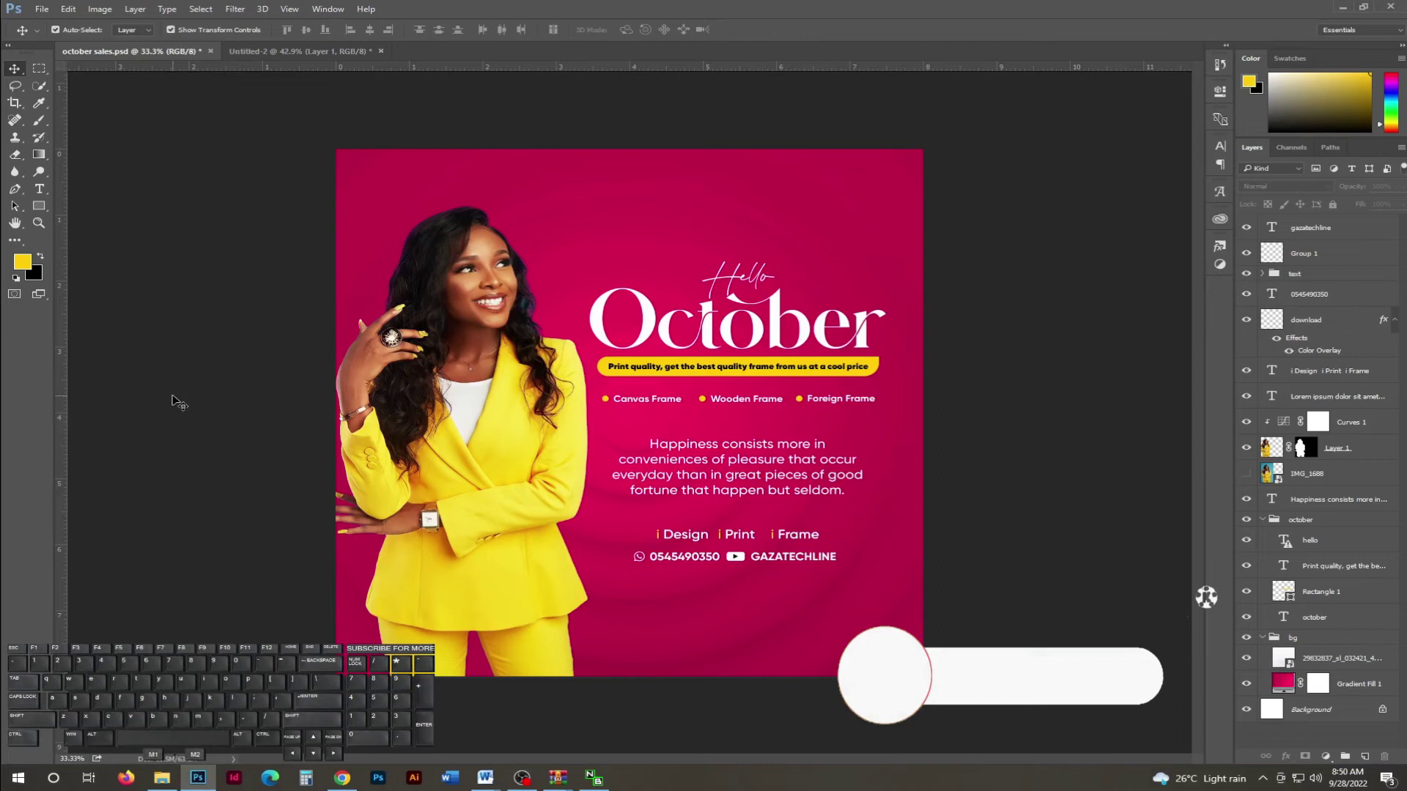
Create a new blank 8 × 8 inch document at 300 ppi.
key("ctrl+n")
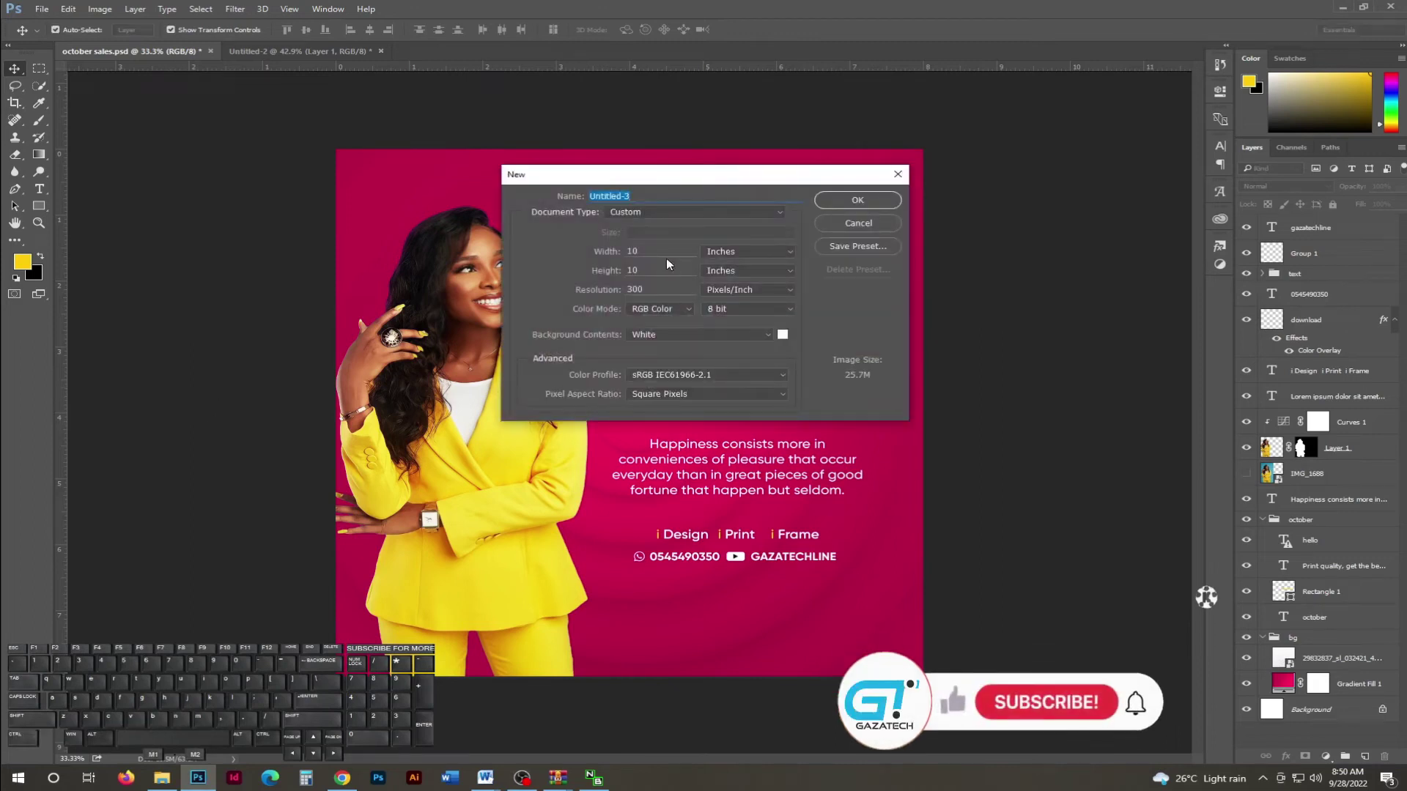
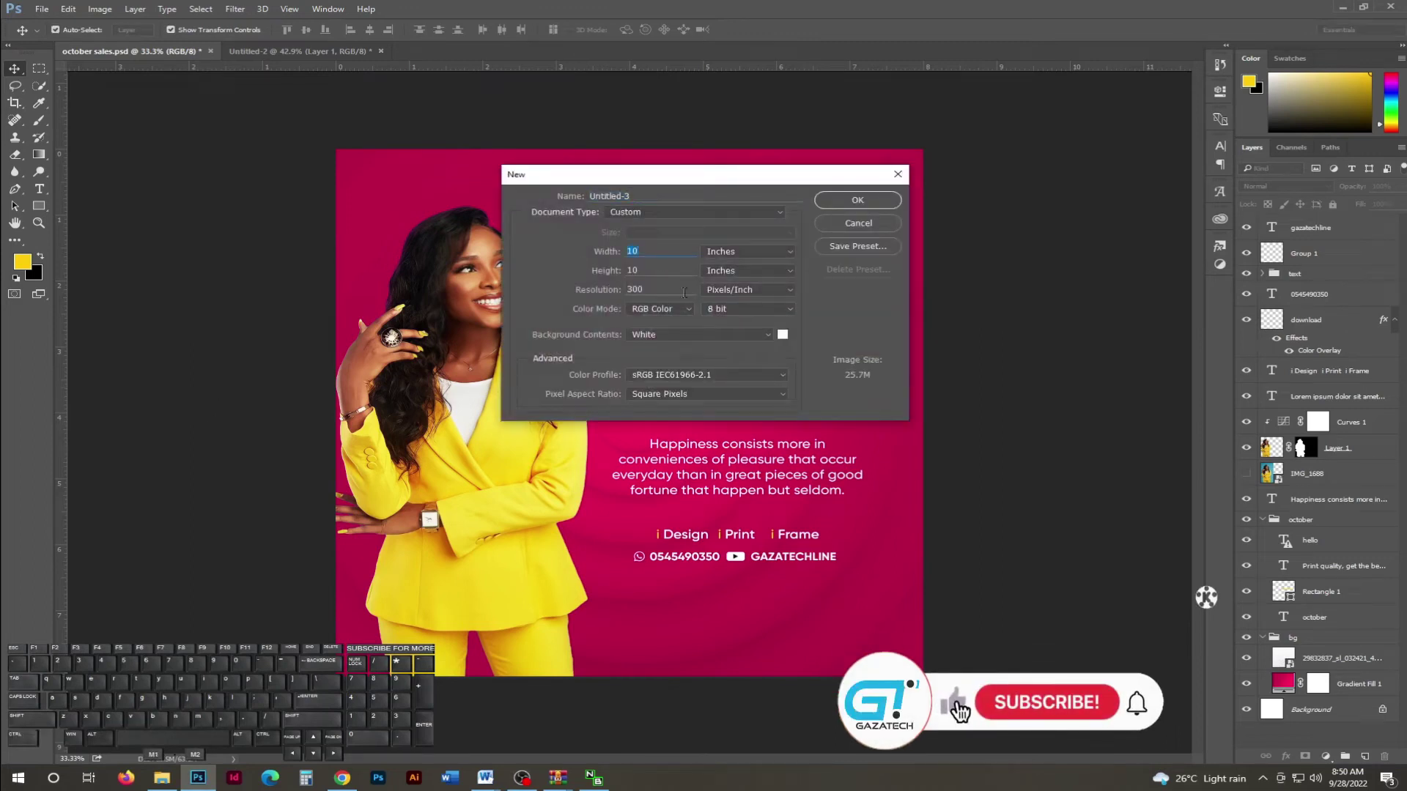
key("KP_8")
left_click(961, 709)
key("KP_8")
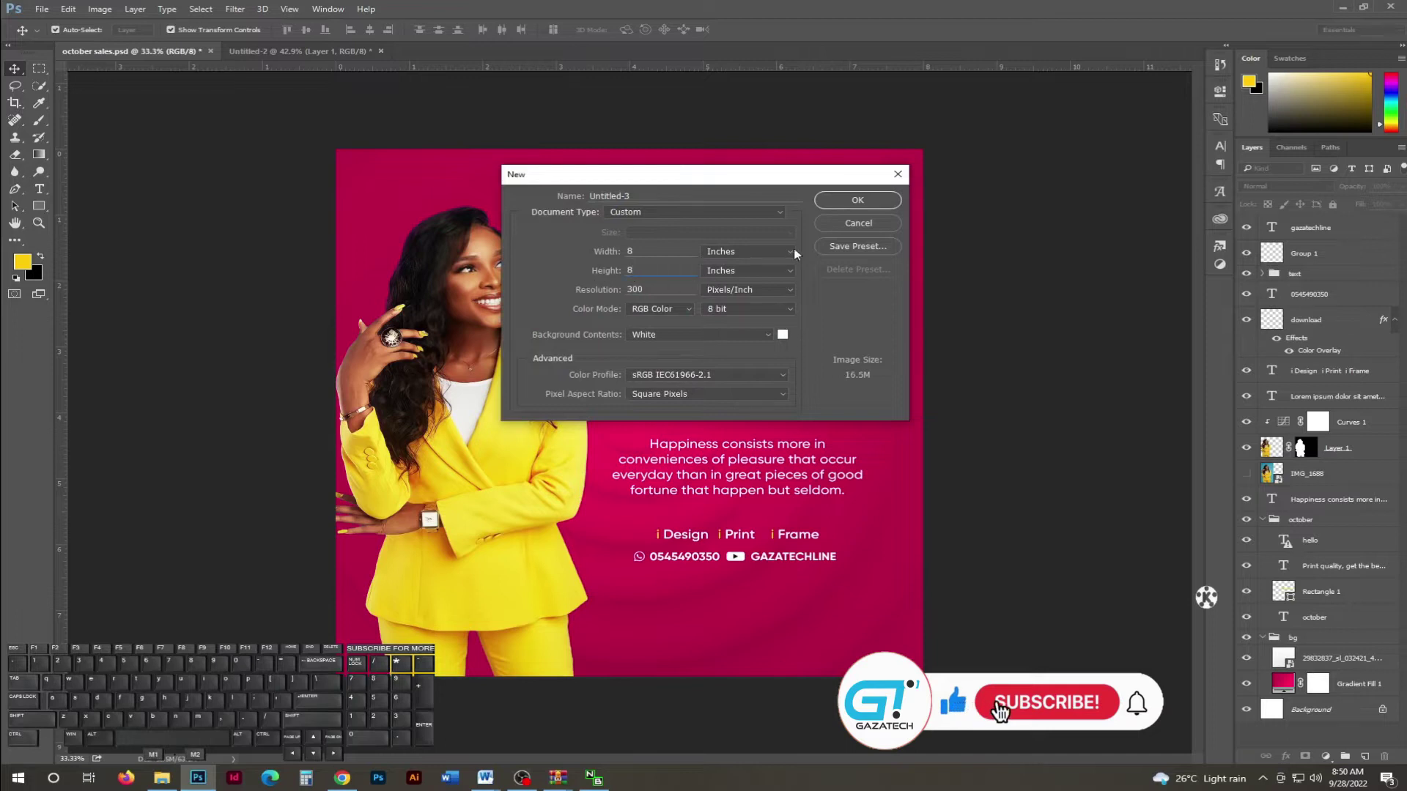
left_click(1050, 710)
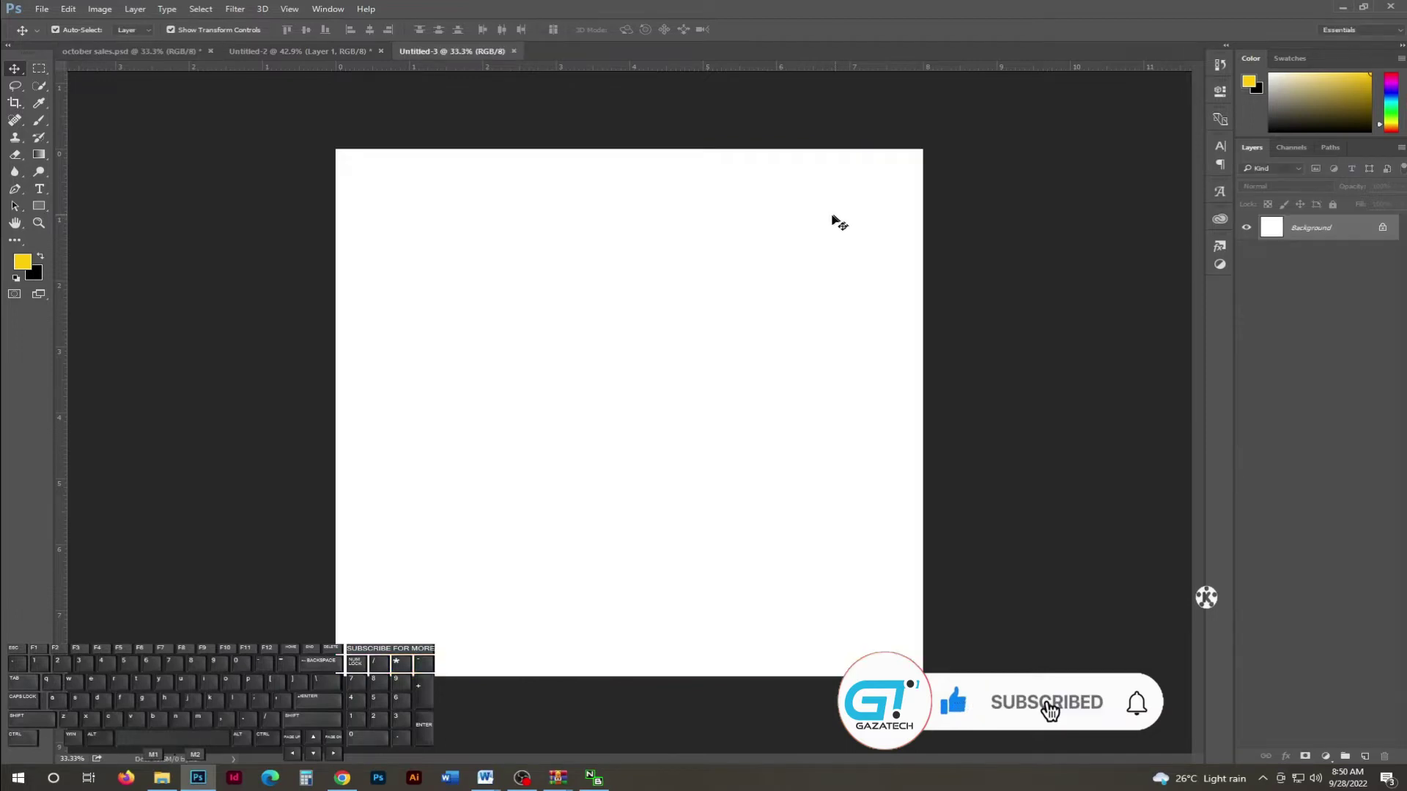
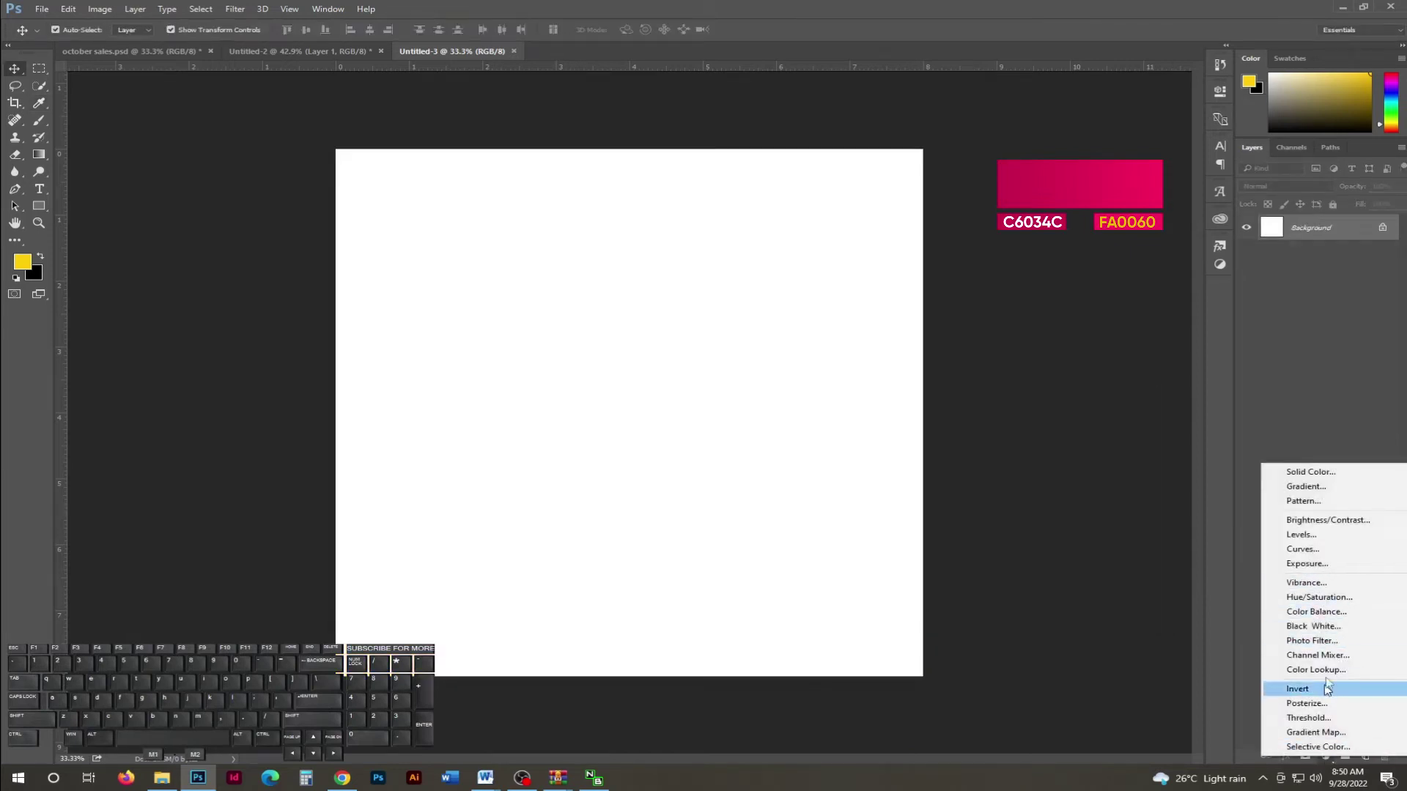
Add a gradient fill layer with pink stops C6034C and FA0060.
left_click(1316, 494)
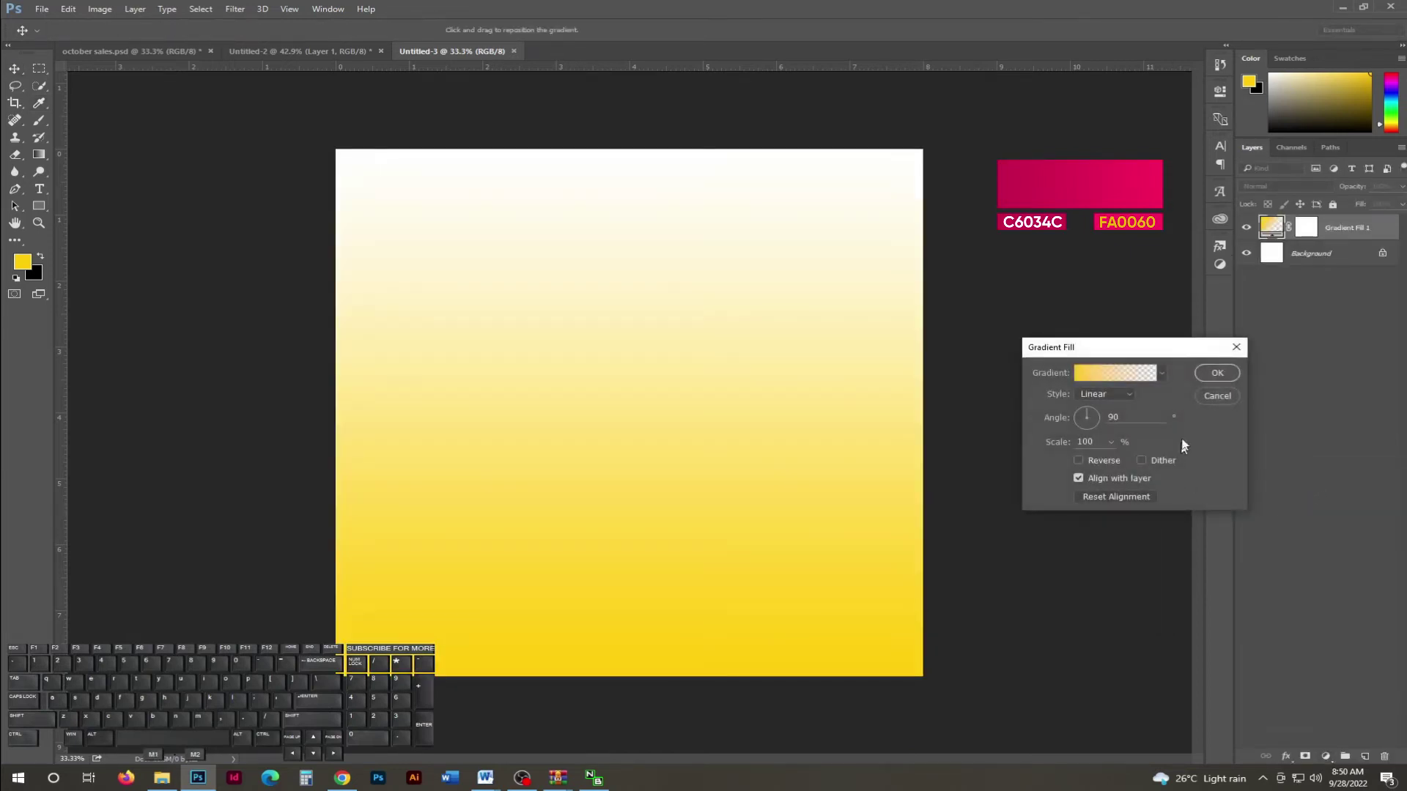
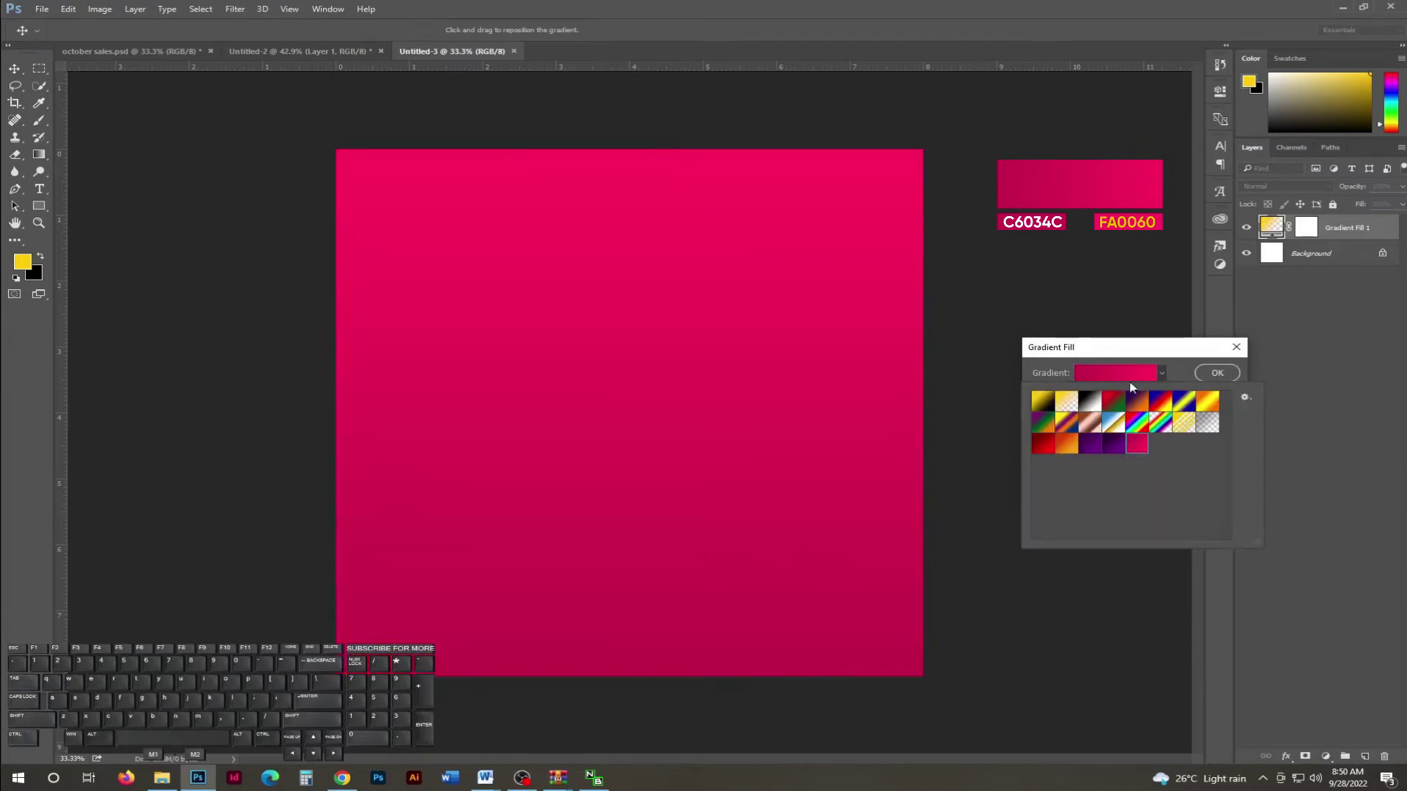
left_click(1128, 382)
left_click(1244, 289)
left_click(1147, 376)
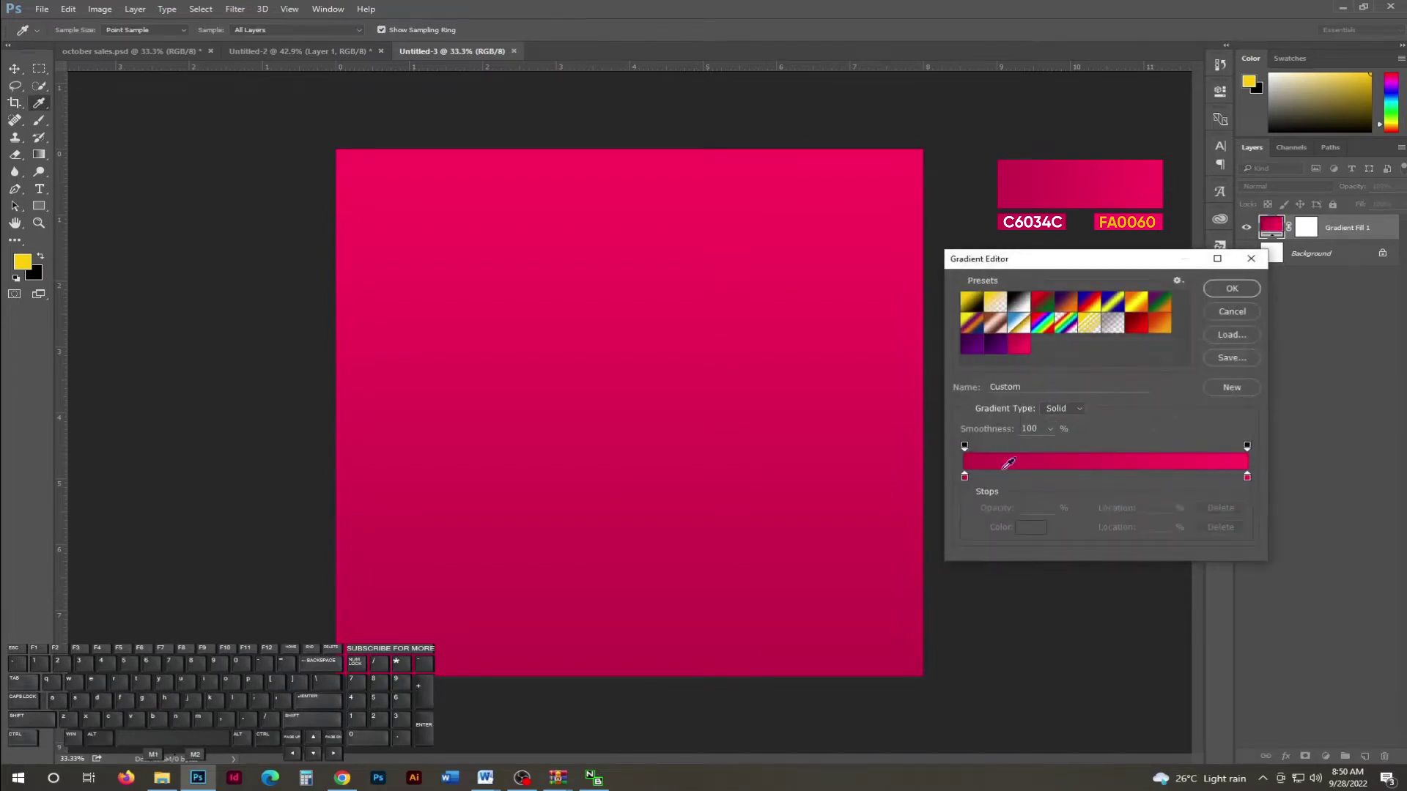
left_click(968, 482)
left_click(1037, 535)
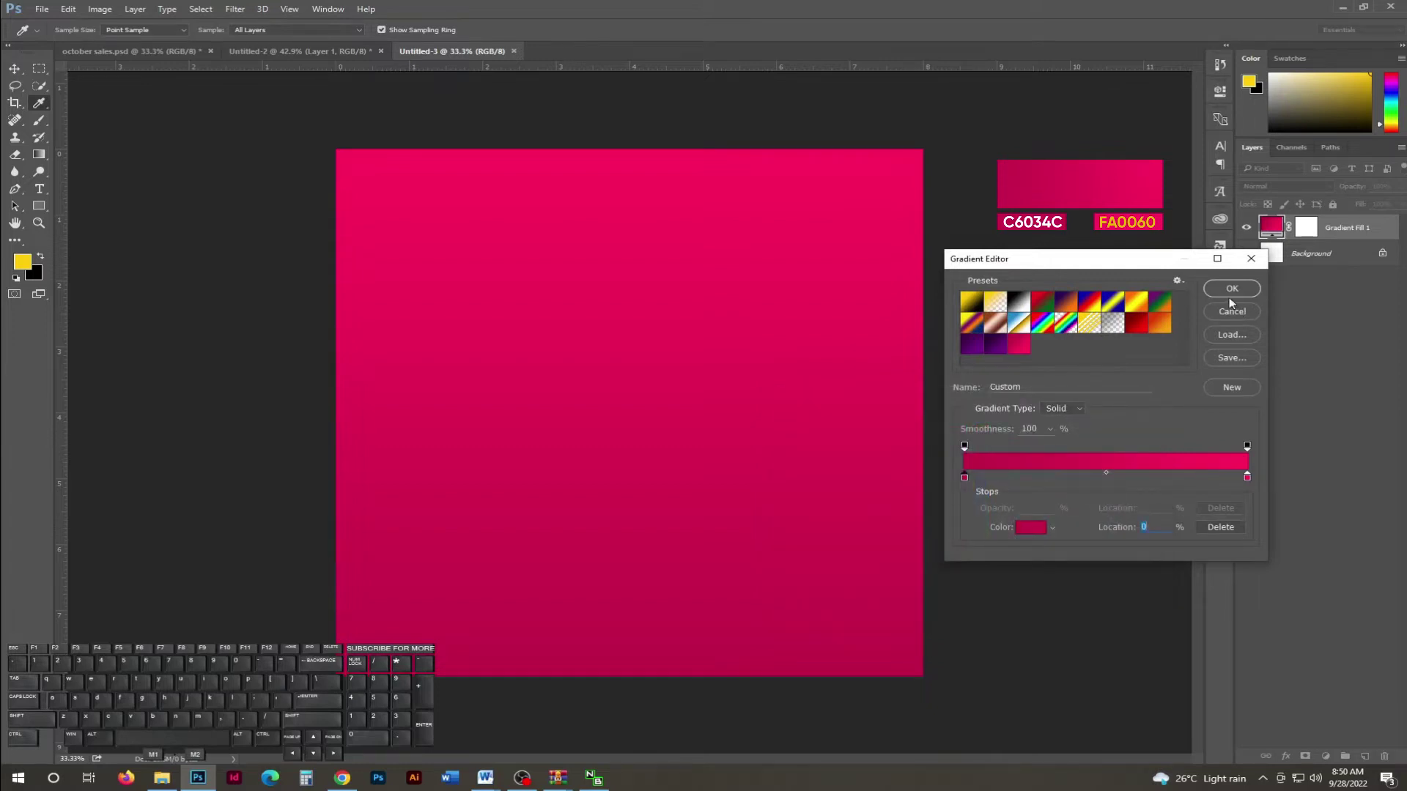
left_click(1235, 294)
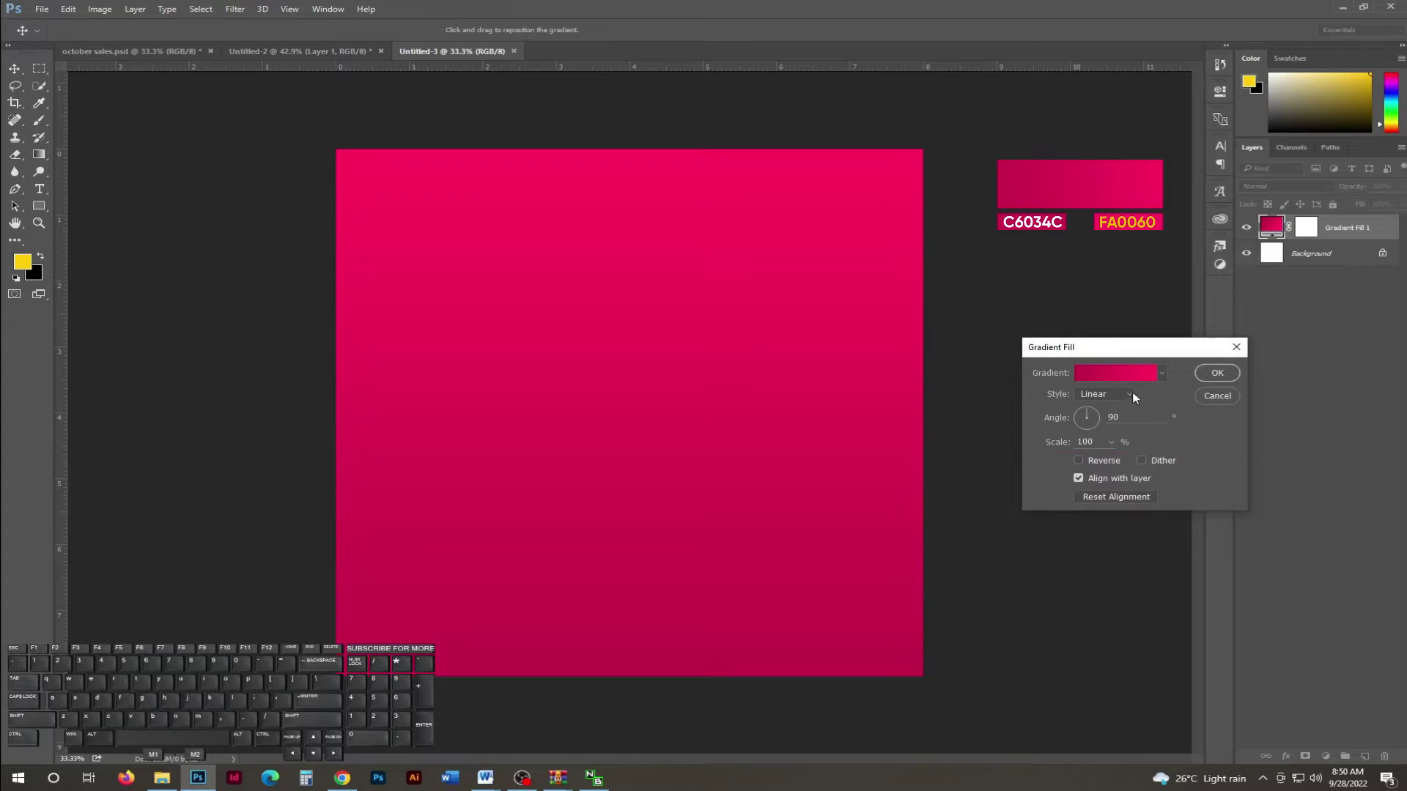
Set the gradient style to Radial and reverse it so the centre is brightest.
left_click(1133, 396)
left_click(1120, 413)
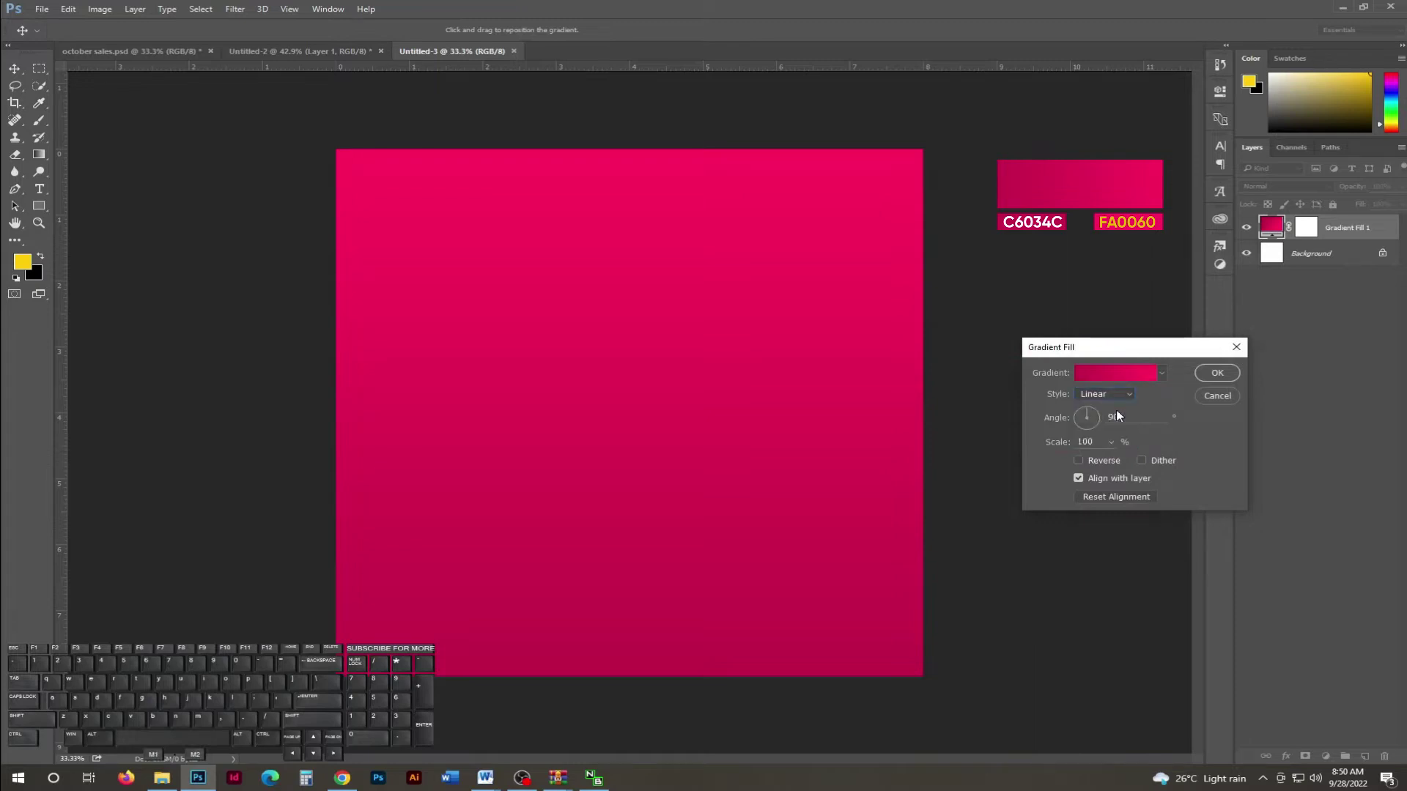
left_click(1123, 404)
left_click(1116, 418)
left_click(1093, 462)
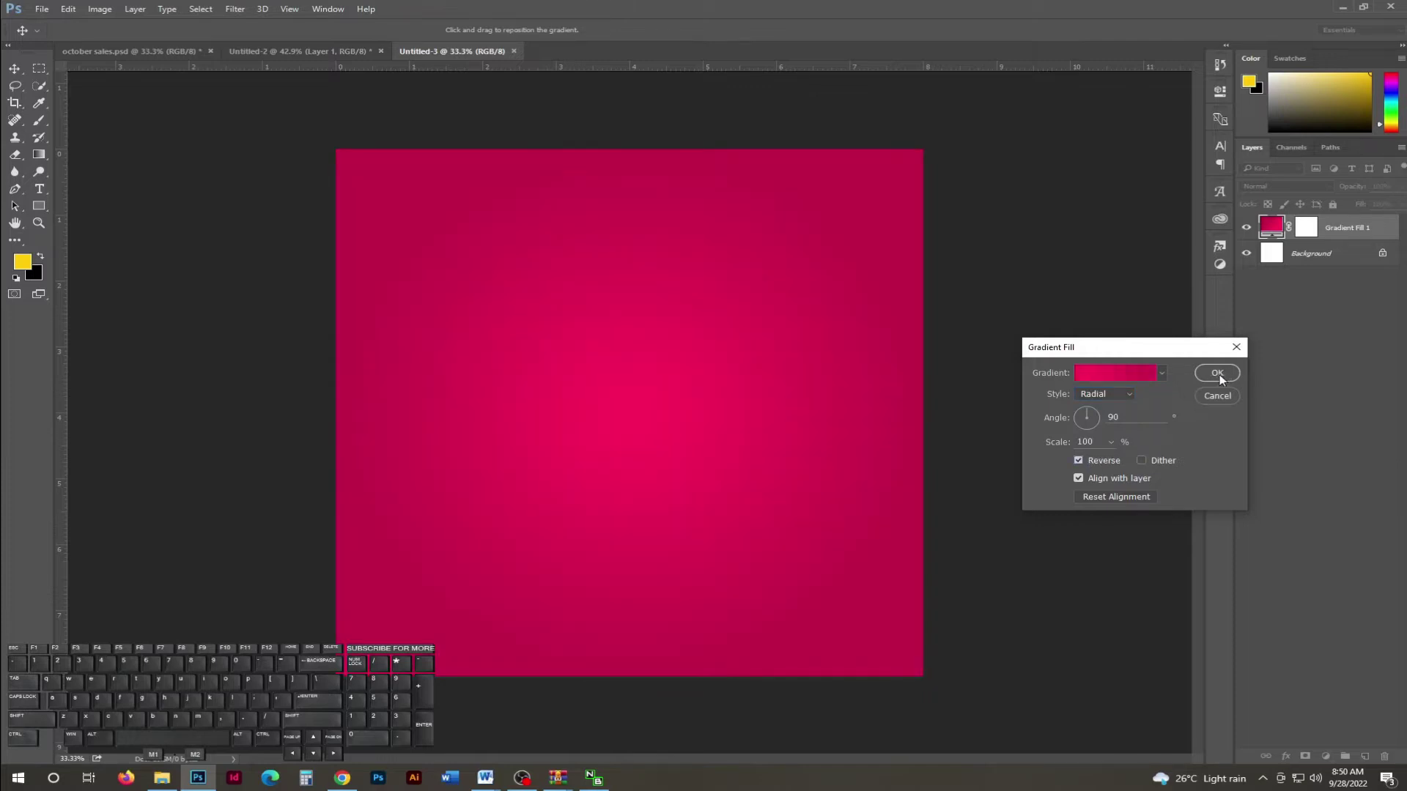
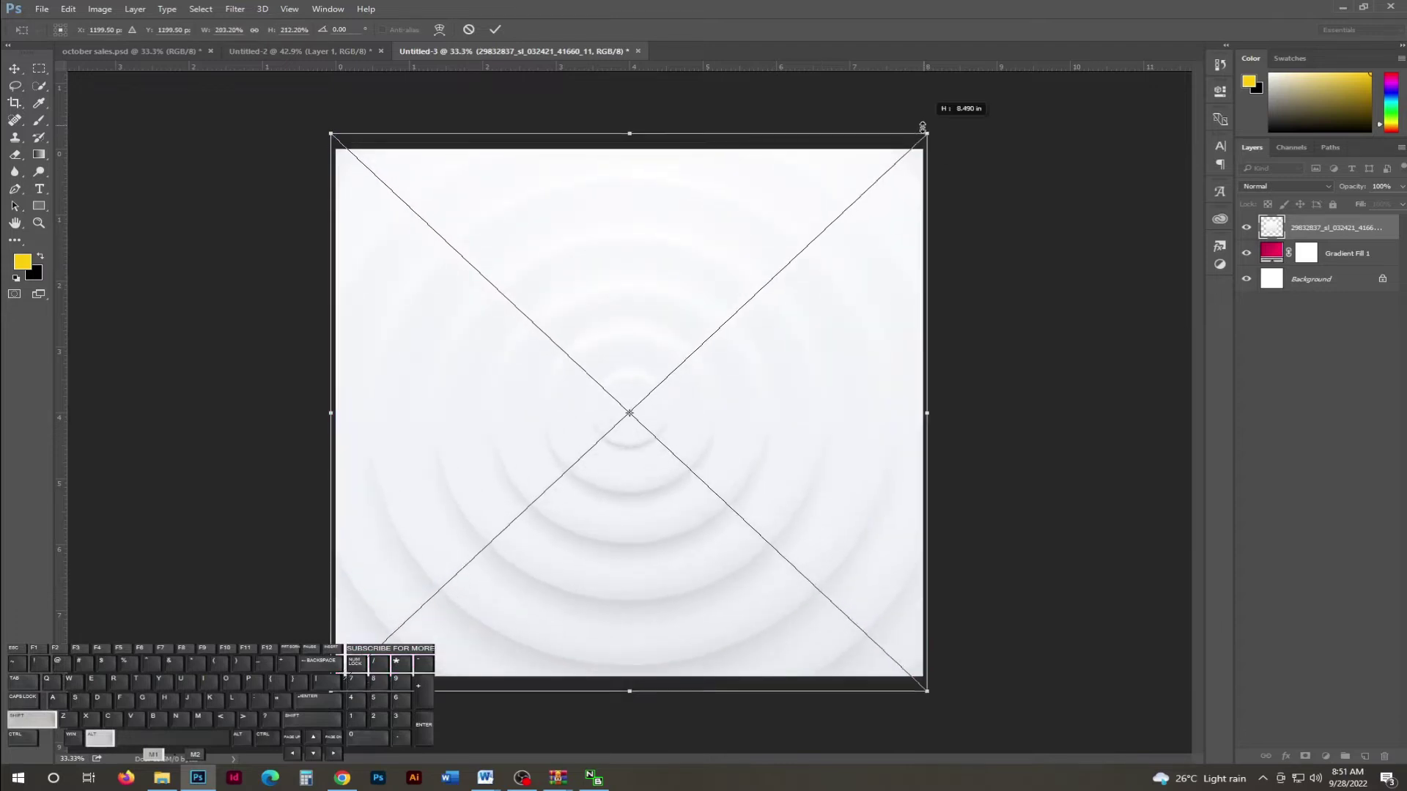
Commit the resized ripple image, name the group 'background', and add an empty layer above it.
key("Return")
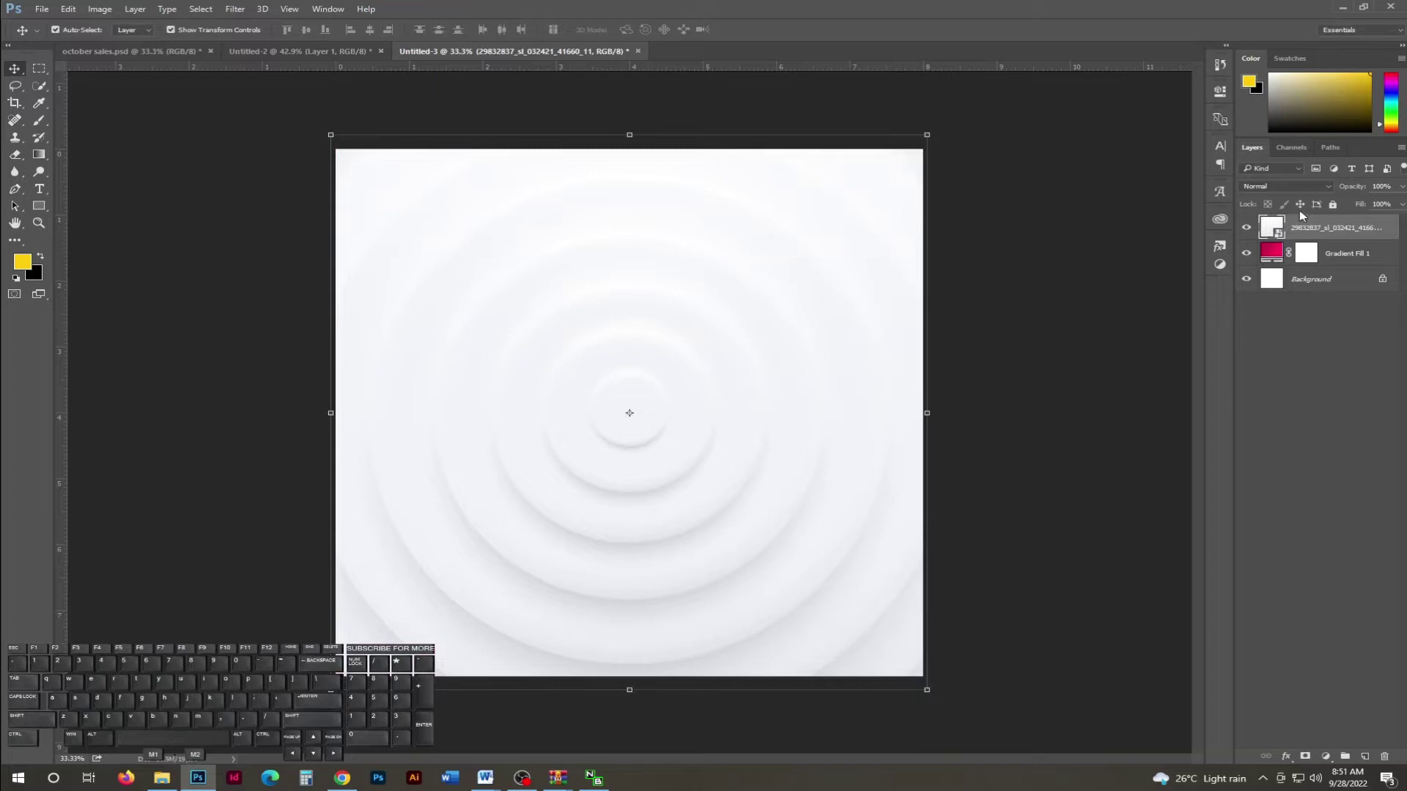
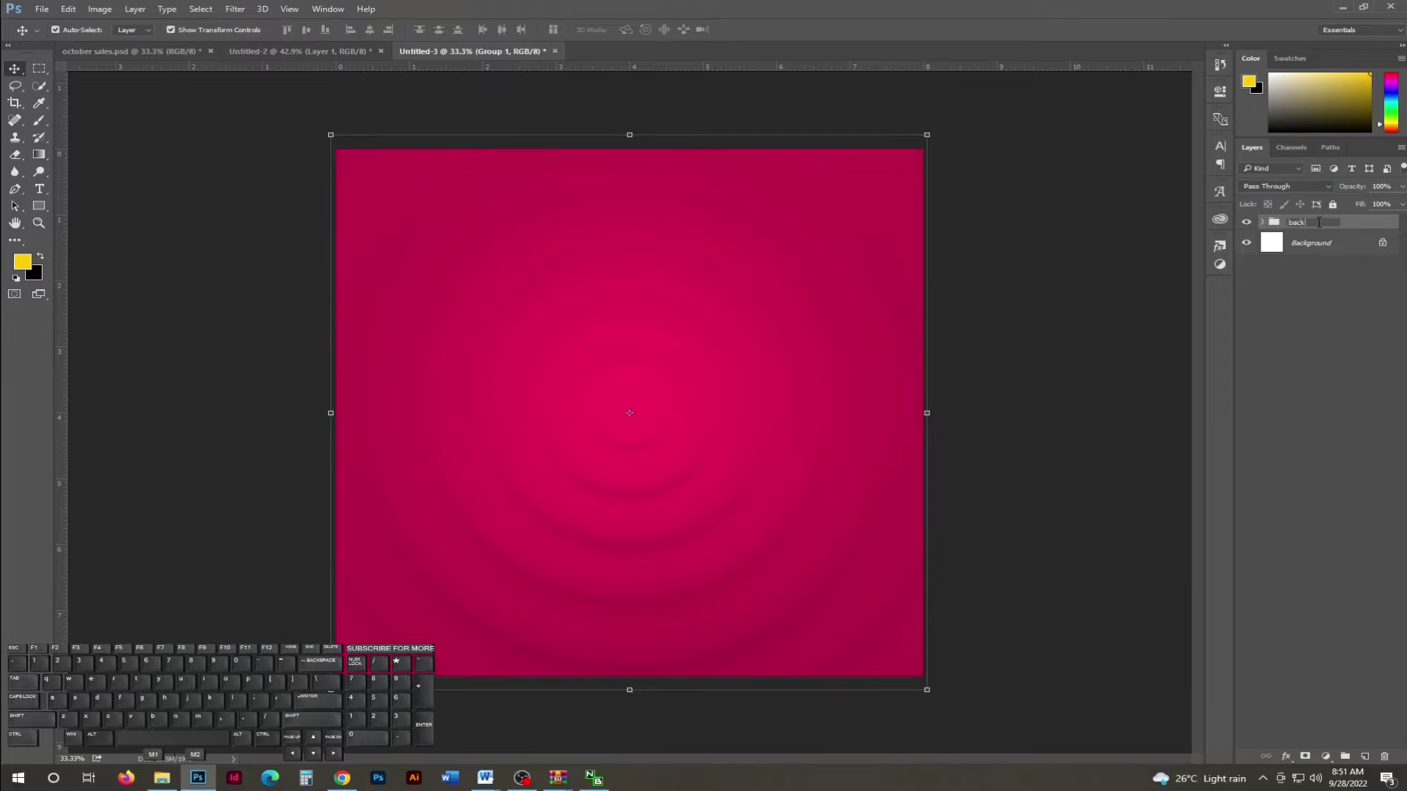
key("d")
key("Return")
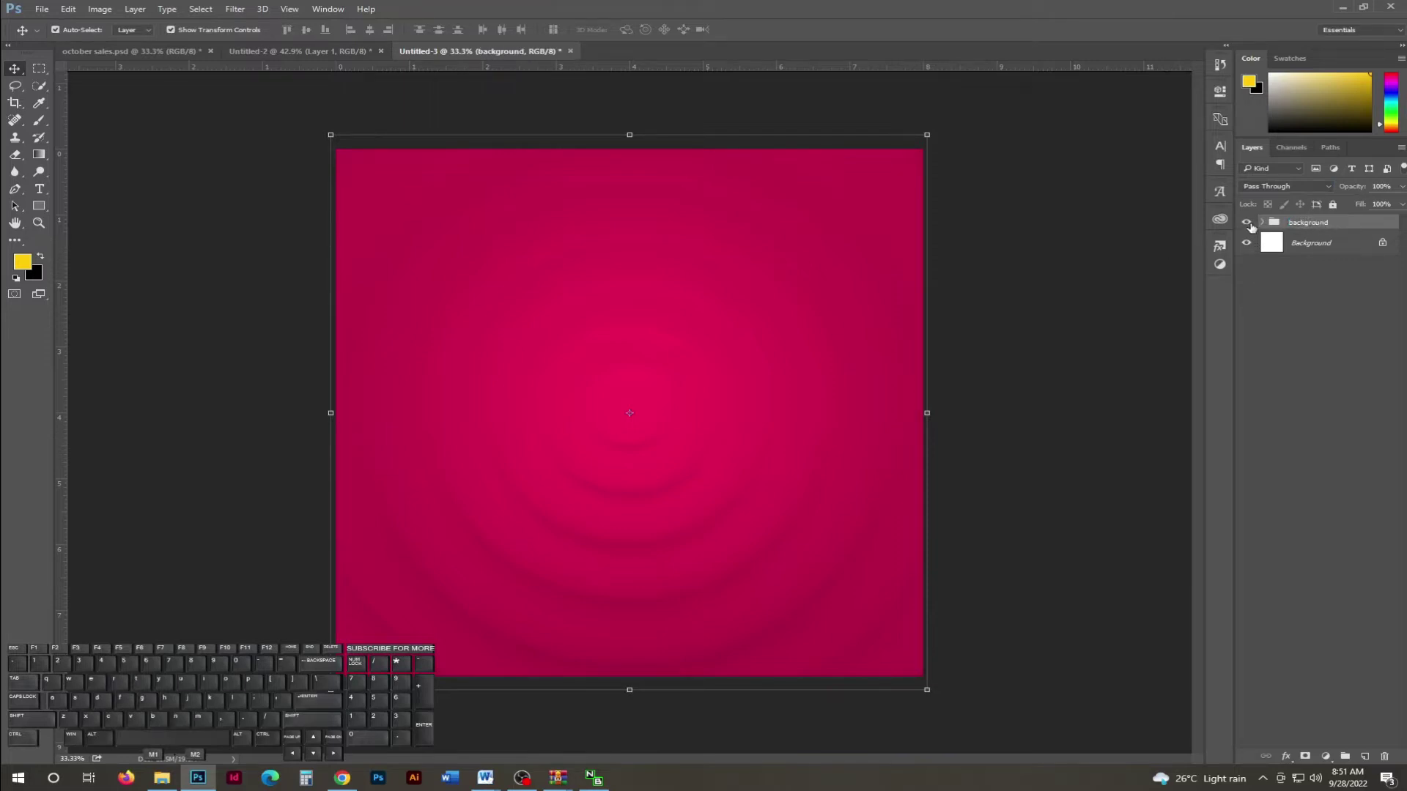
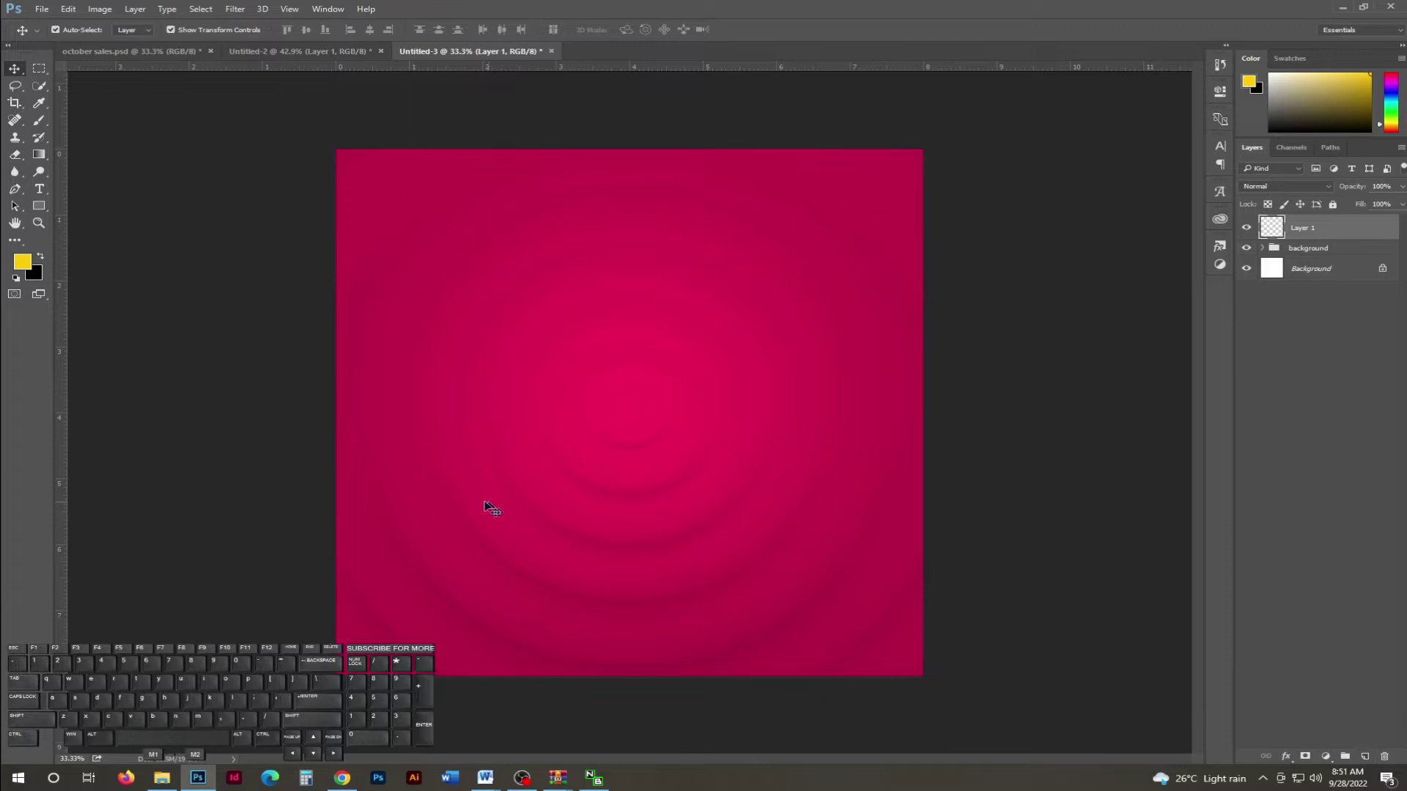
Add a white 'Hello' text layer and style it in the Virgi Theory script font.
key("t")
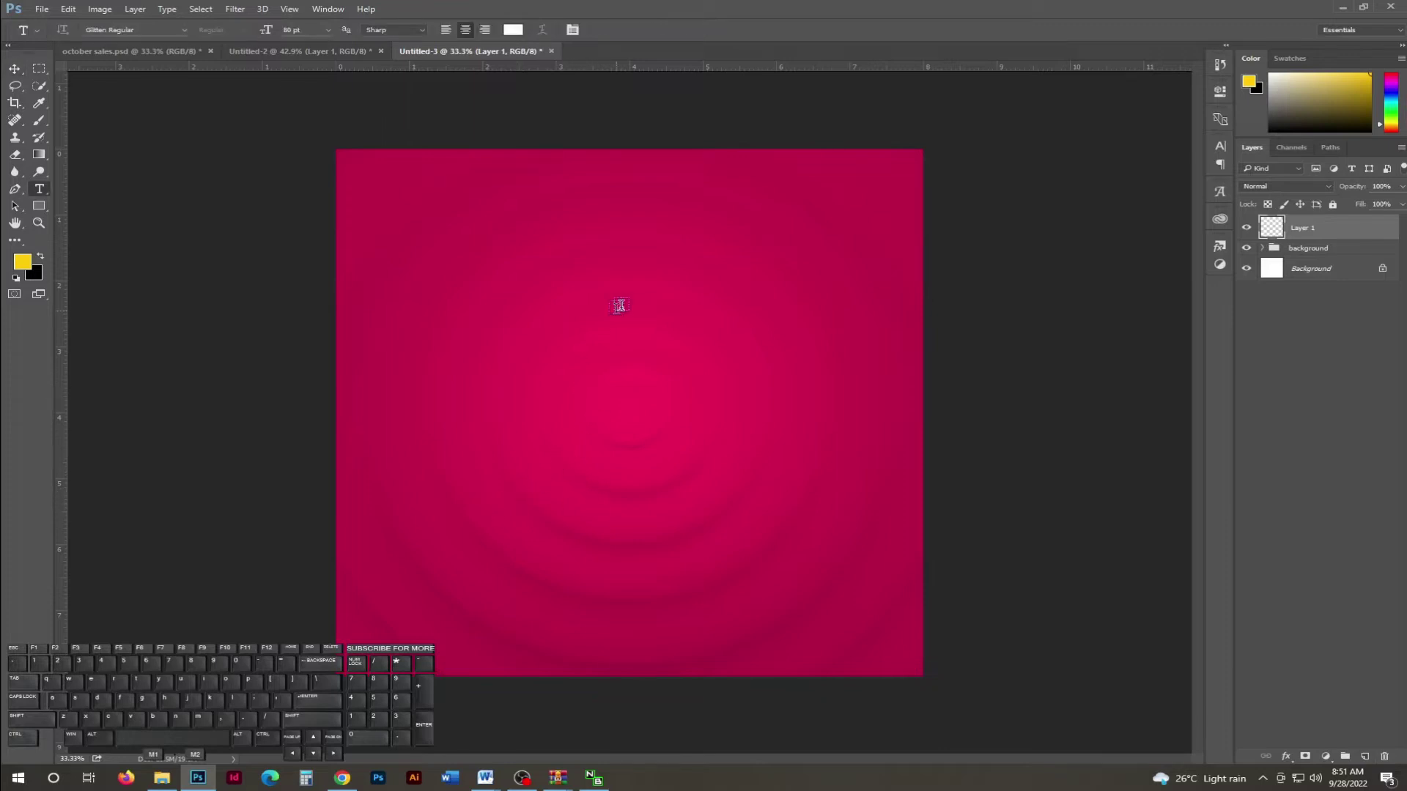
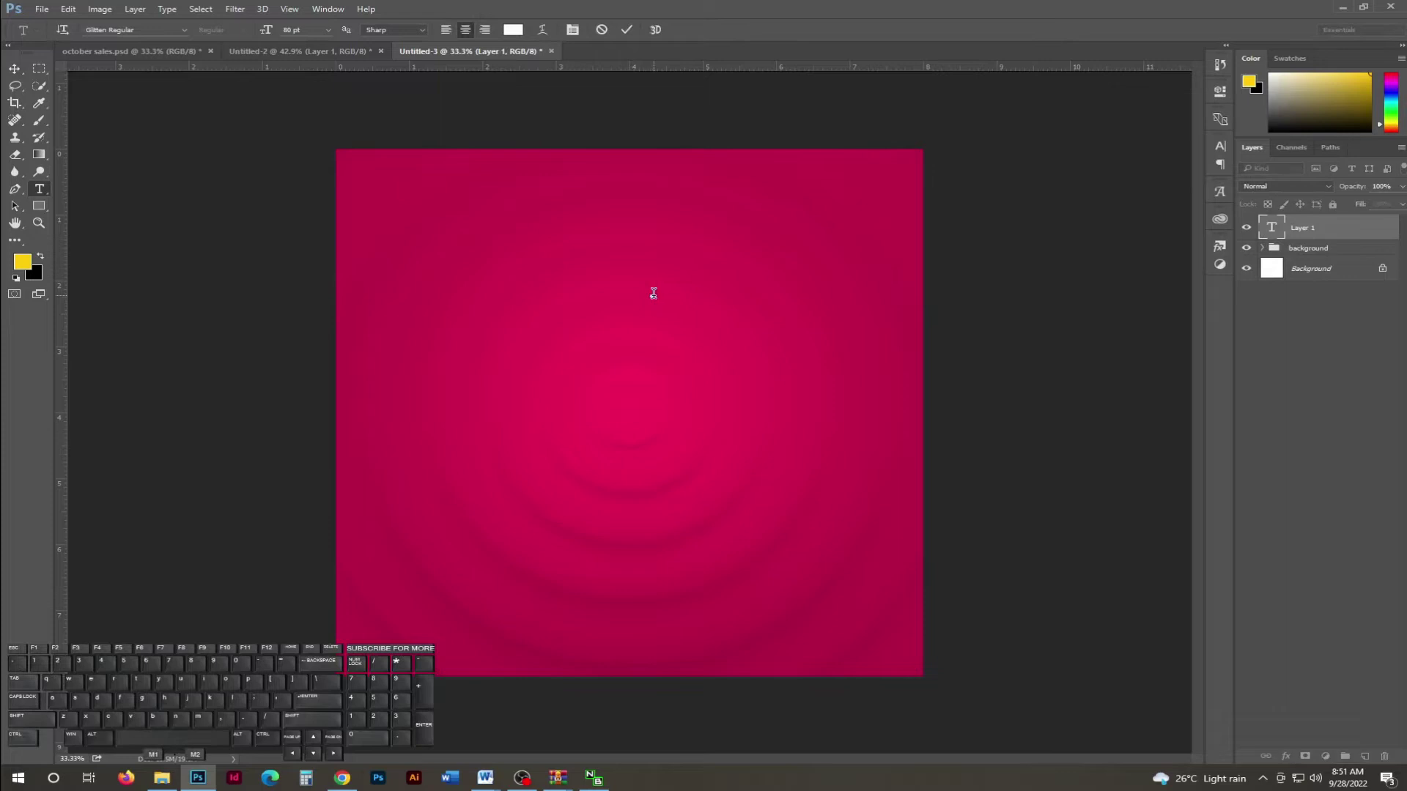
key("h")
key("e")
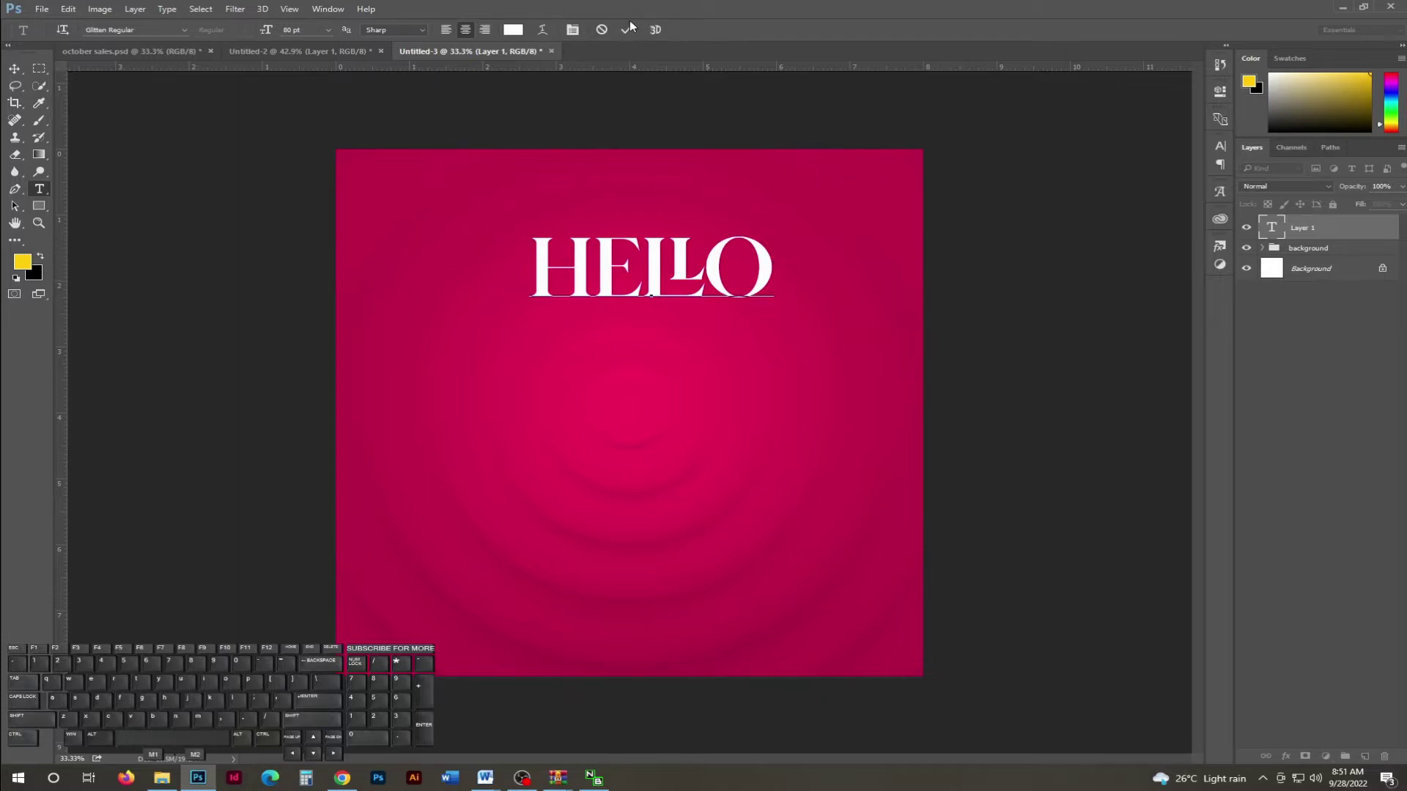
left_click(633, 25)
left_click(631, 35)
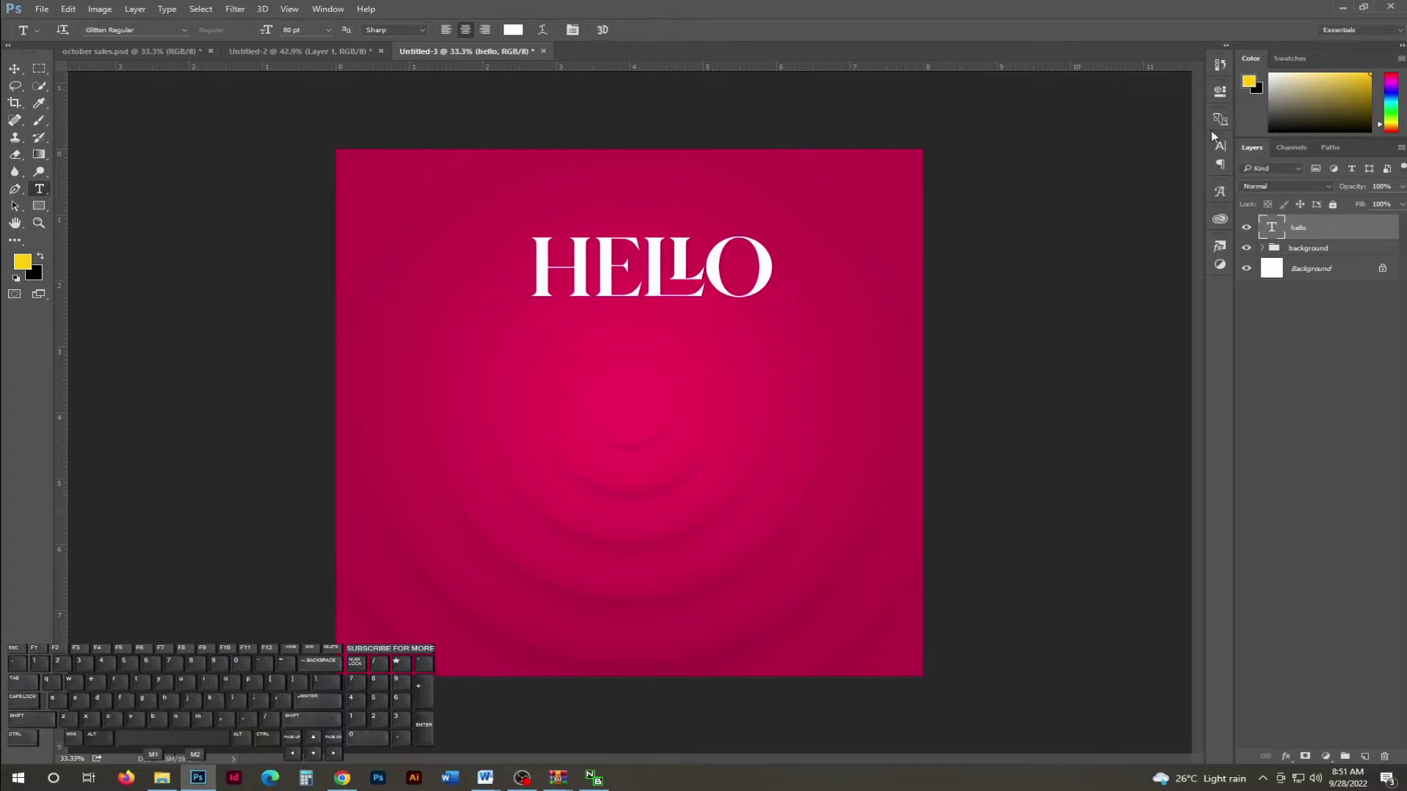
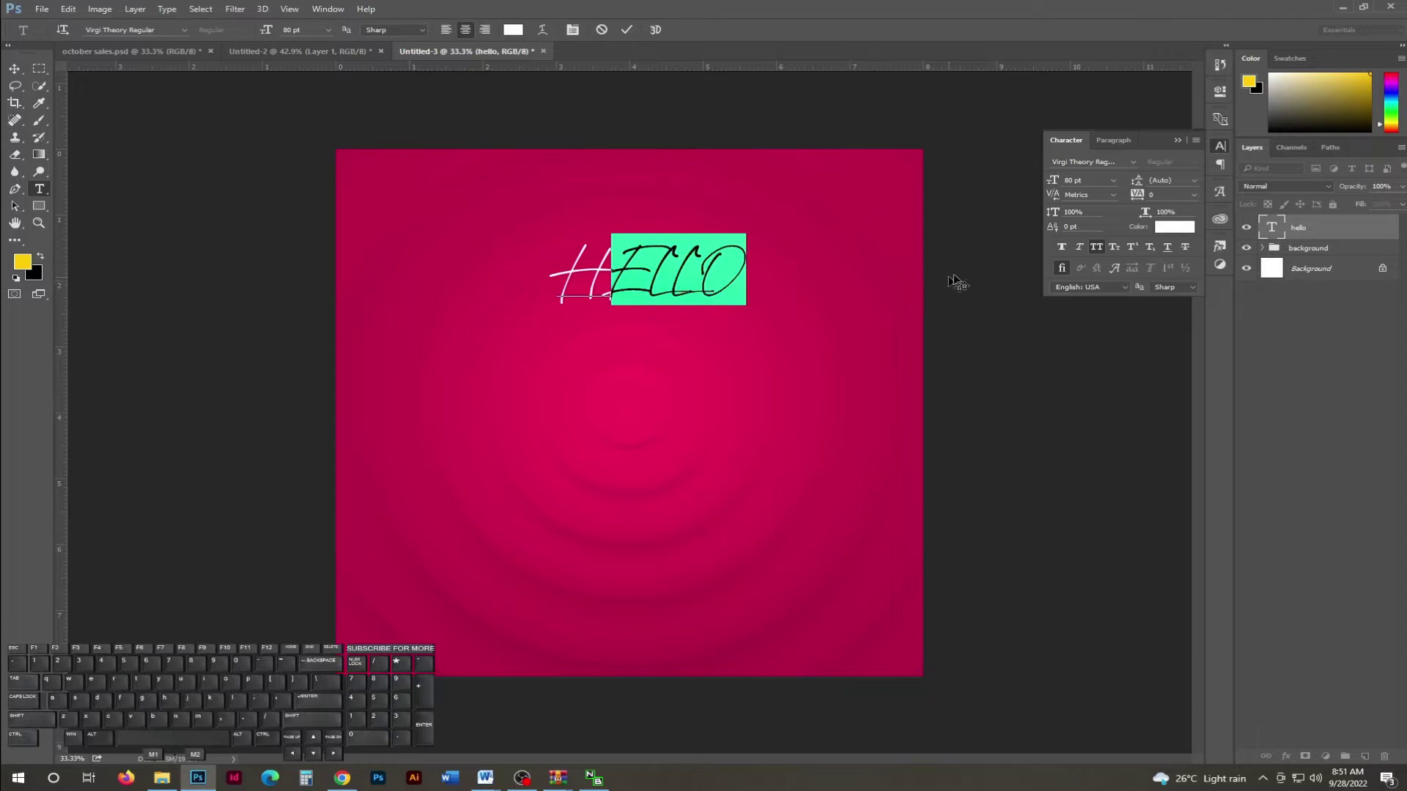
left_click(1097, 246)
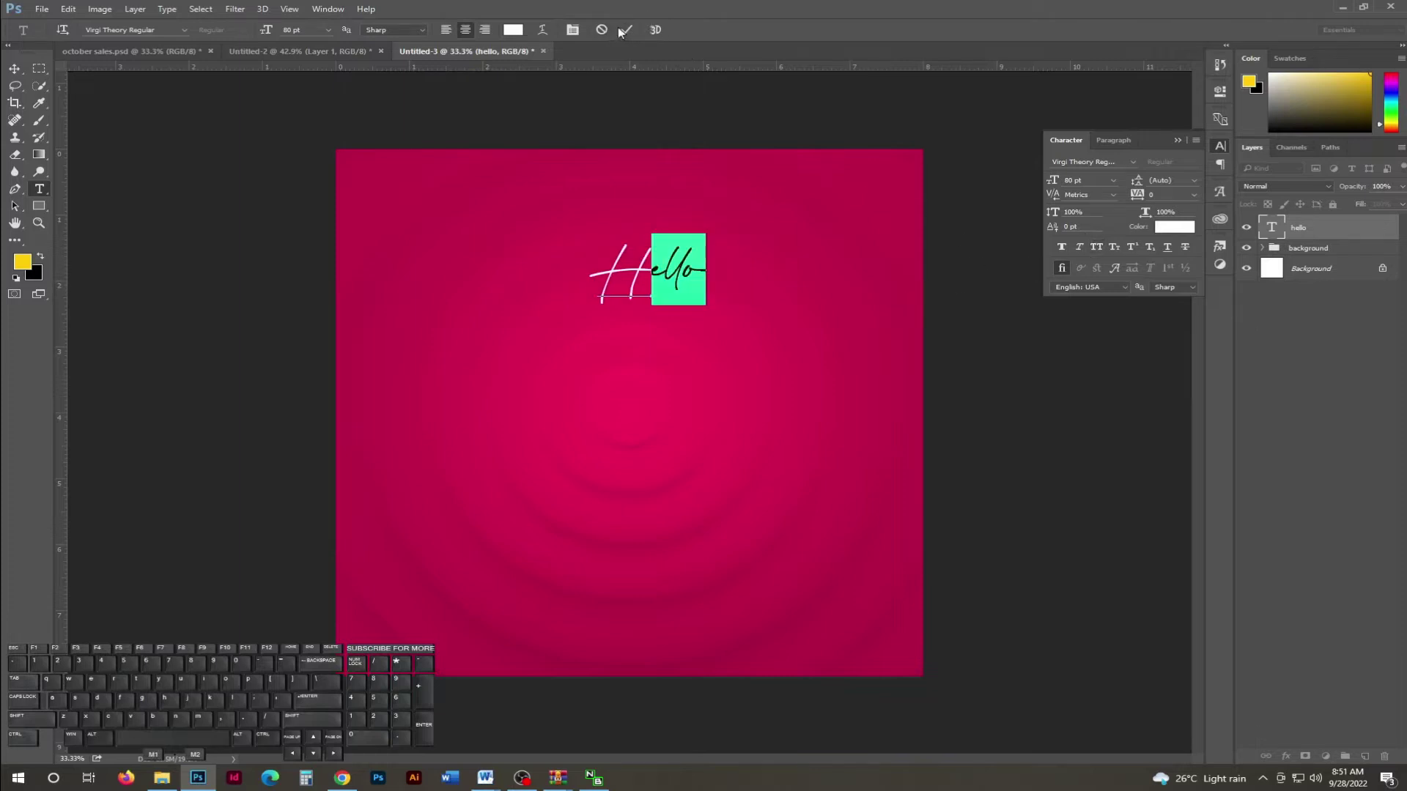
left_click(628, 38)
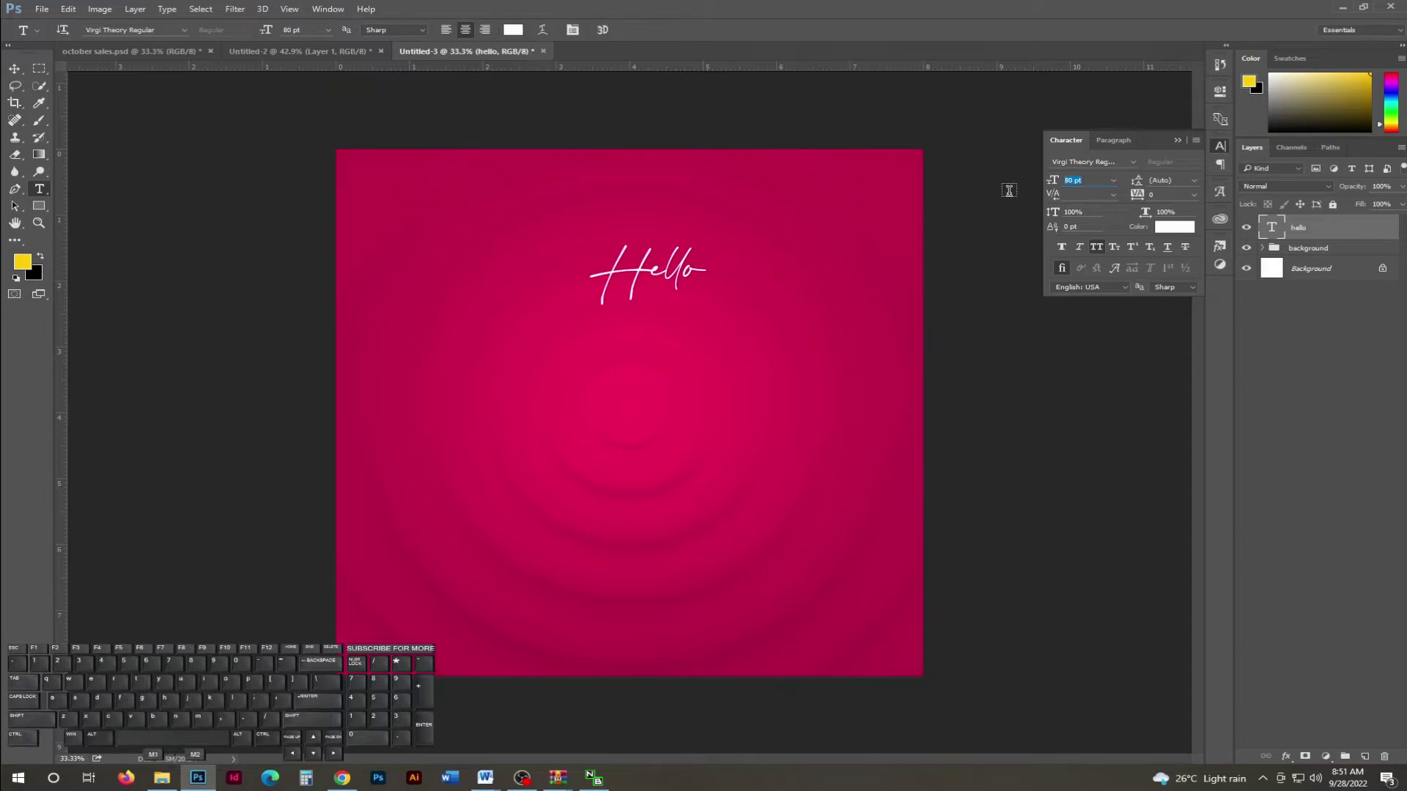
Shrink the Hello text to 50 pt and get ready to reposition it.
key("KP_5")
key("KP_0")
key("KP_Enter")
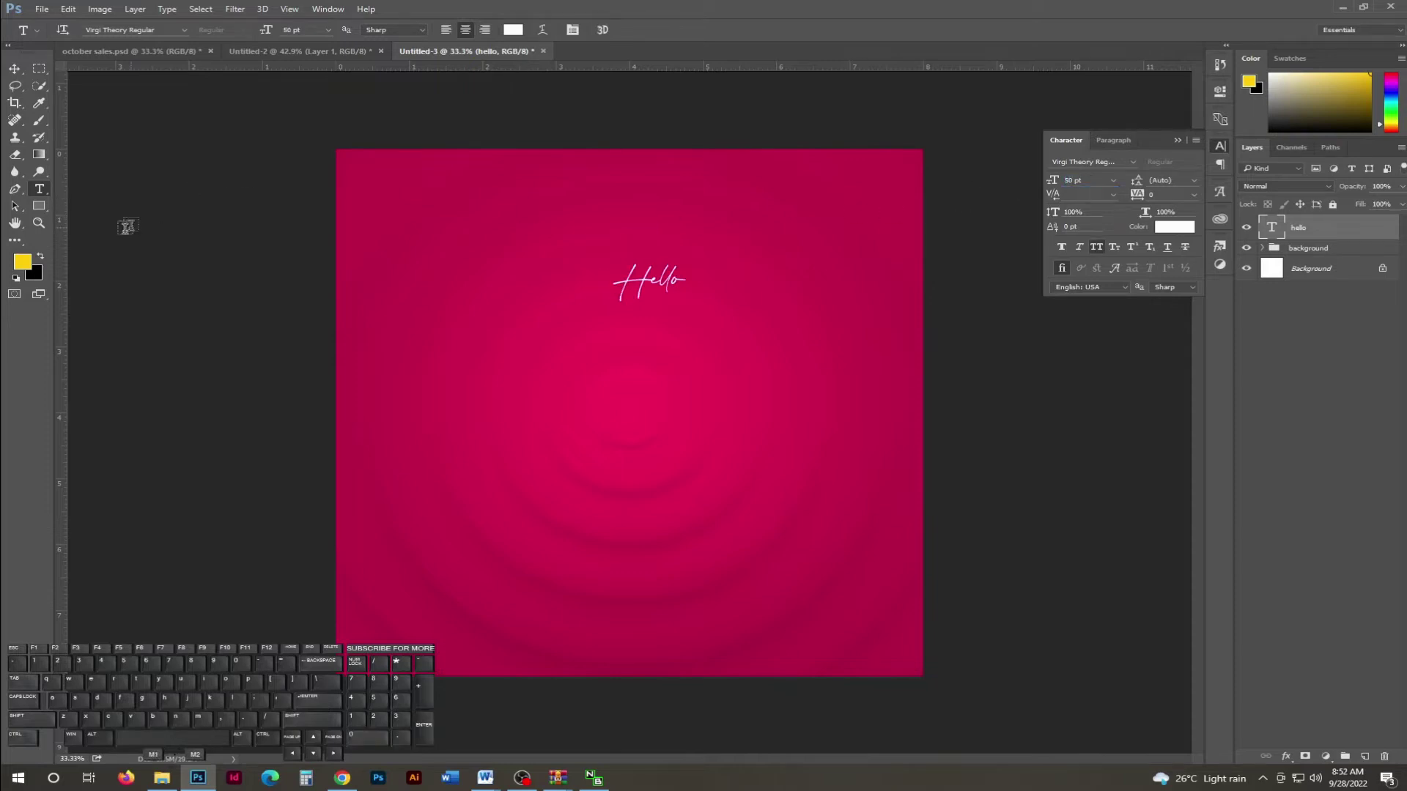
key("v")
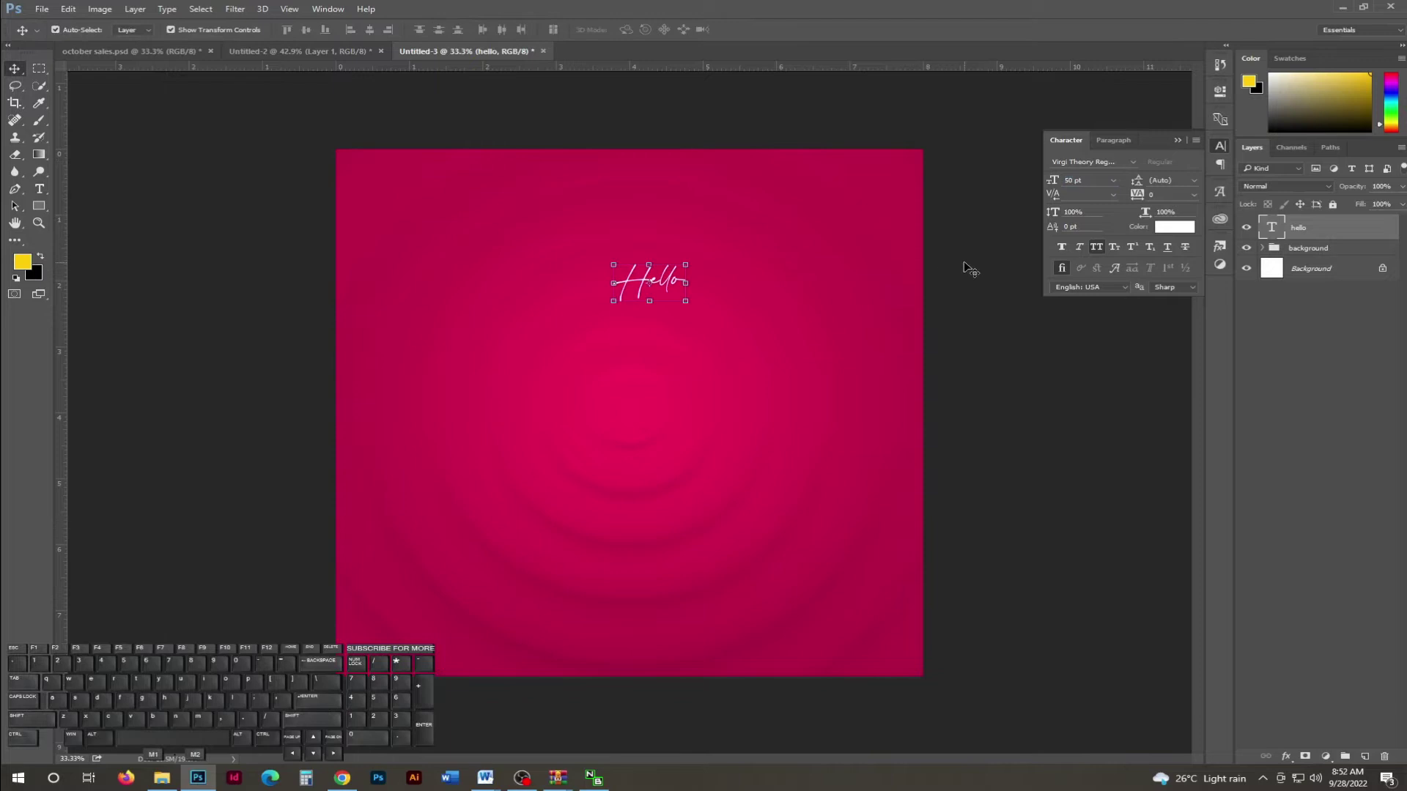
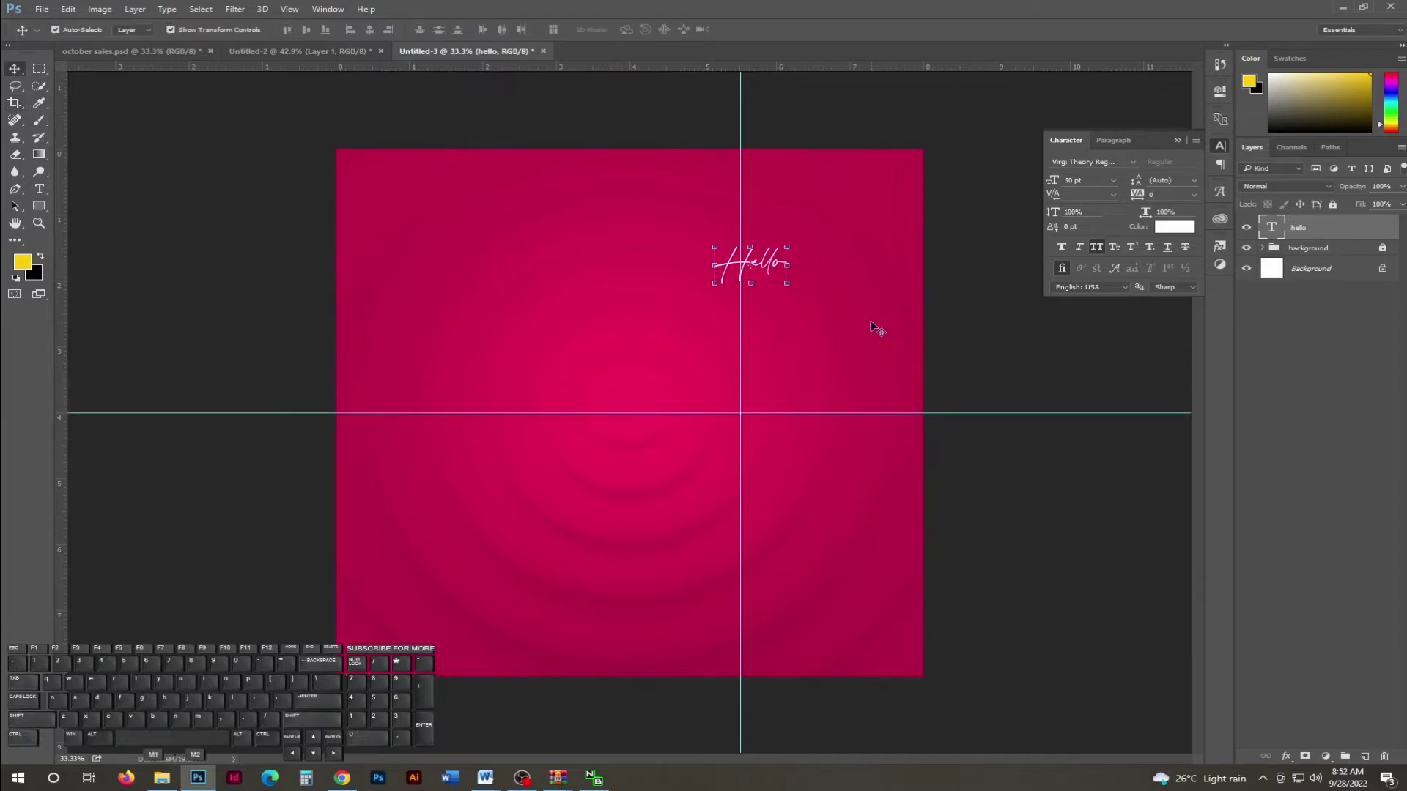
Nudge Hello onto the vertical centre guide and start a paragraph text box below it.
key("shift+Left")
key("shift+Left")
key("shift+Left")
key("shift+Left")
key("shift+Left")
key("shift+Right")
key("Return")
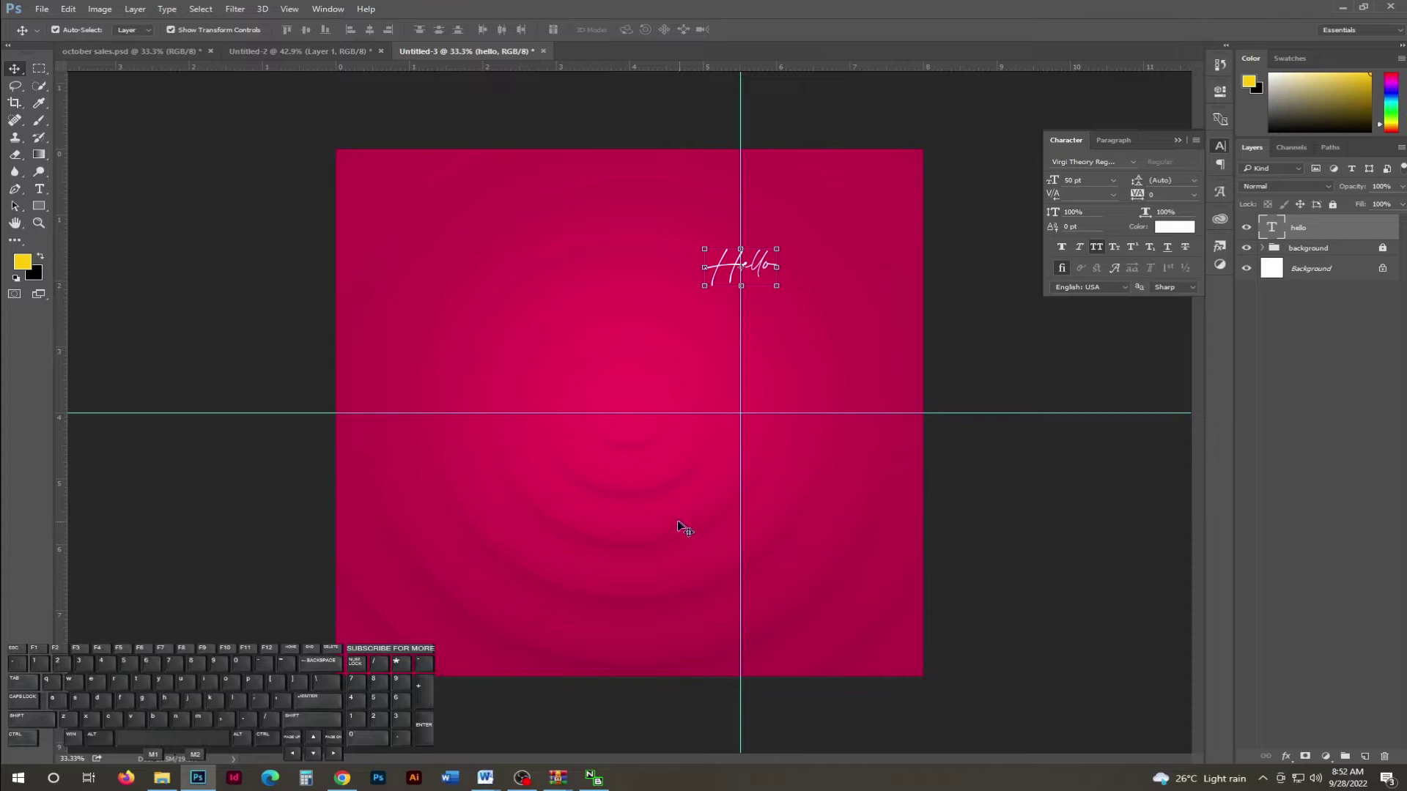
left_click(40, 190)
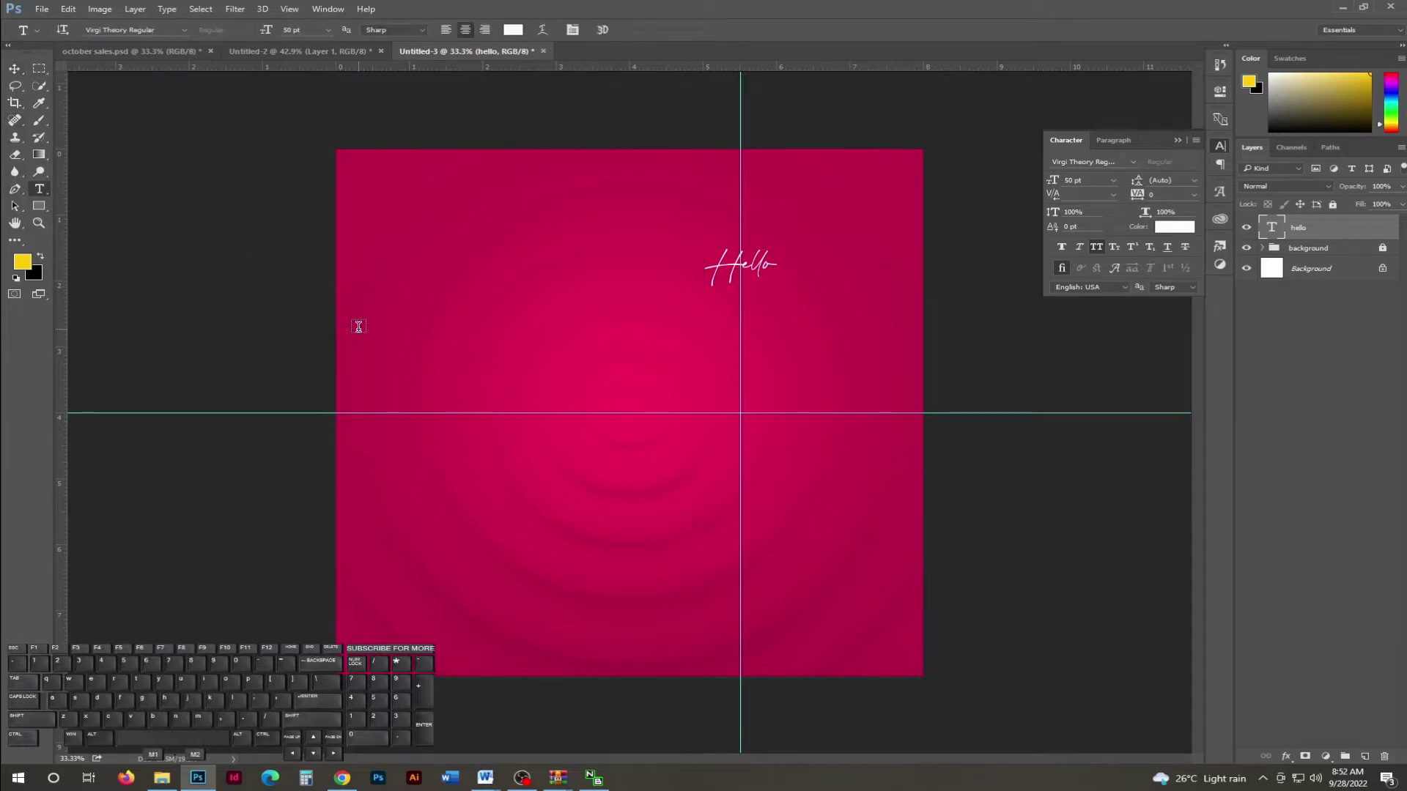
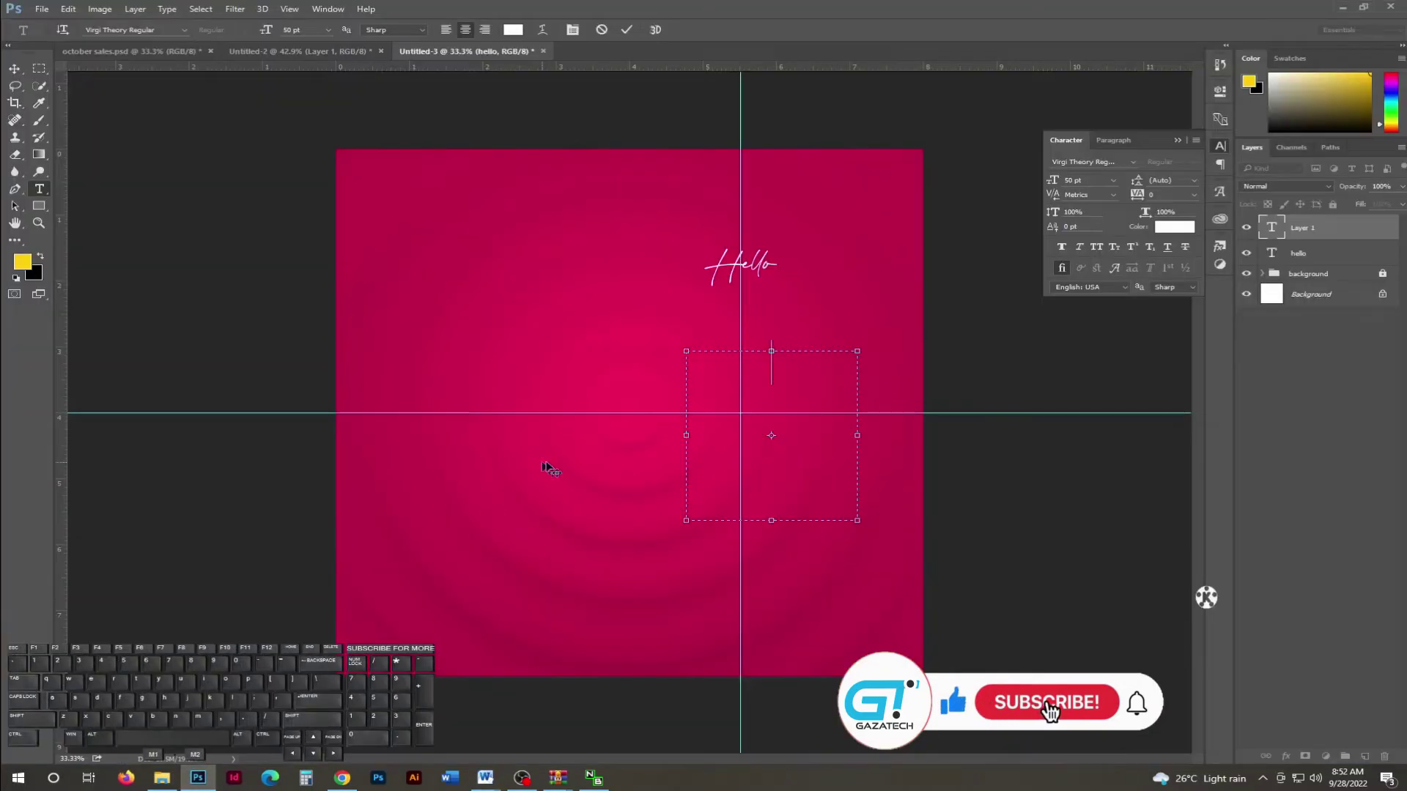
Paste the happiness quote into the box and set it in Gilroy Medium 14 pt.
left_click(1062, 710)
key("ctrl+c")
key("ctrl+a")
key("ctrl+v")
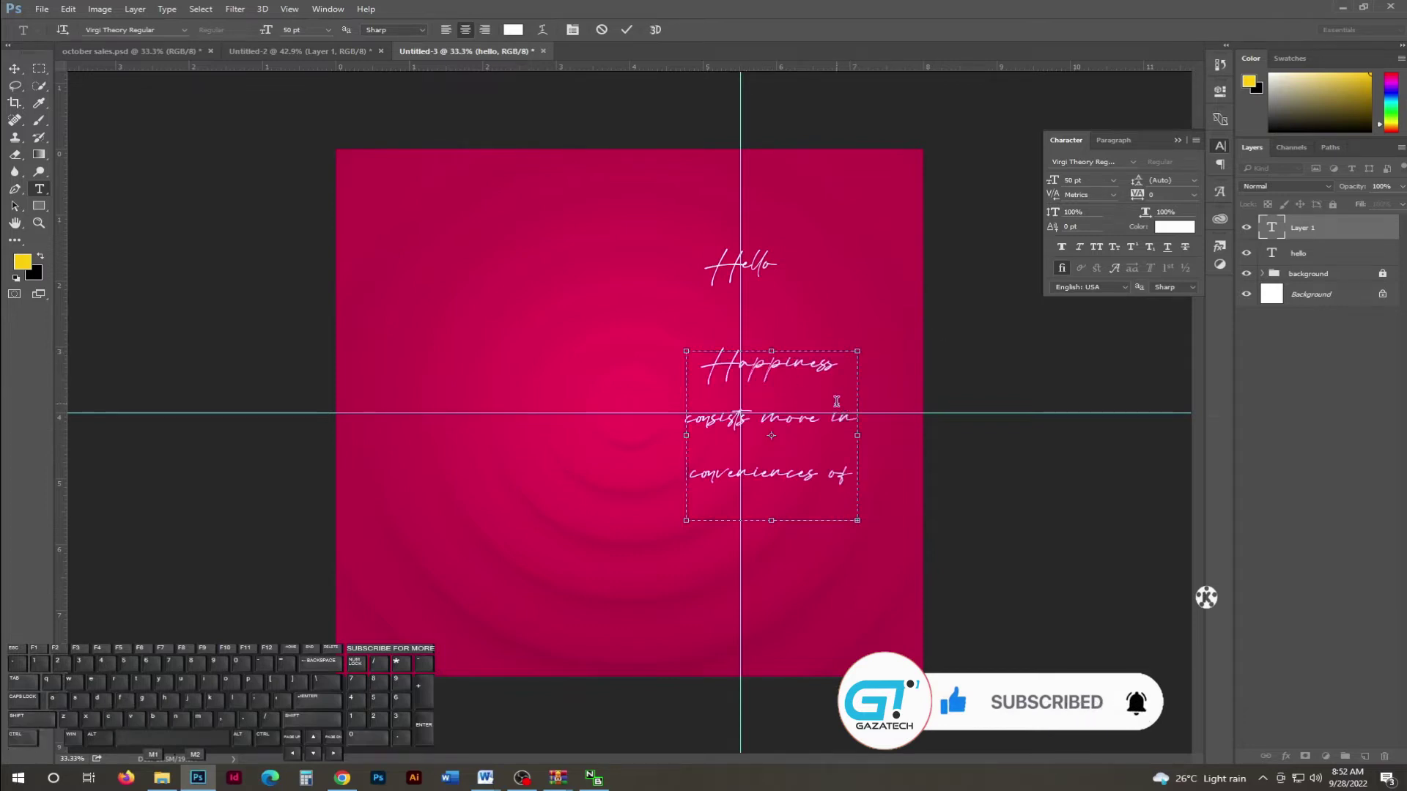
key("ctrl+a")
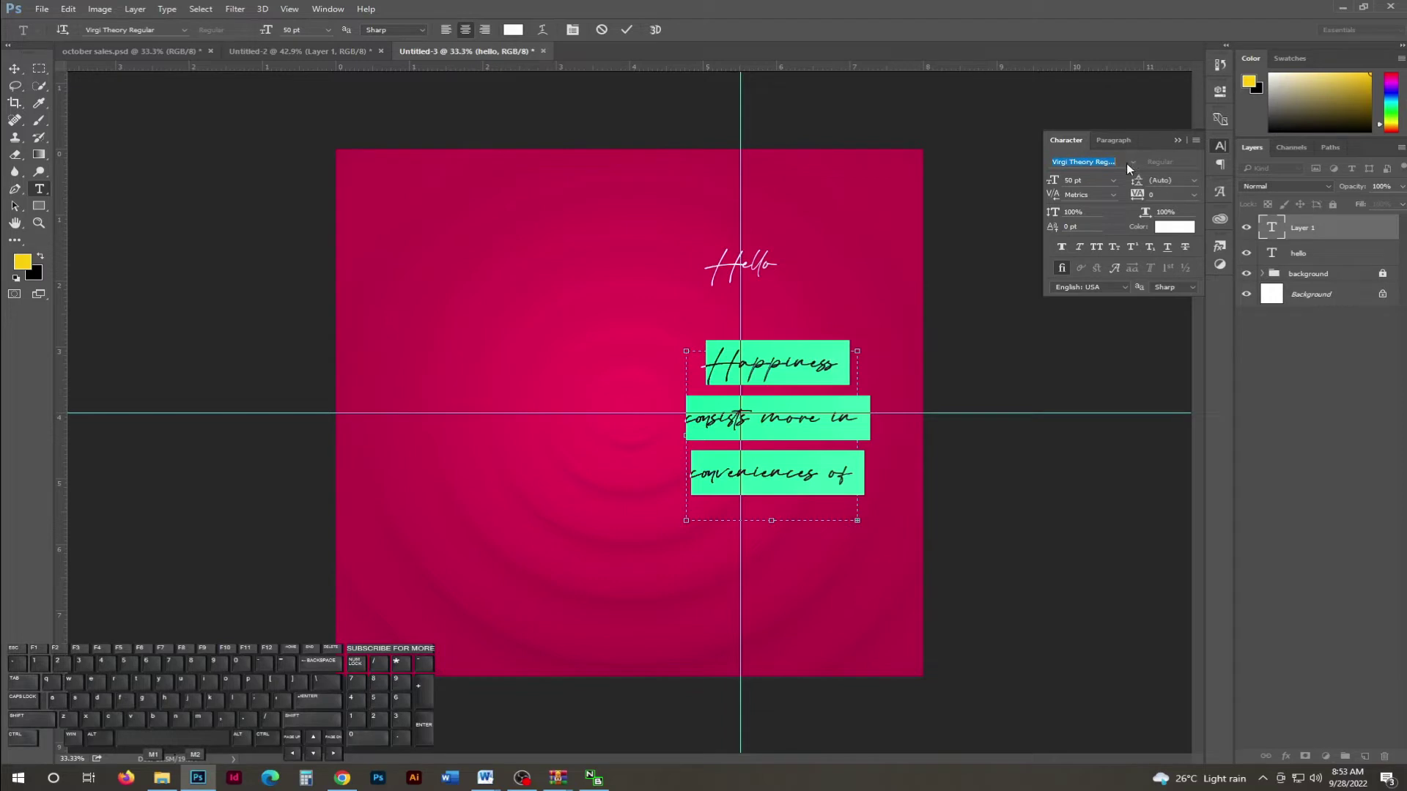
left_click(1136, 167)
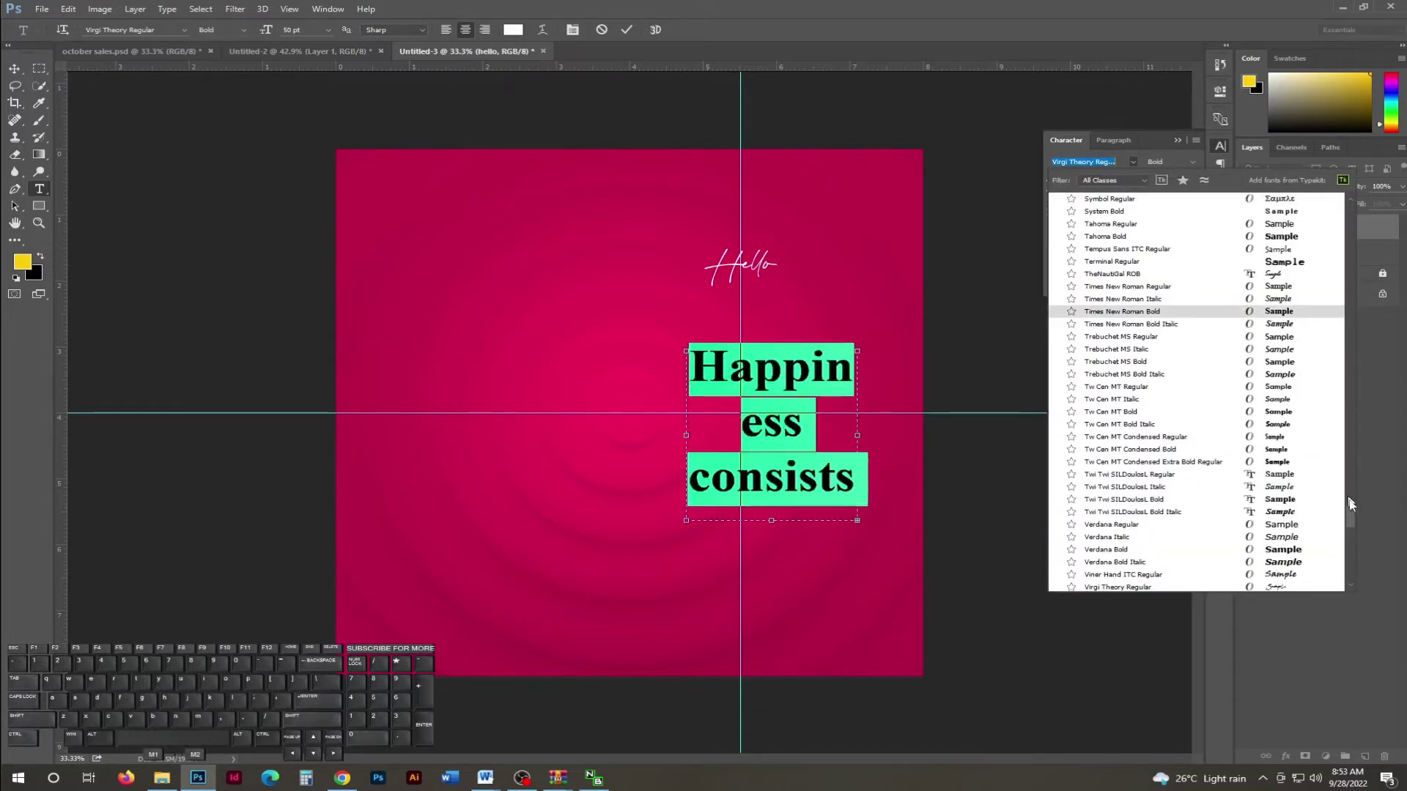
left_click(1354, 516)
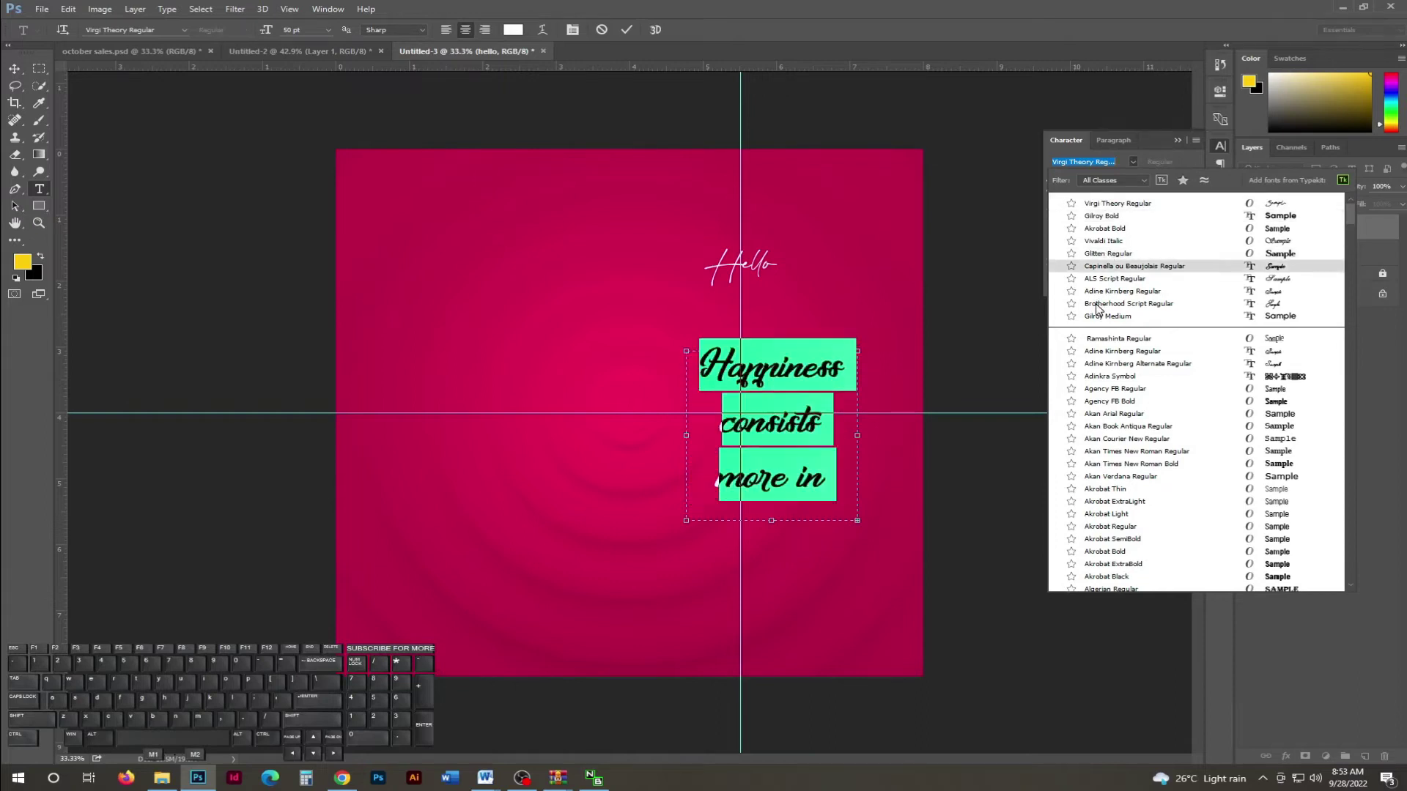
left_click(1113, 320)
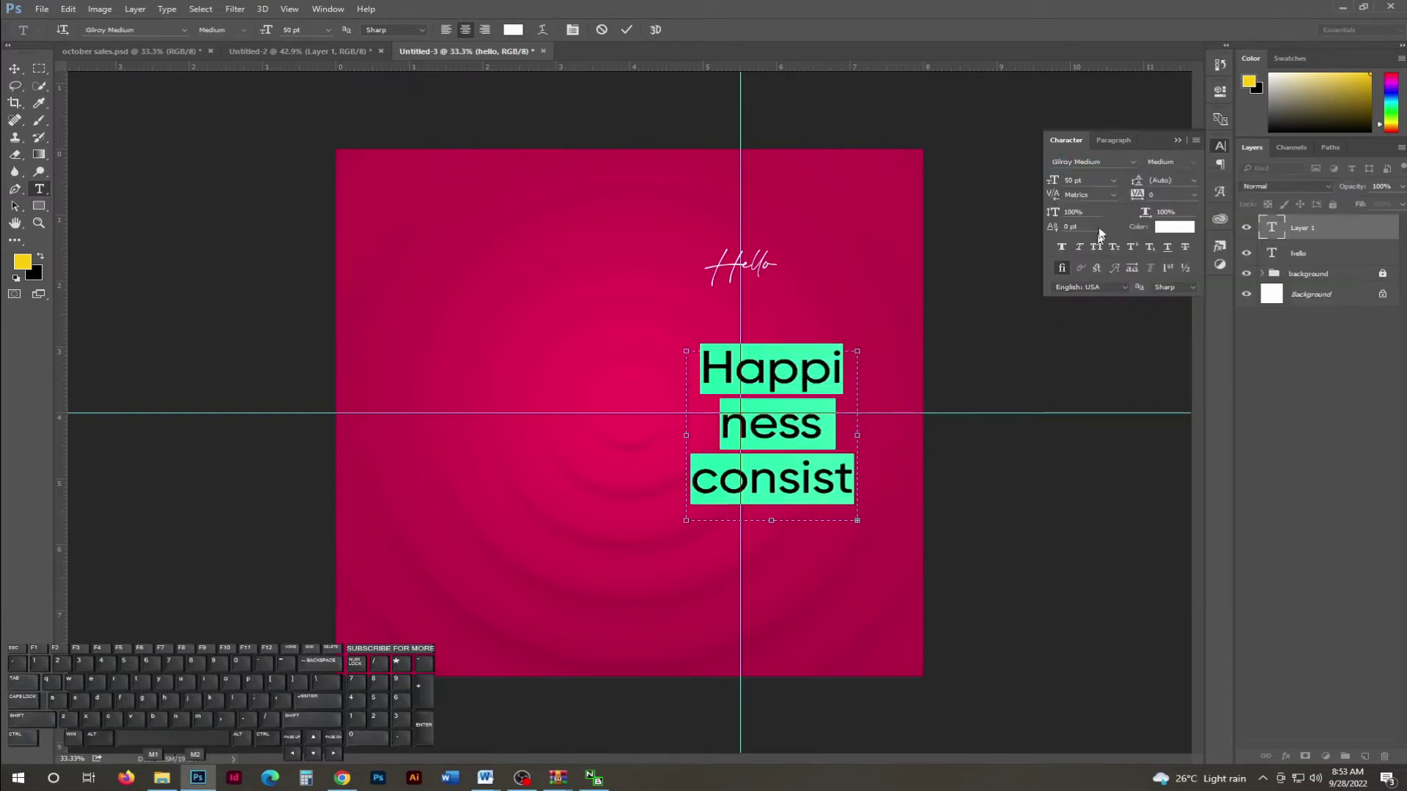
left_click(1119, 183)
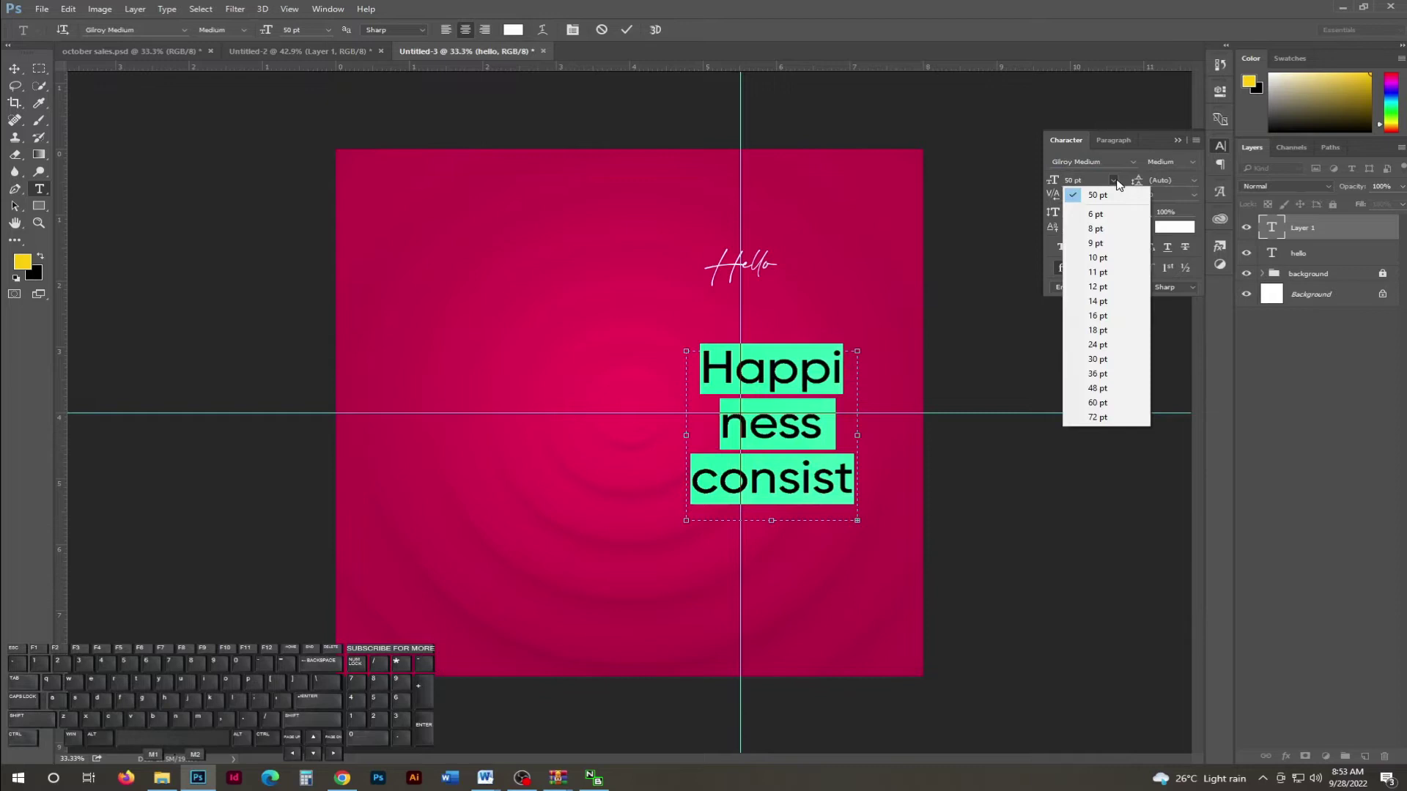
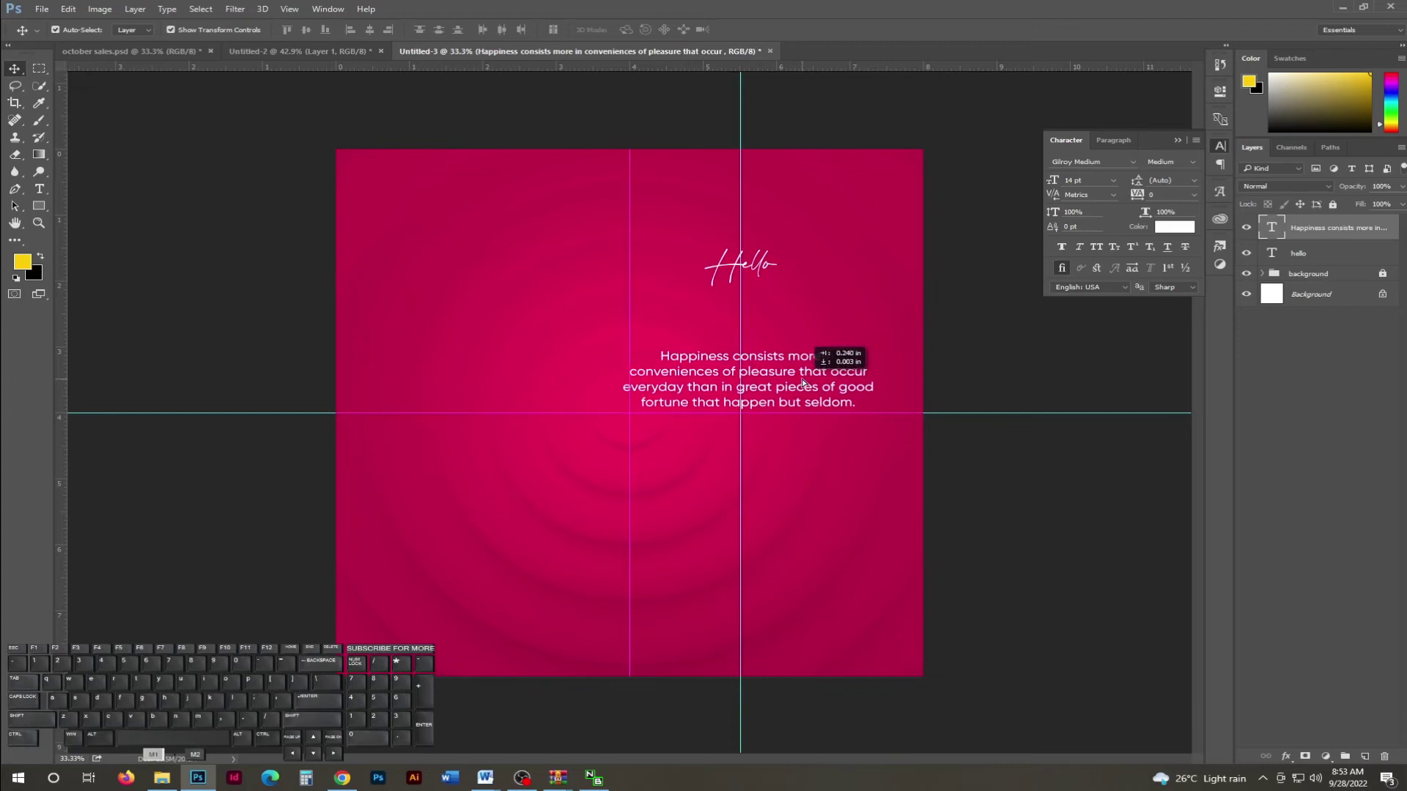
Nudge the quote paragraph into position centred beneath Hello.
key("Left")
key("Left")
key("Left")
key("Left")
key("Left")
key("Left")
key("Left")
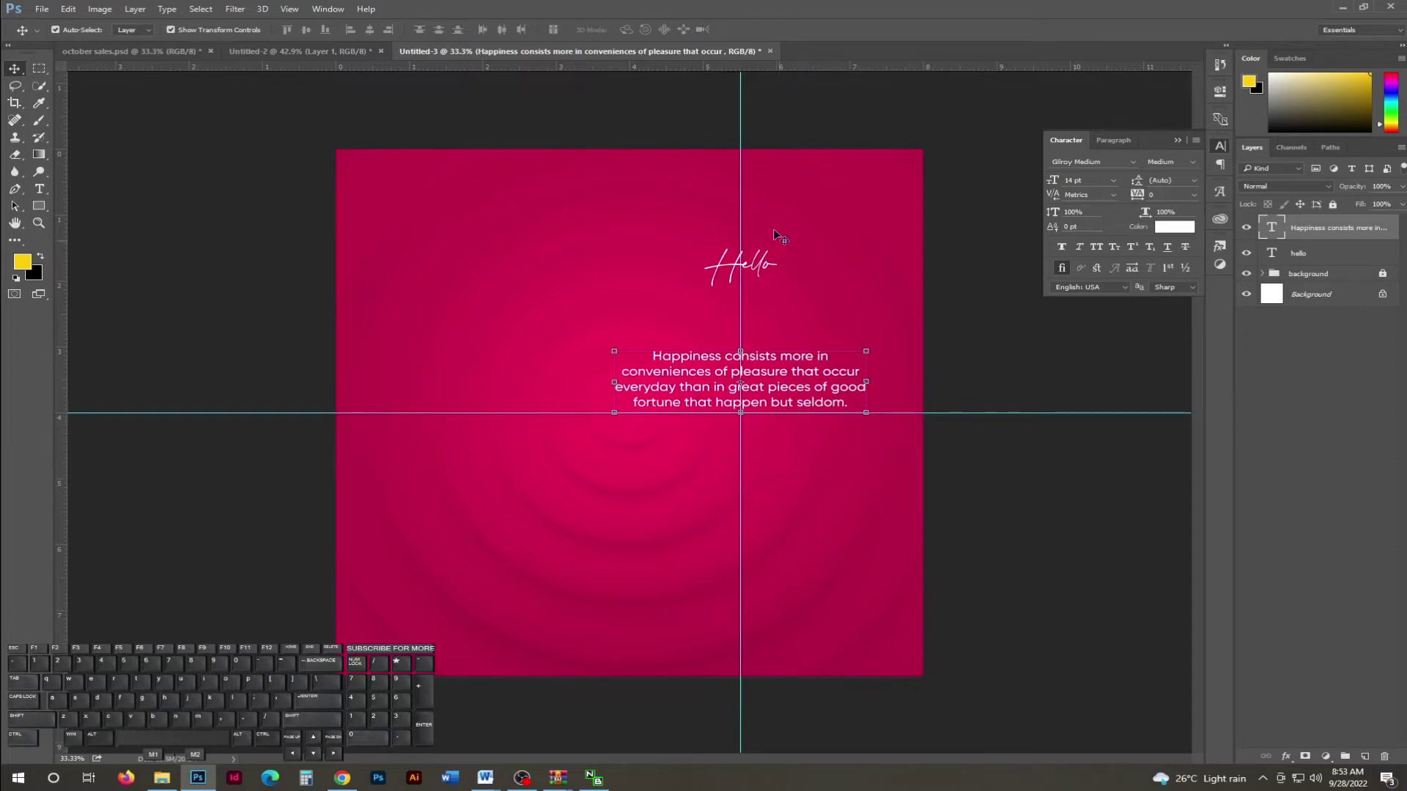
left_click(770, 274)
left_click(788, 382)
key("Down")
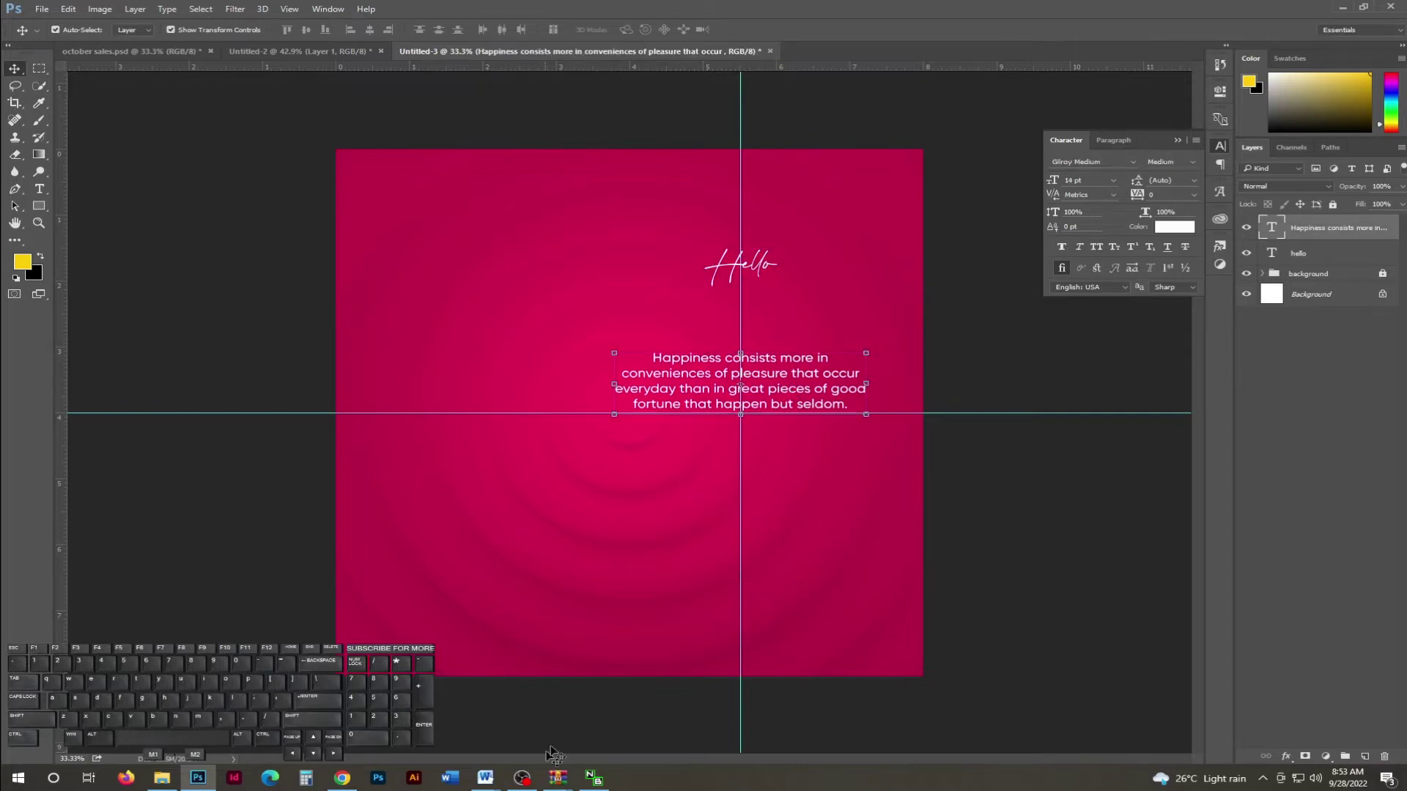
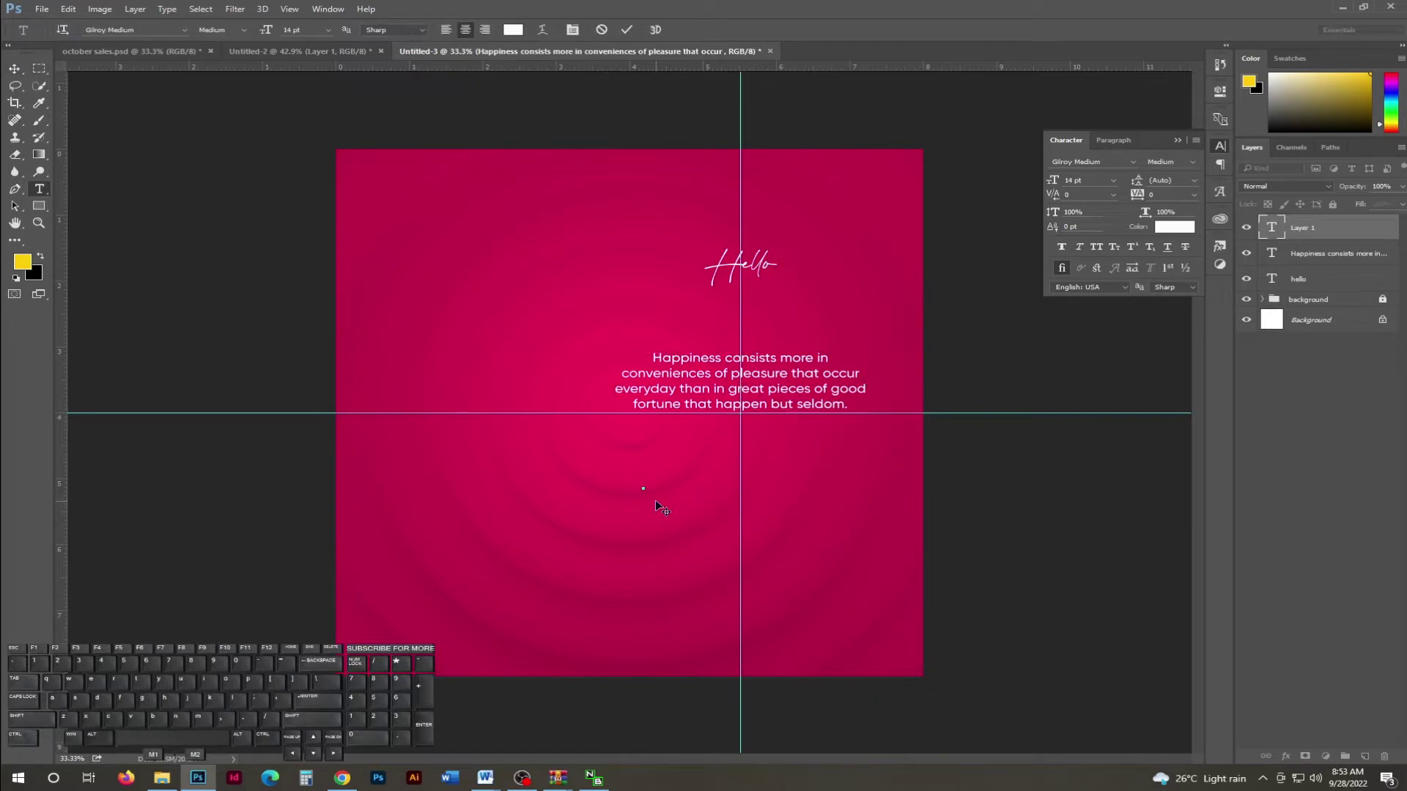
Type the tab-spaced services line 'i Design i Print i Frame'.
key("i")
key("space")
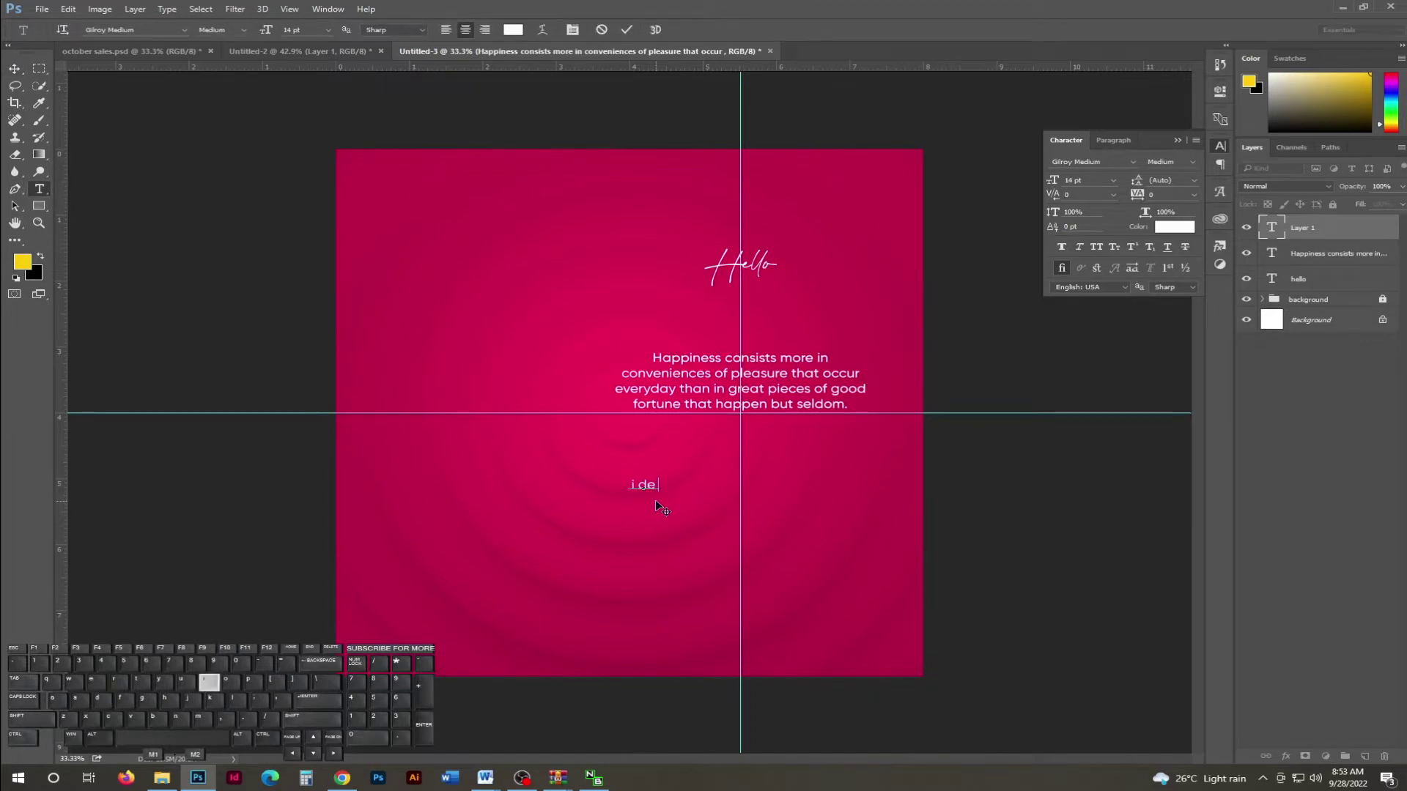
key("Tab")
key("Tab")
key("Tab")
key("i")
key("space")
key("p")
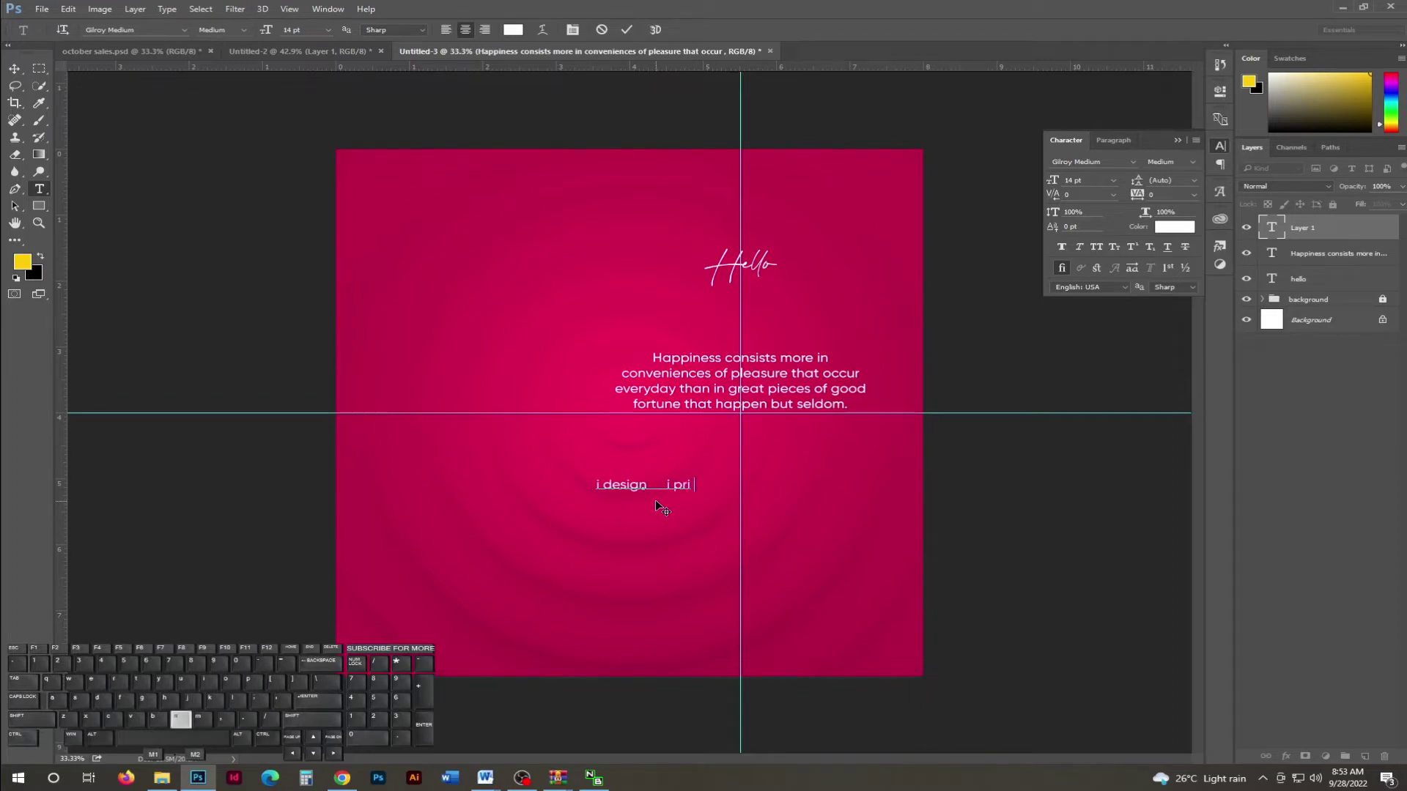
key("Tab")
key("Tab")
key("Tab")
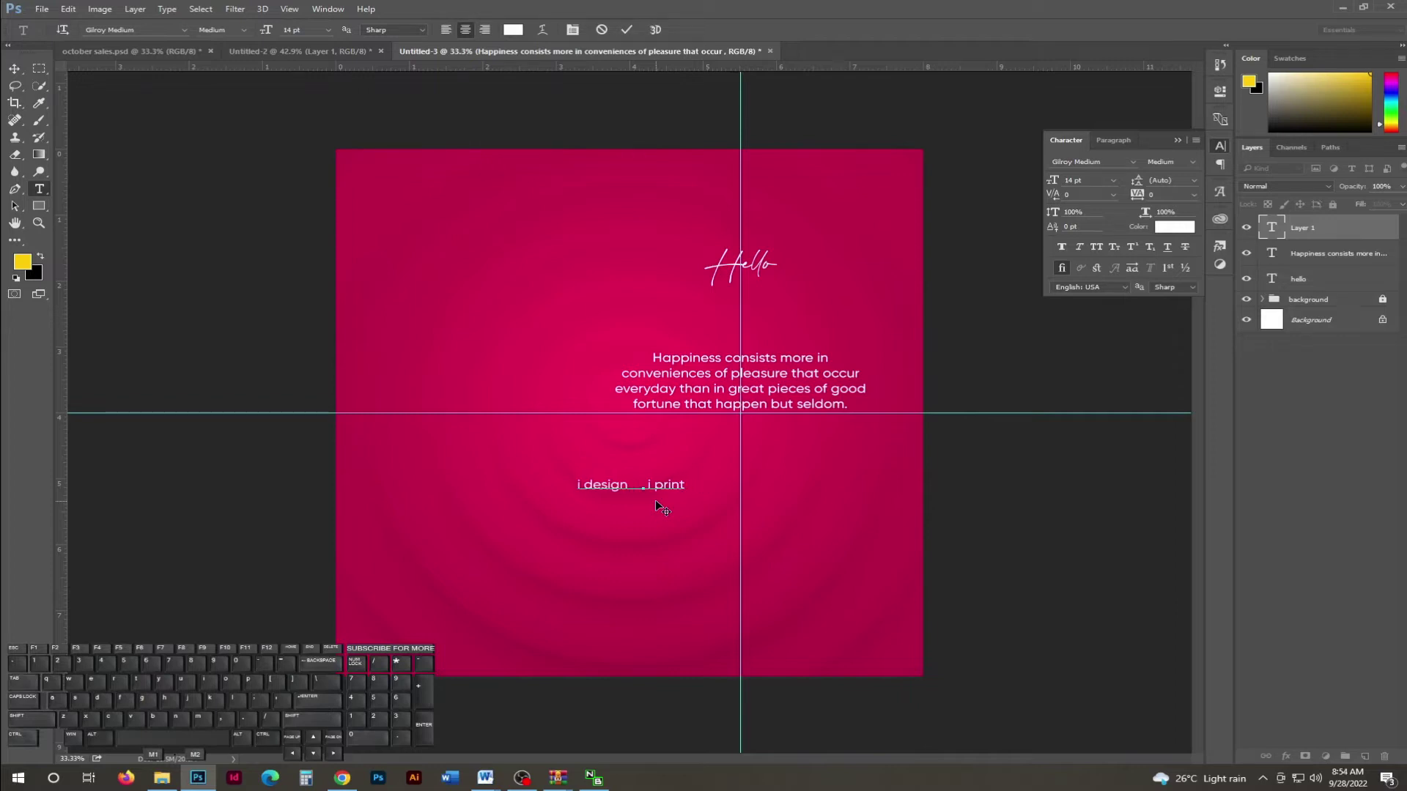
key("i")
key("space")
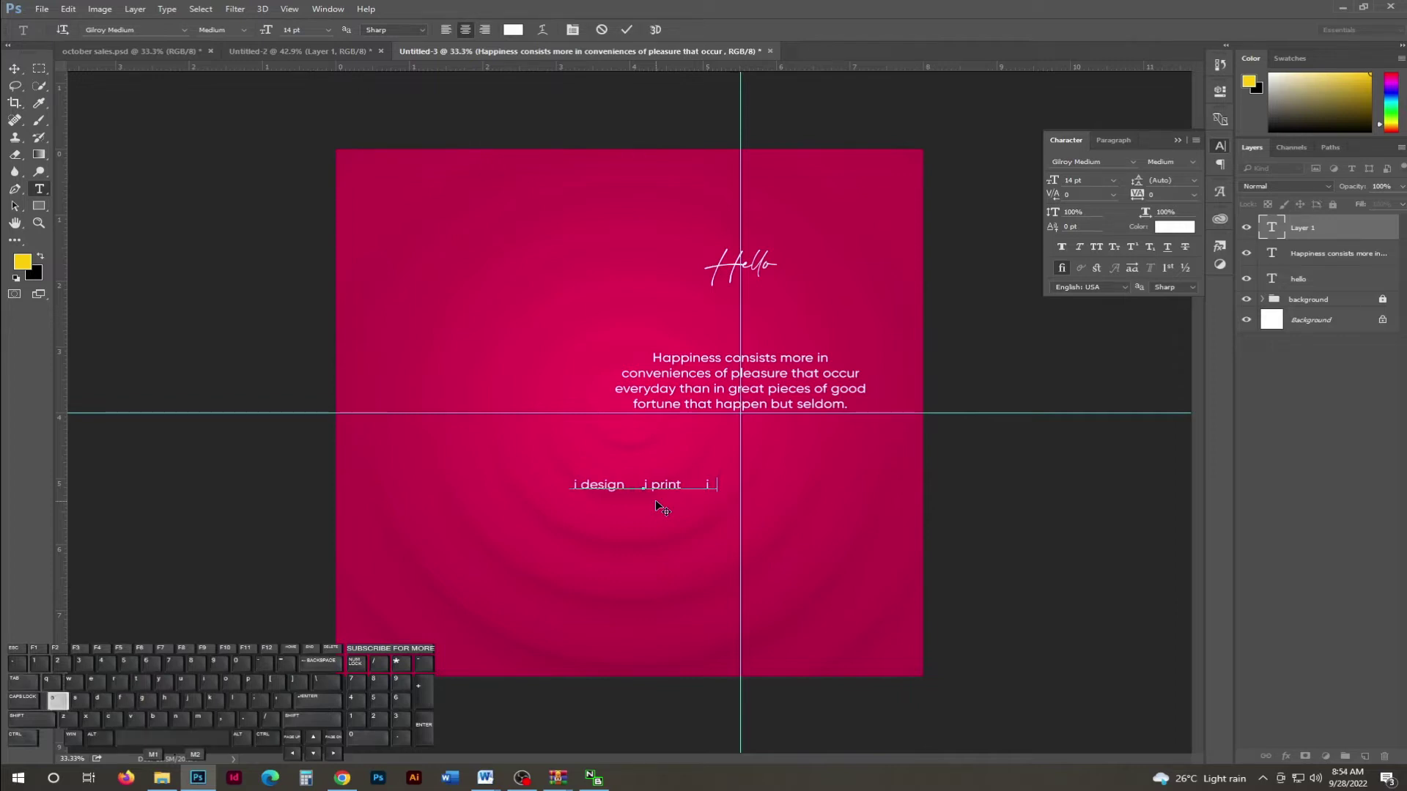
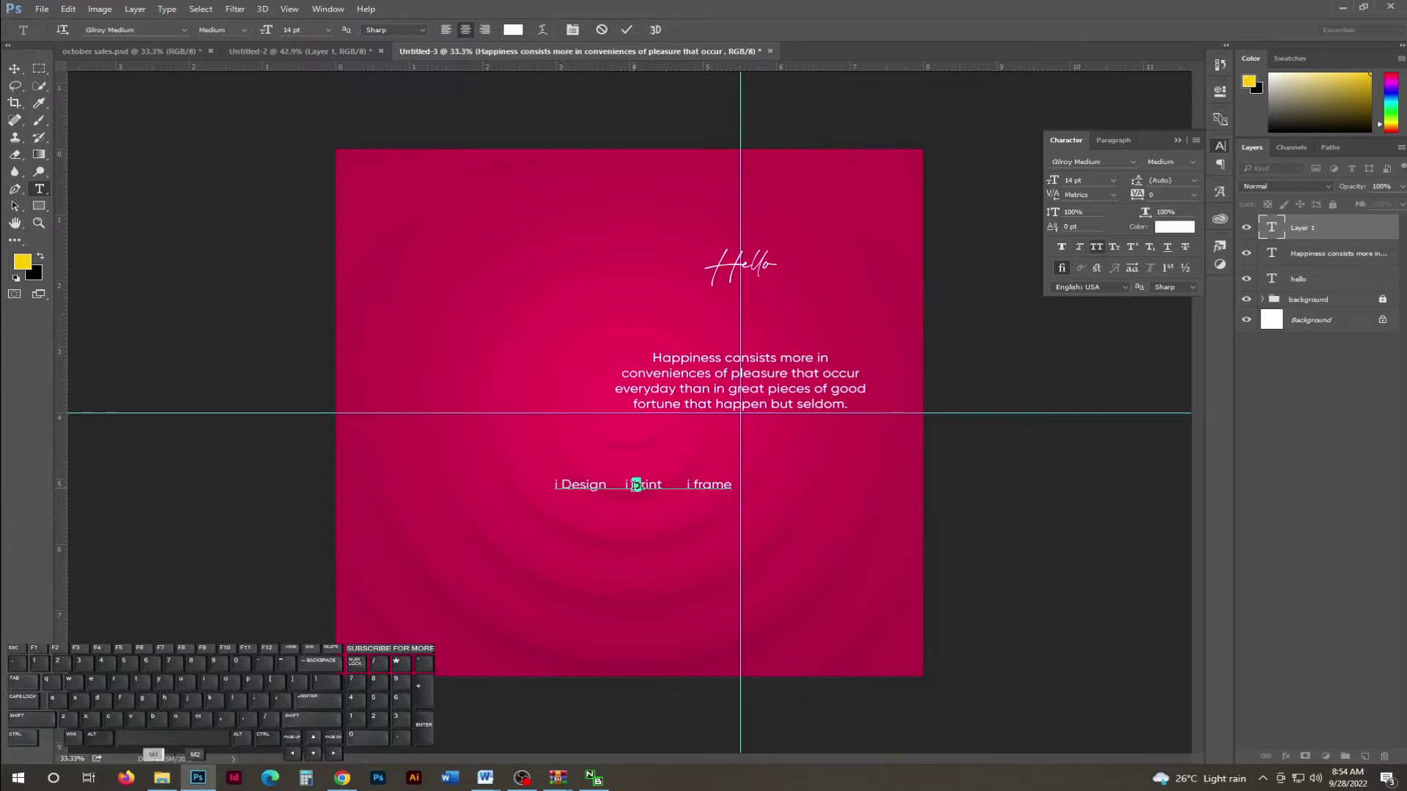
Capitalise the first letters of Print and Frame in the services line.
left_click(1102, 250)
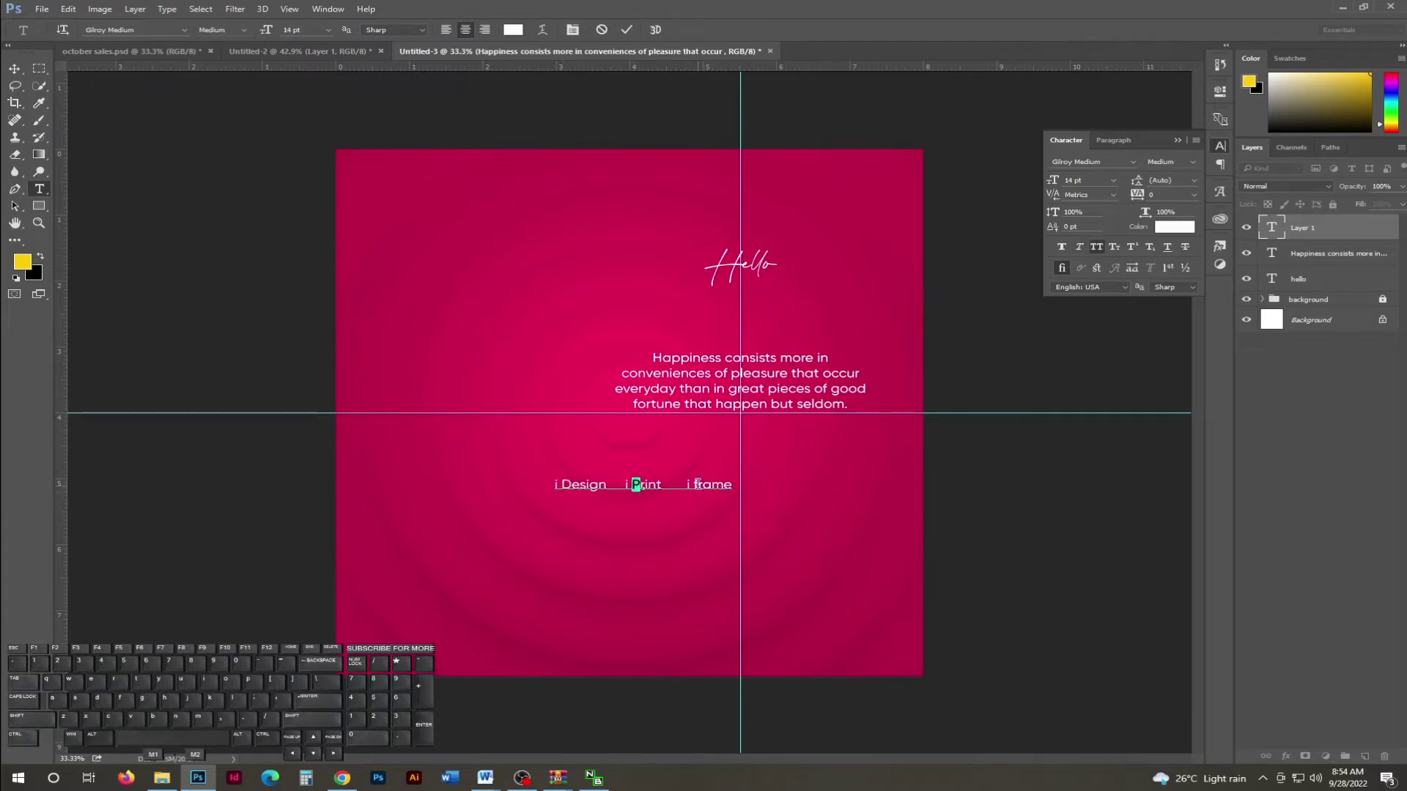
left_click(1100, 252)
left_click(636, 40)
key("v")
left_click(737, 500)
key("Down")
key("shift+Down")
Move the services line down below the quote.
key("shift+Down")
key("shift+Down")
key("shift+Down")
key("shift+Down")
key("shift+Down")
key("shift+Down")
key("shift+Down")
key("shift+Down")
key("shift+Down")
key("Return")
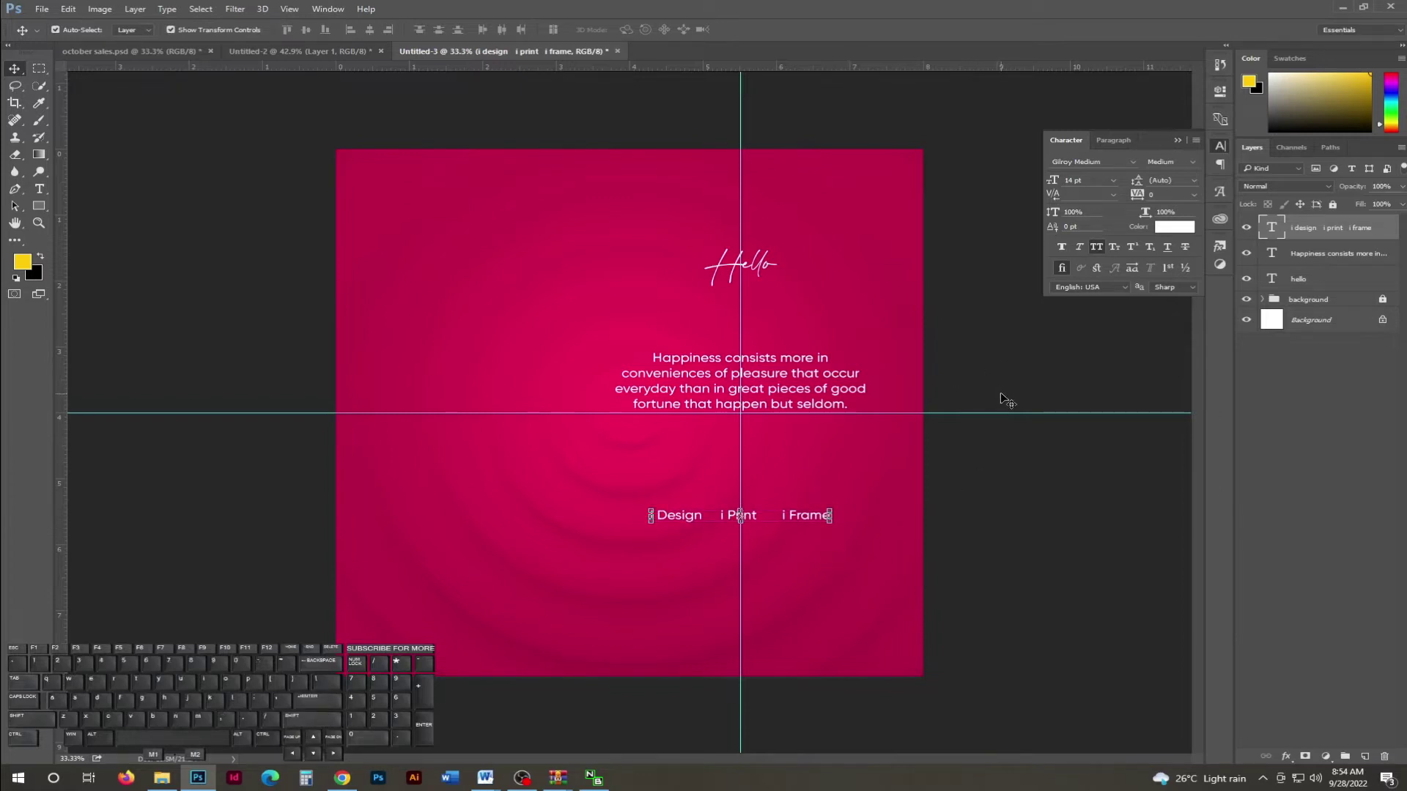
Set the services line weight to Gilroy SemiBold.
left_click(1191, 168)
left_click(1175, 283)
key("Return")
left_click(783, 569)
key("t")
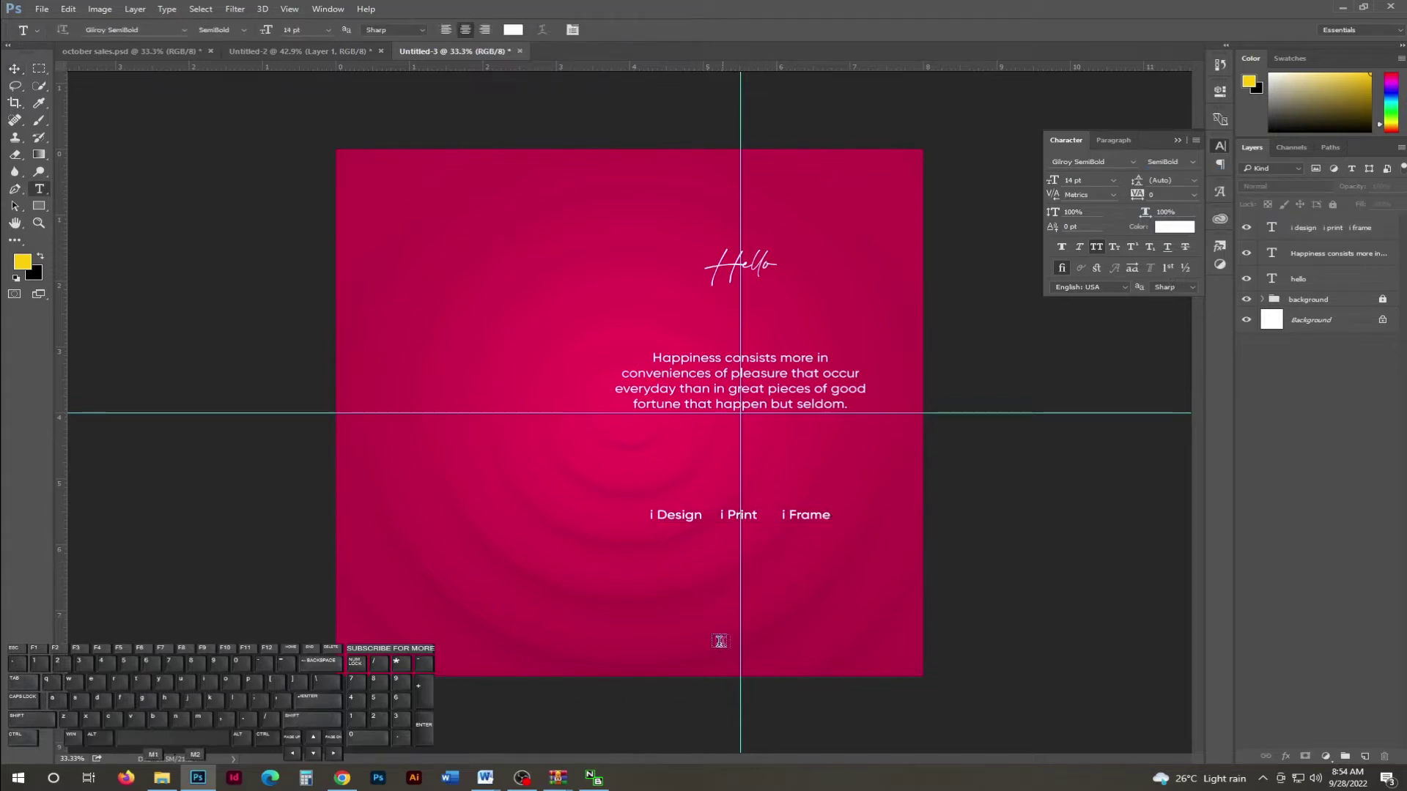
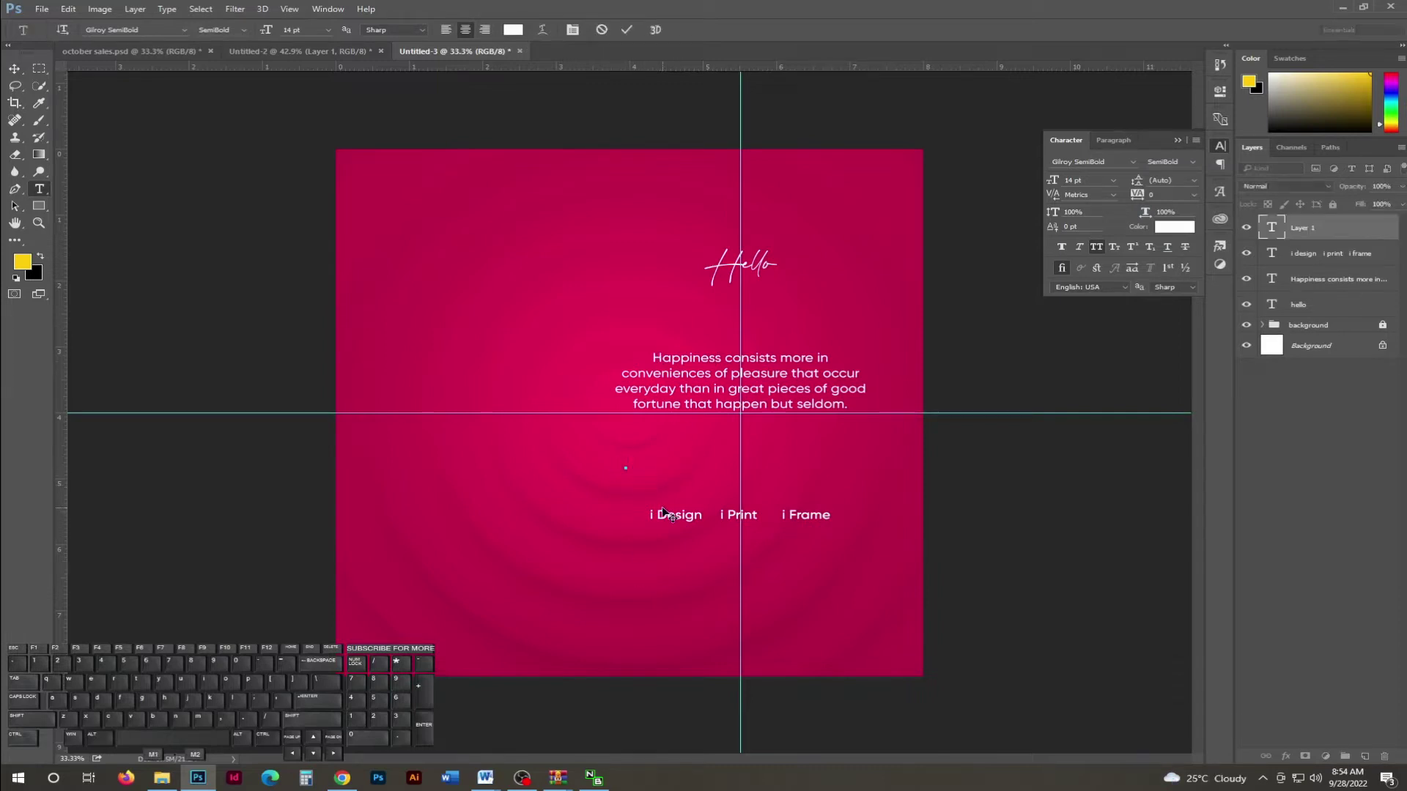
Type the tab-spaced frame list 'Canvas Frame Wooden Frame Foreign Frame'.
key("c")
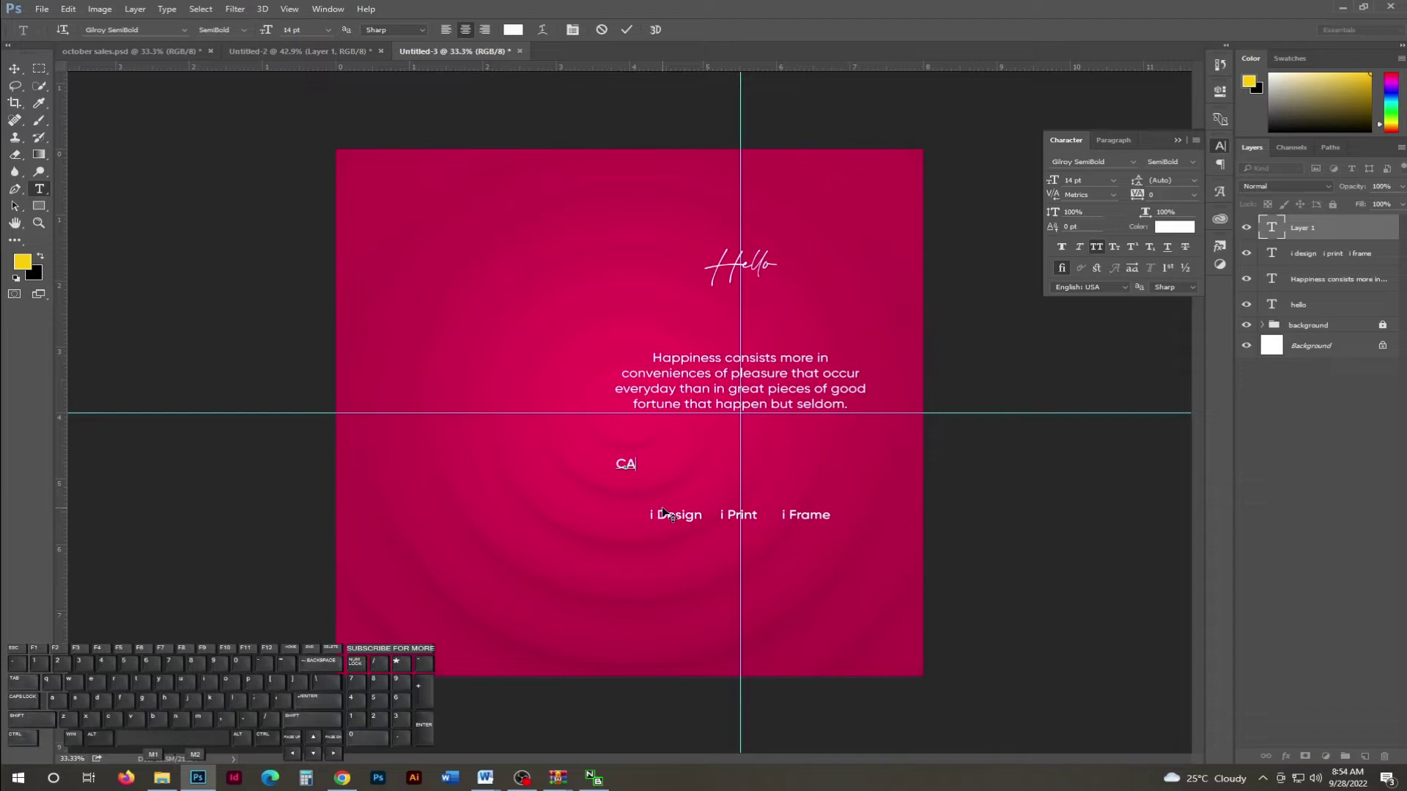
key("n")
key("v")
key("a")
key("space")
key("e")
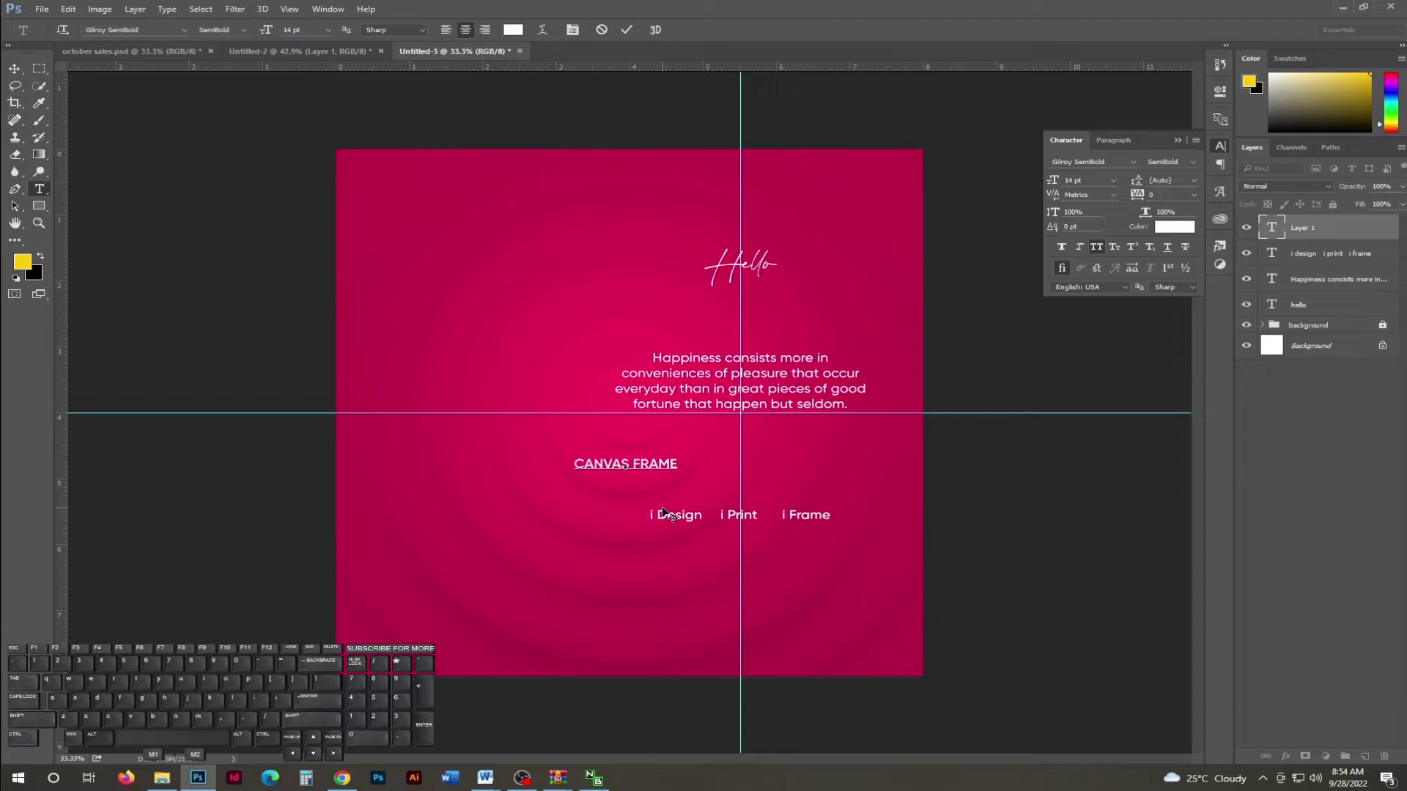
key("Tab")
key("Tab")
key("Tab")
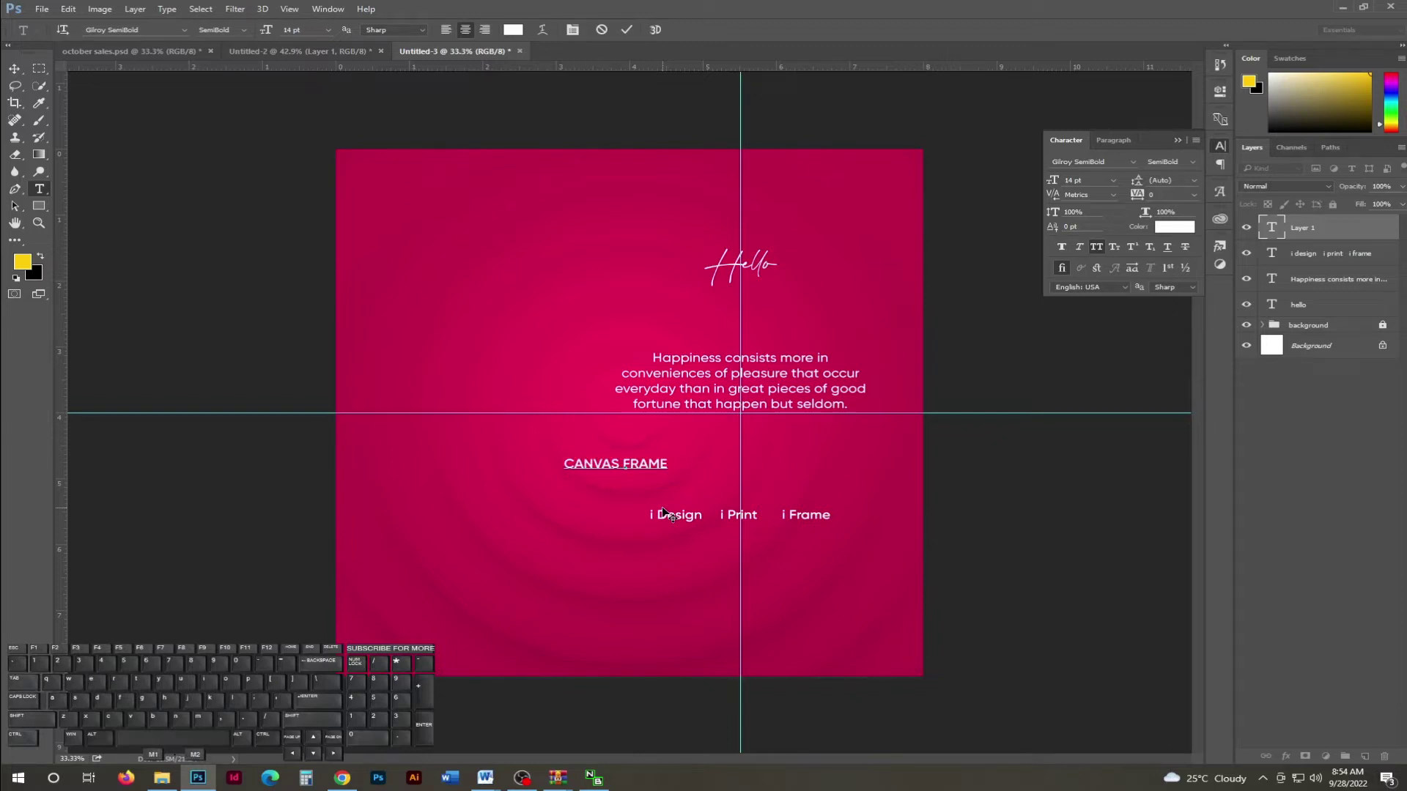
key("Tab")
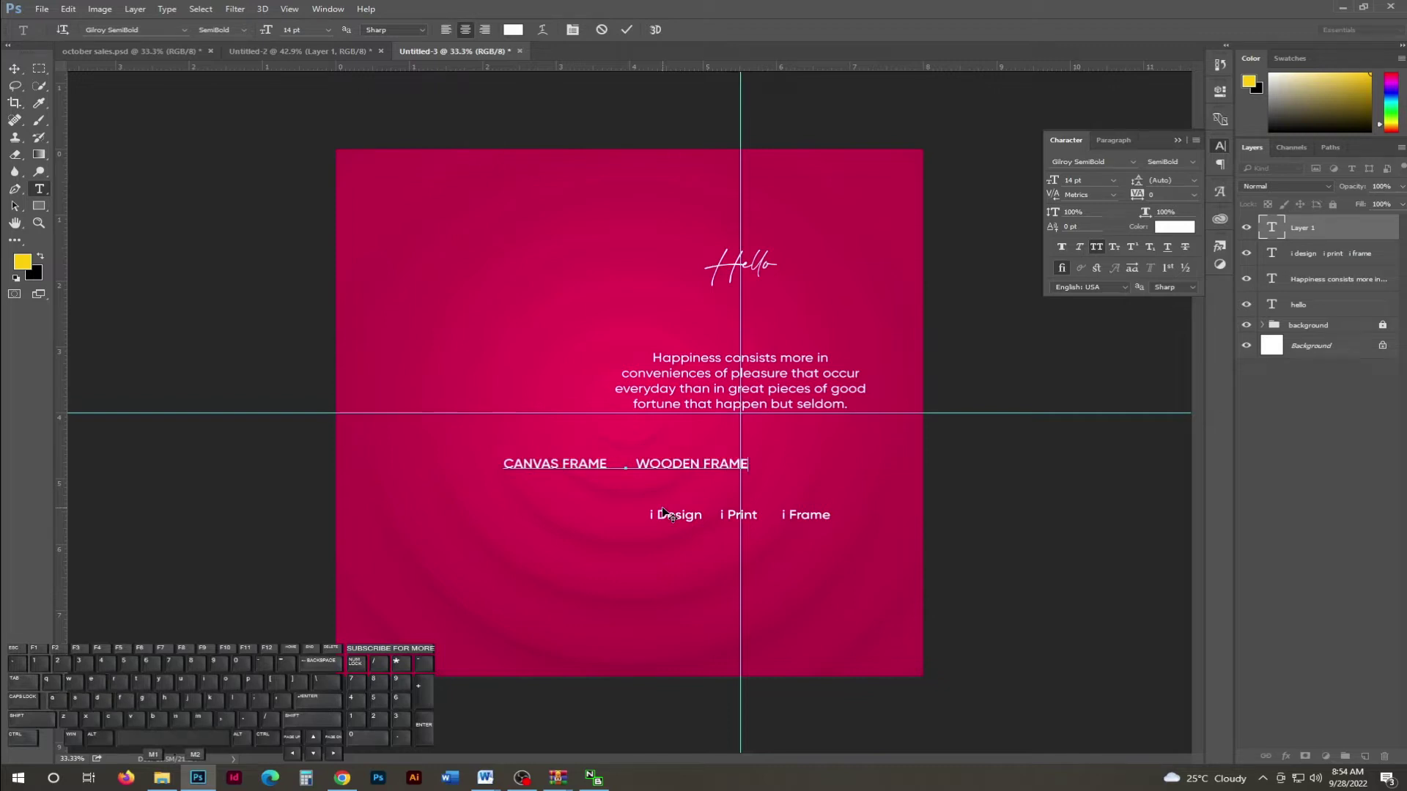
key("Tab")
key("Tab")
key("Tab")
key("Tab")
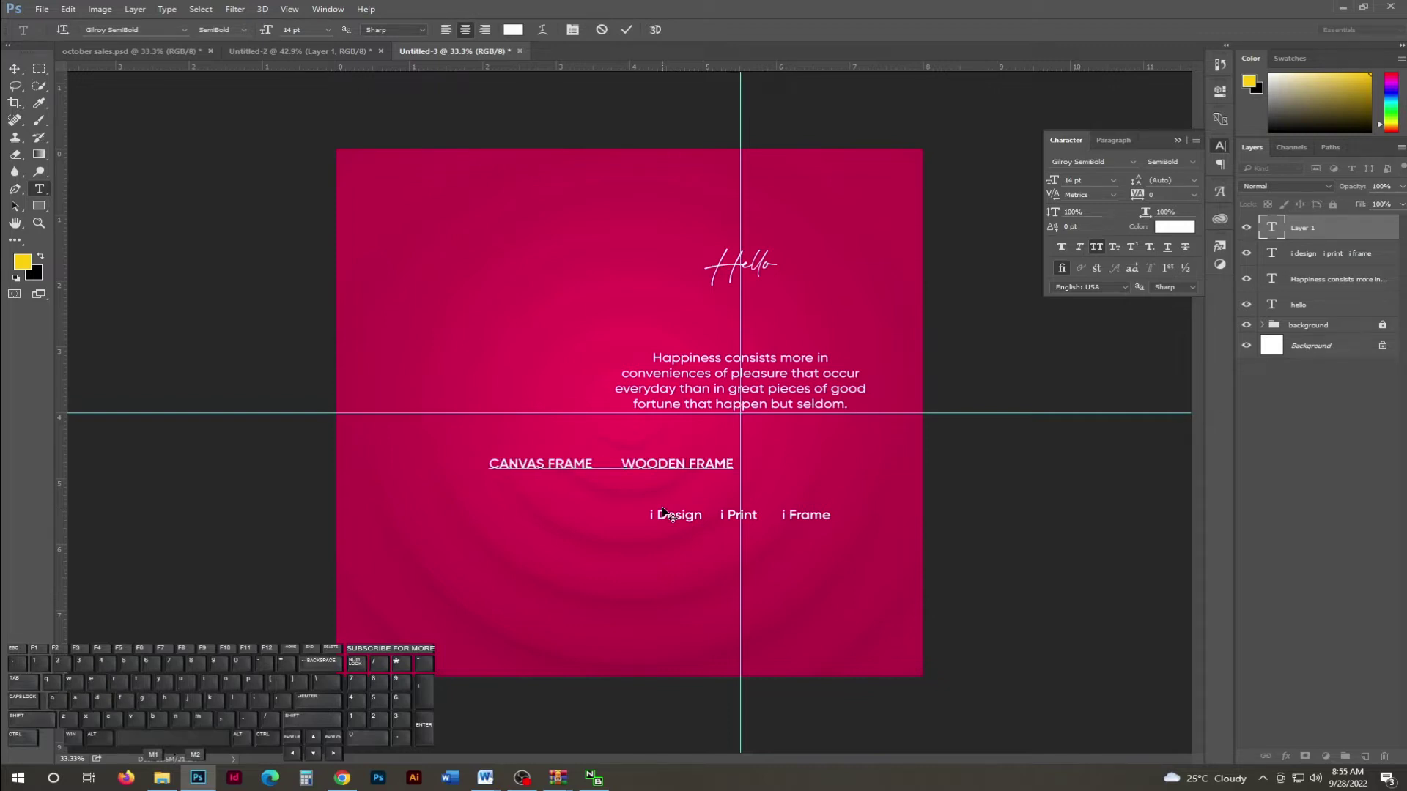
key("f")
key("r")
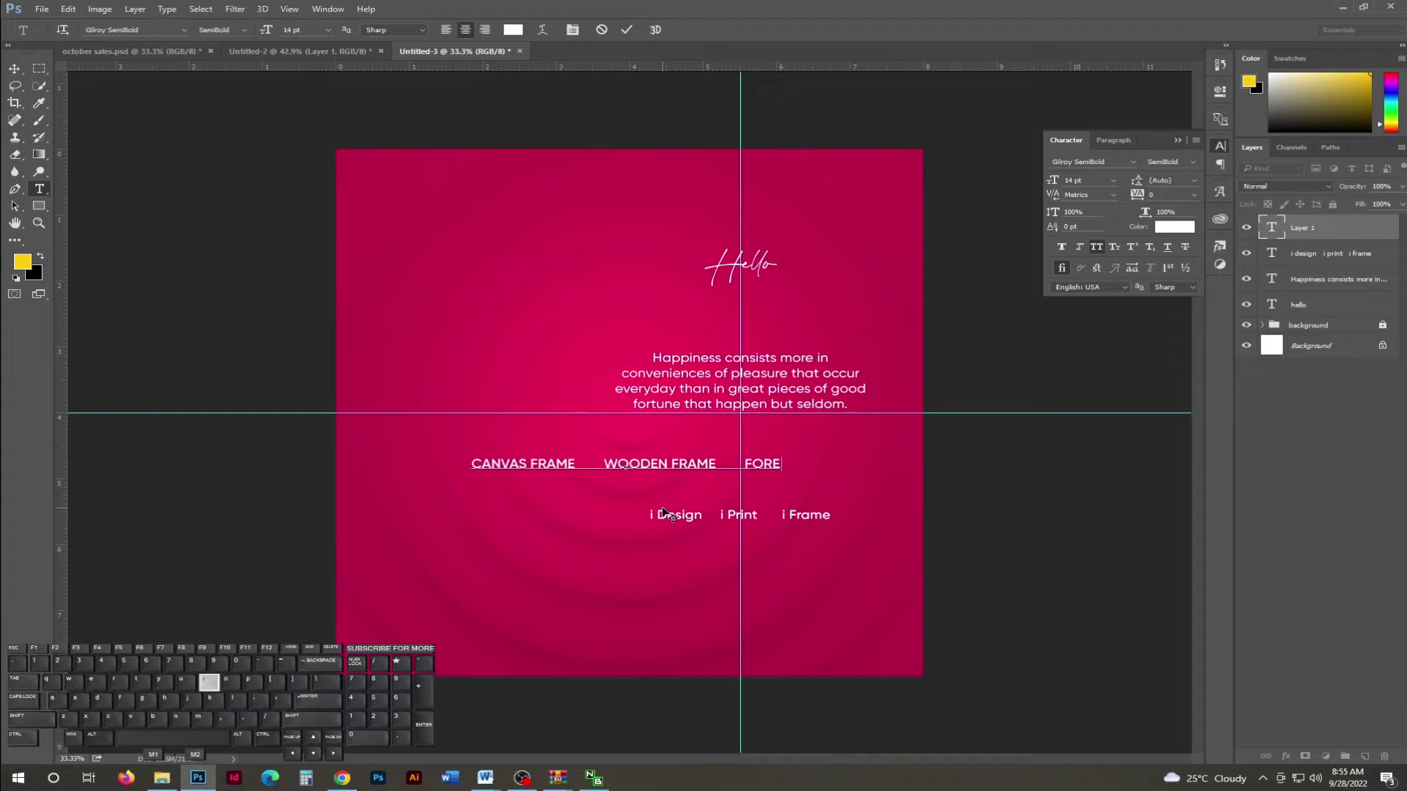
key("space")
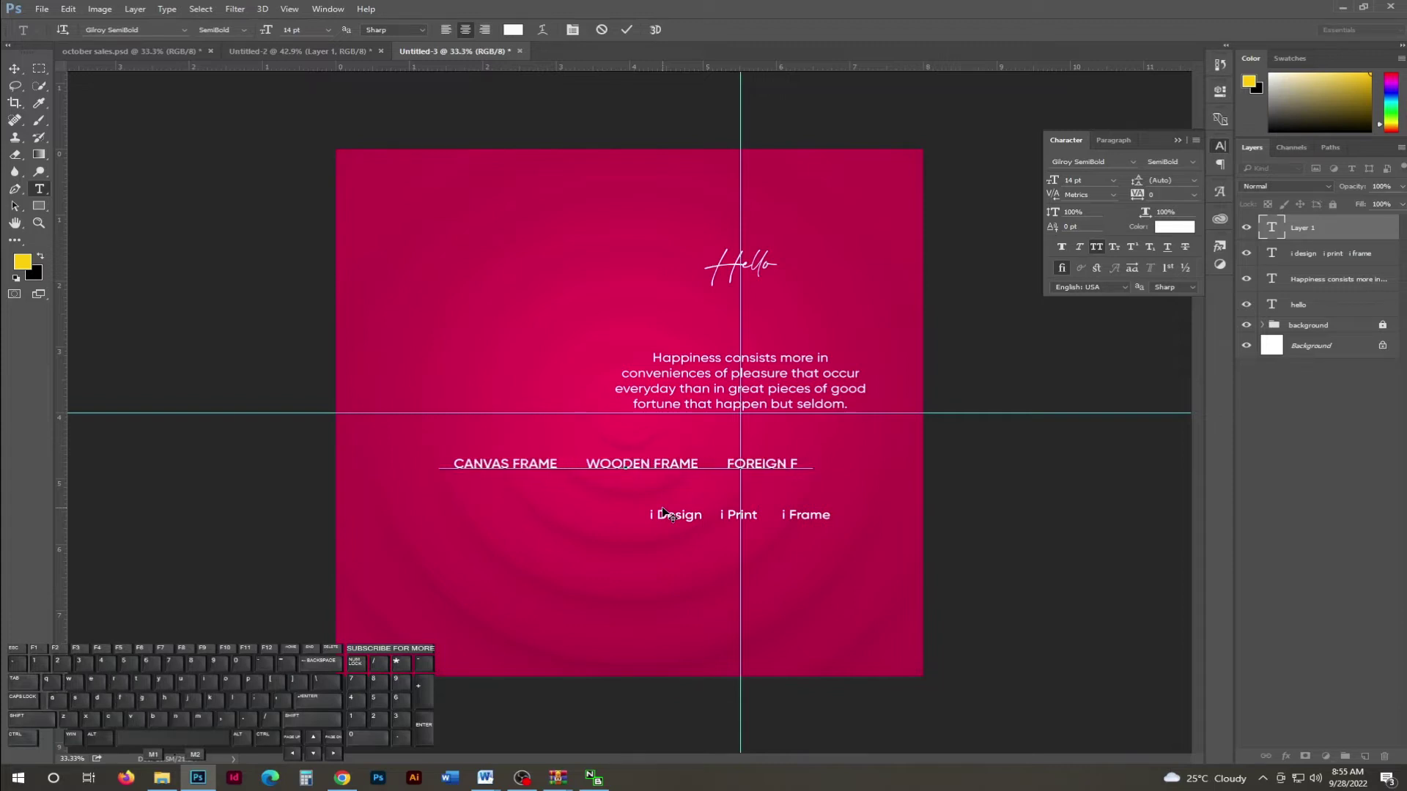
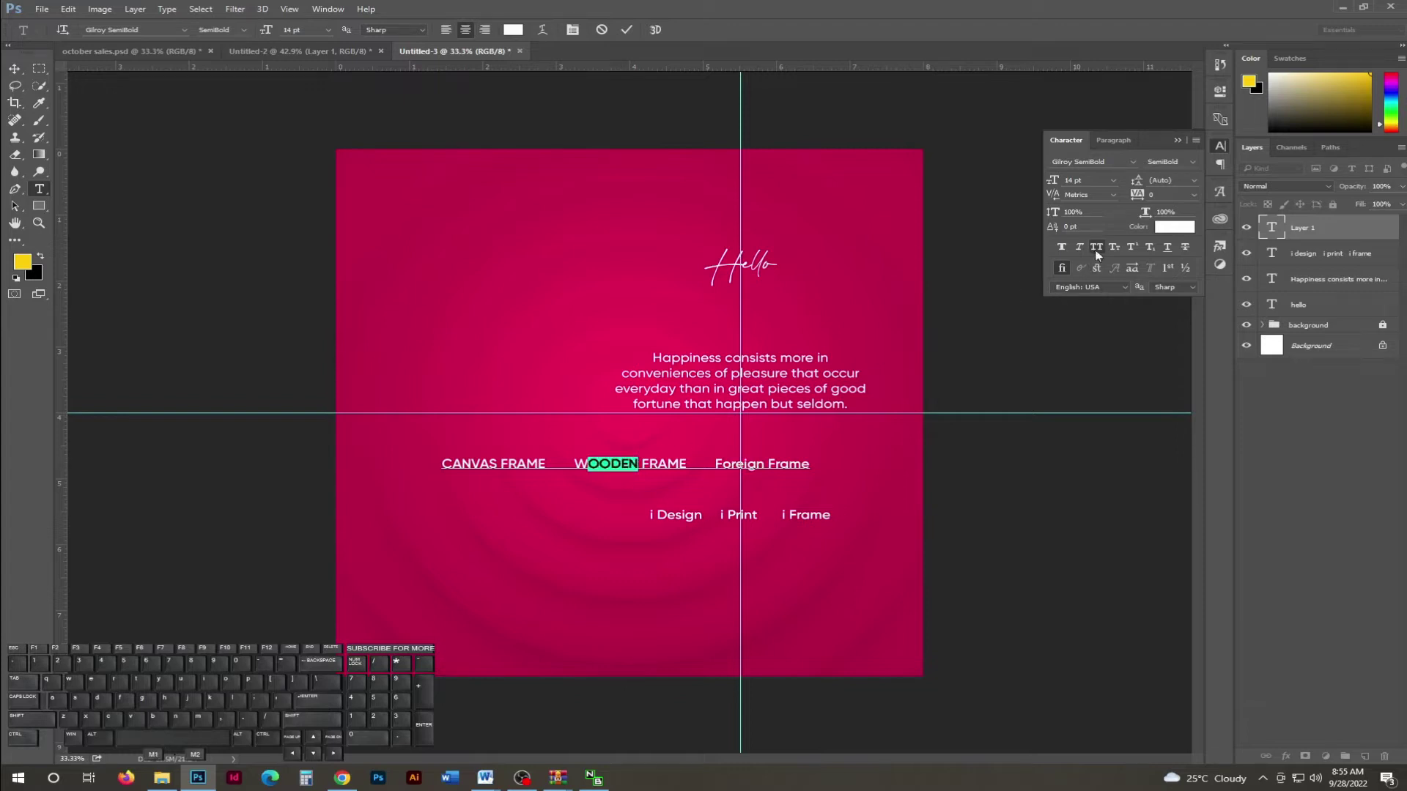
Fix the frame names to title case (Canvas, Wooden, Frame).
left_click(1098, 251)
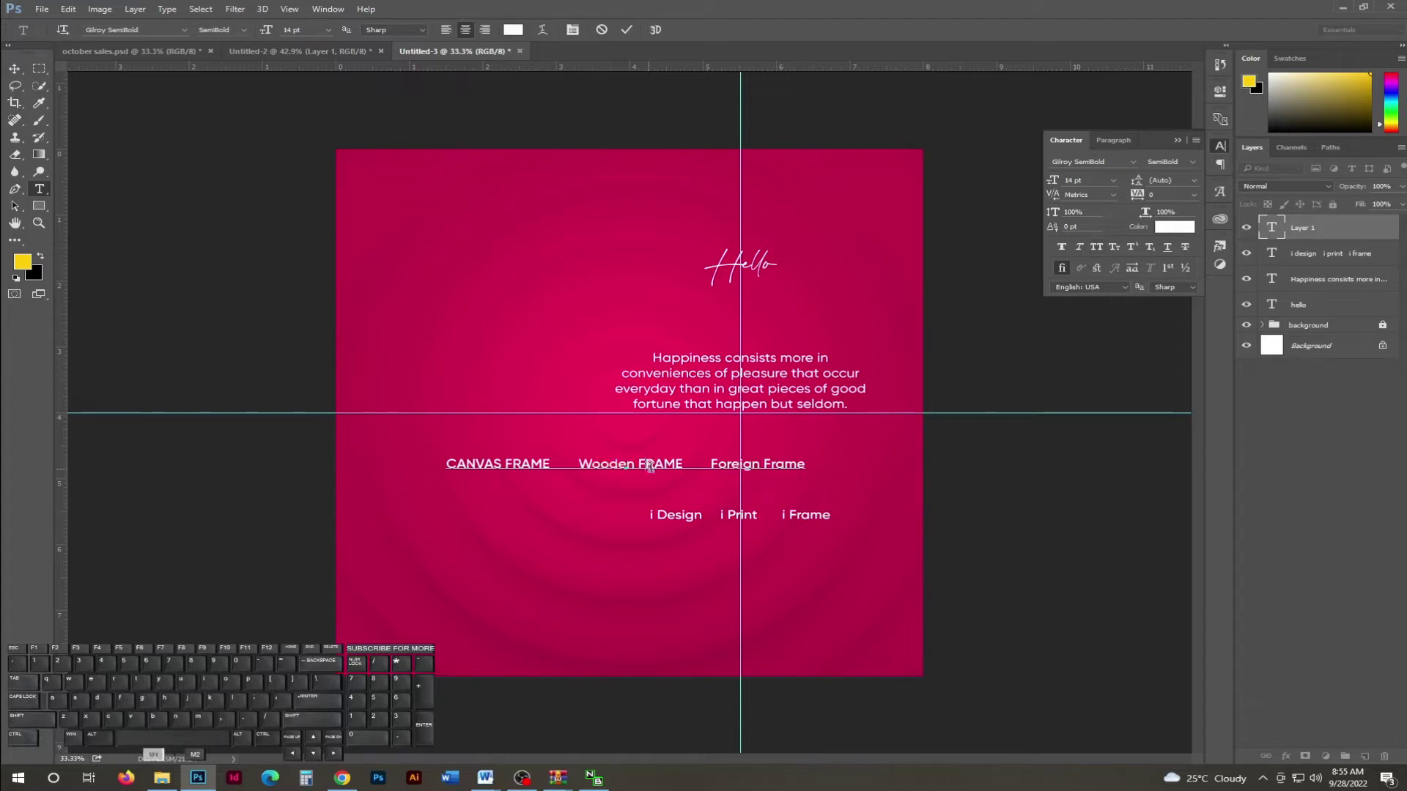
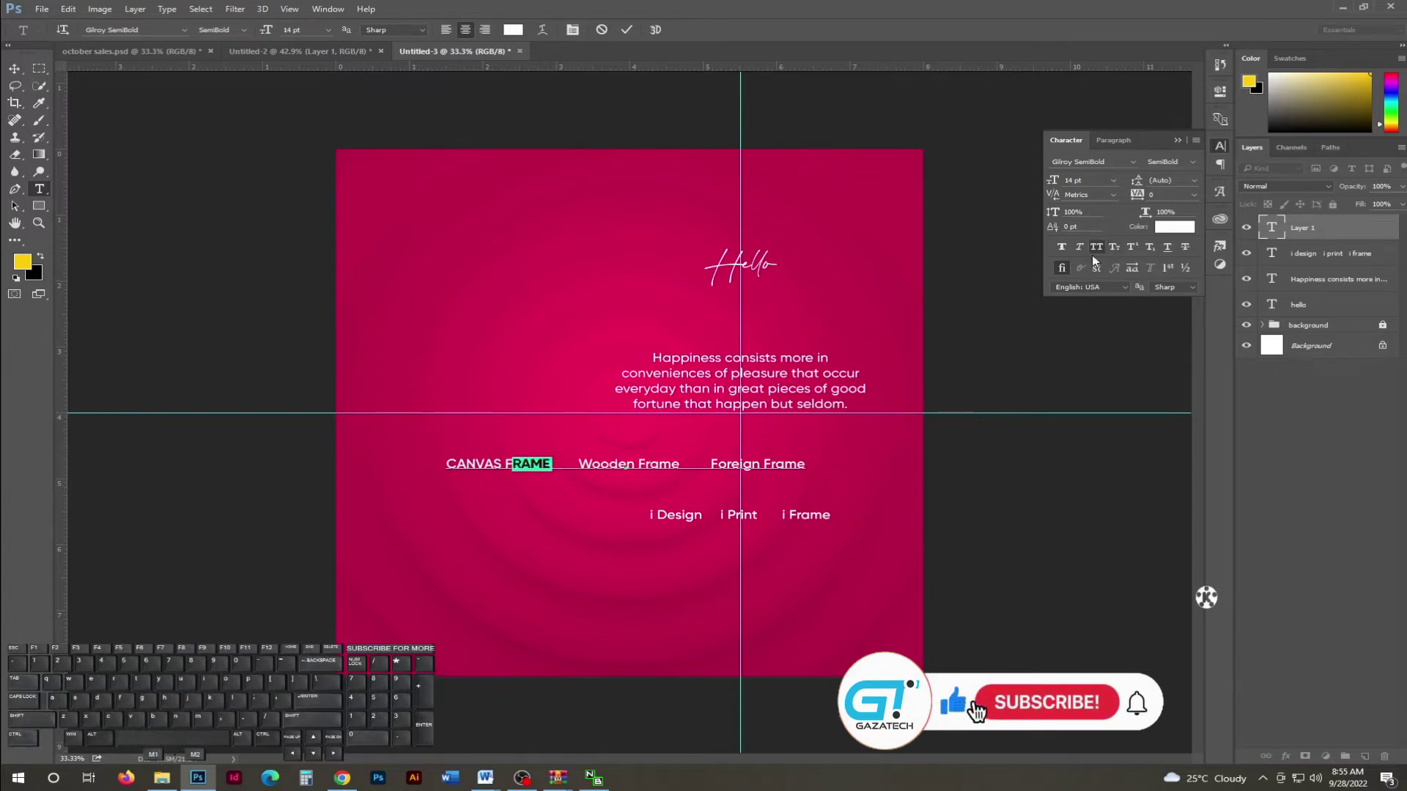
left_click(1000, 709)
left_click(1051, 710)
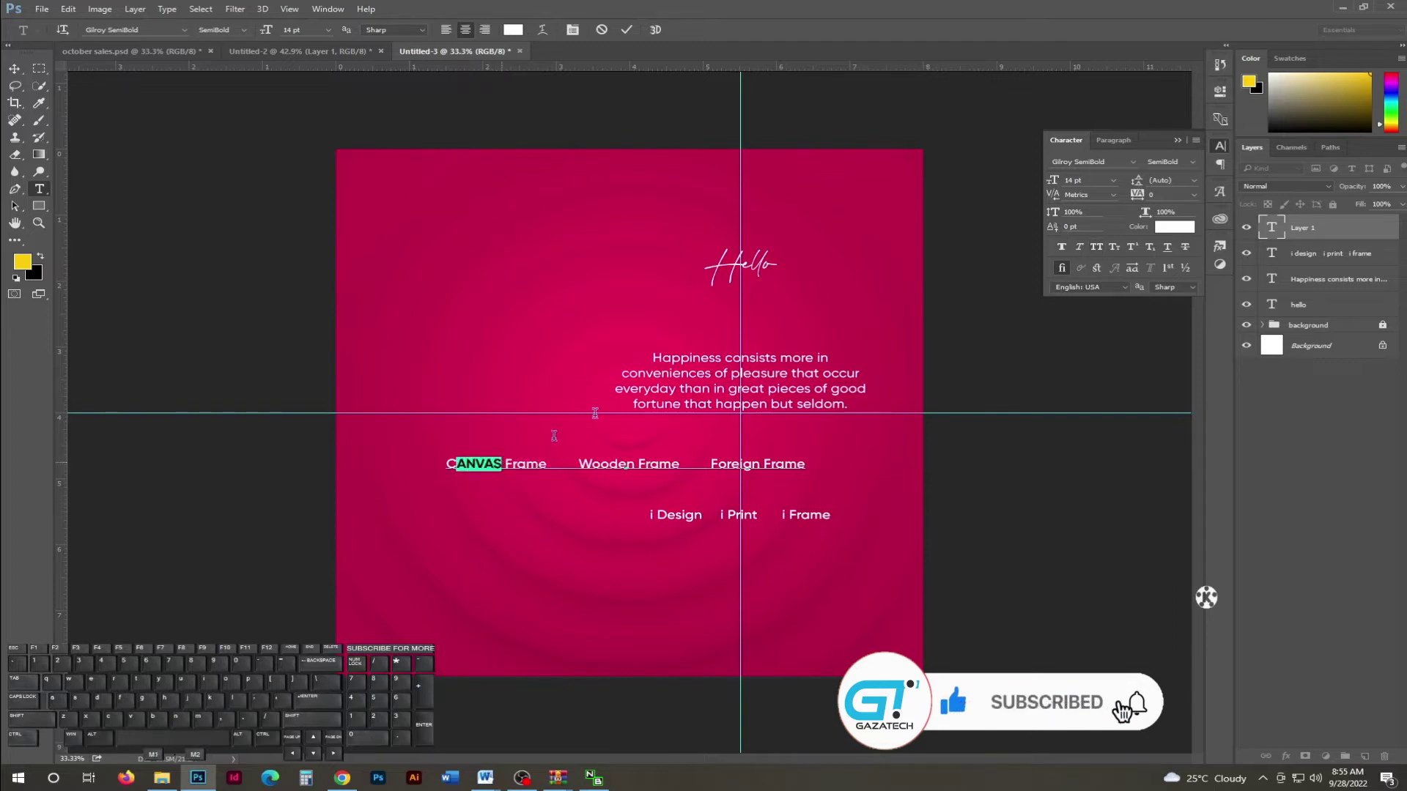
left_click(1099, 252)
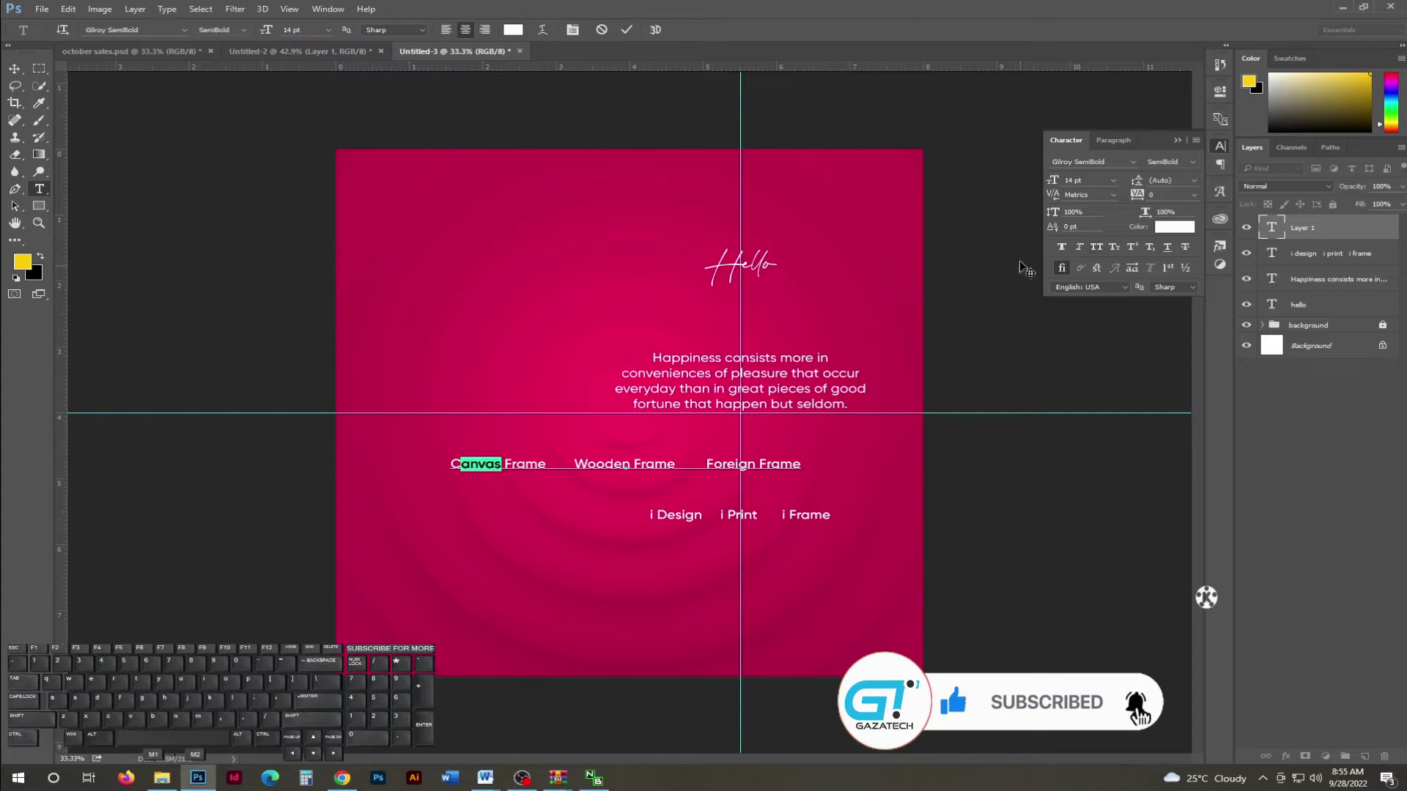
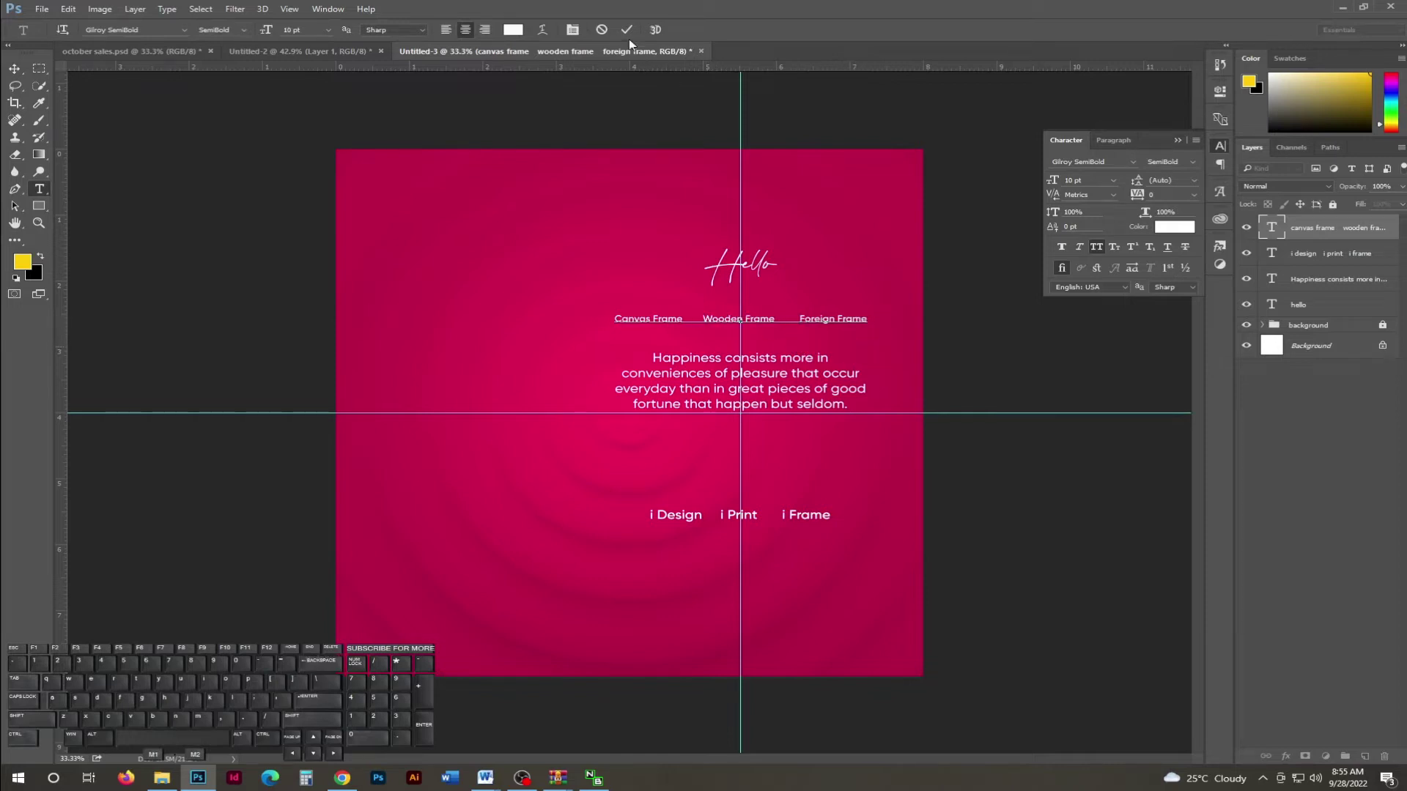
Commit the frame list, nudge it down just above the quote, and bring up the shape tools.
left_click(631, 36)
key("Left")
key("Left")
key("Down")
key("Down")
key("Down")
key("Down")
key("Down")
key("Down")
key("Down")
key("Down")
key("Down")
key("u")
left_click(40, 206)
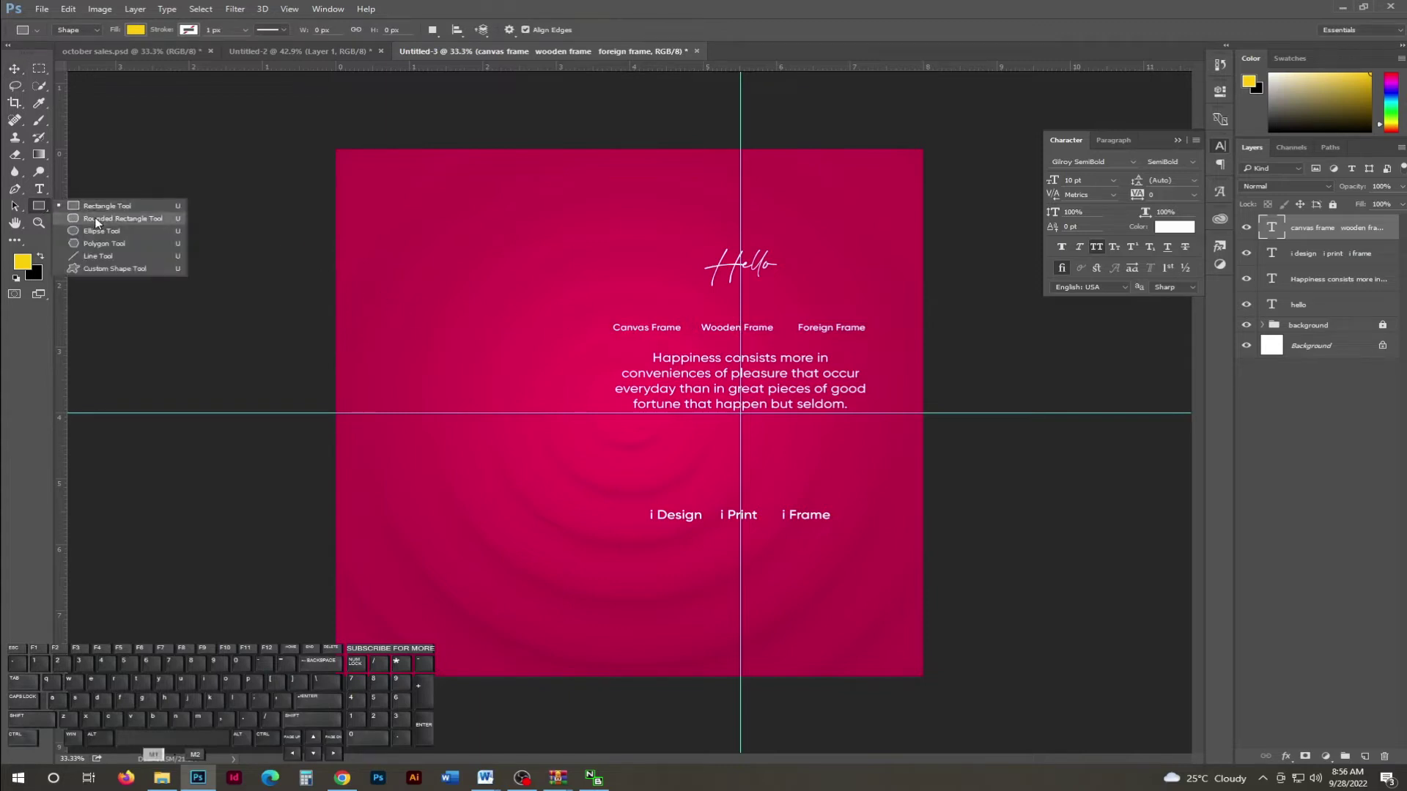
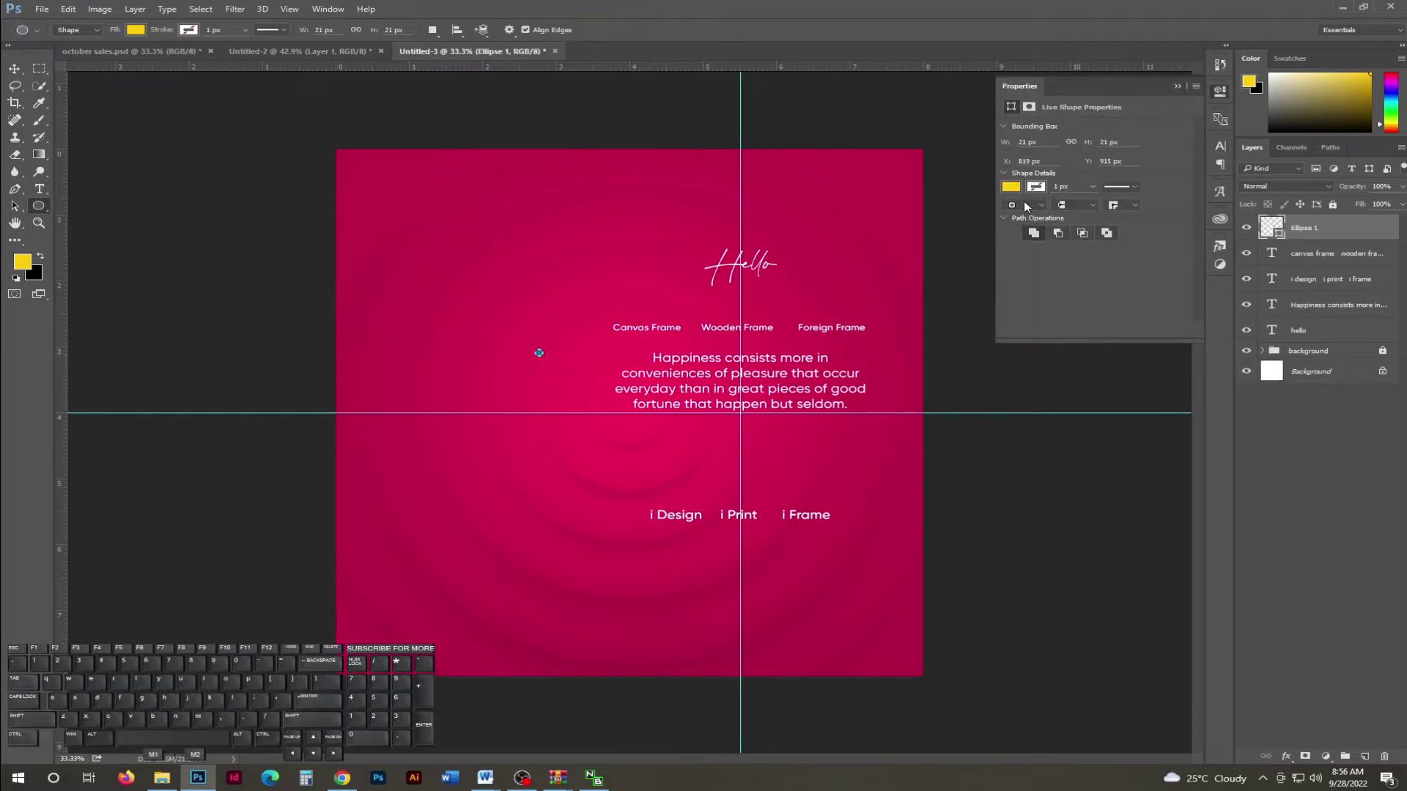
Align the new 21 px yellow dot in line with the Wooden Frame text.
left_click(13, 74)
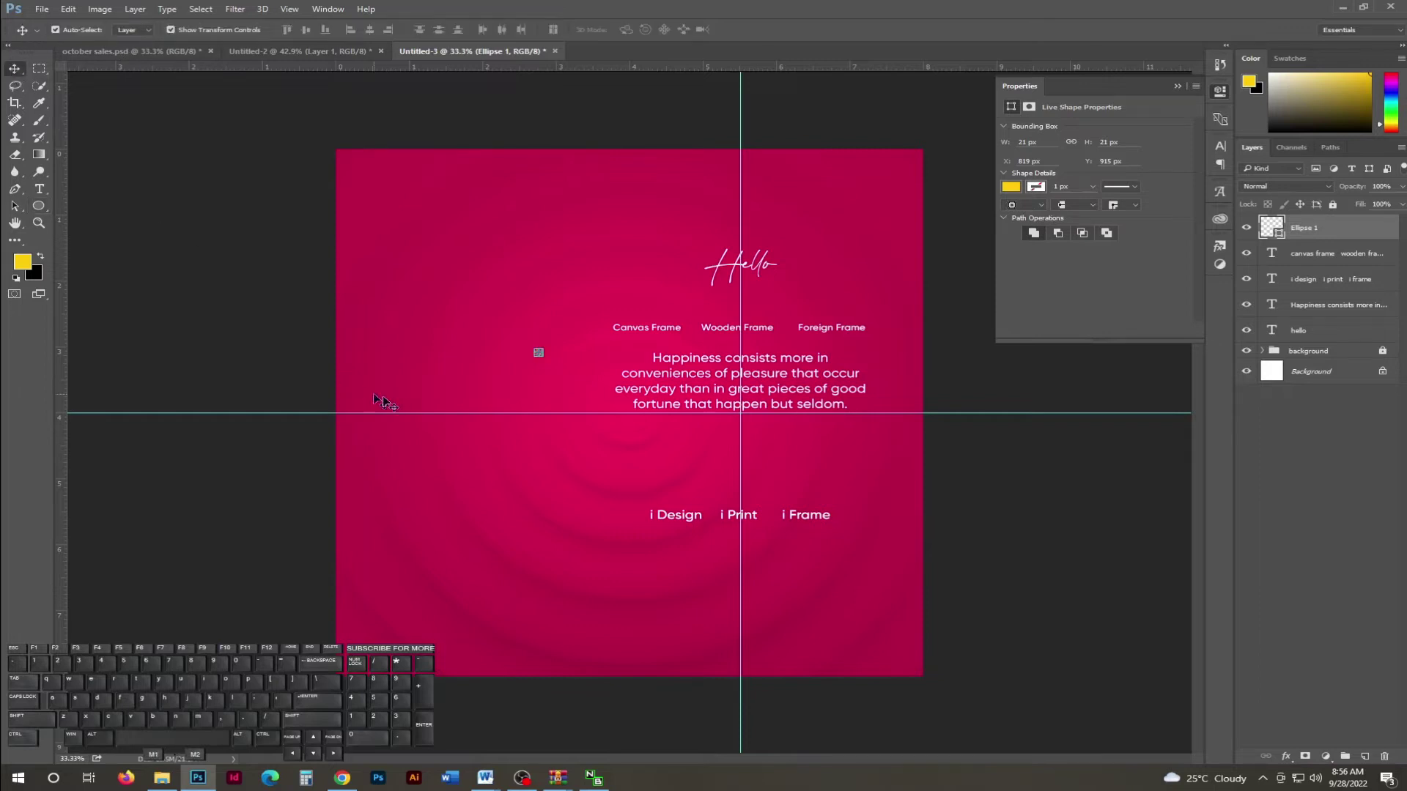
key("ctrl+h")
key("ctrl+h")
key("ctrl+h")
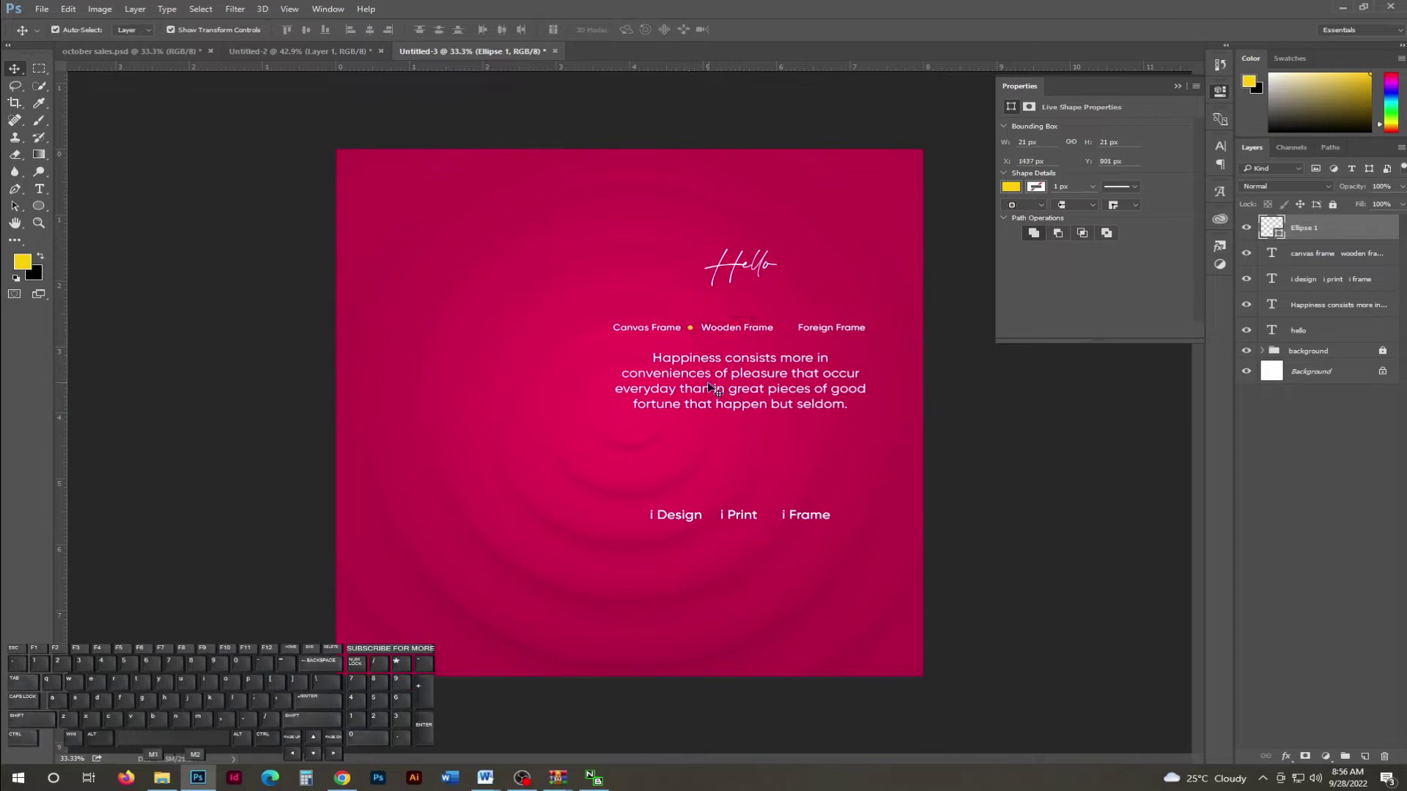
key("Right")
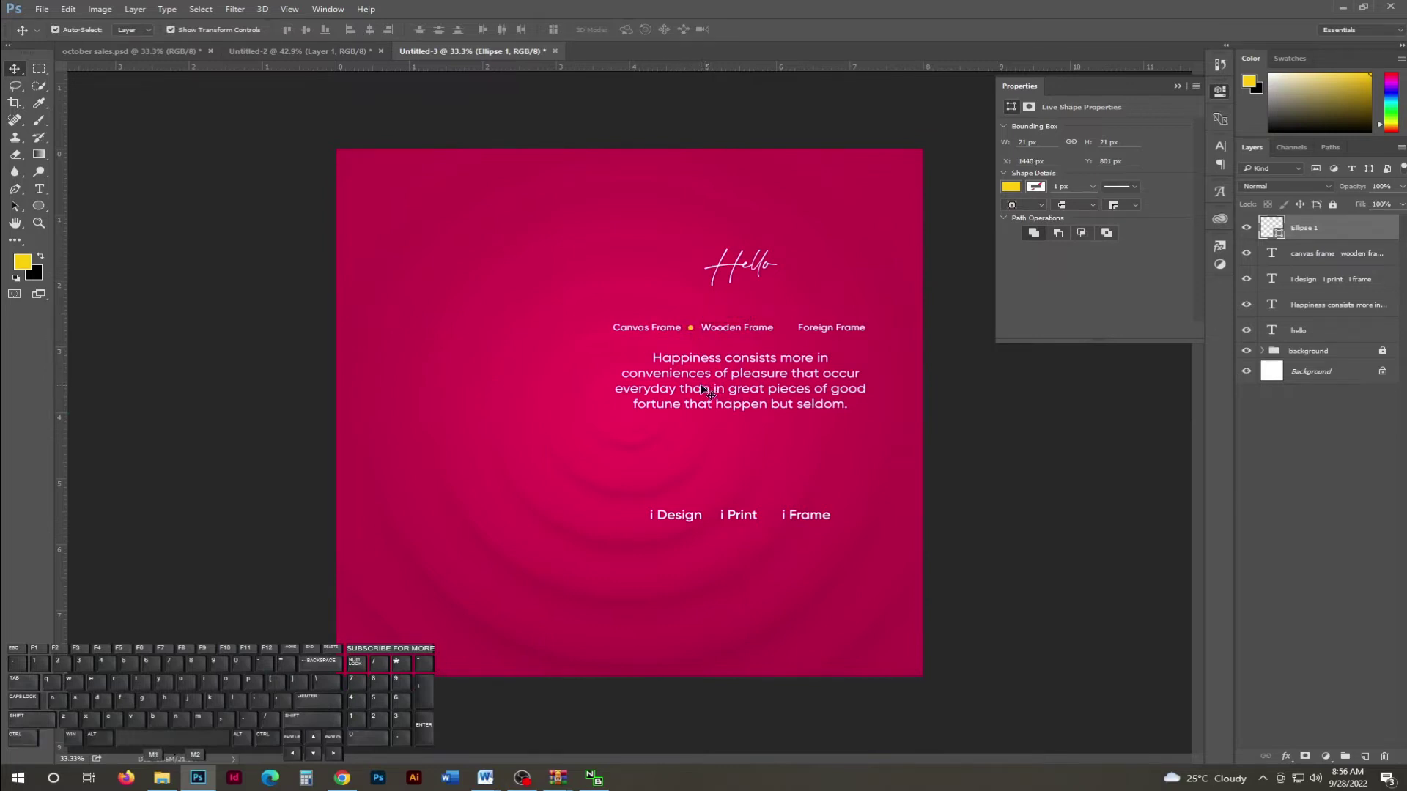
Duplicate the dot with Ctrl+J and nudge the copy before Canvas Frame.
key("ctrl+j")
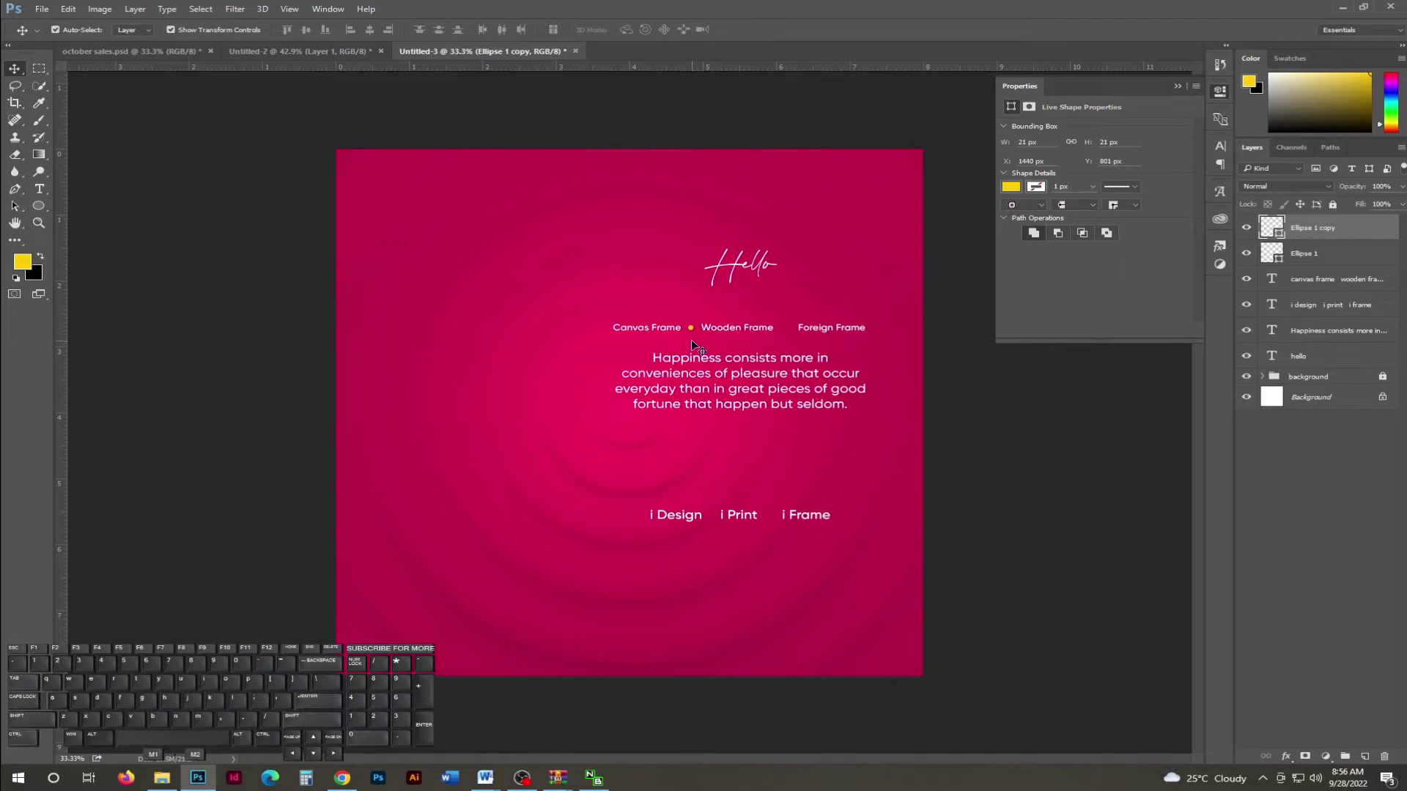
key("shift+Left")
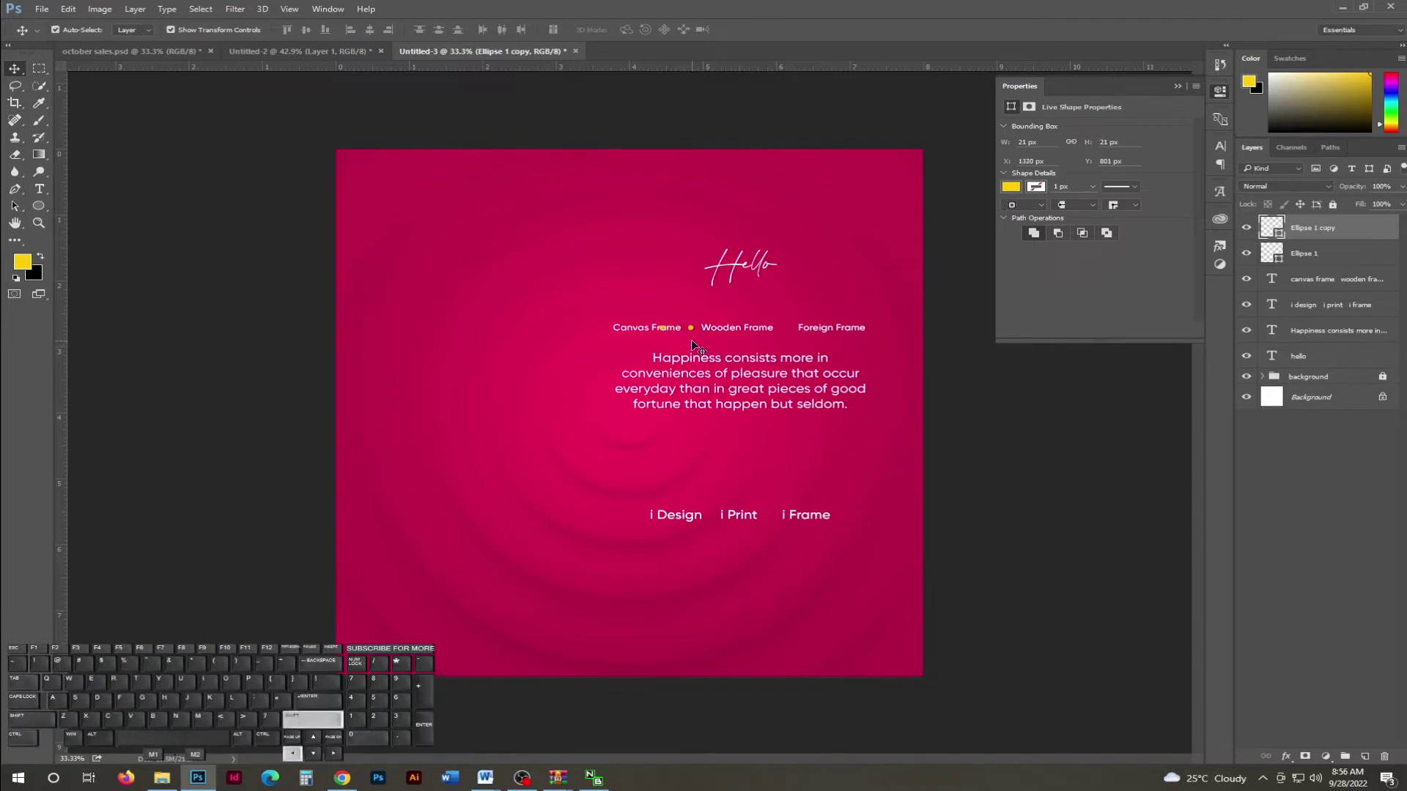
key("shift+Left")
key("shift+Right")
key("shift+Left")
key("shift+Left")
key("Right")
Duplicate the dot again and nudge the third copy before Foreign Frame.
key("ctrl+j")
key("shift+Right")
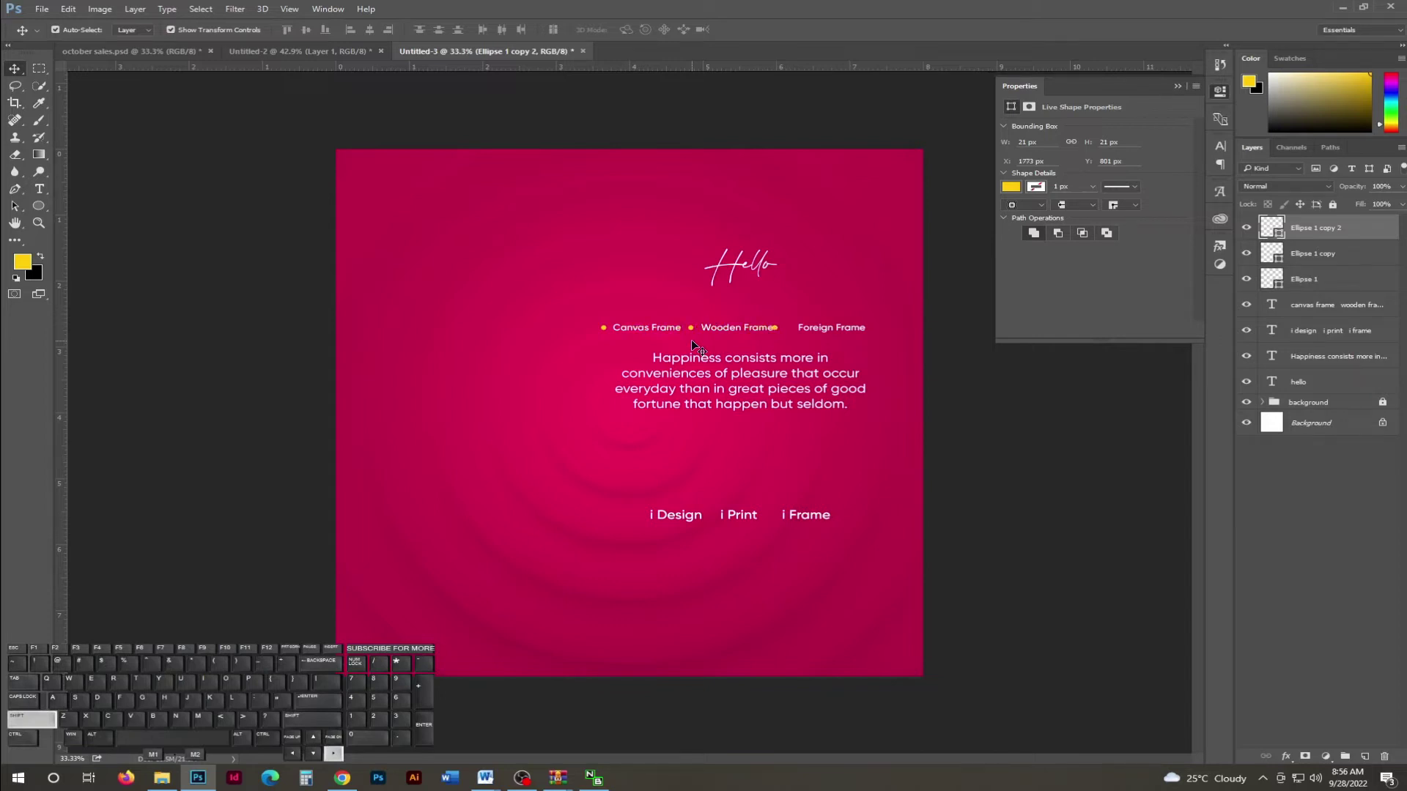
key("shift+Left")
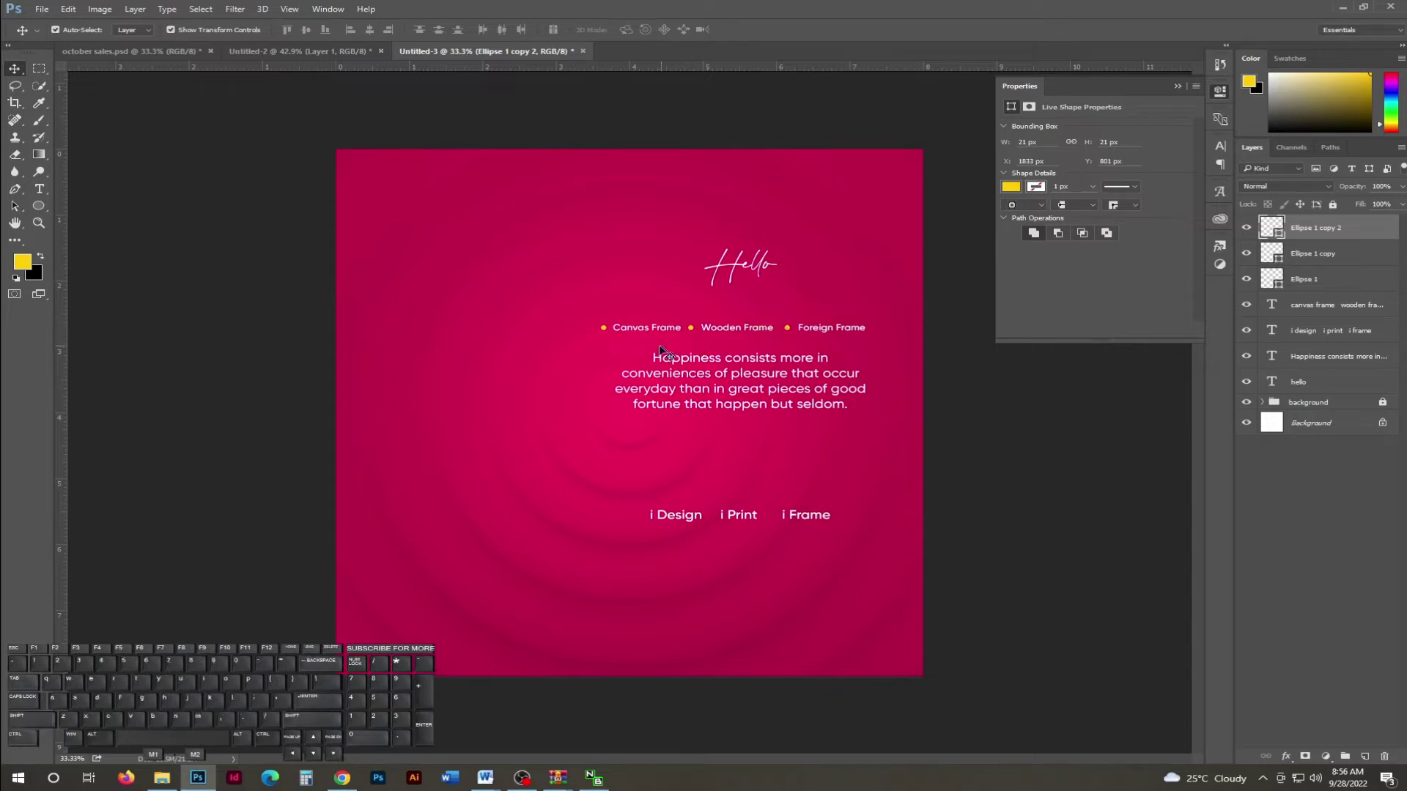
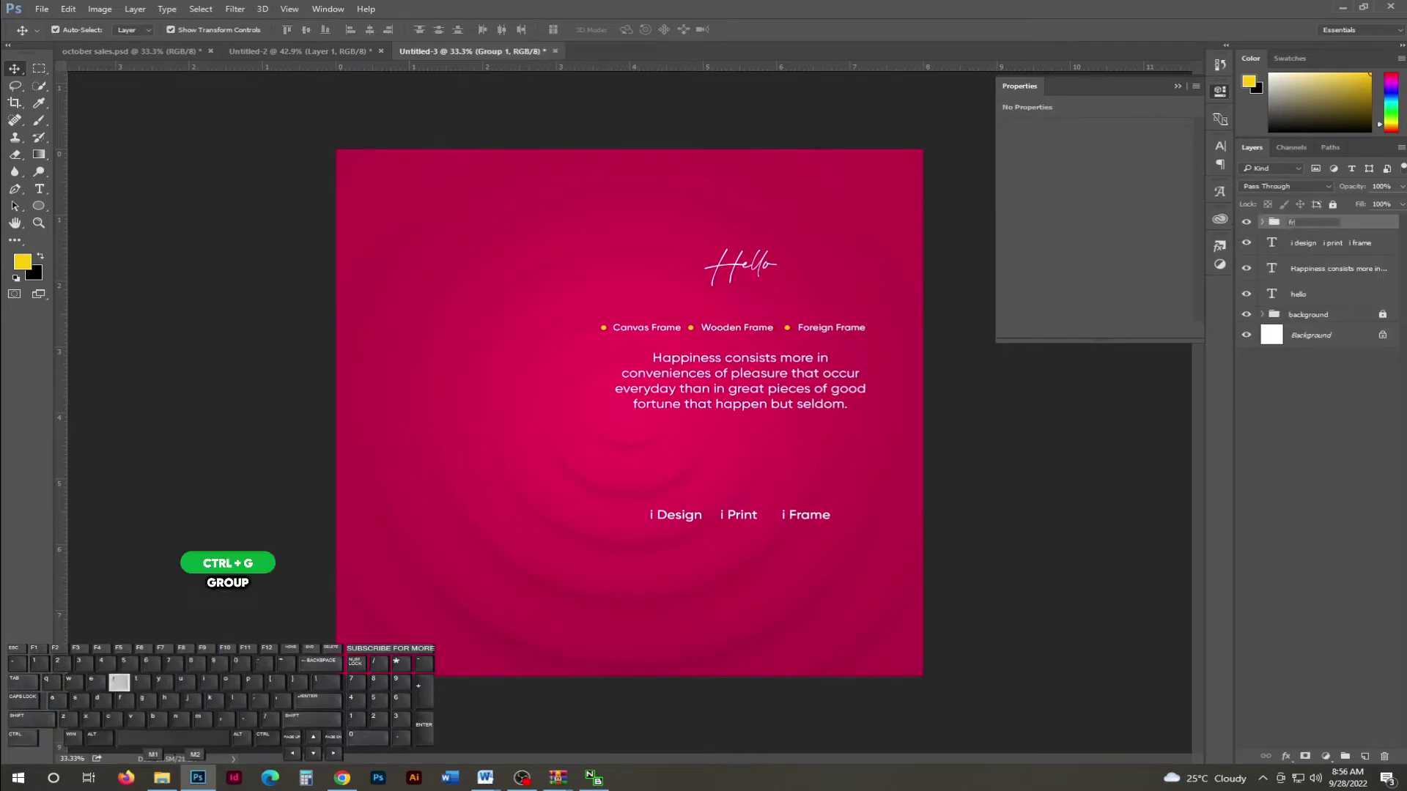
Name the new group of dots and frame text 'types of frame'.
key("Left")
key("Left")
key("Left")
key("Left")
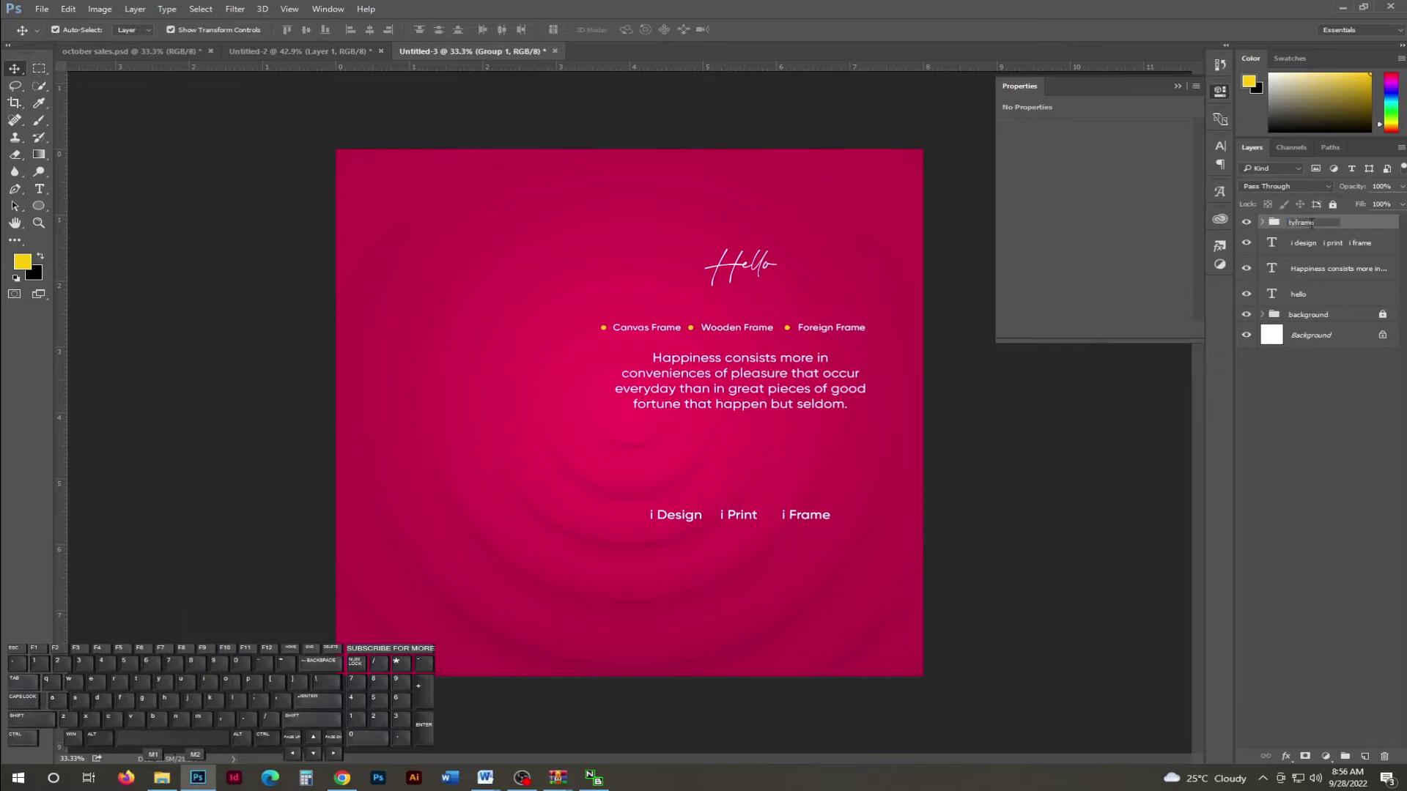
key("space")
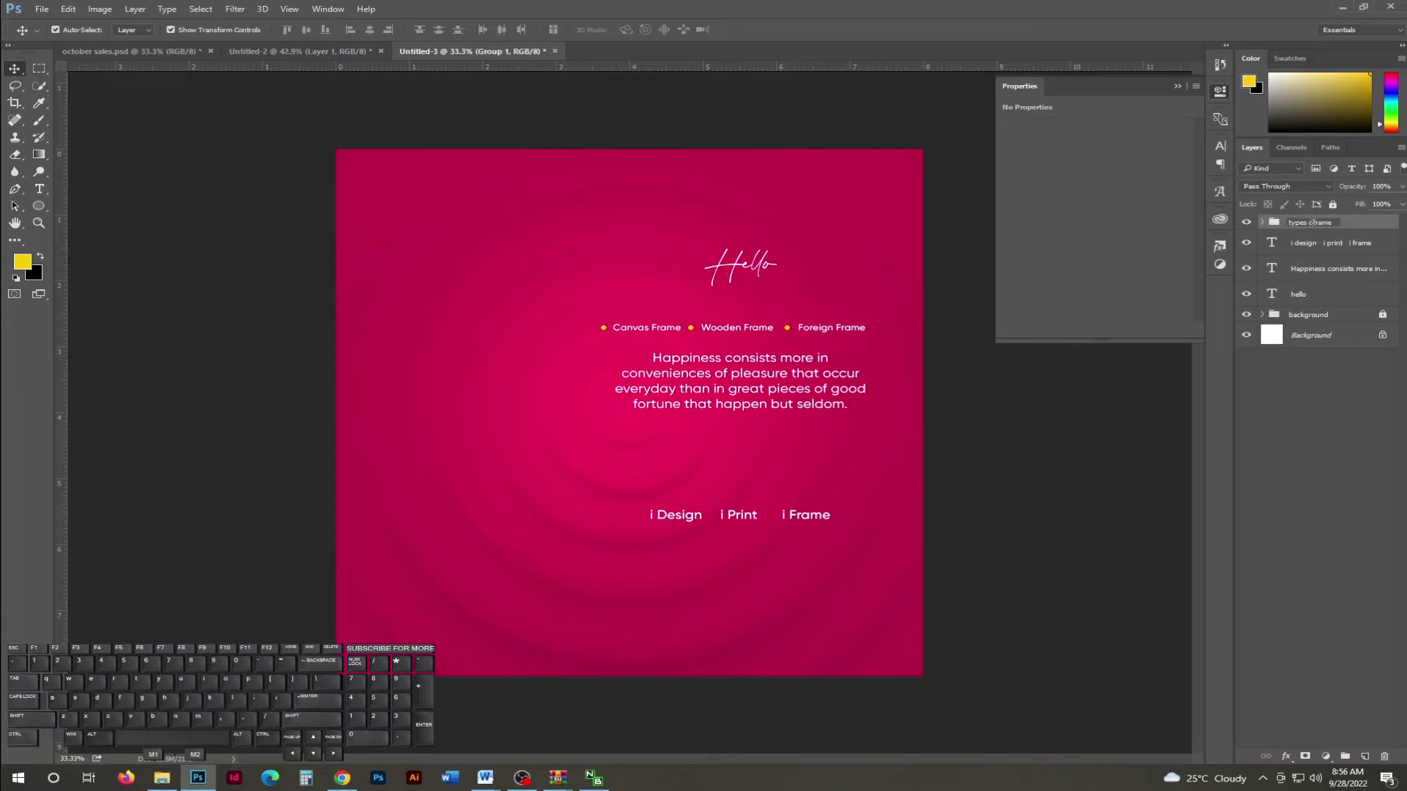
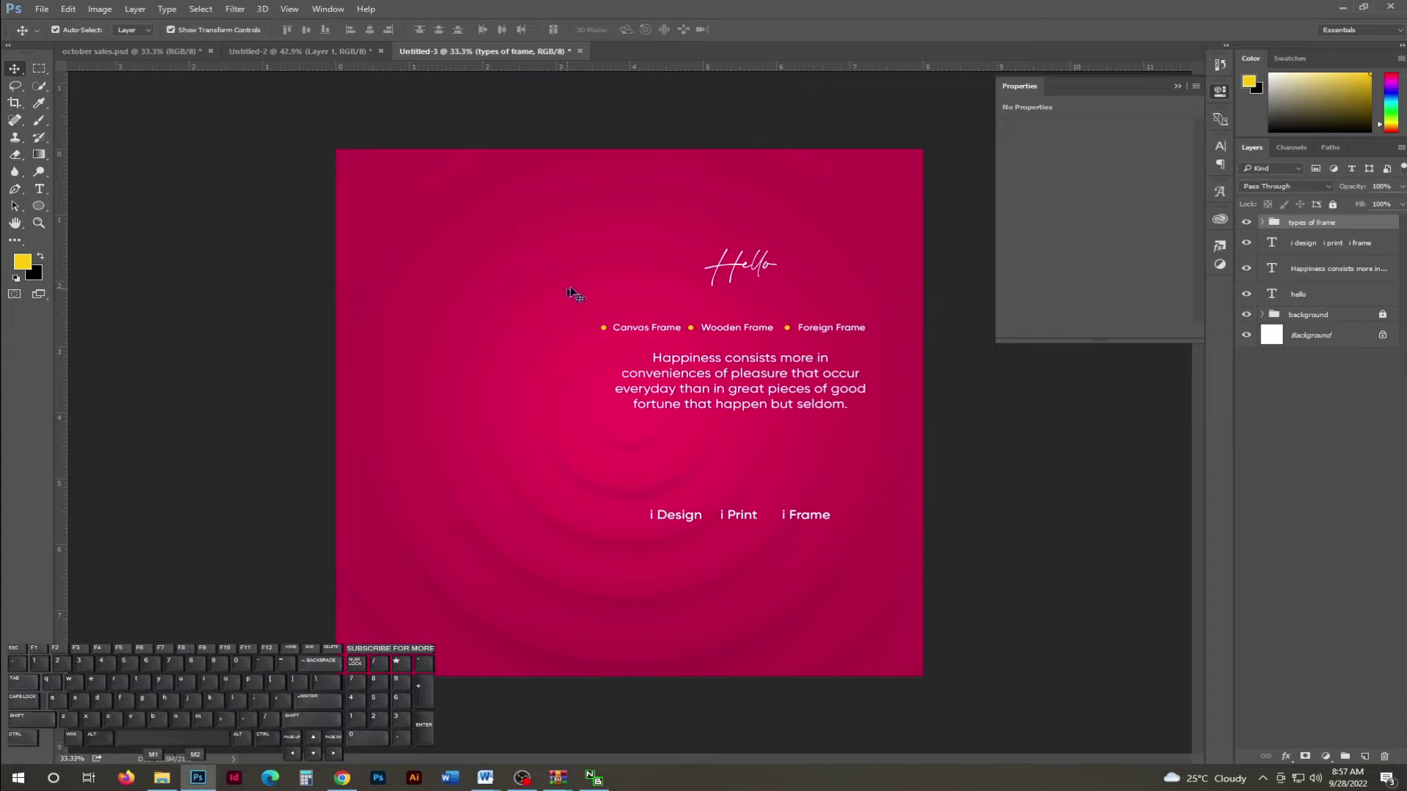
Draw a 1056 × 81 px FFCC00 rounded-rectangle bar above the frame list with 10 px corners.
key("u")
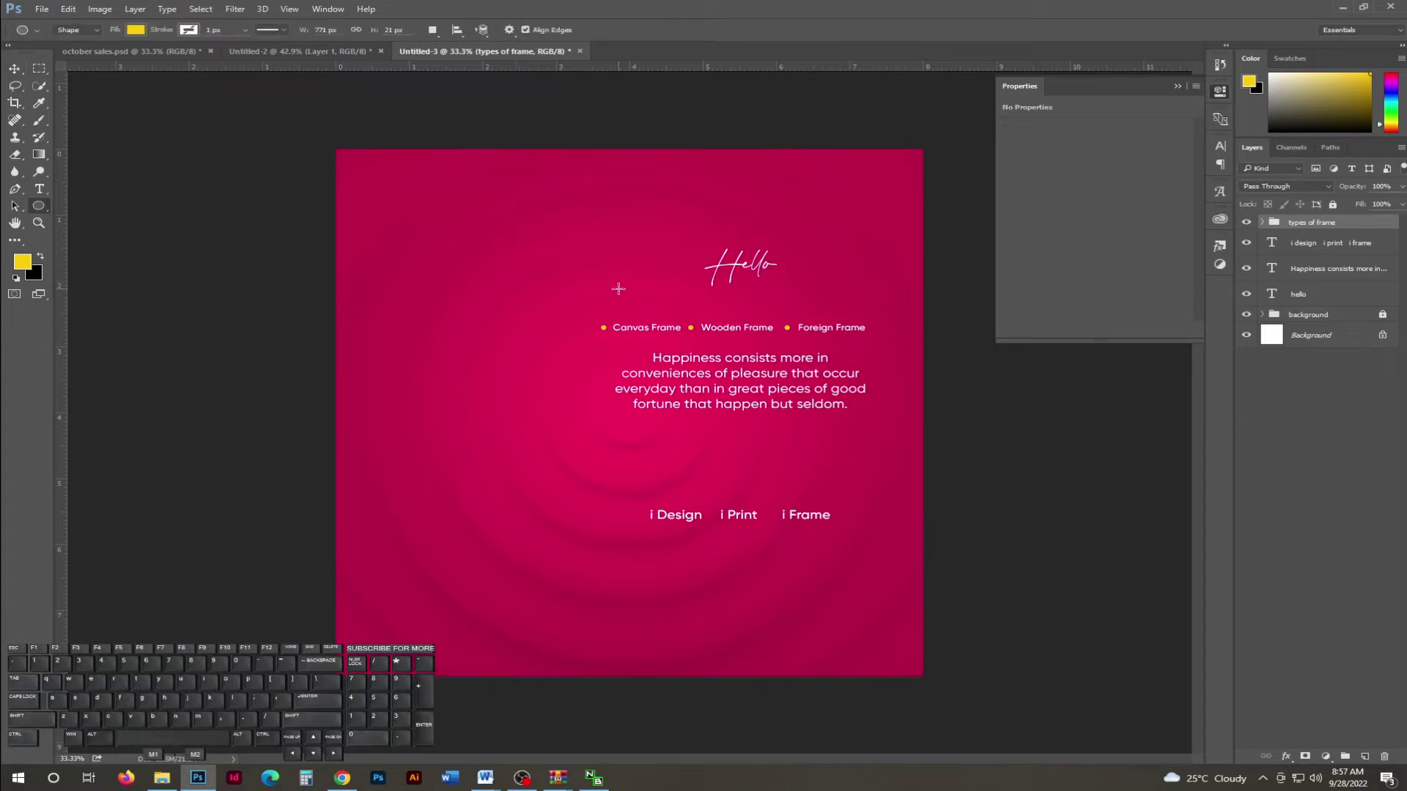
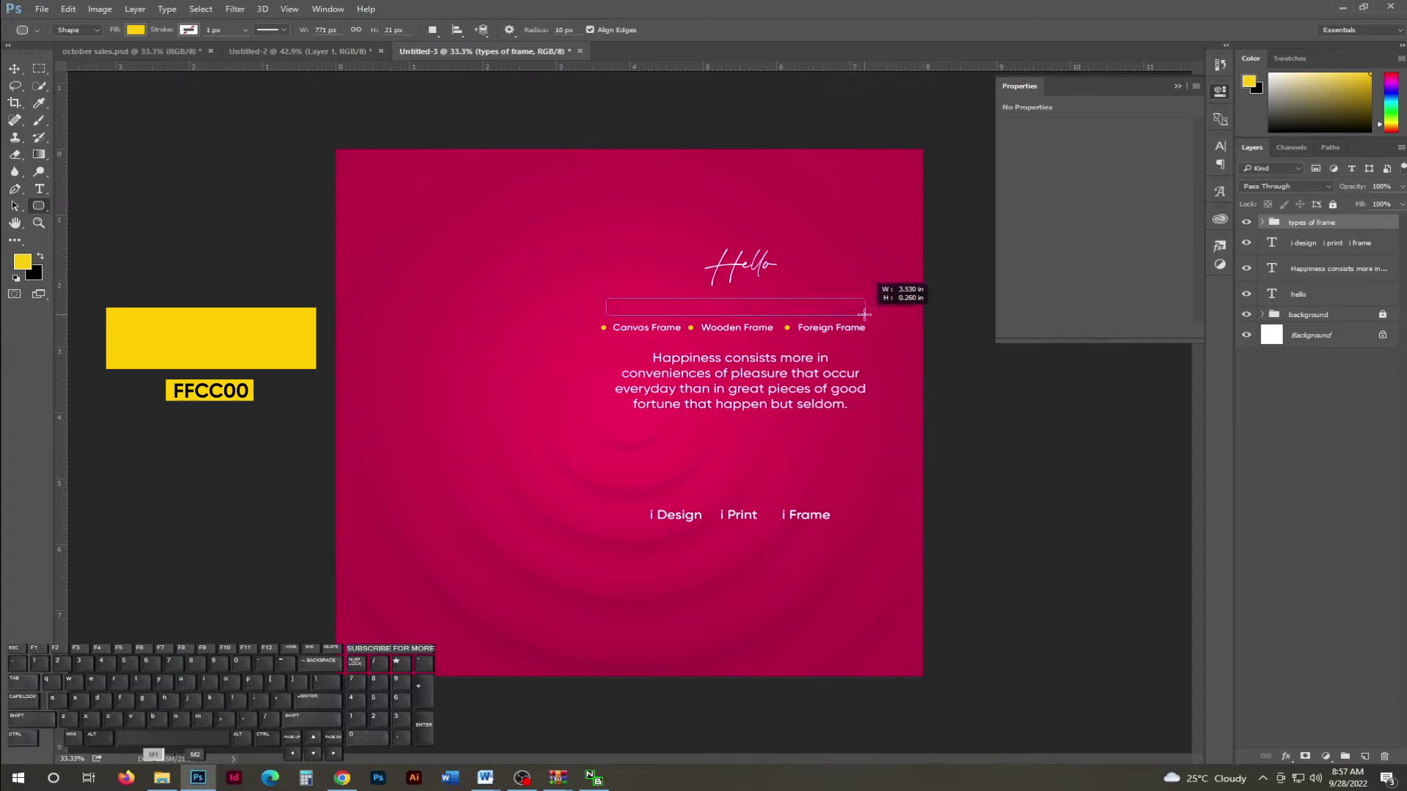
left_click(735, 342)
left_click(1072, 236)
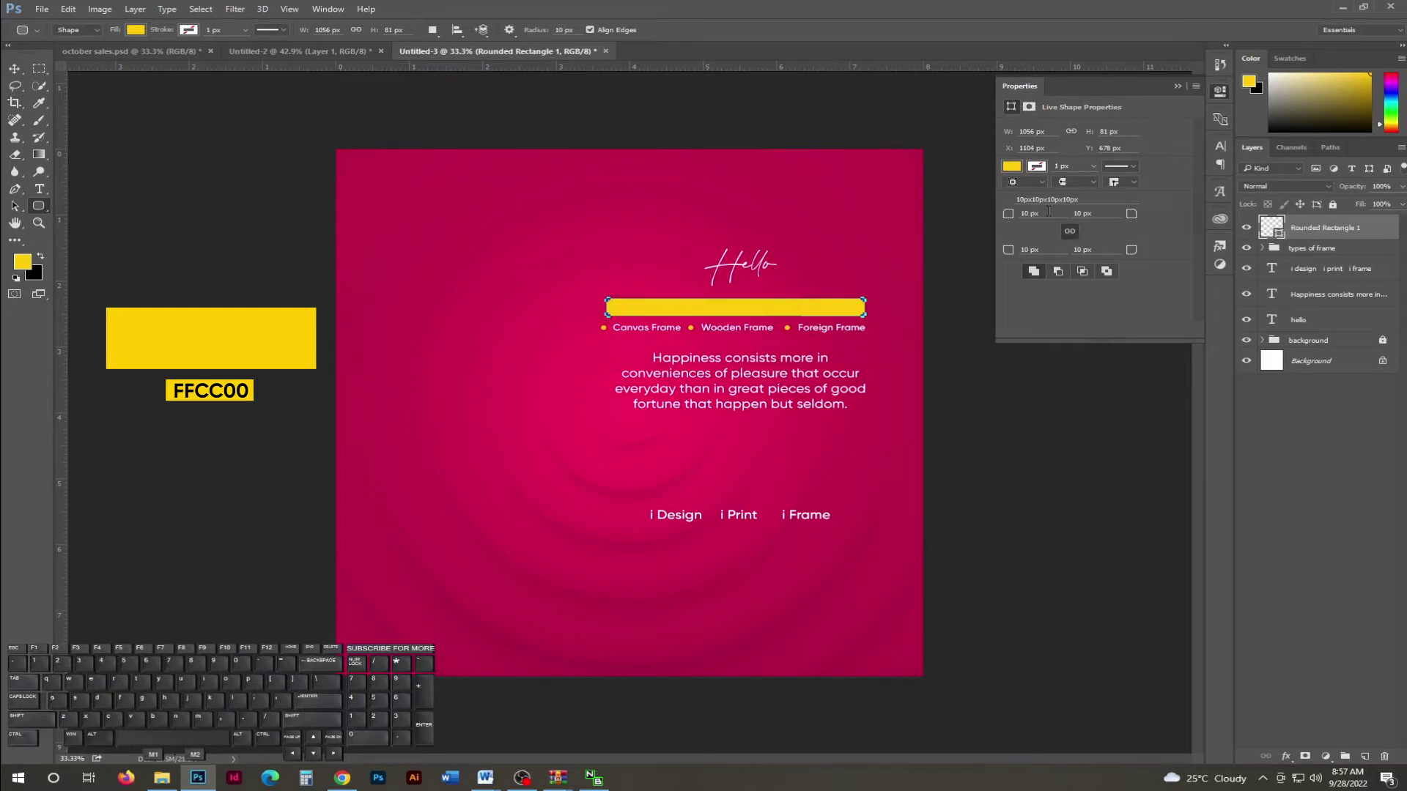
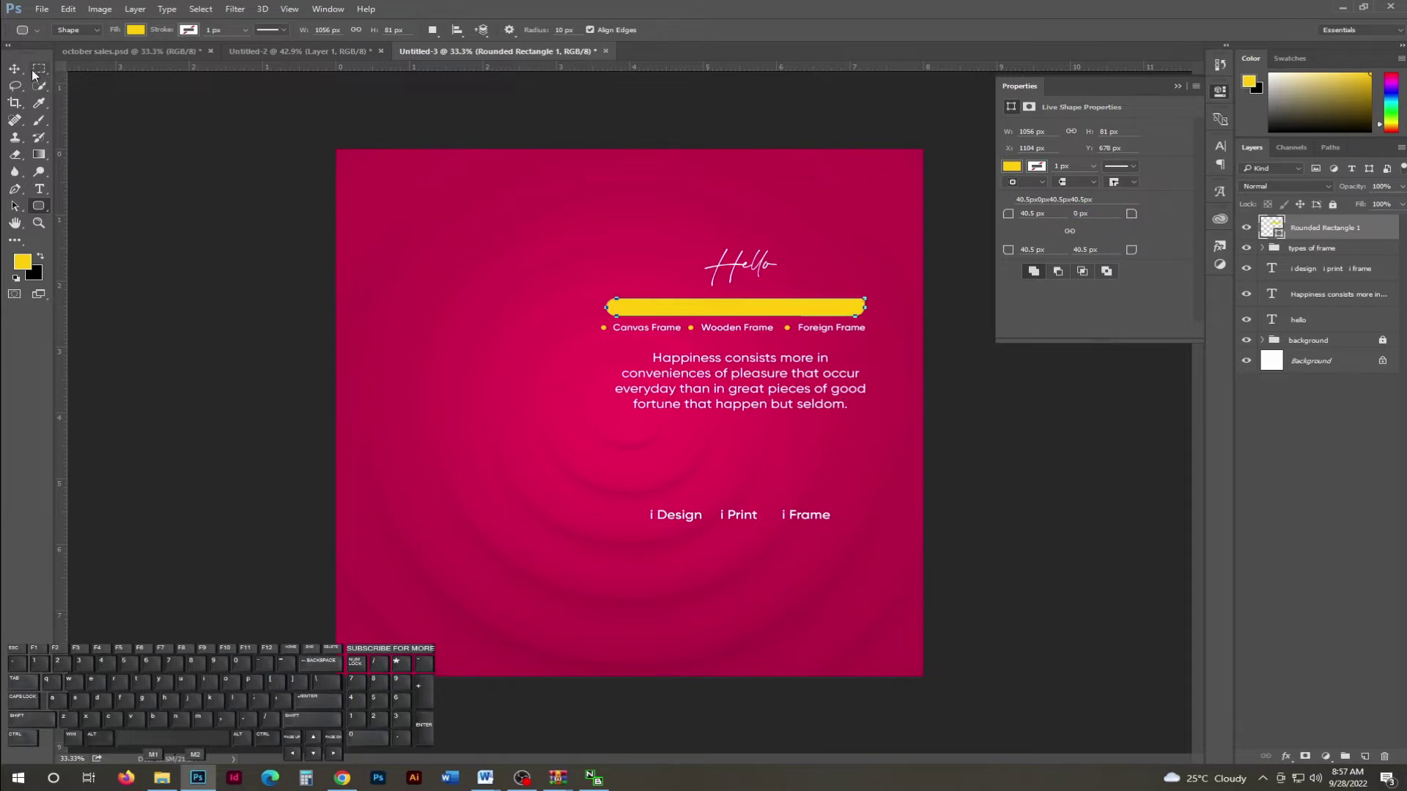
Nudge the quote paragraph sideways into position with the Move tool.
left_click(24, 71)
key("ctrl+h")
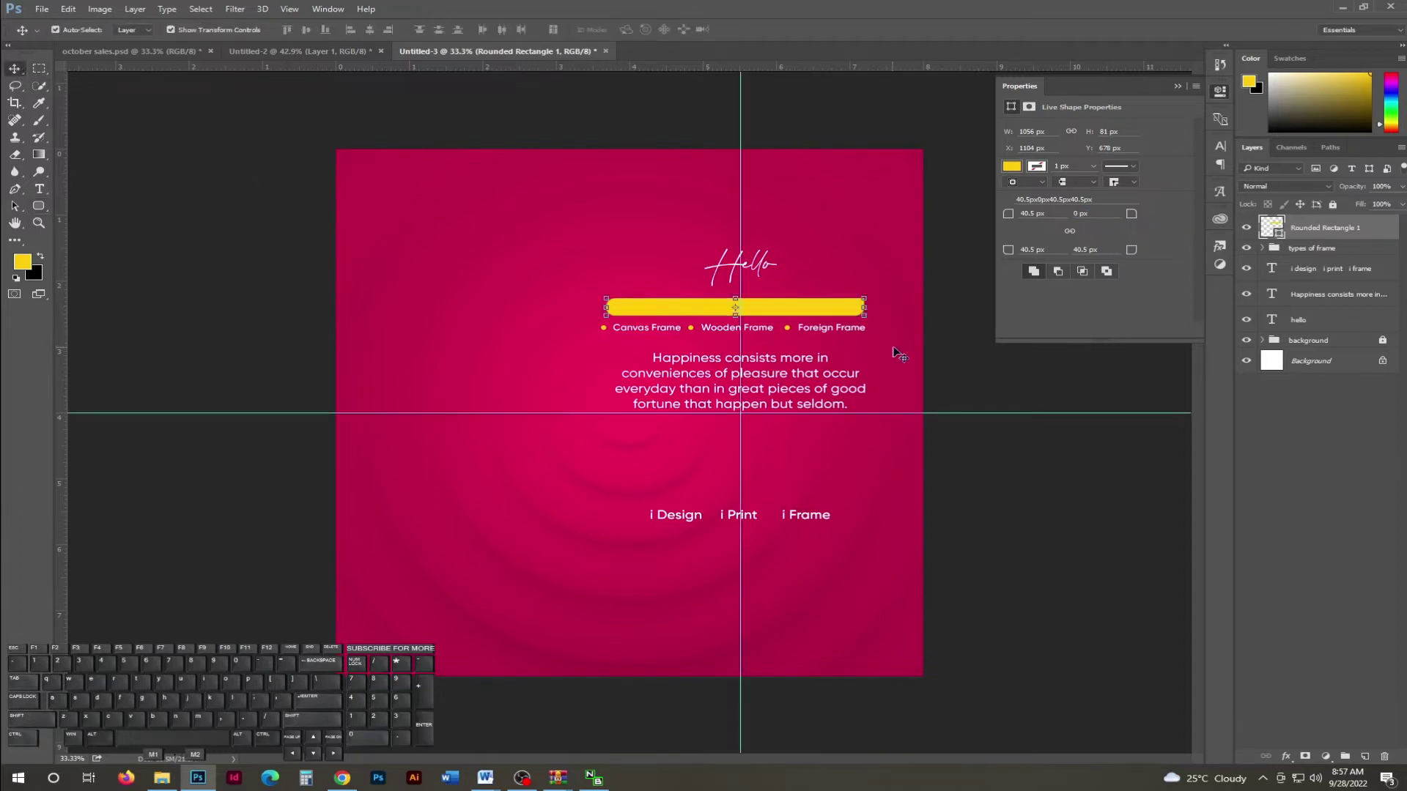
key("Right")
key("Right")
key("Right")
key("Right")
key("Right")
key("Right")
key("Right")
key("Left")
key("Return")
key("v")
Shift the quote paragraph vertically to settle its spacing on the flyer.
left_click(792, 374)
key("shift+Down")
key("shift+Down")
key("shift+Down")
key("shift+Down")
key("shift+Down")
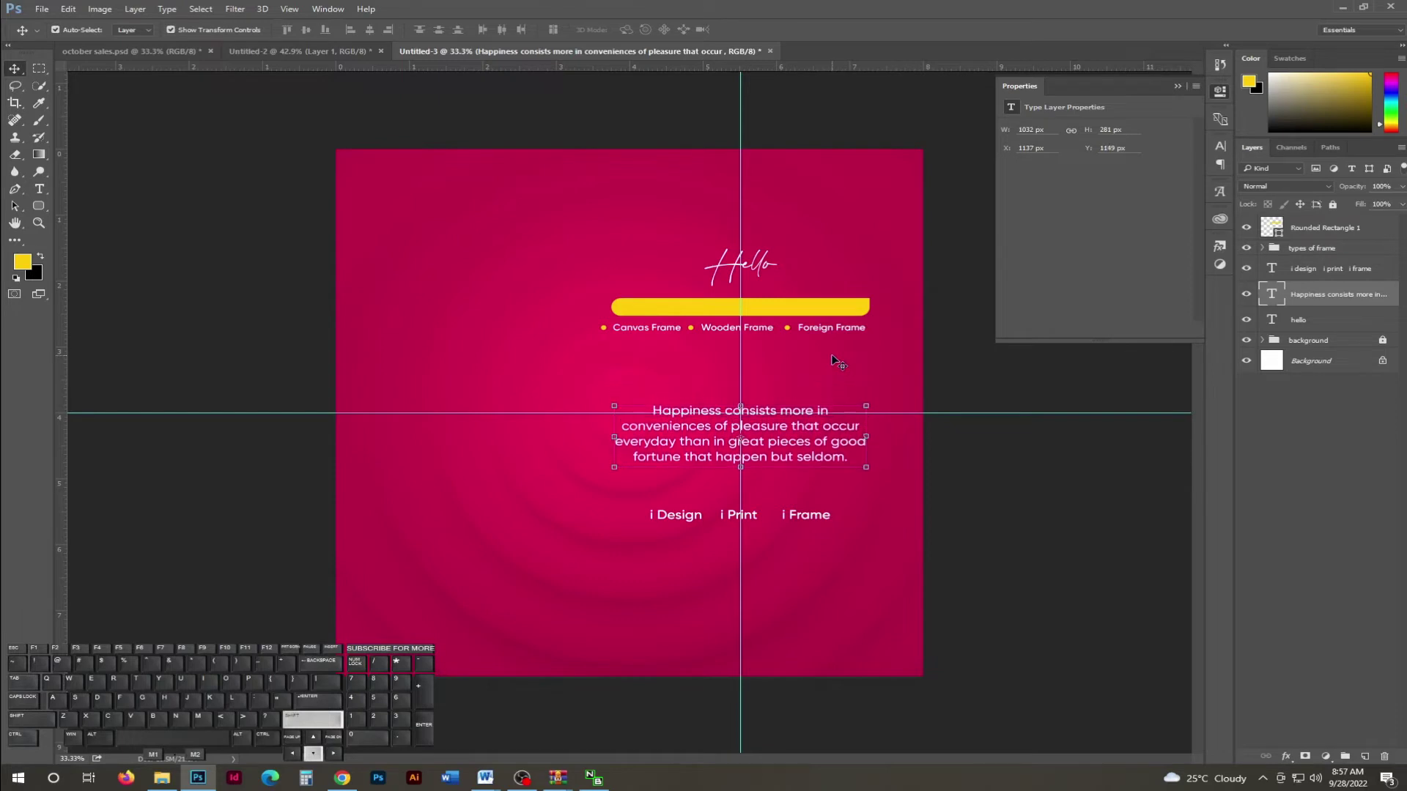
key("shift+Up")
key("shift+Up")
key("shift+Up")
key("shift+Up")
key("shift+Up")
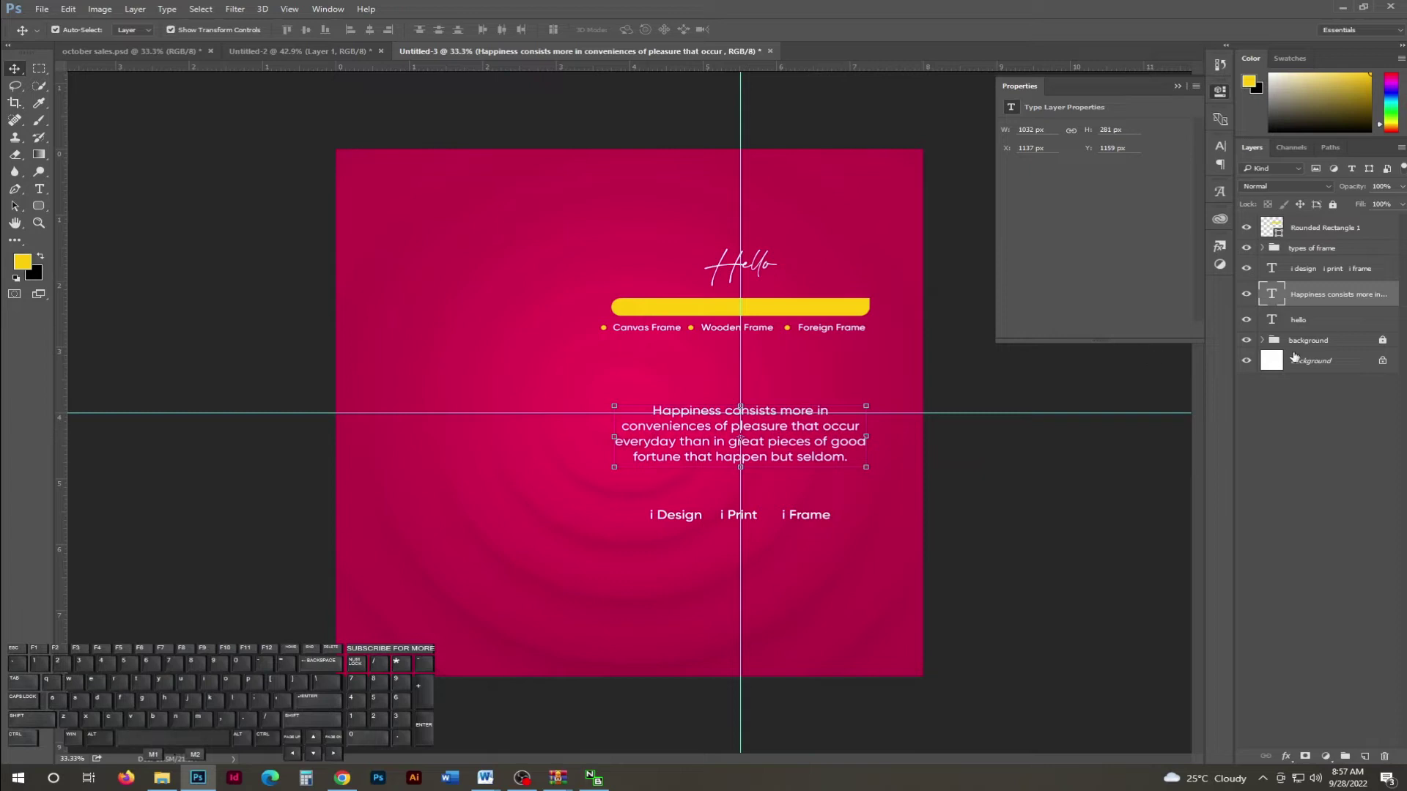
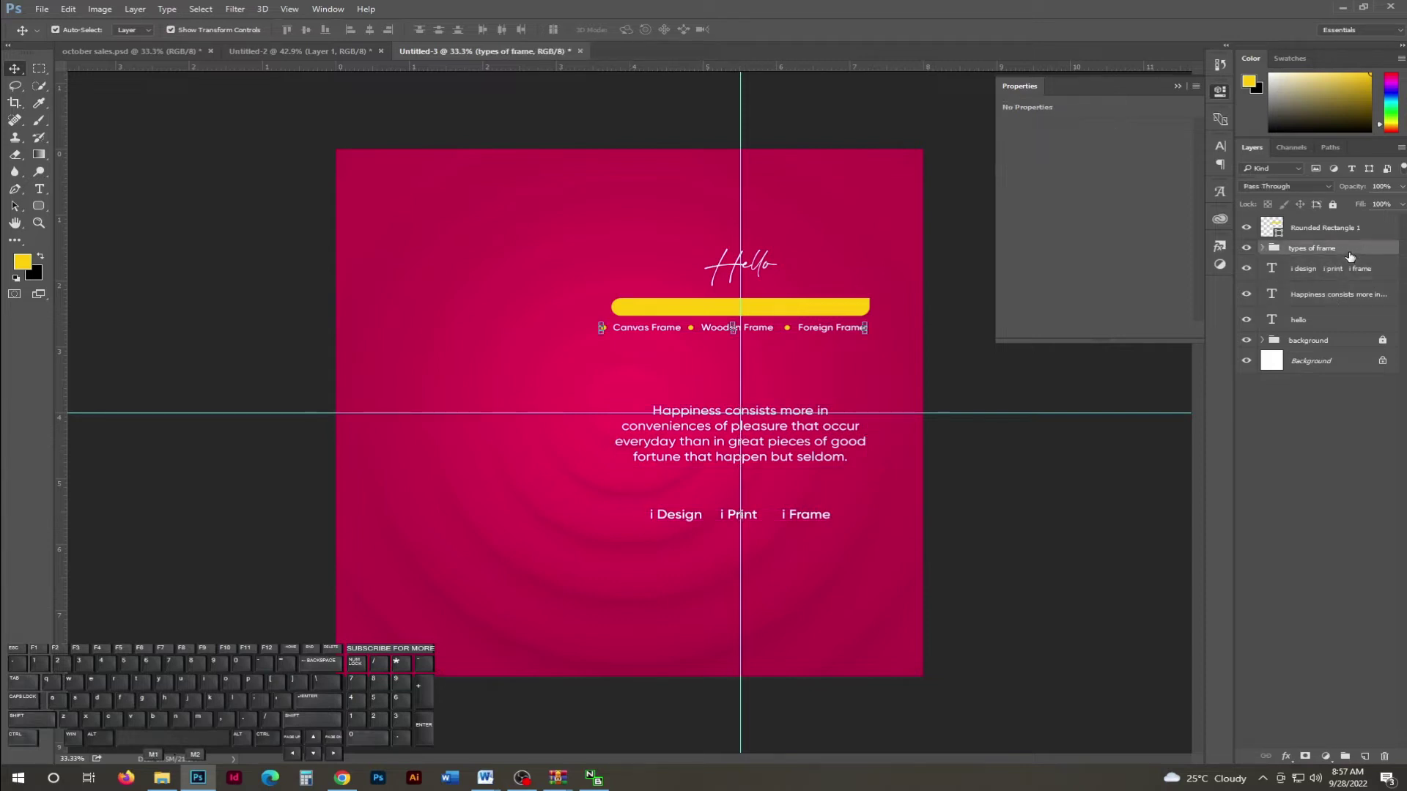
Nudge the yellow bar and types of frame group lower and to the right beneath Hello.
key("shift+Down")
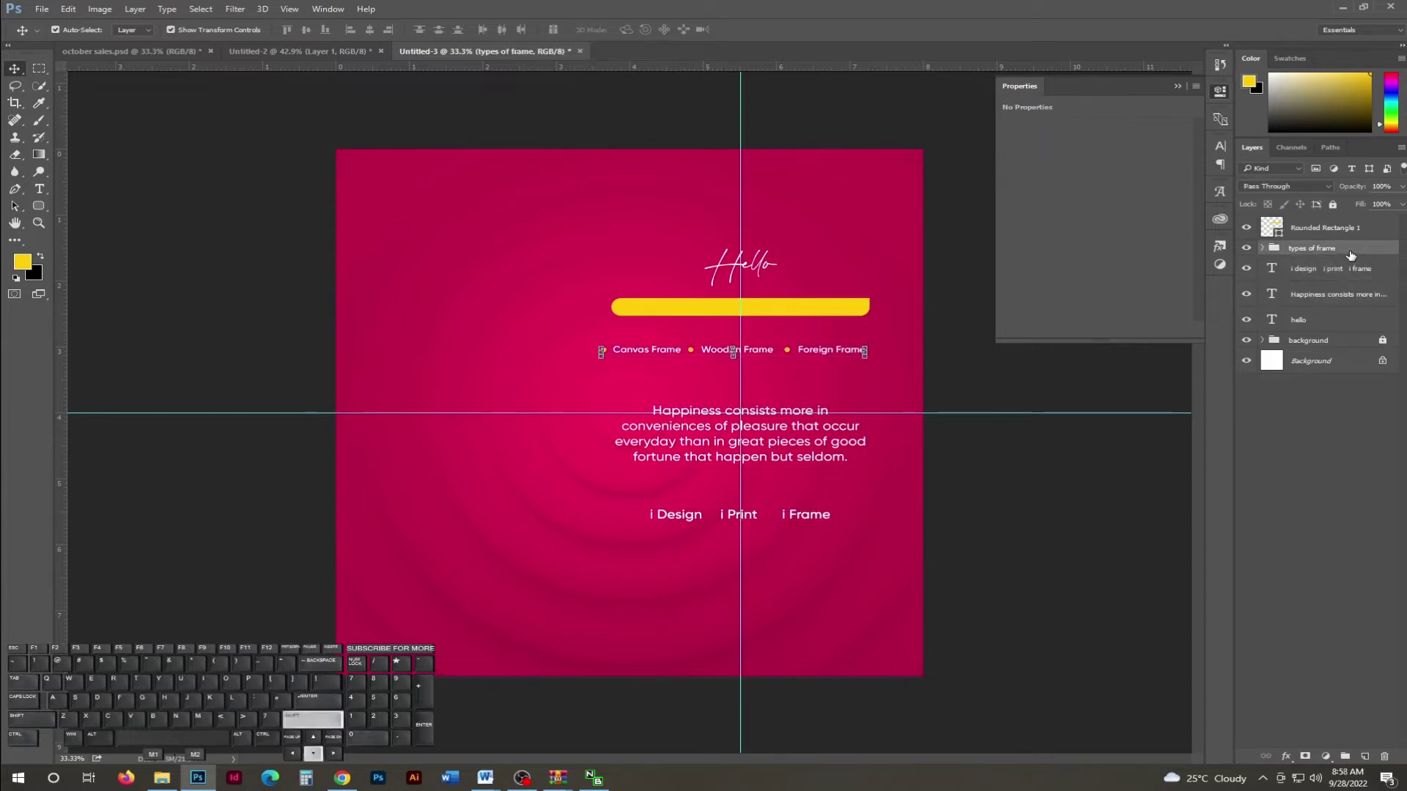
key("Right")
key("Right")
key("Right")
key("Right")
key("Right")
key("Right")
key("Right")
key("Right")
key("Right")
key("Right")
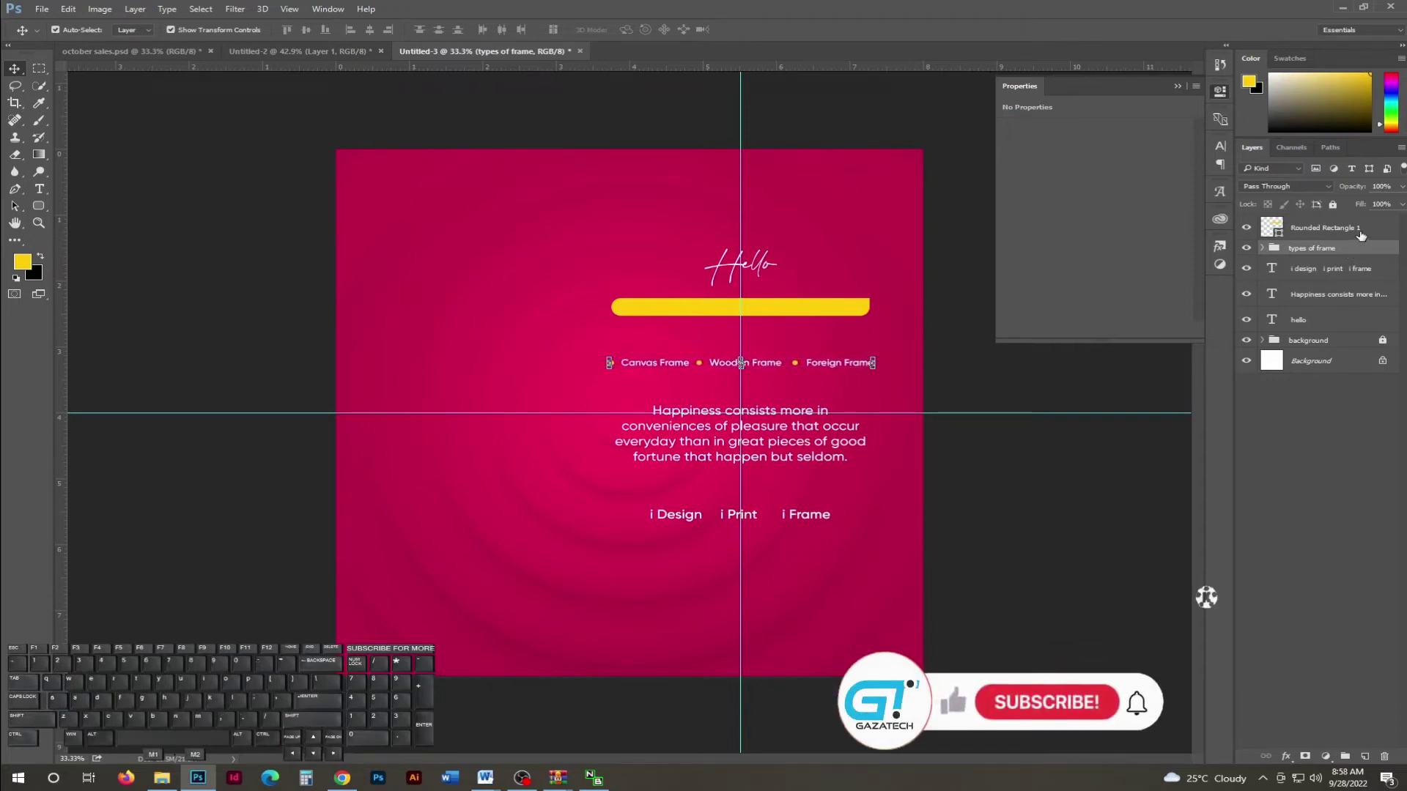
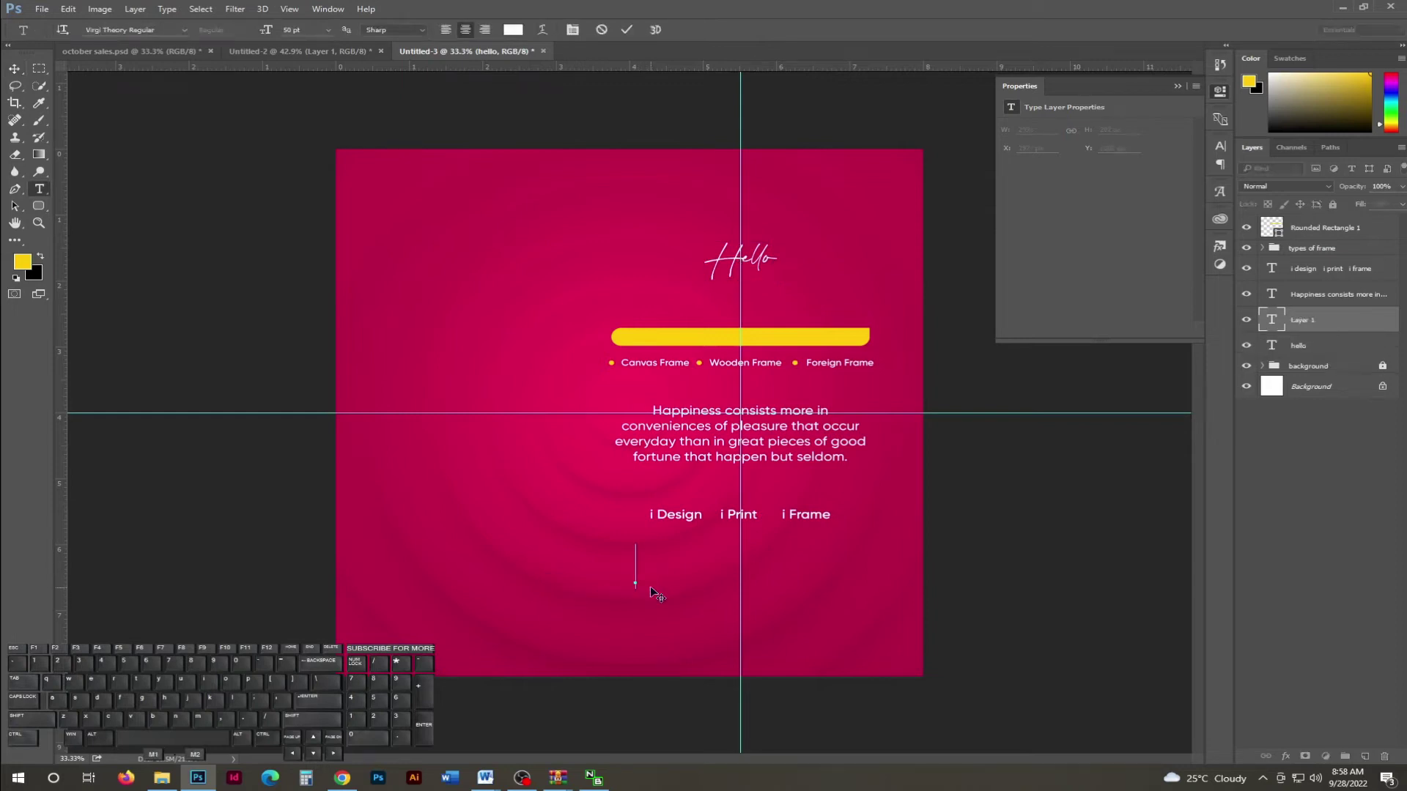
Type the white Glitten Regular 'October' headline and nudge it beneath Hello.
key("t")
key("o")
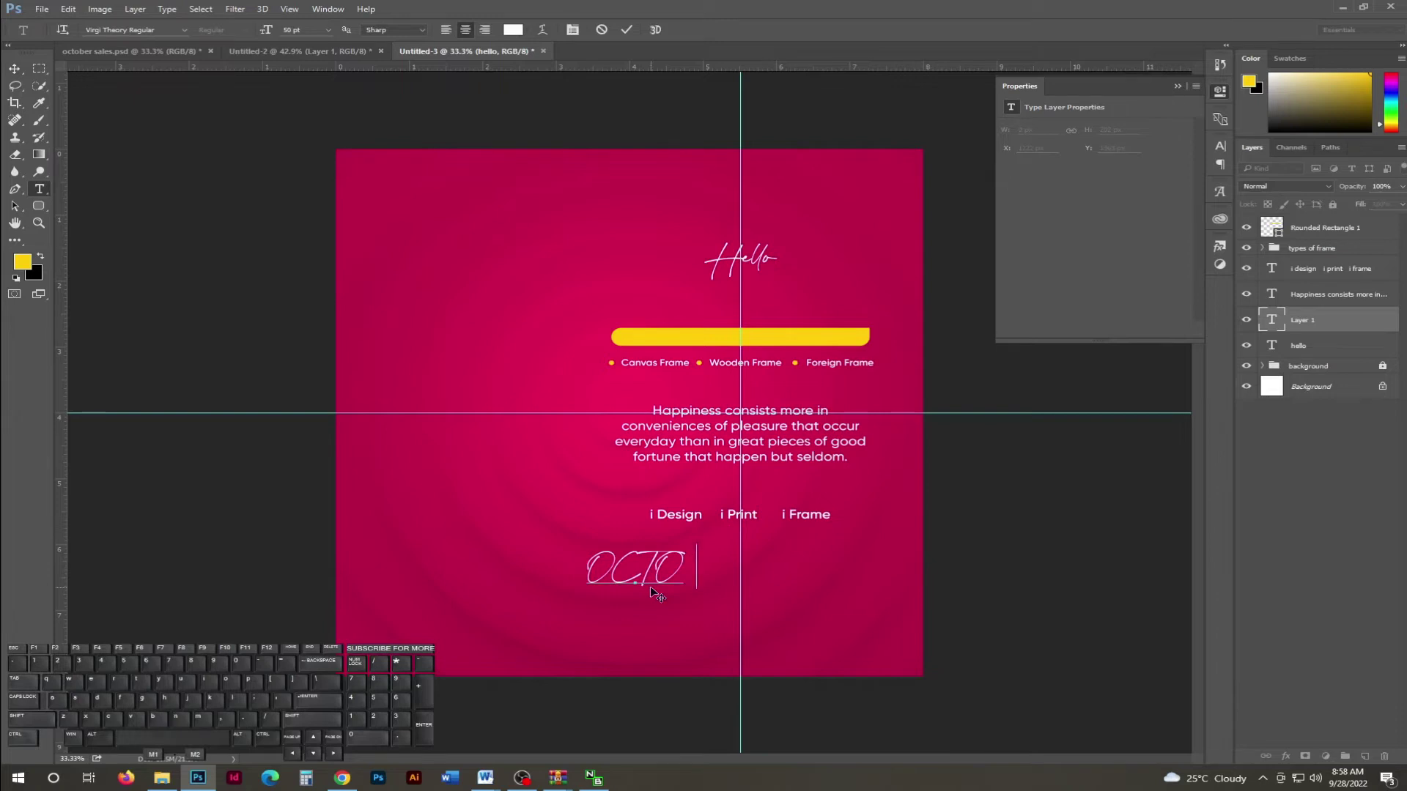
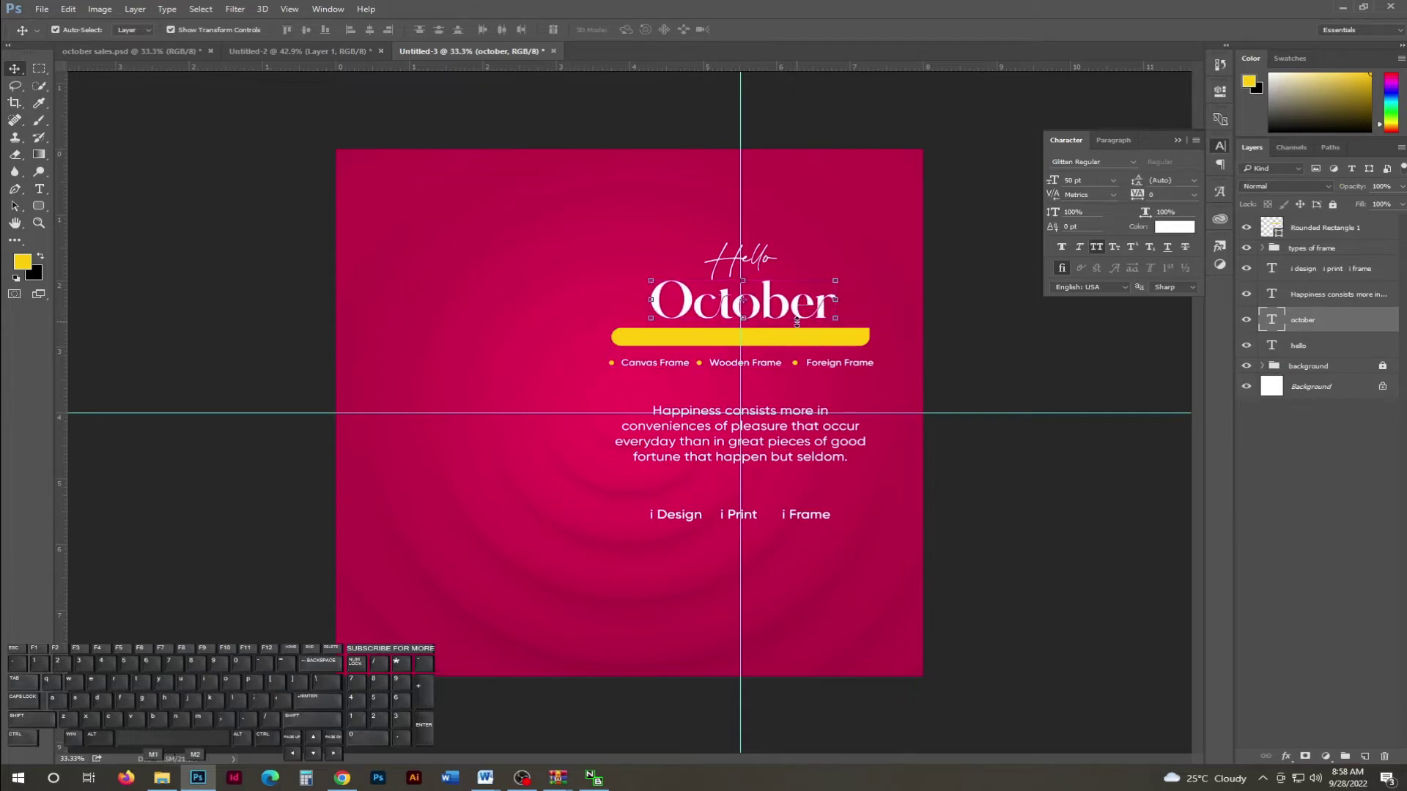
key("Left")
key("Left")
key("Left")
key("Left")
key("Down")
key("Right")
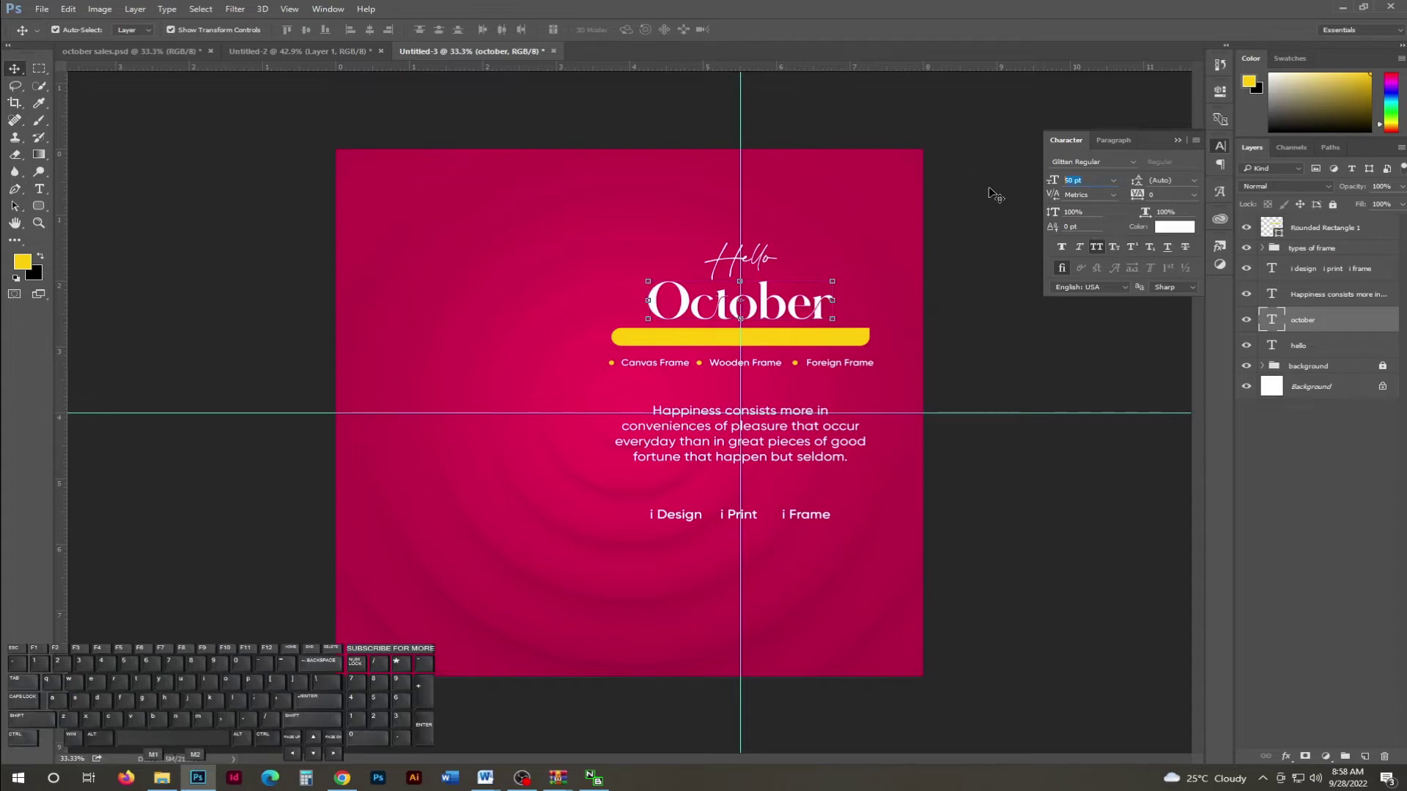
Enlarge October to 80 pt and move it down toward the yellow bar.
key("KP_8")
key("KP_0")
key("KP_Enter")
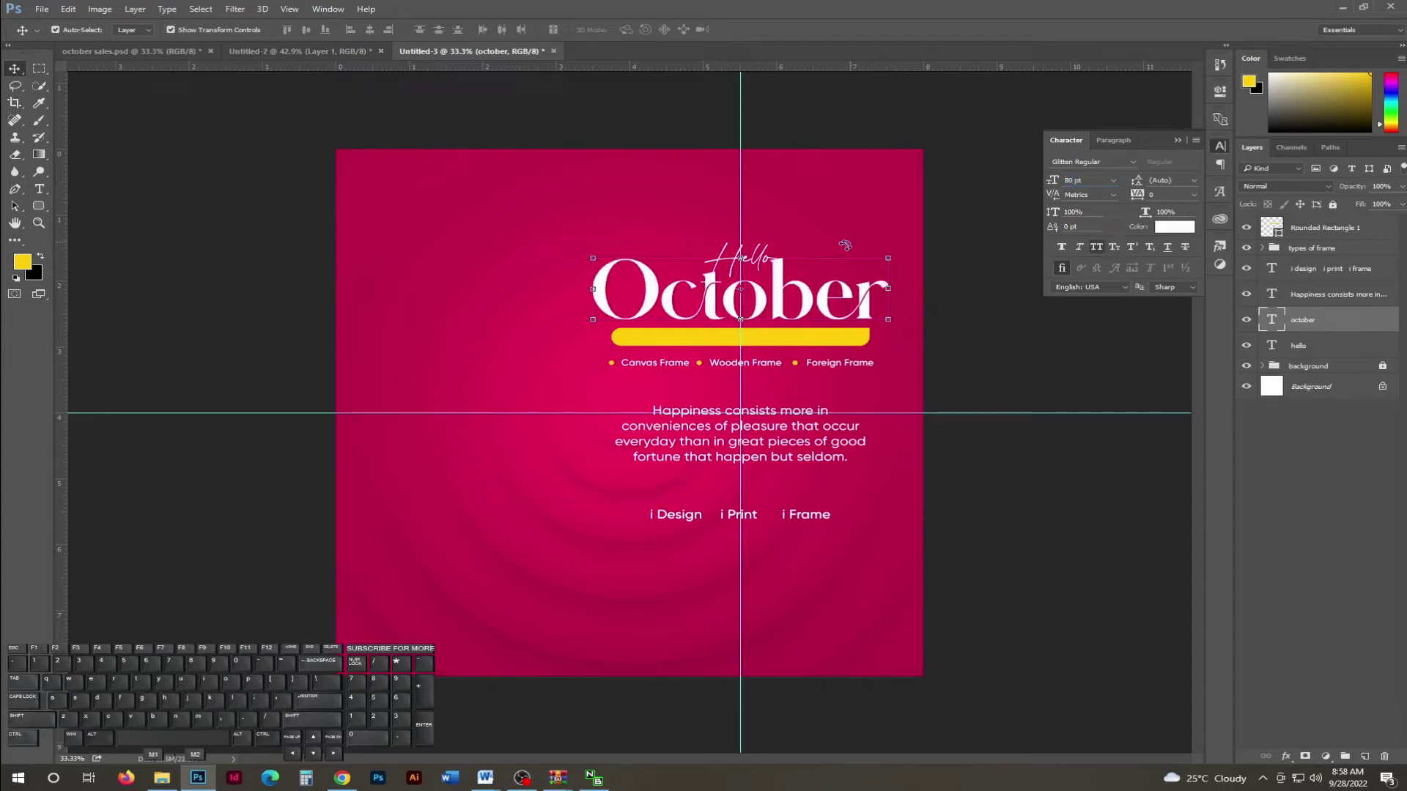
key("Down")
key("Down")
key("Down")
key("Down")
key("Down")
key("Down")
key("Down")
key("Down")
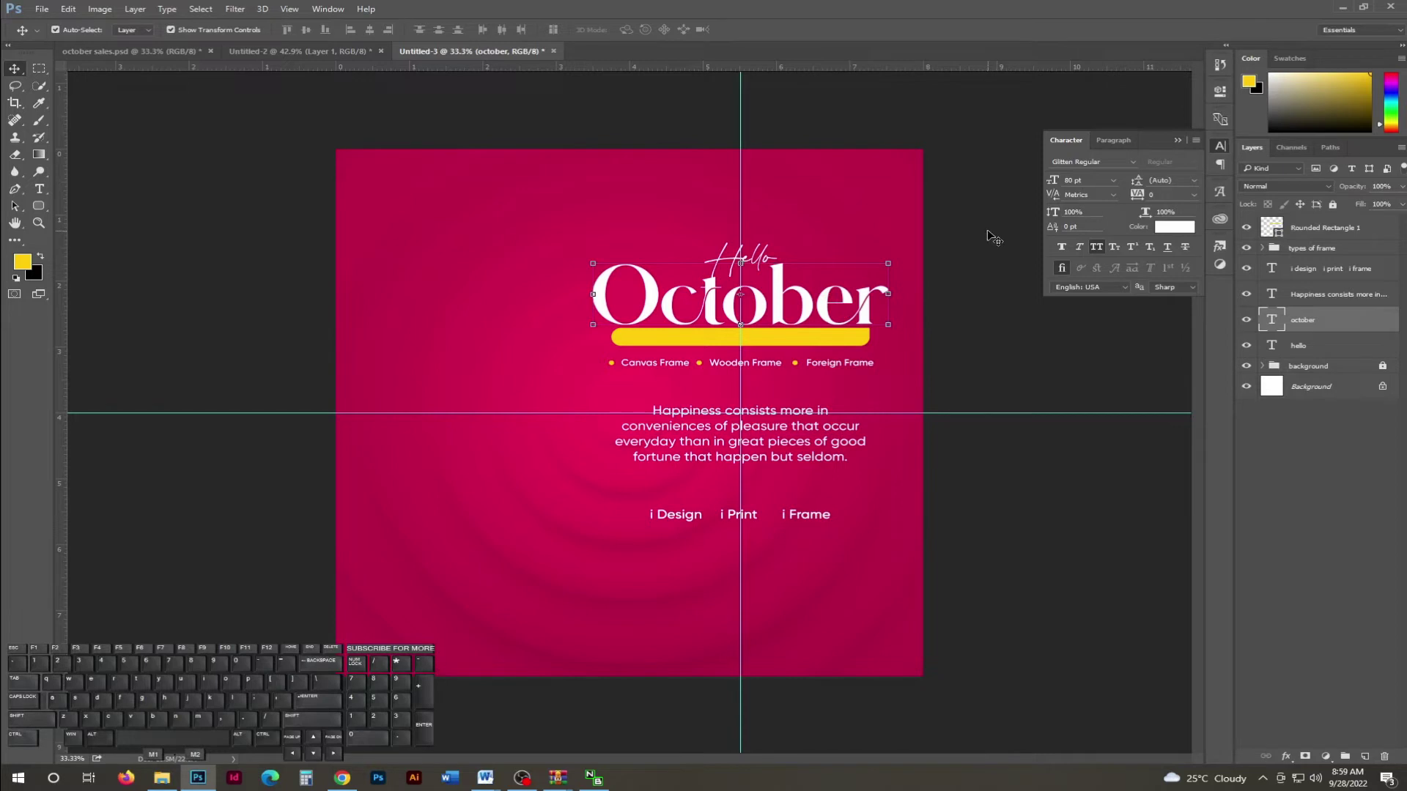
Move the yellow rounded-rectangle bar down below the October headline.
left_click(1040, 336)
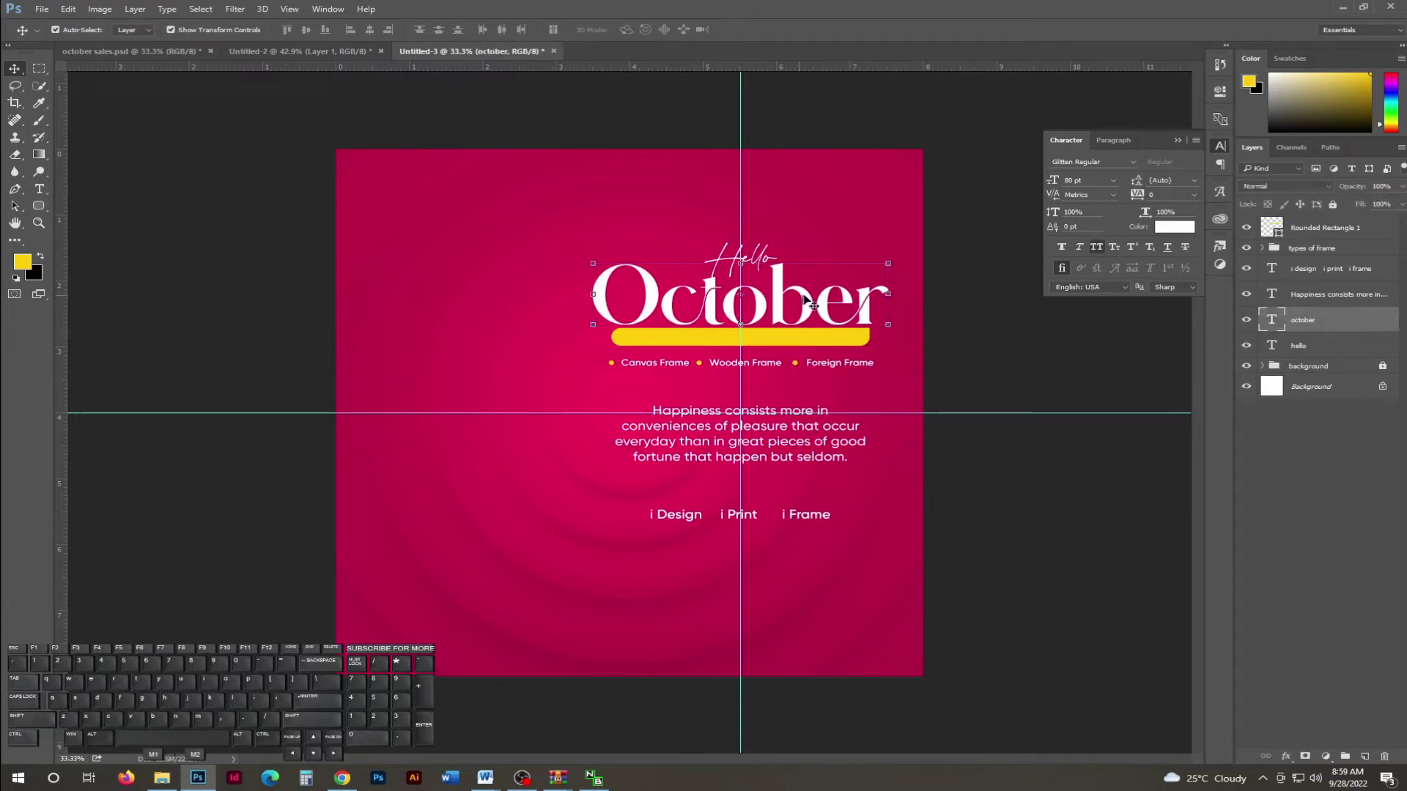
key("Down")
key("Down")
key("Down")
key("Down")
key("Down")
key("Down")
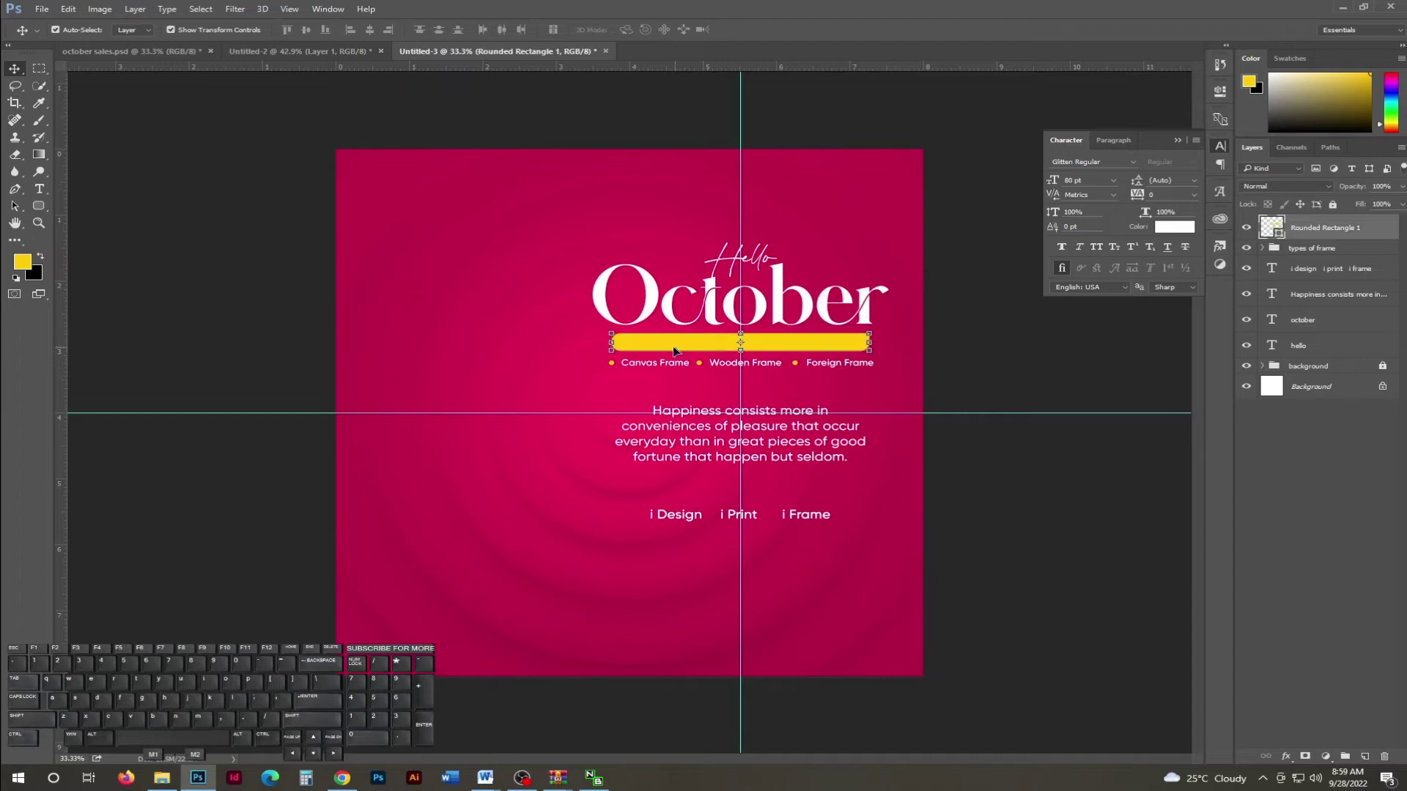
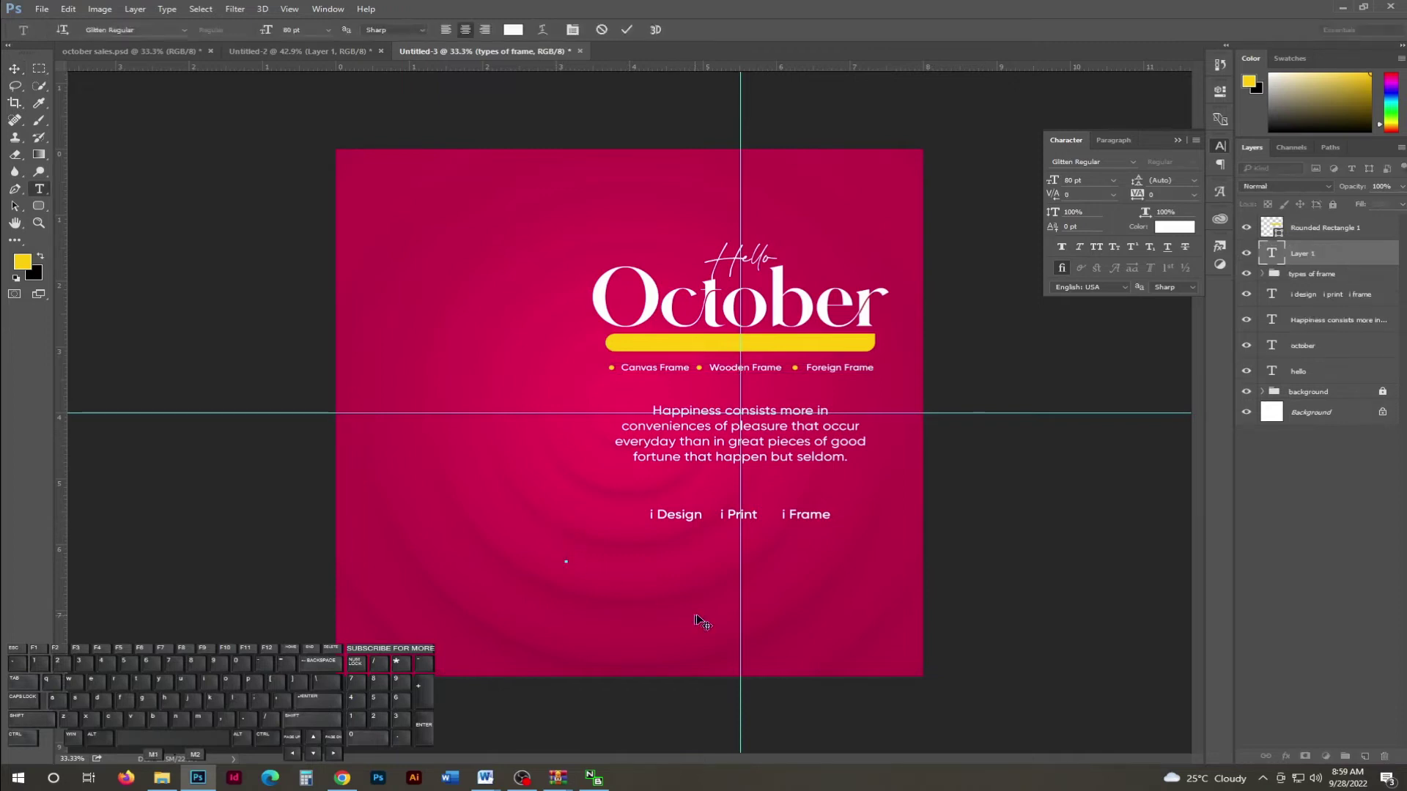
Start a 10 pt white text line near the bottom reading 'print quality, get the best...'.
key("Escape")
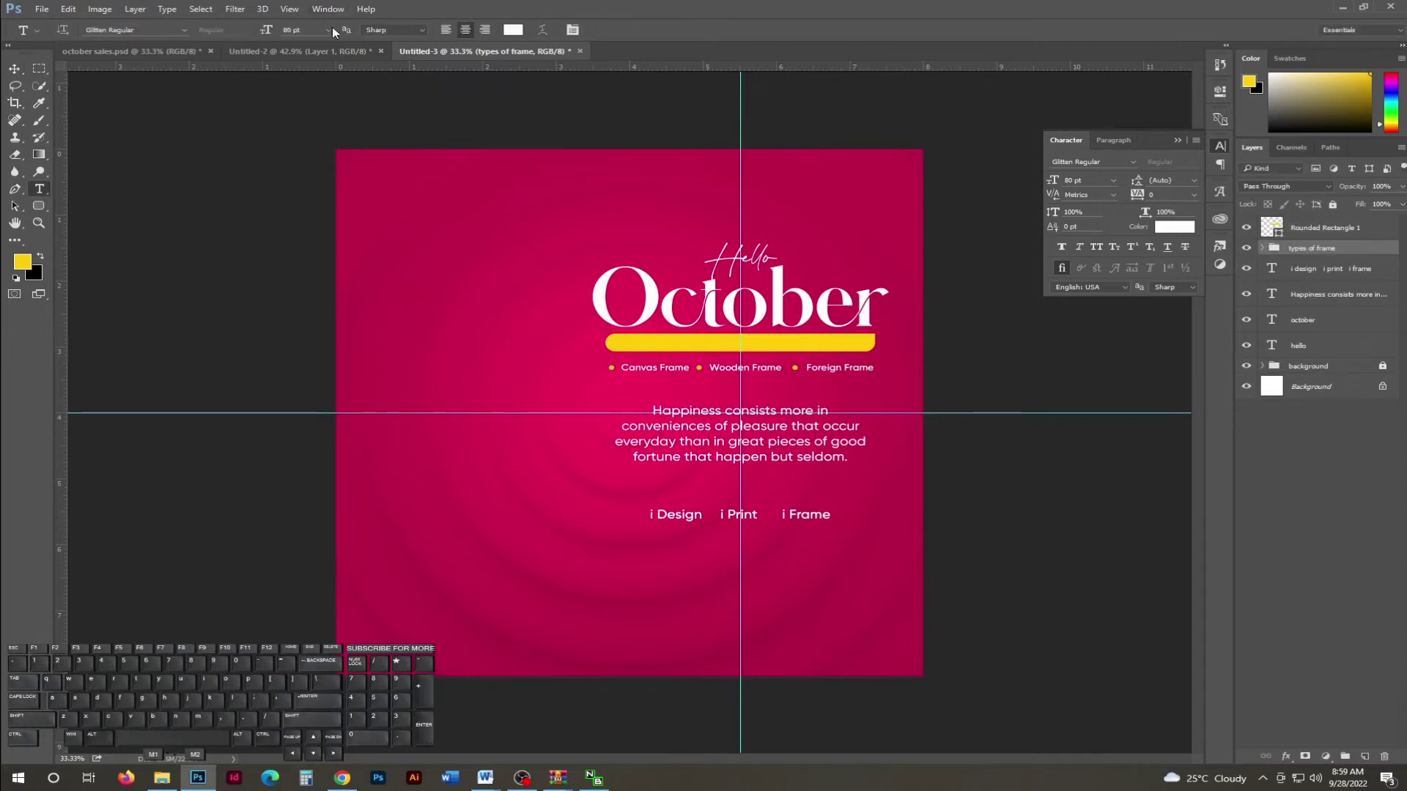
left_click(332, 32)
left_click(319, 115)
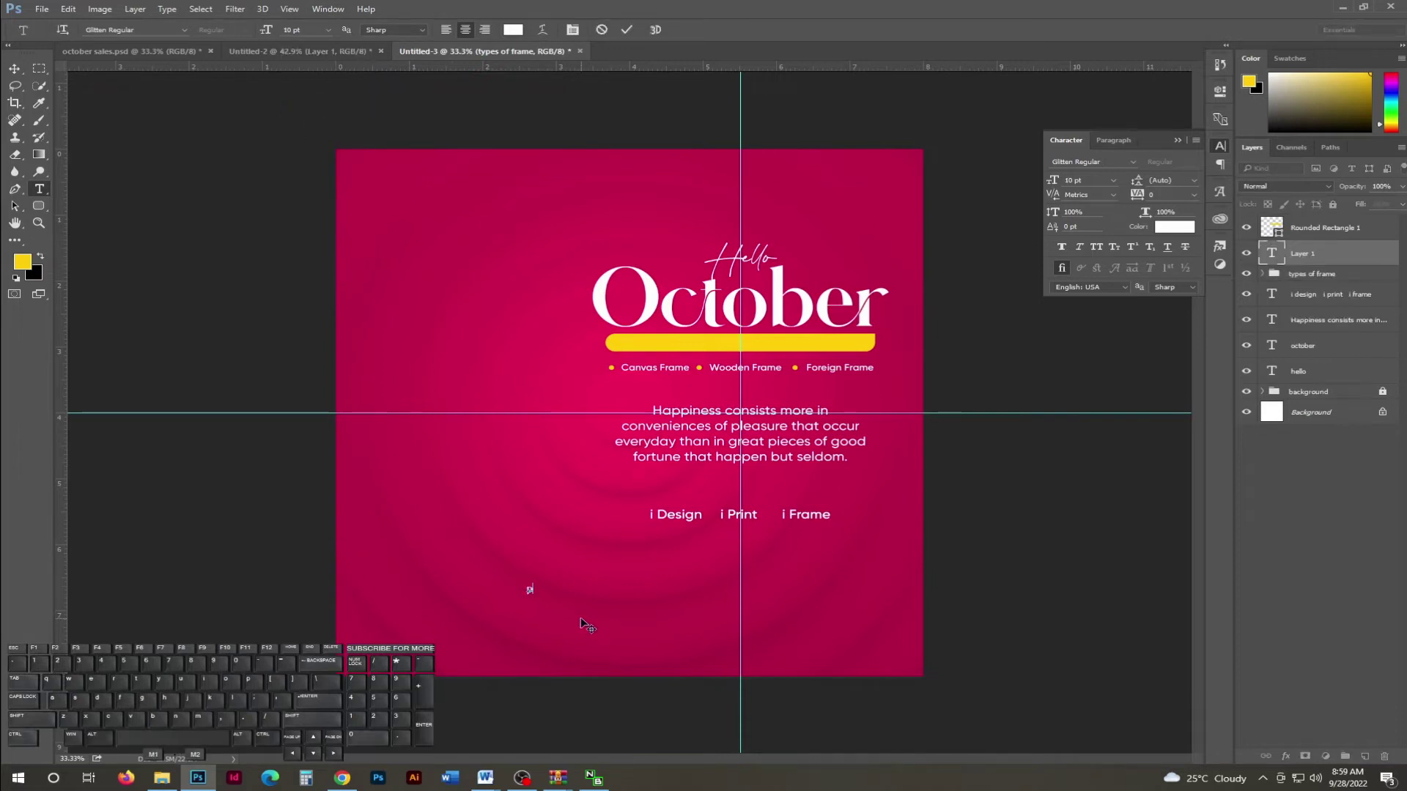
key("space")
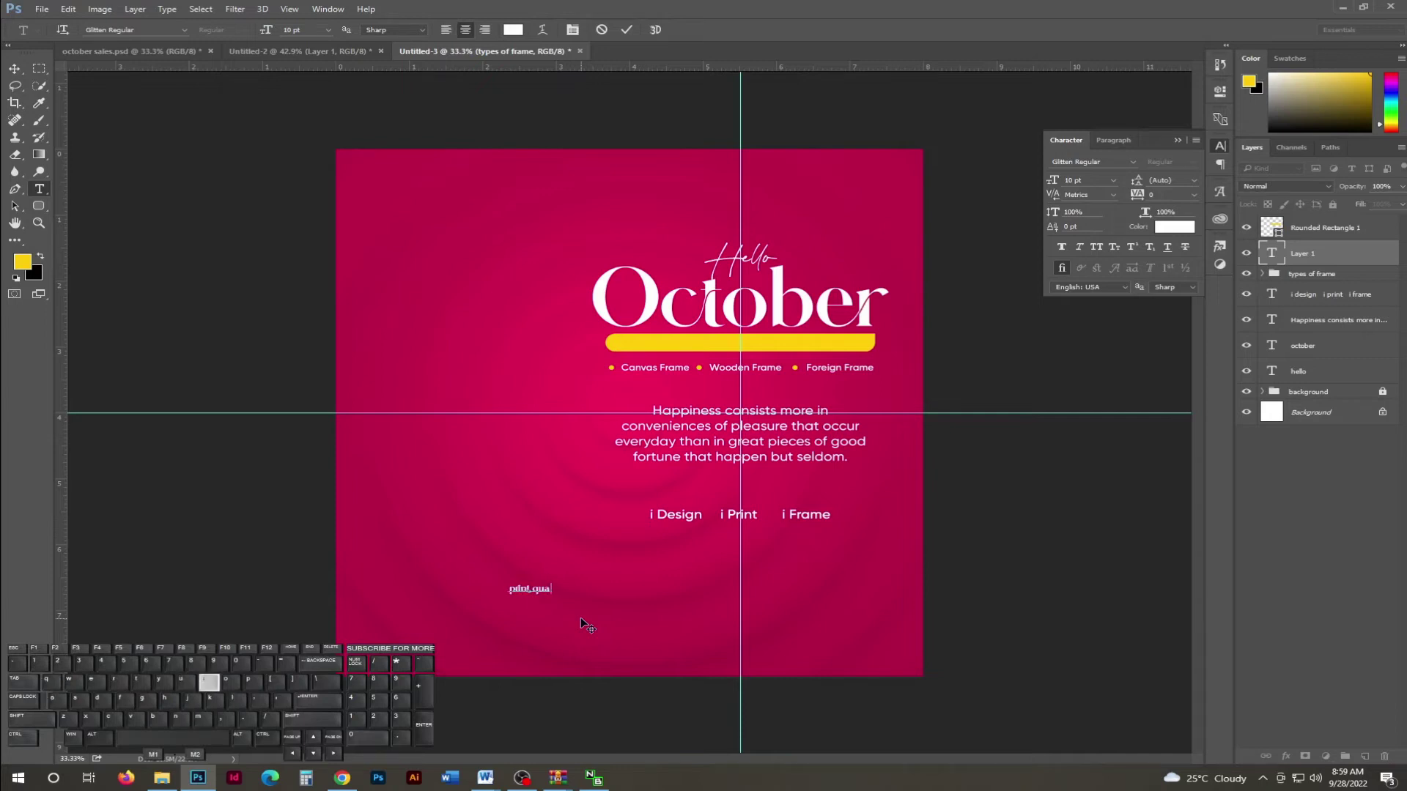
key(",")
key("space")
key("space")
key("space")
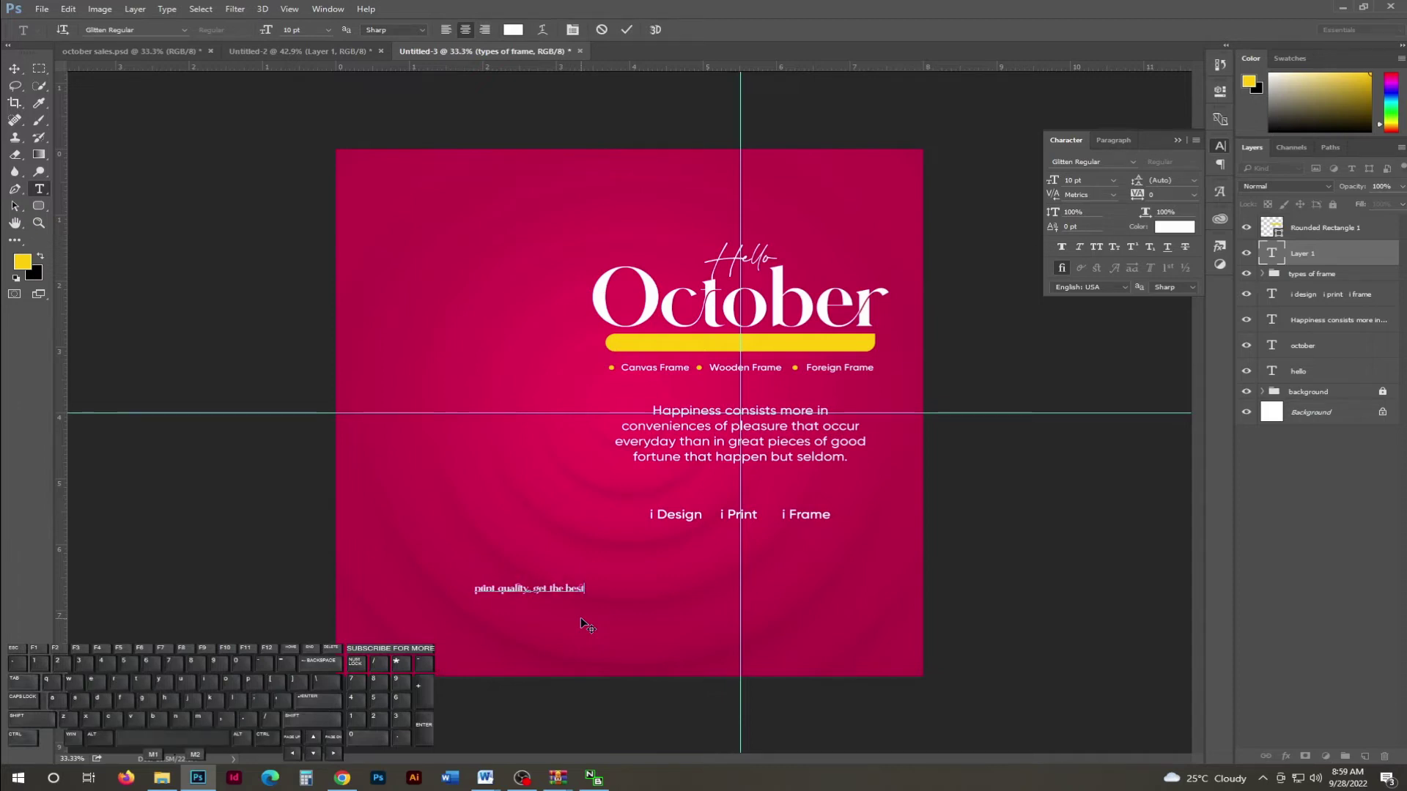
Finish the tagline '...quality frame from us at a cool price' and commit it.
key("space")
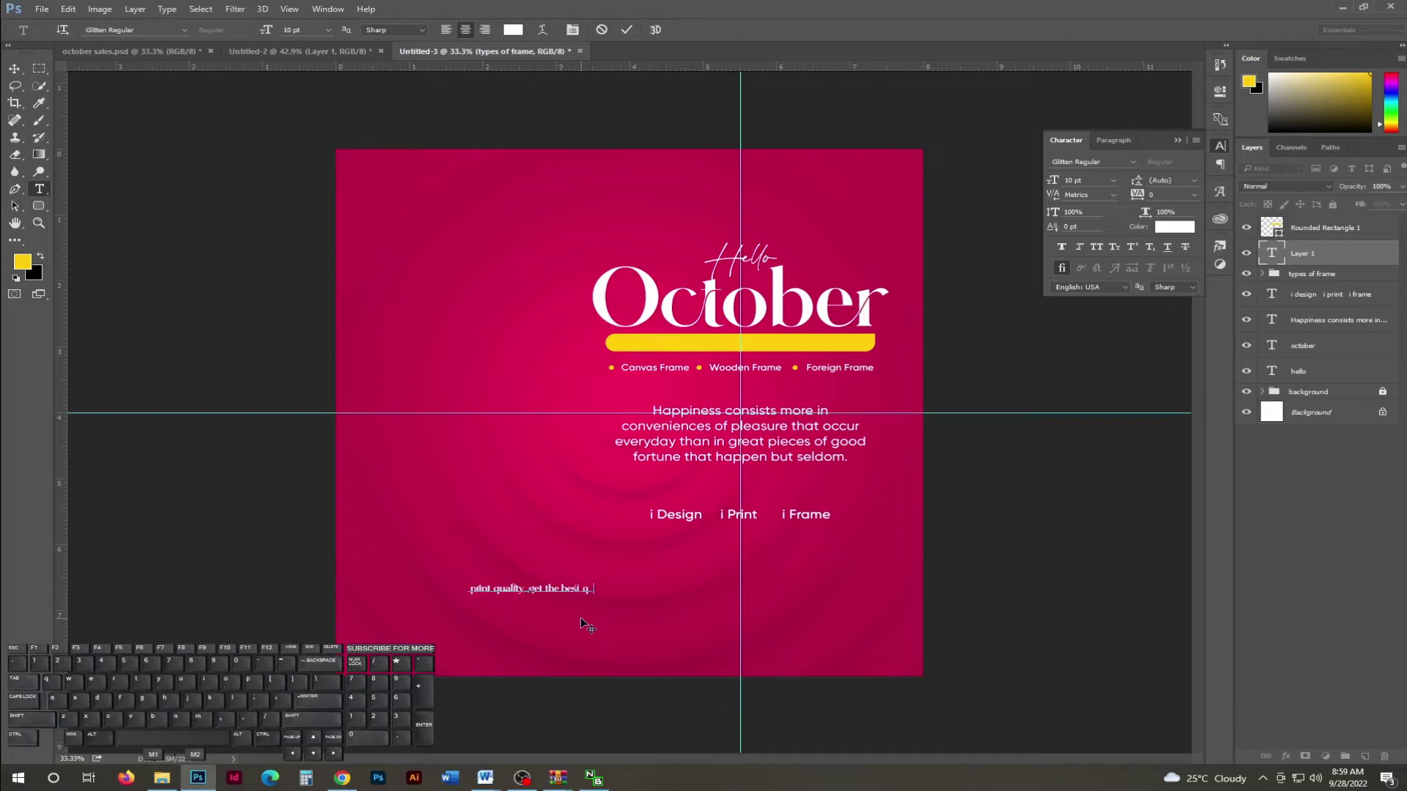
key("space")
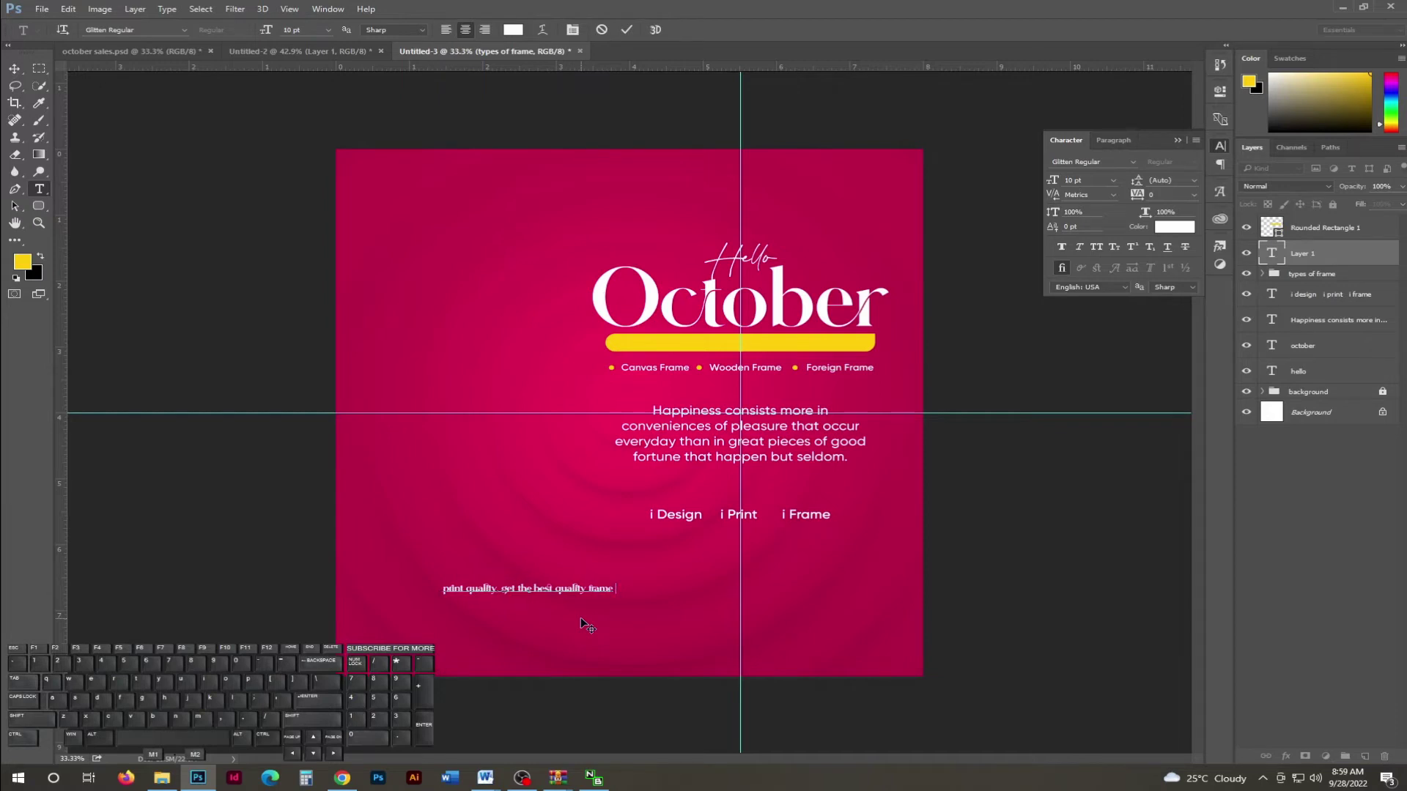
key("space")
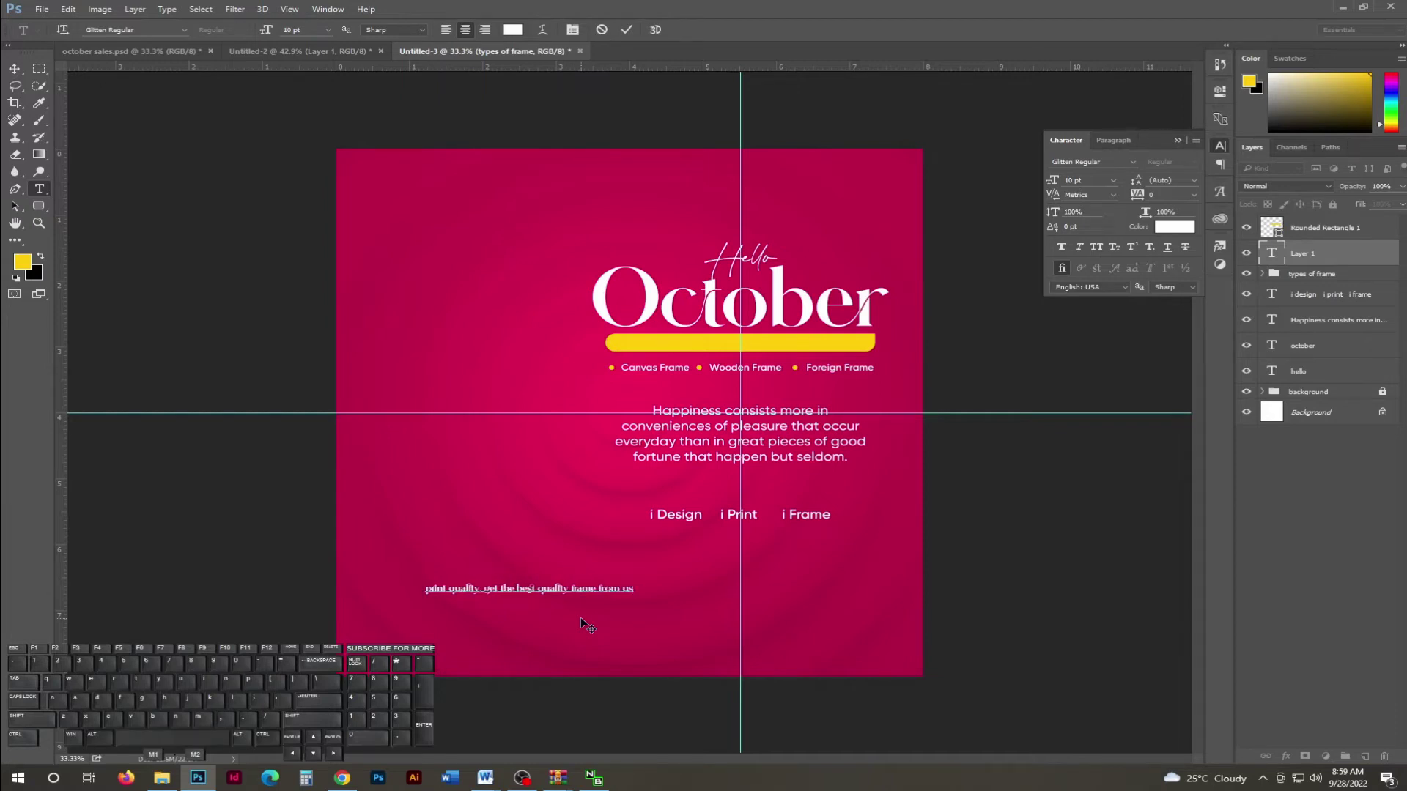
key("space")
key("space")
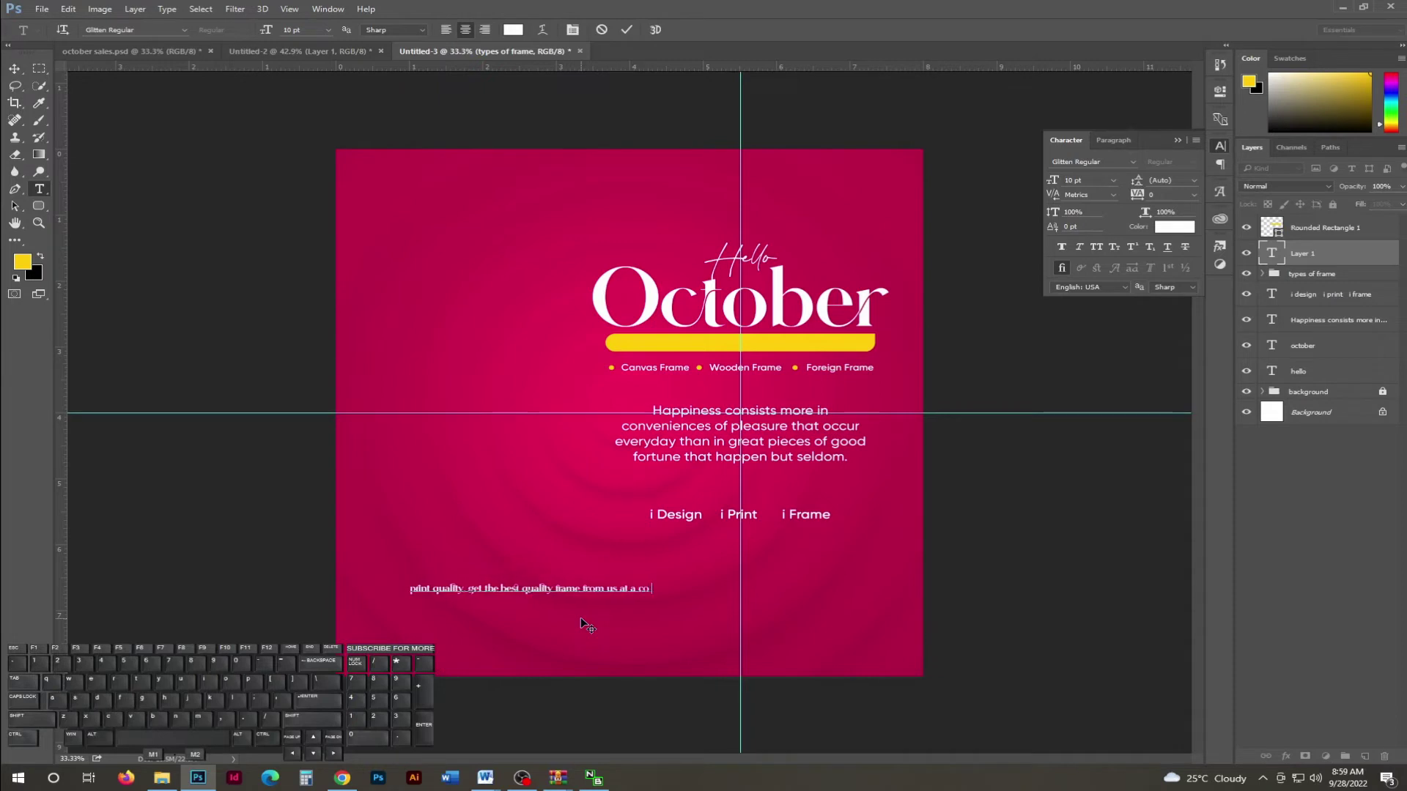
key("space")
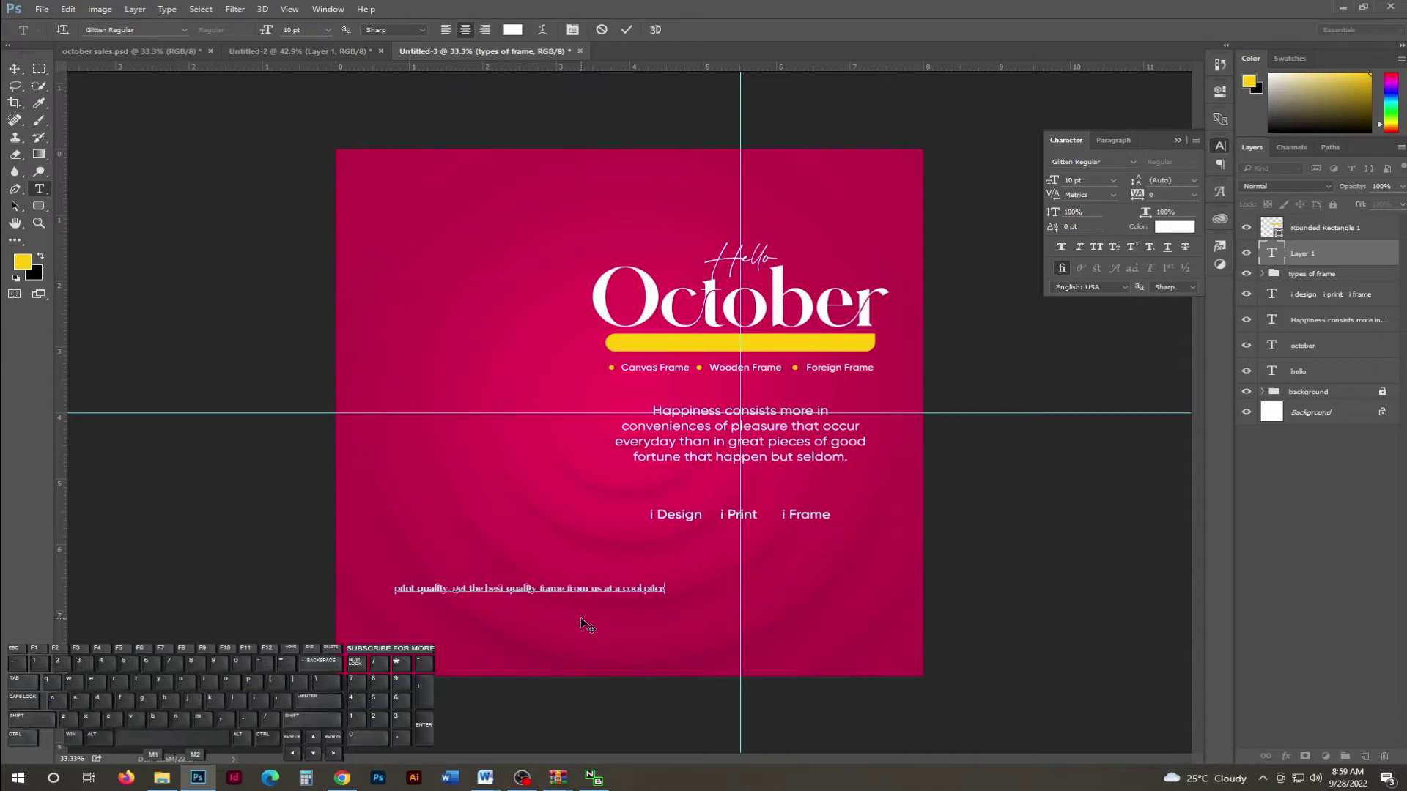
left_click(631, 30)
left_click(1139, 166)
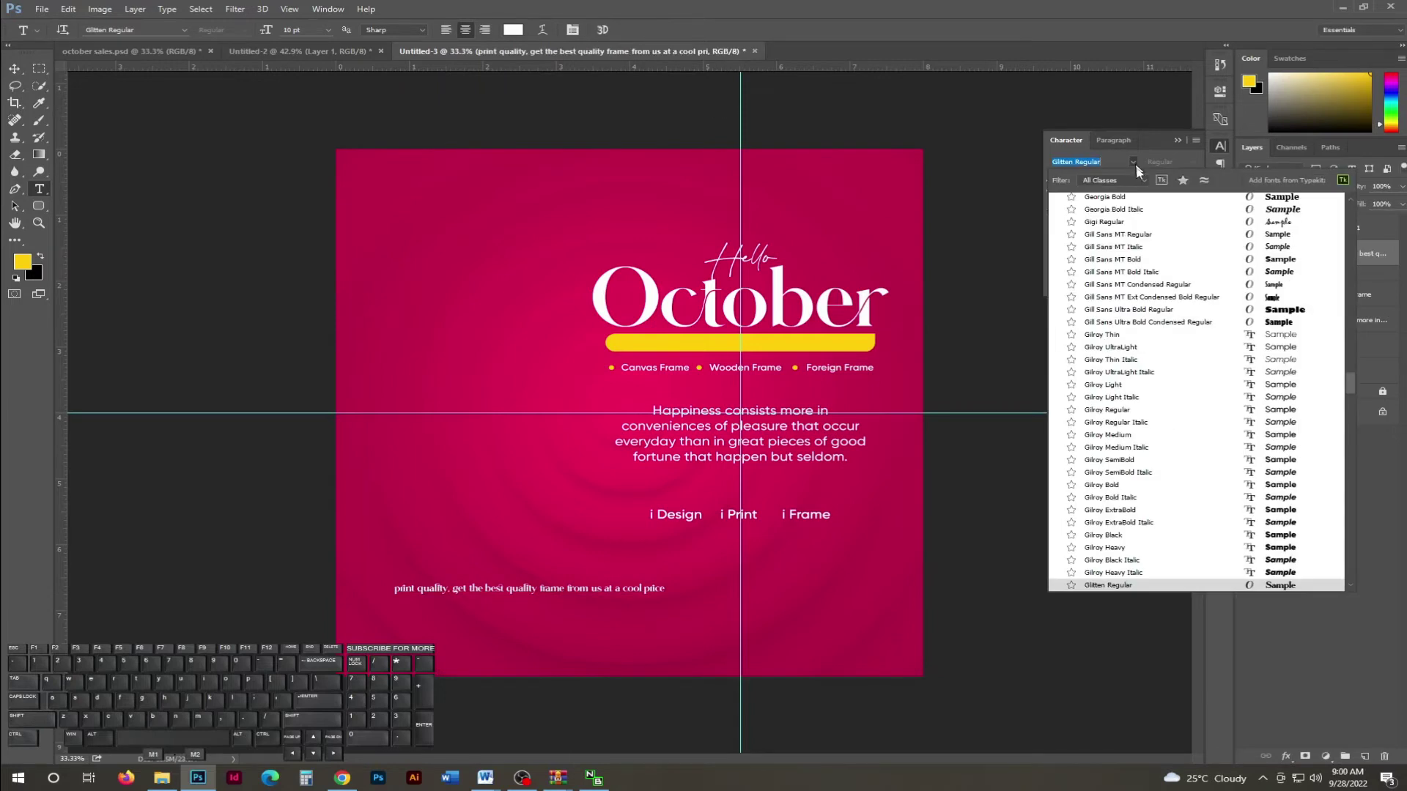
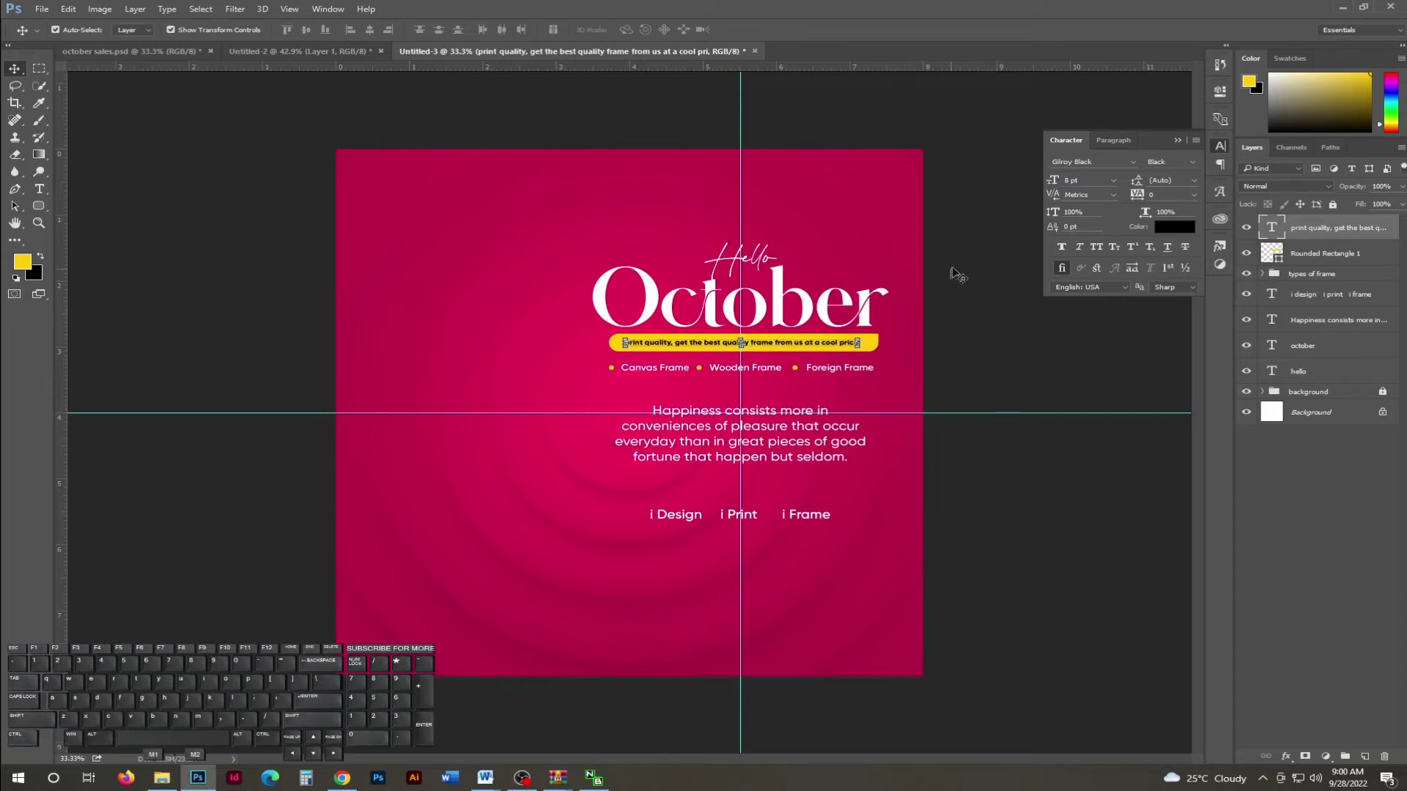
Position the black 8 pt Gilroy Black tagline inside the yellow bar beneath October.
key("Down")
key("Up")
key("Down")
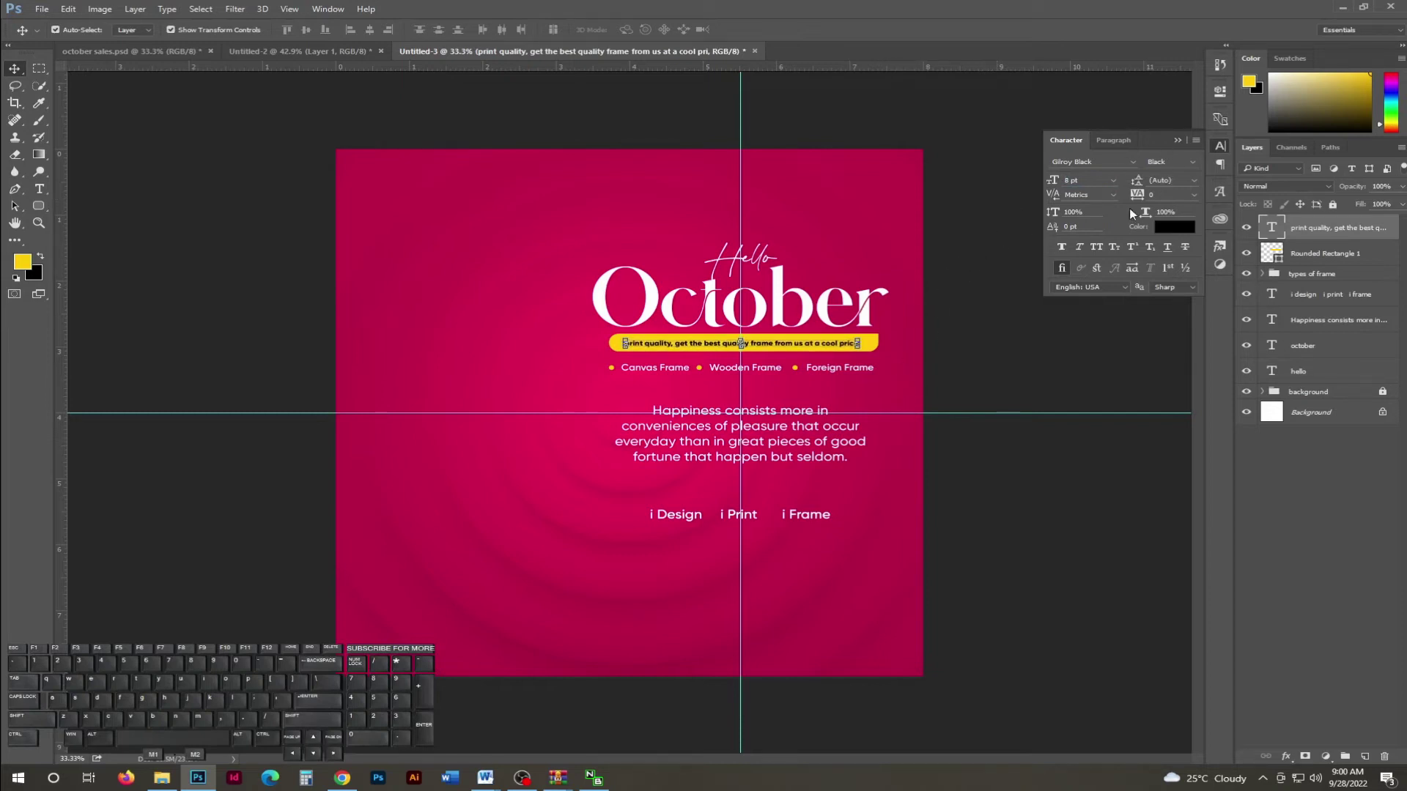
left_click(1101, 178)
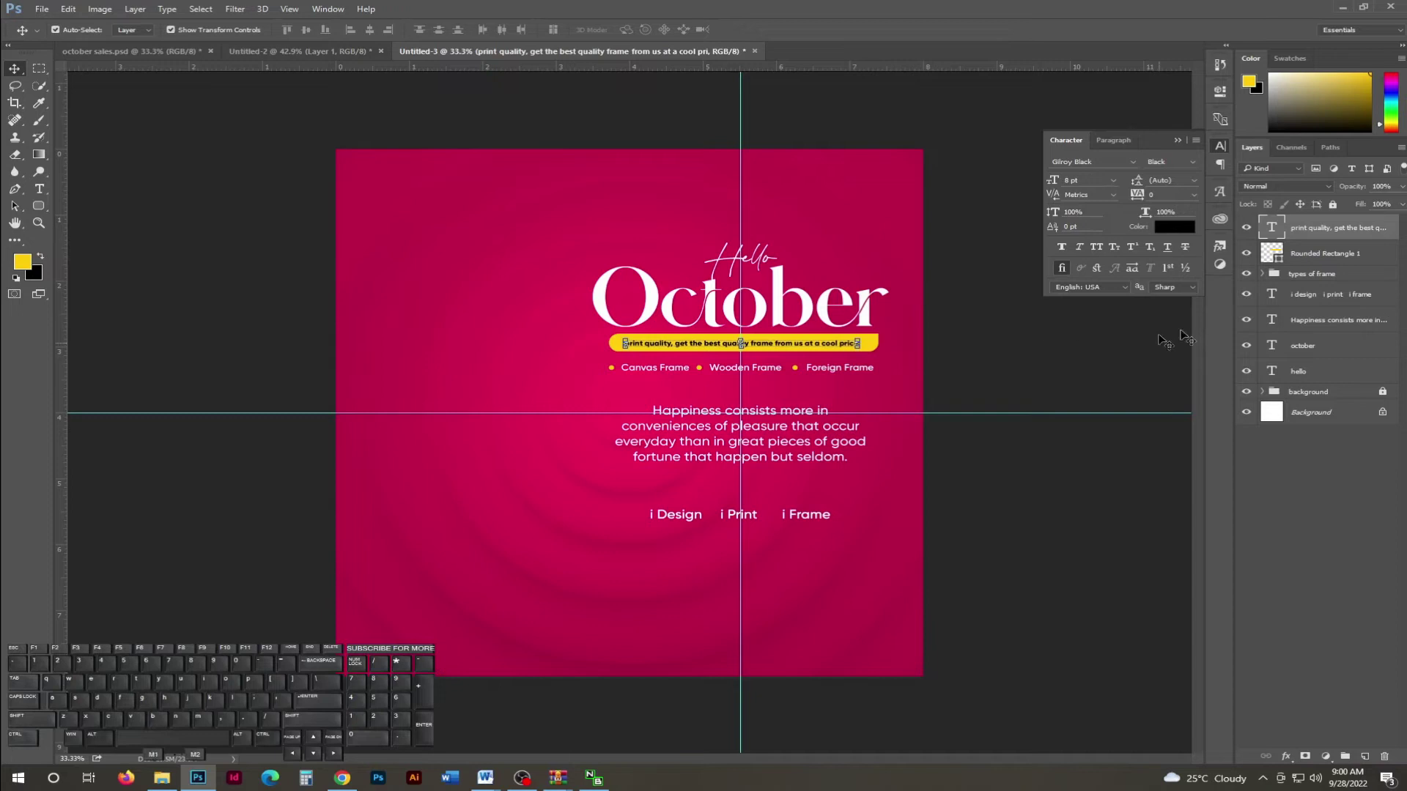
Raise the tagline to 9 pt Gilroy Heavy with a capital P and stretch the yellow bar to fit.
key("z")
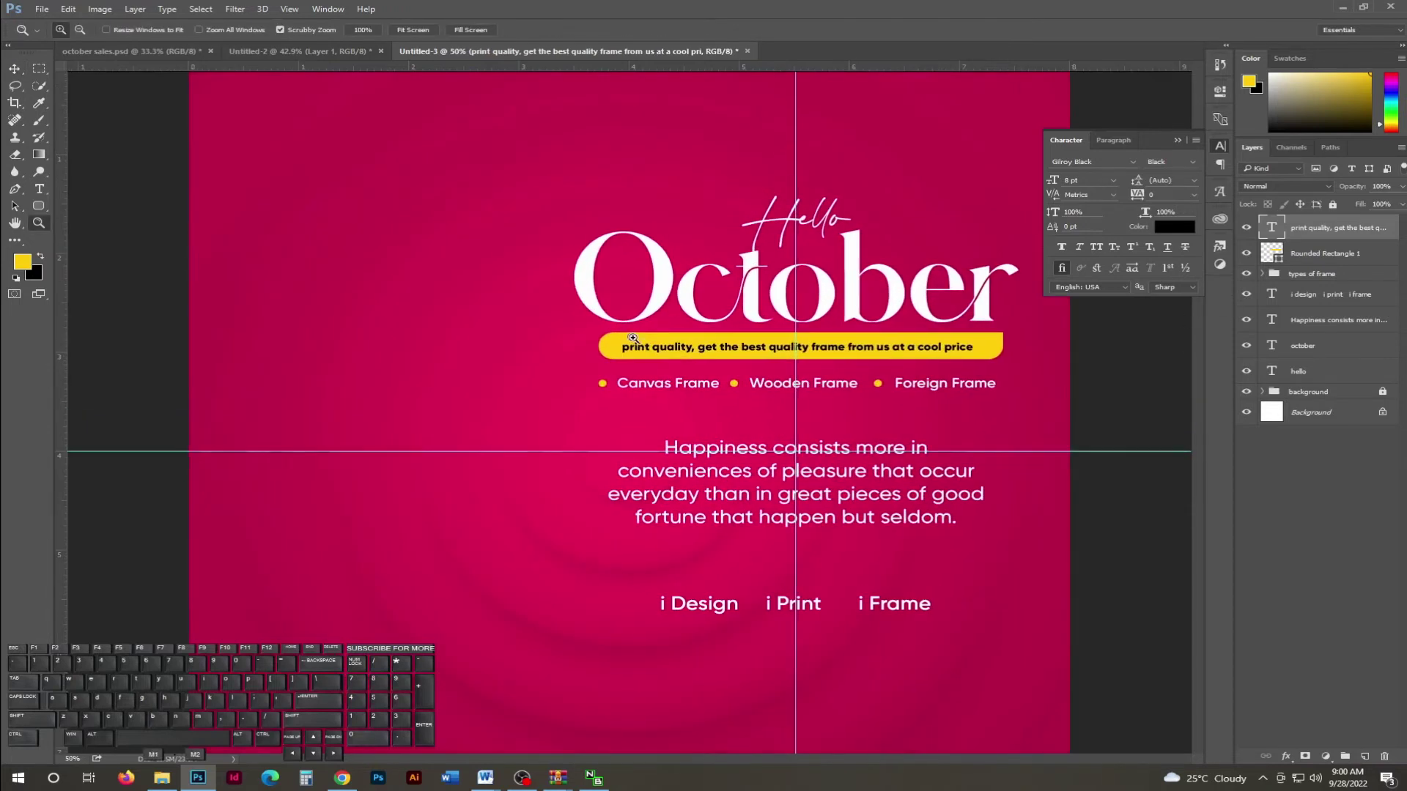
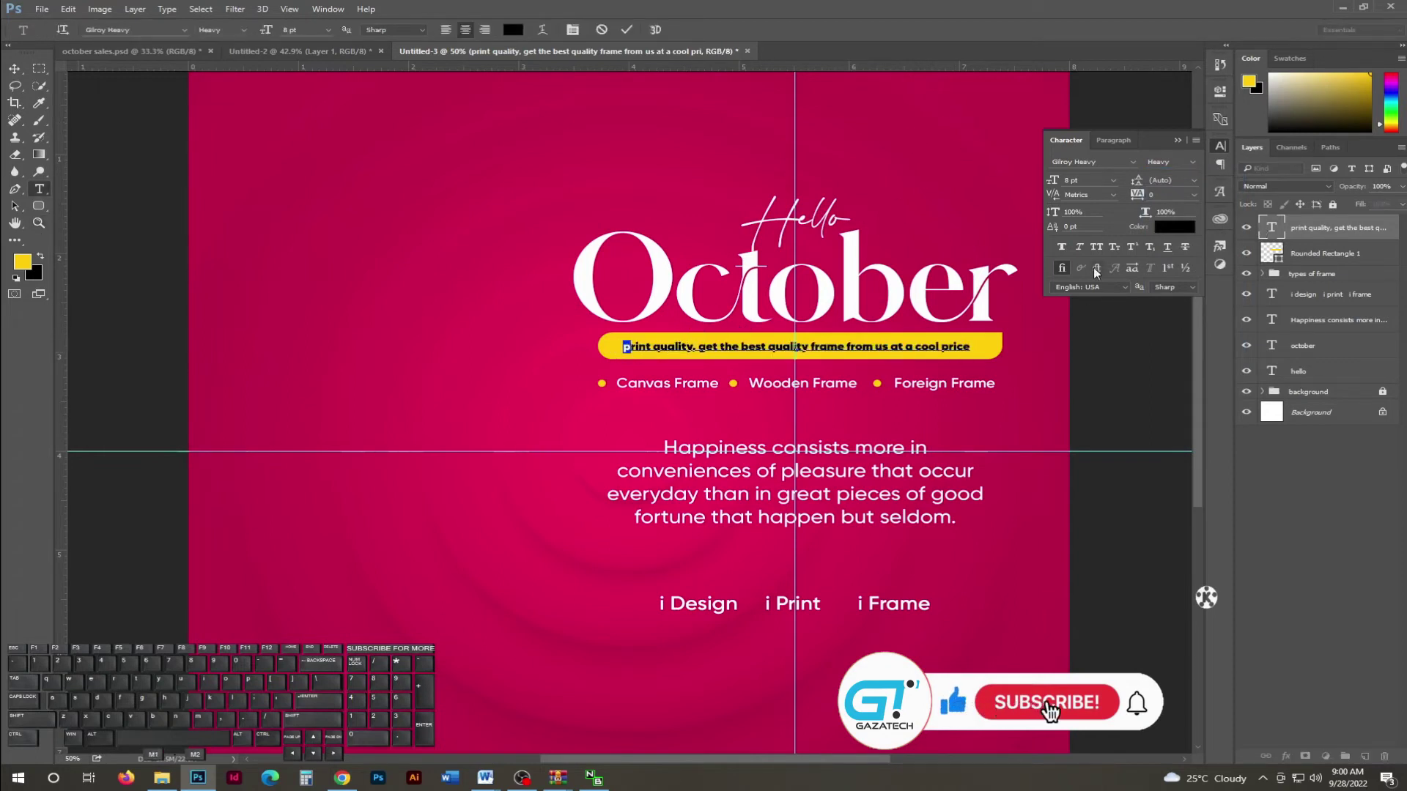
left_click(1100, 250)
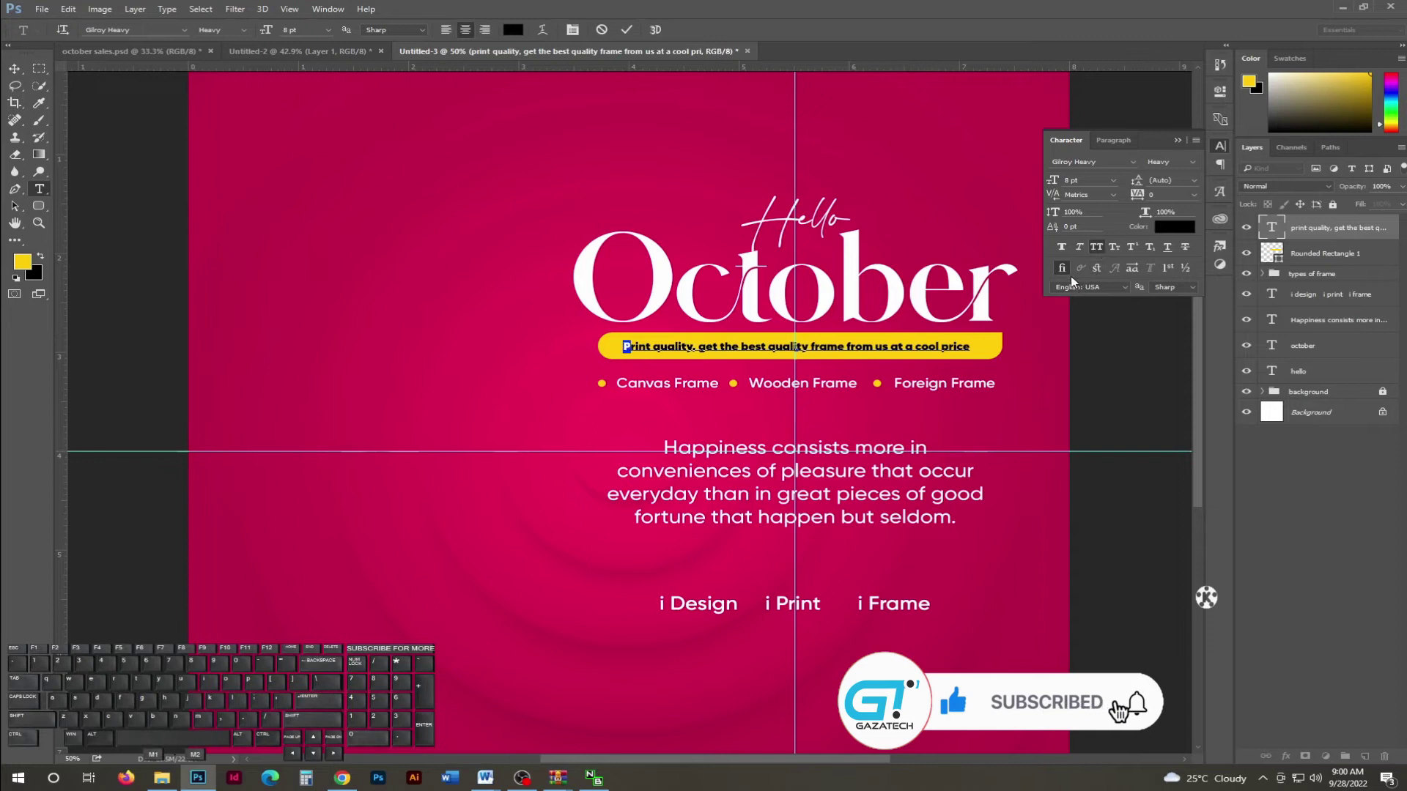
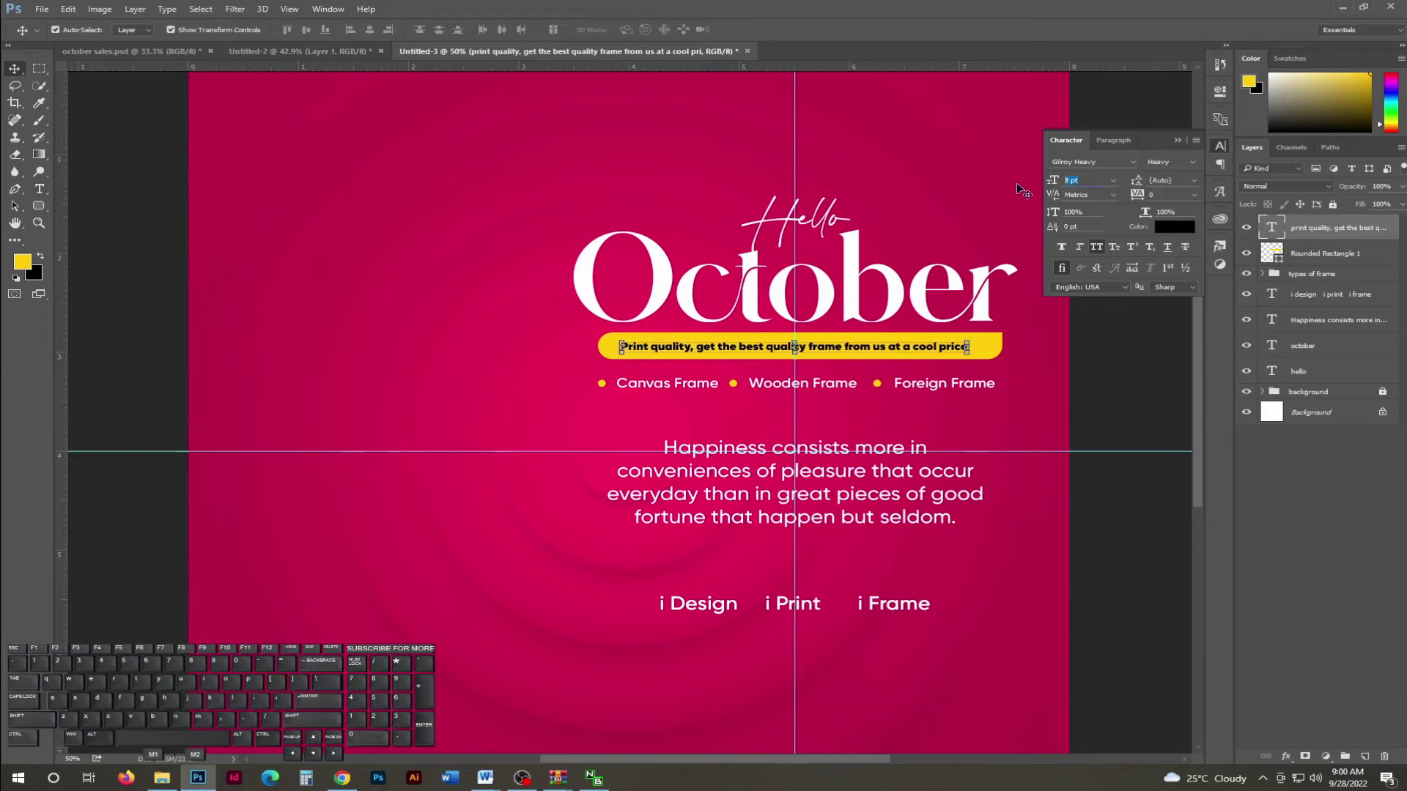
key("KP_9")
key("KP_Enter")
key("Right")
key("Right")
key("Right")
key("Left")
key("Left")
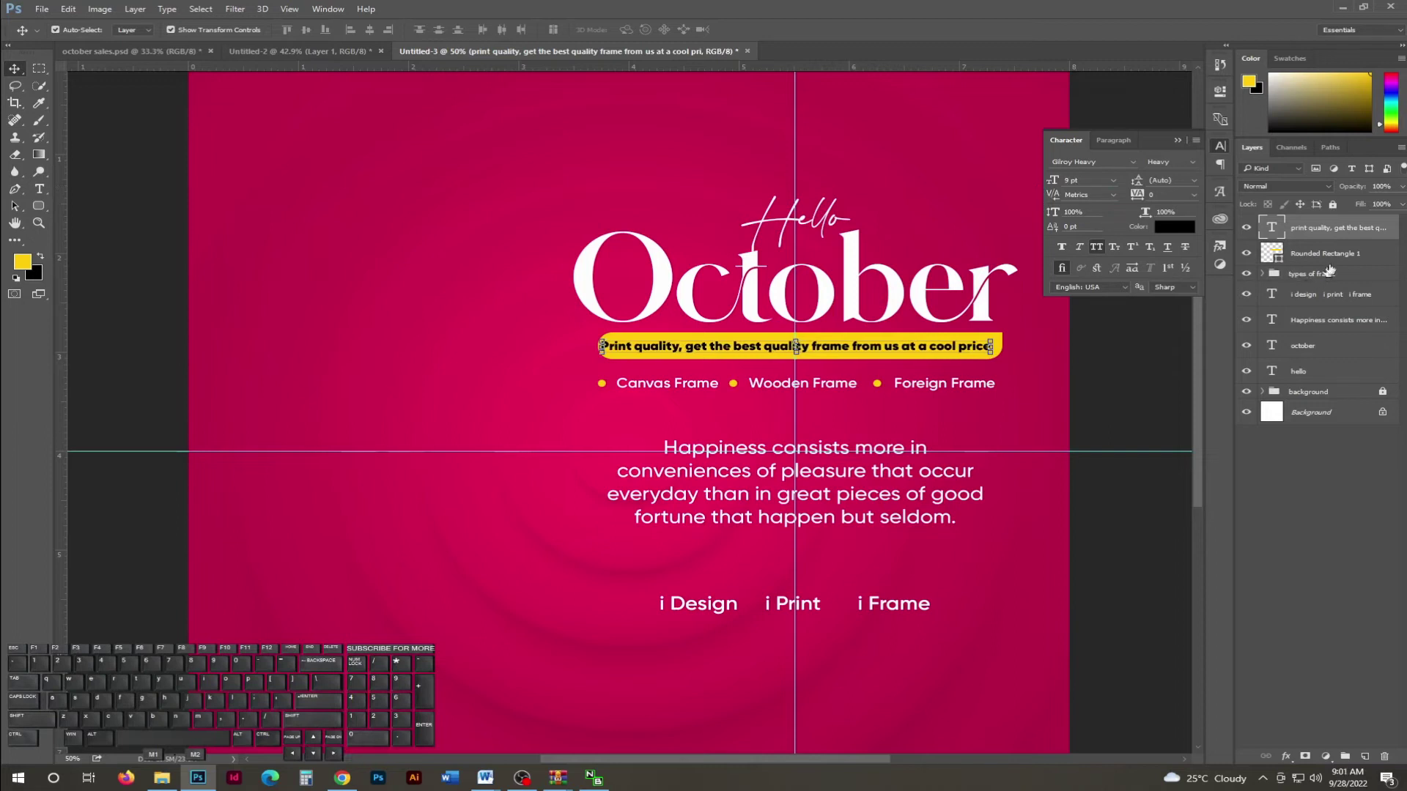
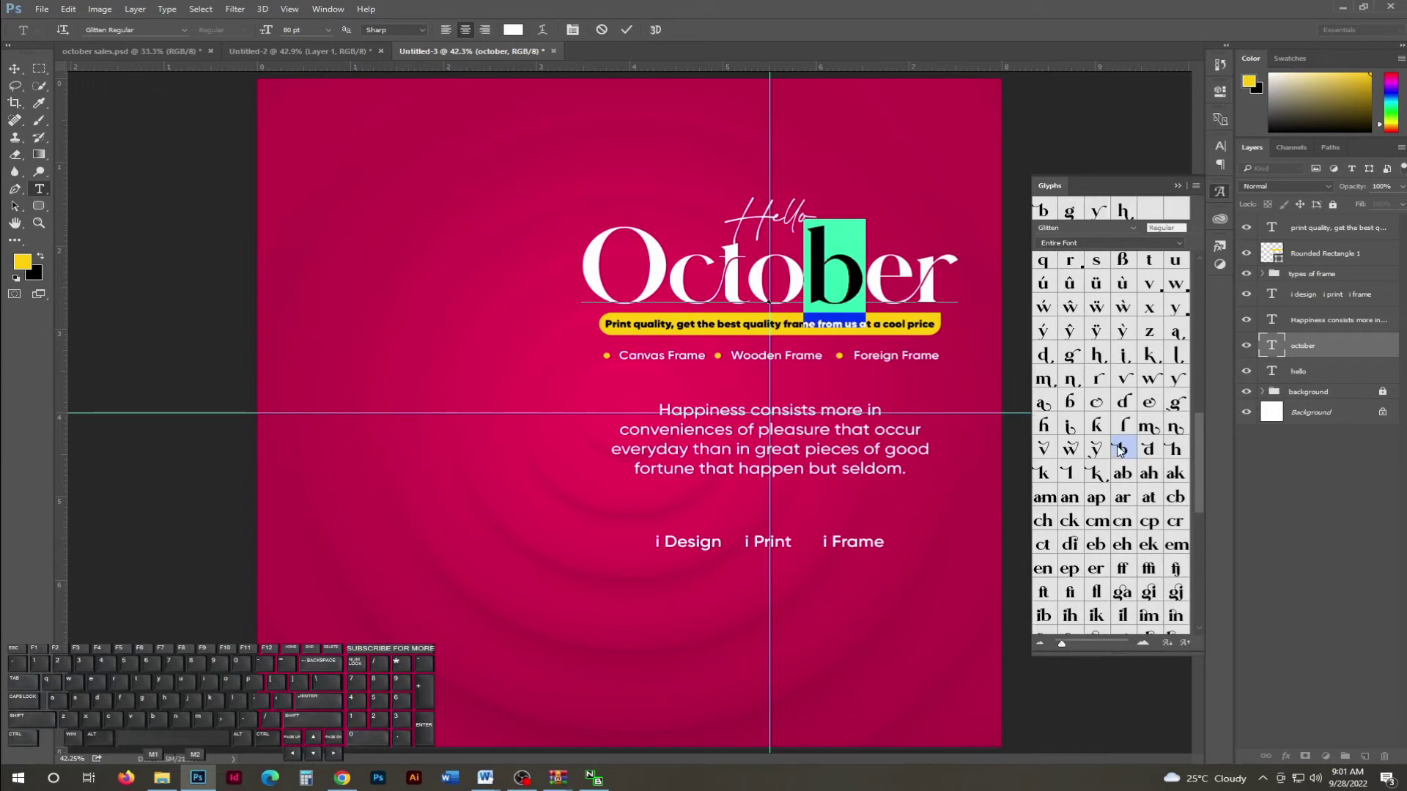
Swap October's 'b' for a decorative Glitten alternate glyph and reposition the headline.
left_click(1121, 449)
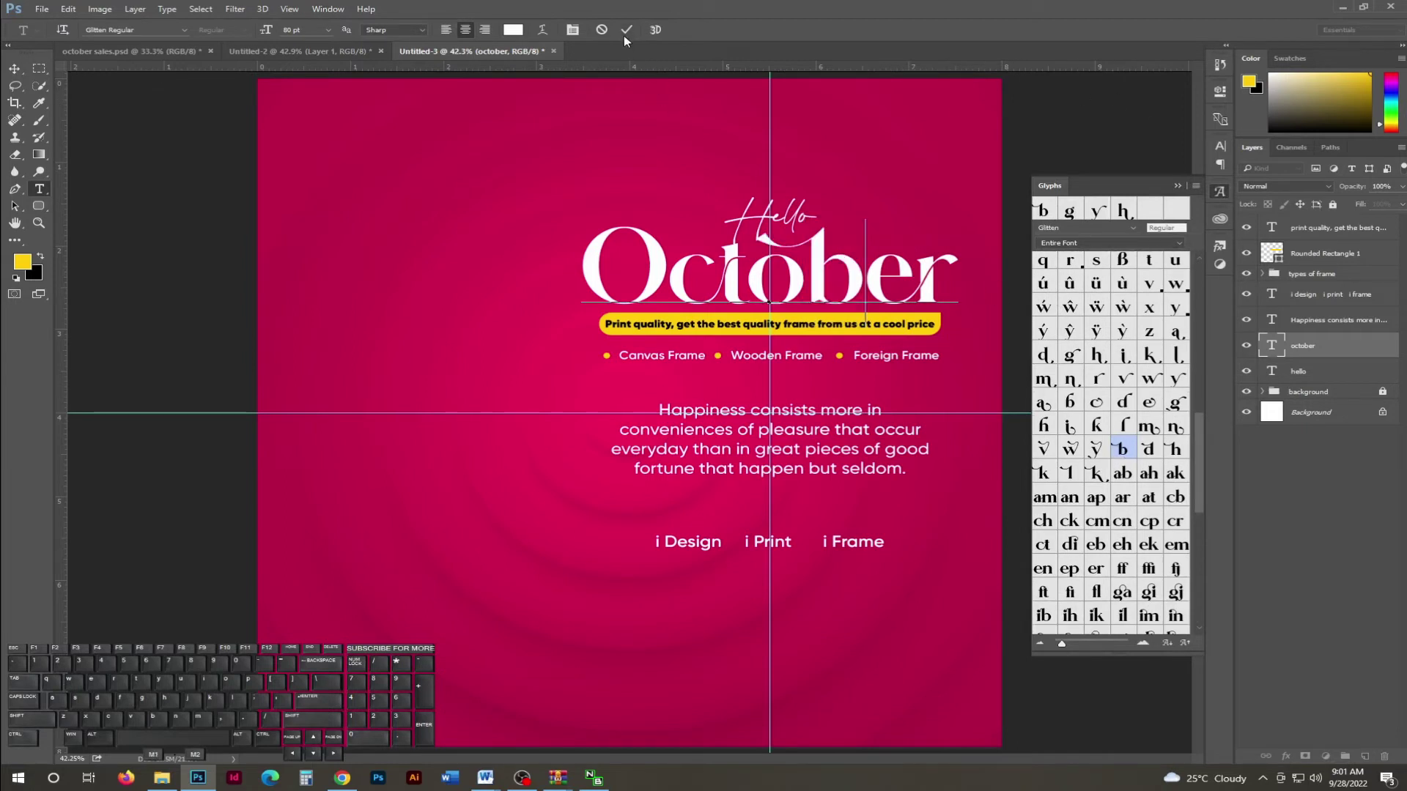
left_click(627, 37)
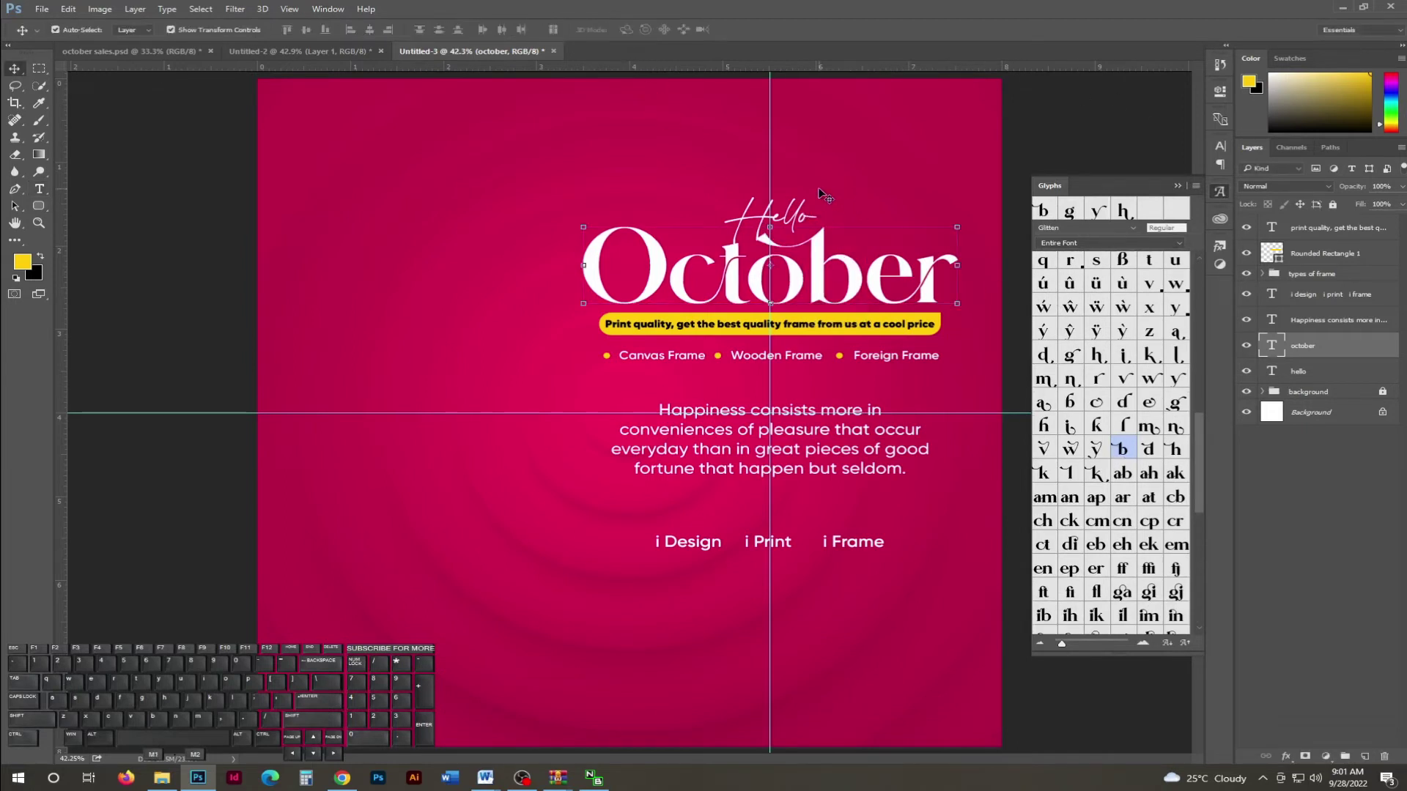
key("Left")
key("Down")
key("Down")
key("Right")
key("Left")
Select Hello and October, nudge them down, and group them with Ctrl+G.
left_click(844, 173)
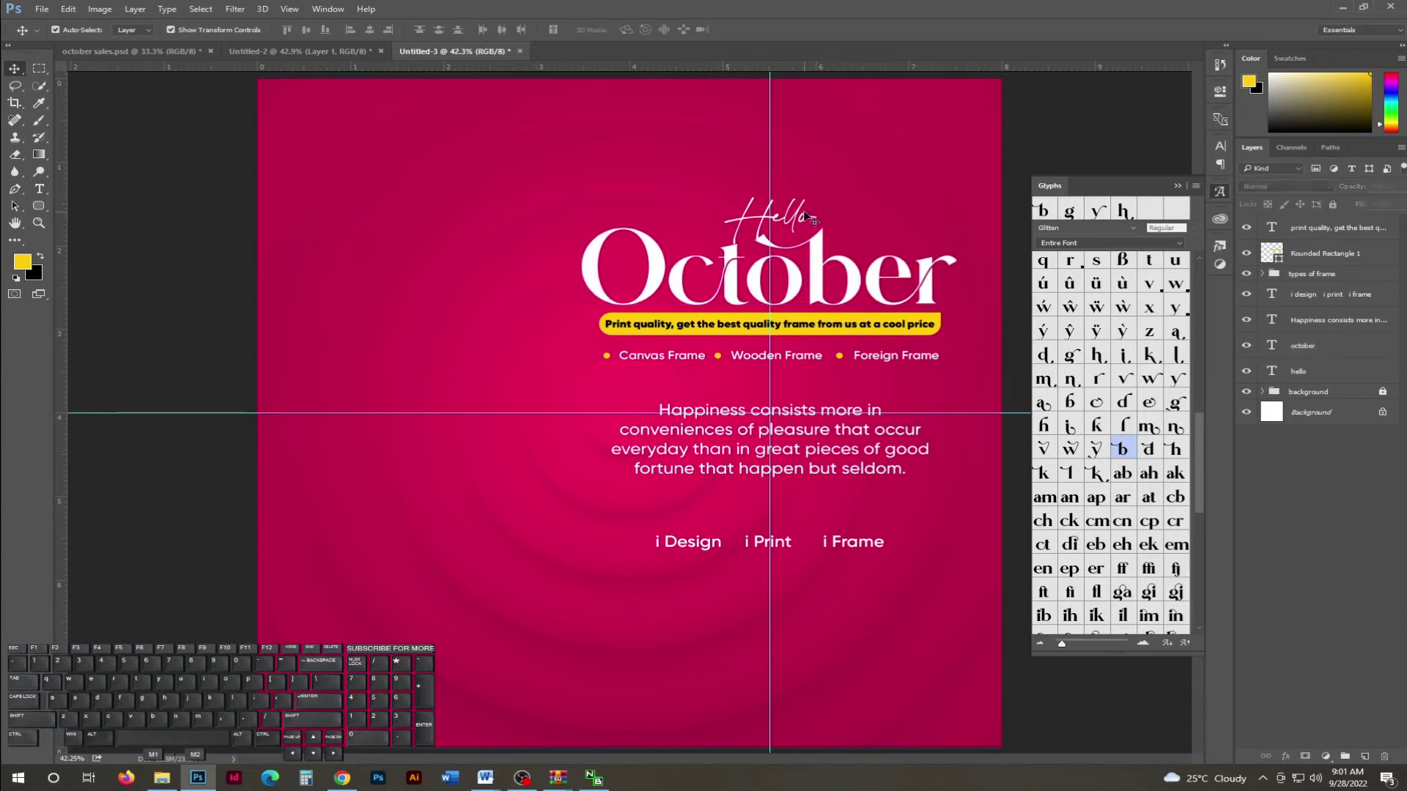
left_click(899, 141)
left_click(796, 219)
left_click(796, 219)
key("Down")
key("Down")
key("Down")
key("Down")
key("Down")
key("Return")
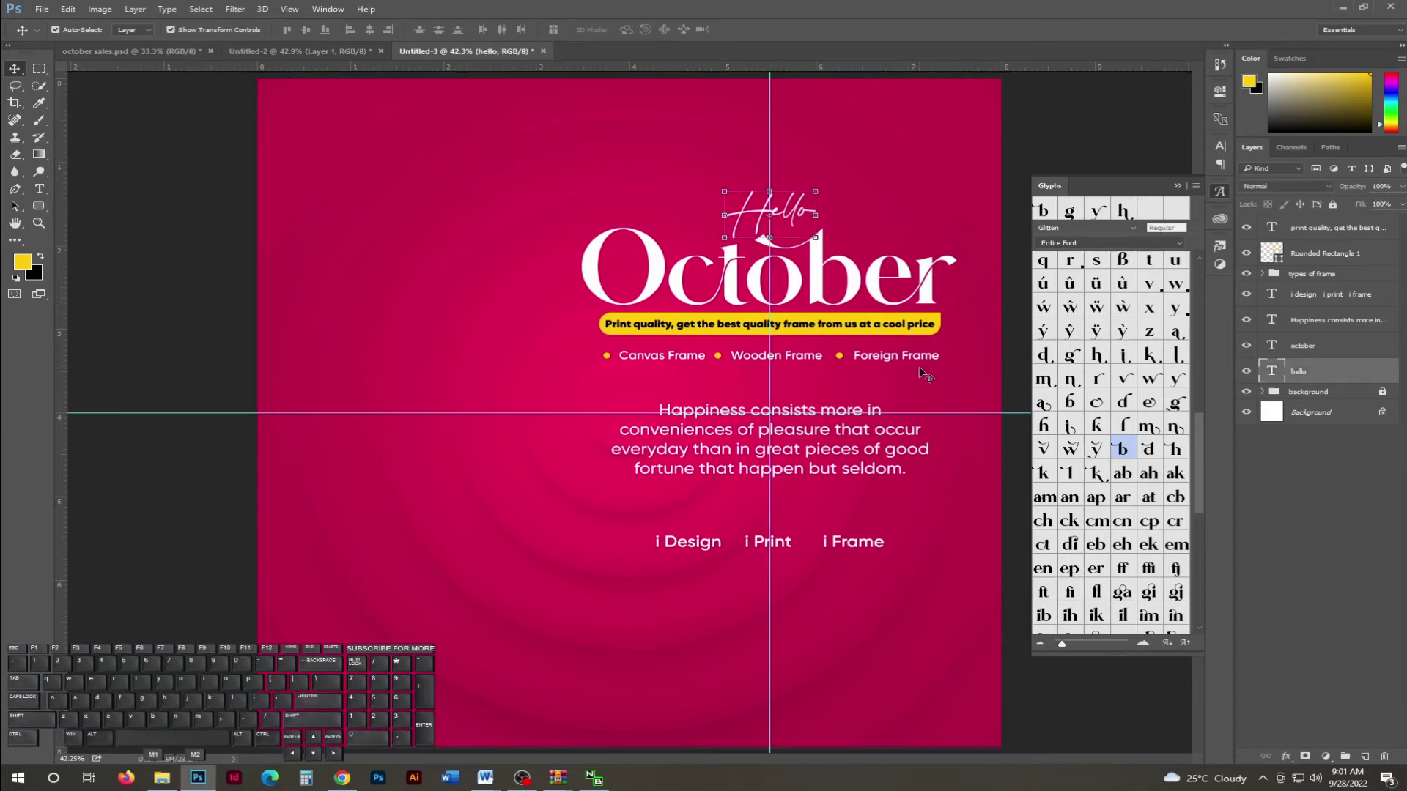
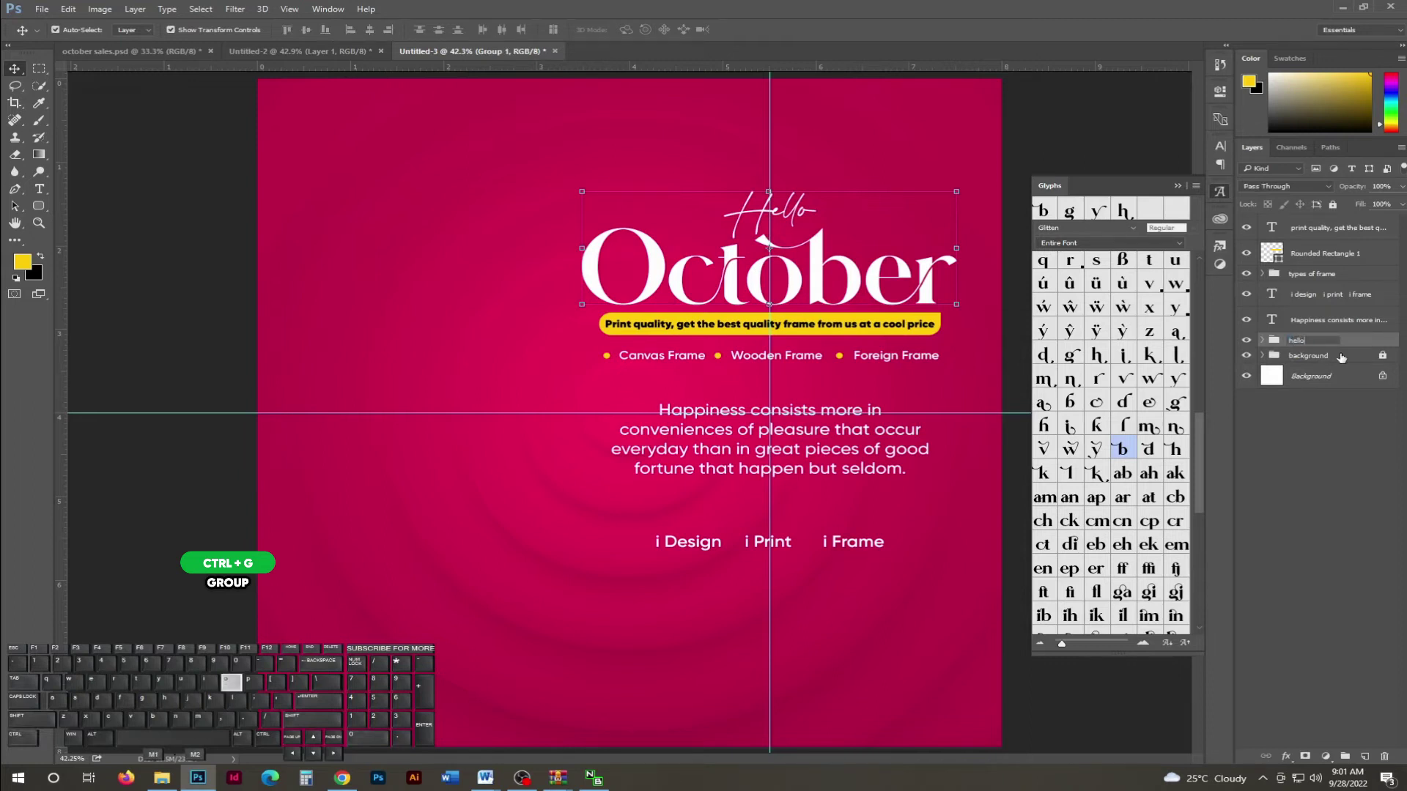
Finish naming the headline group 'hello october'.
key("space")
key("o")
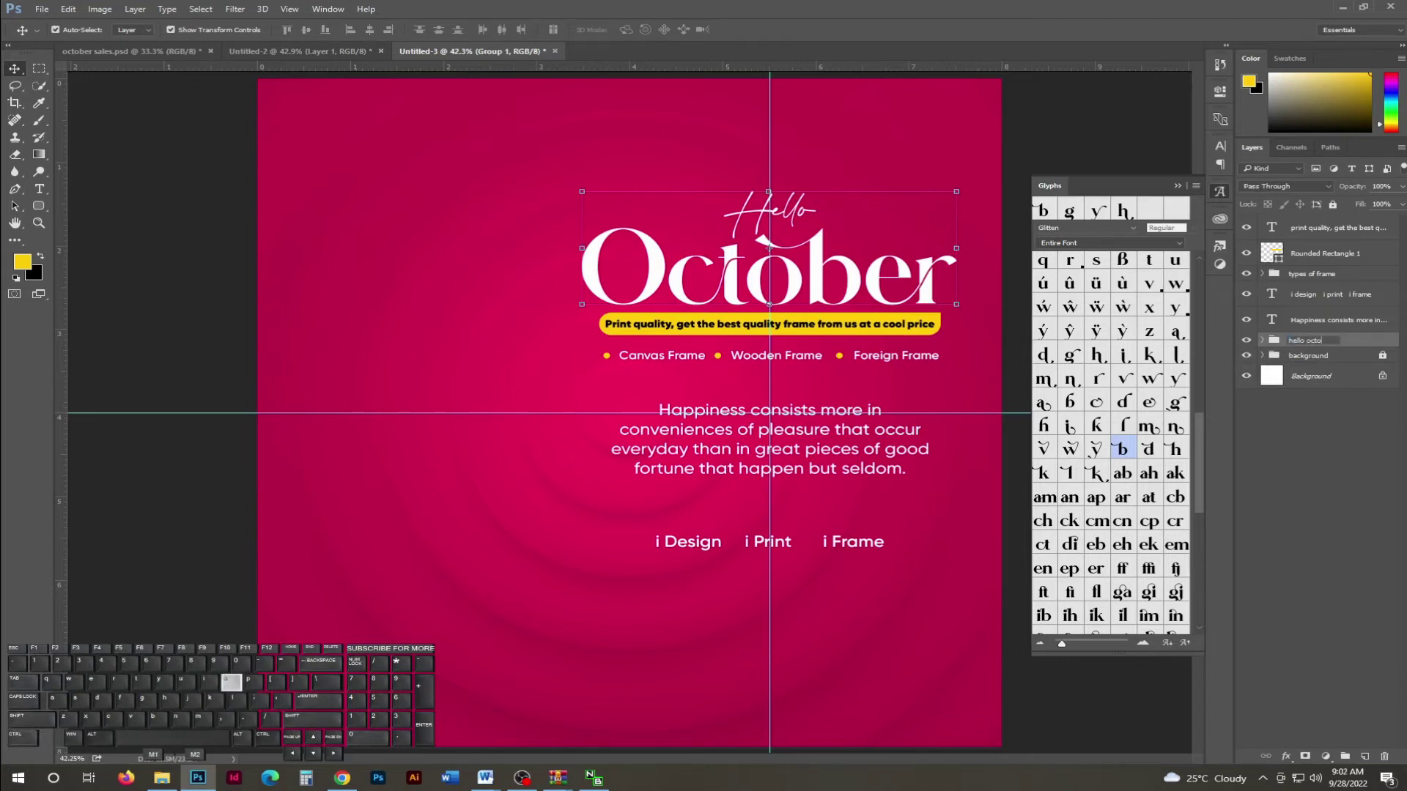
key("Return")
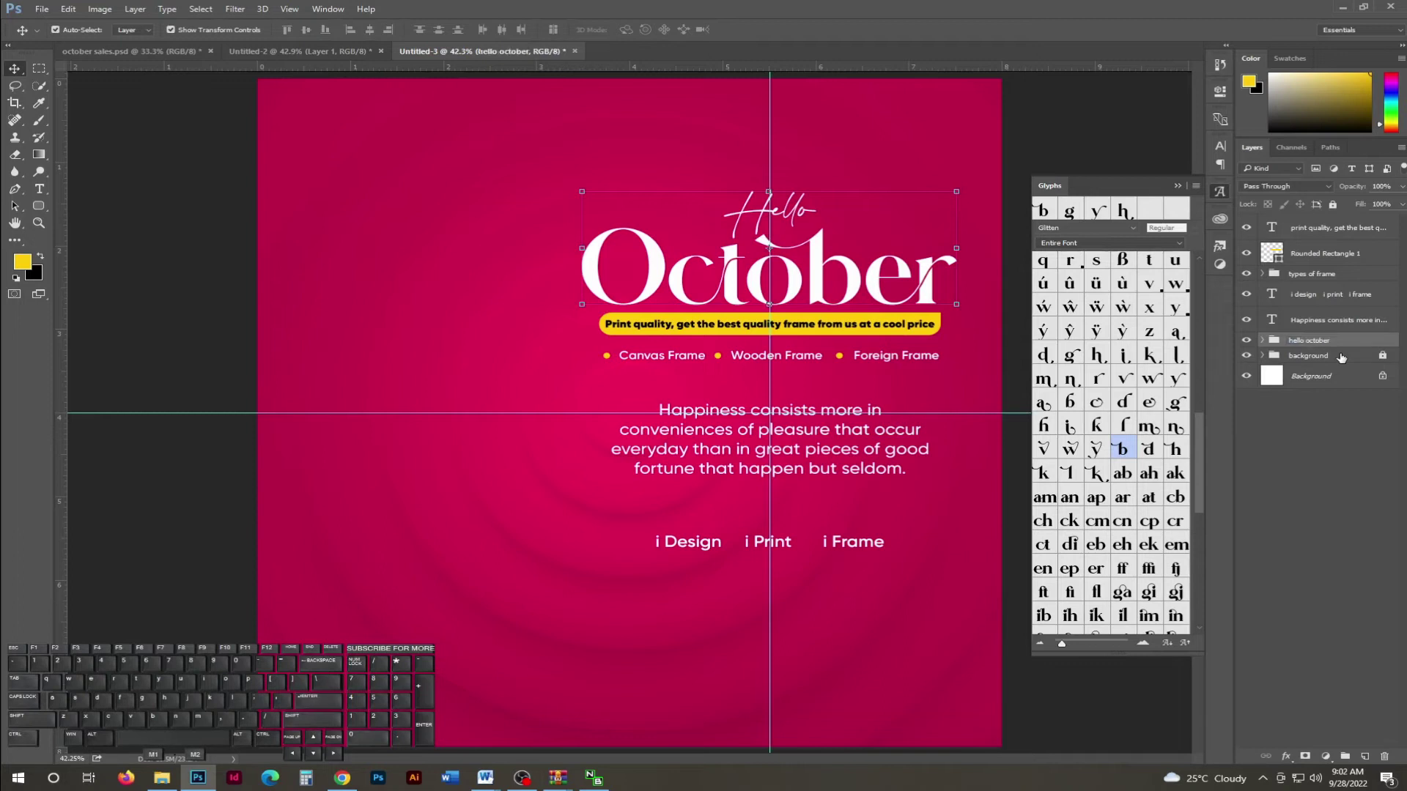
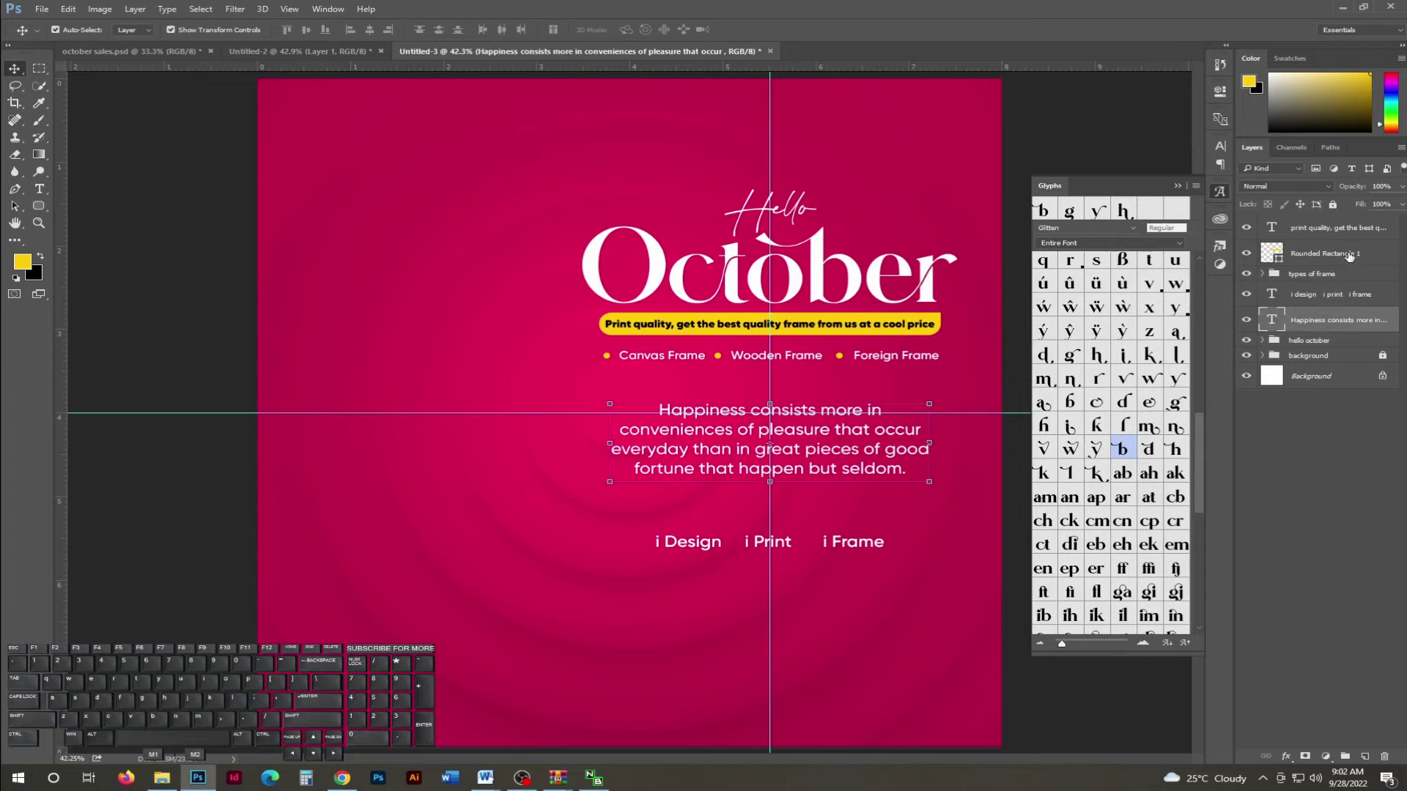
Group the tagline text with its yellow bar and name the group 'info'.
left_click(710, 258)
left_click(711, 258)
key("ctrl+g")
left_click(710, 258)
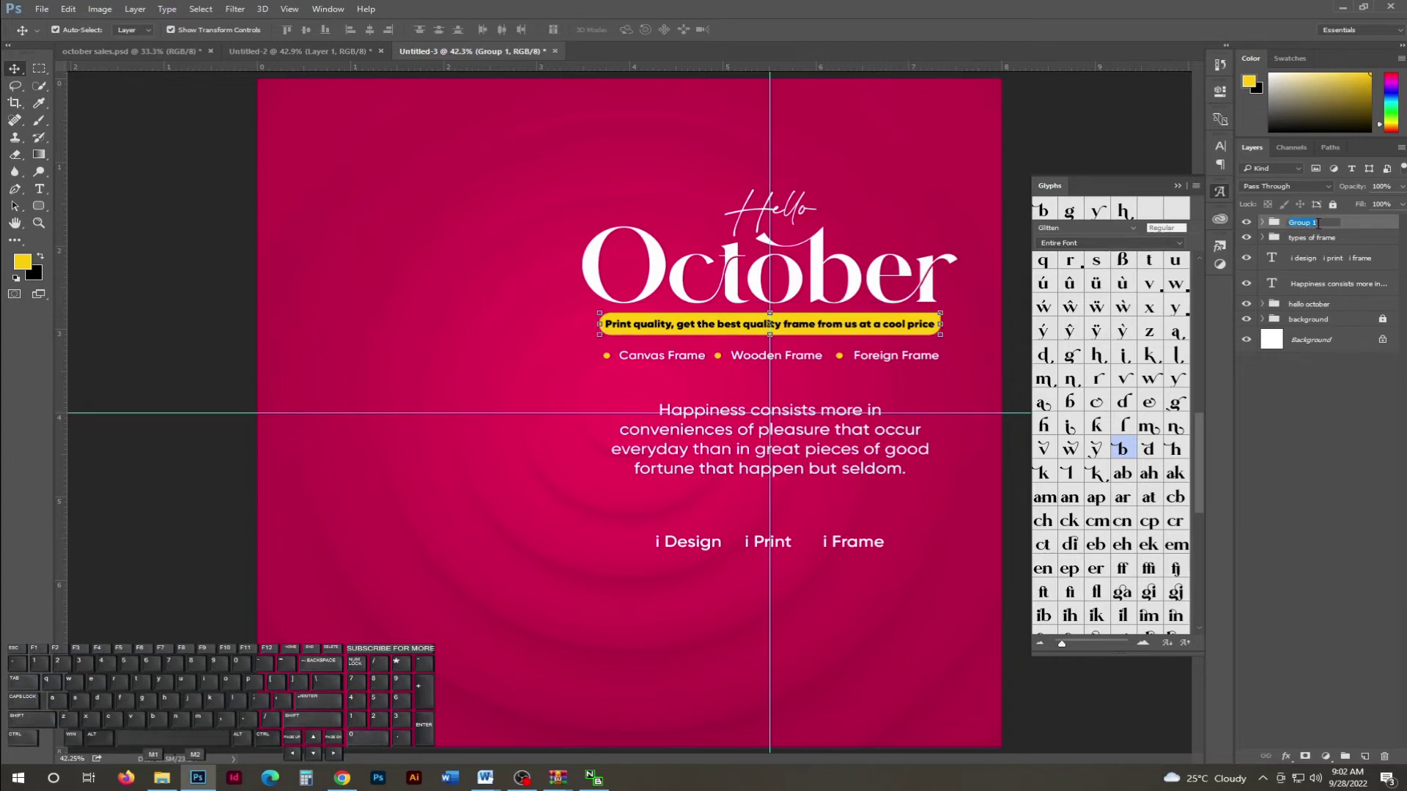
key("Return")
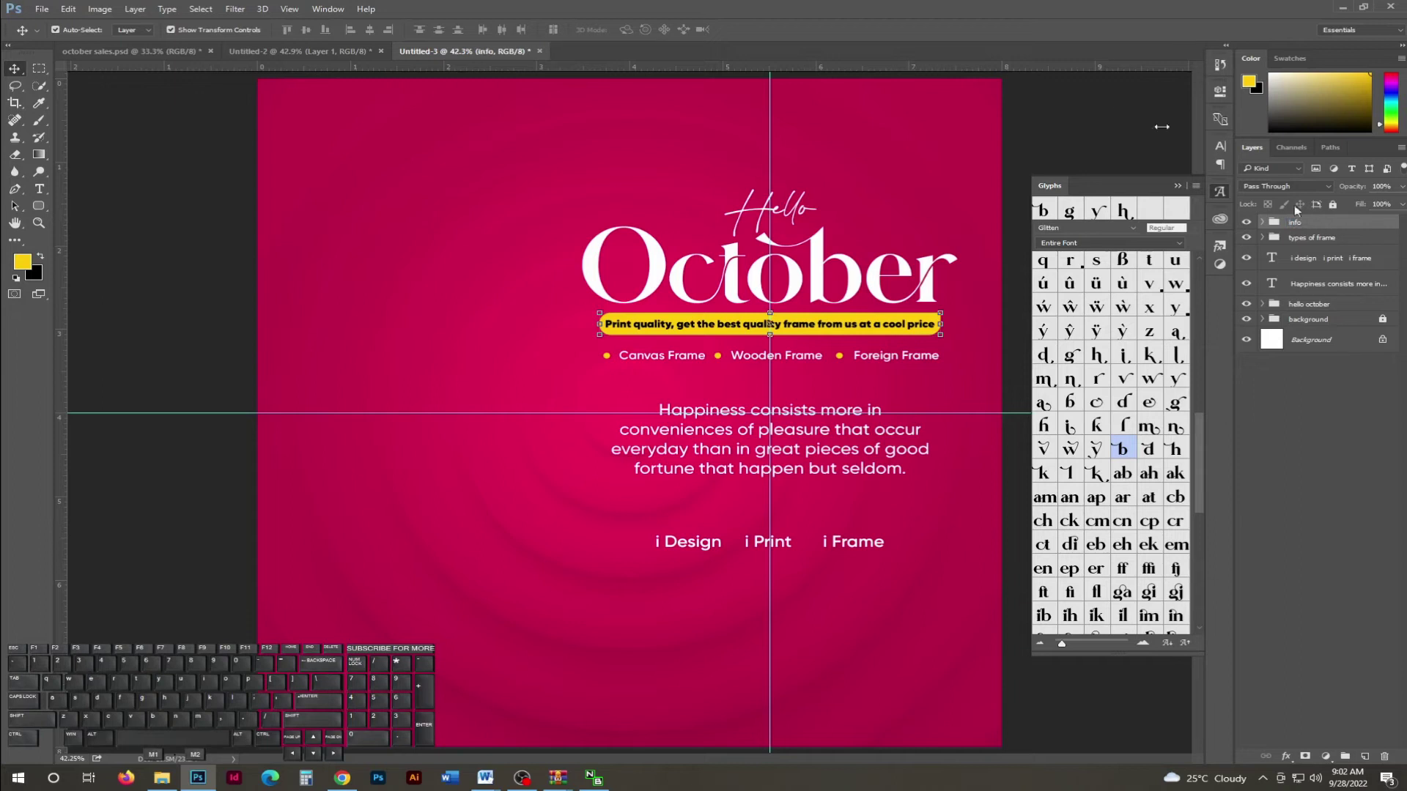
Nudge the frame list slightly lower and left.
key("Down")
key("Down")
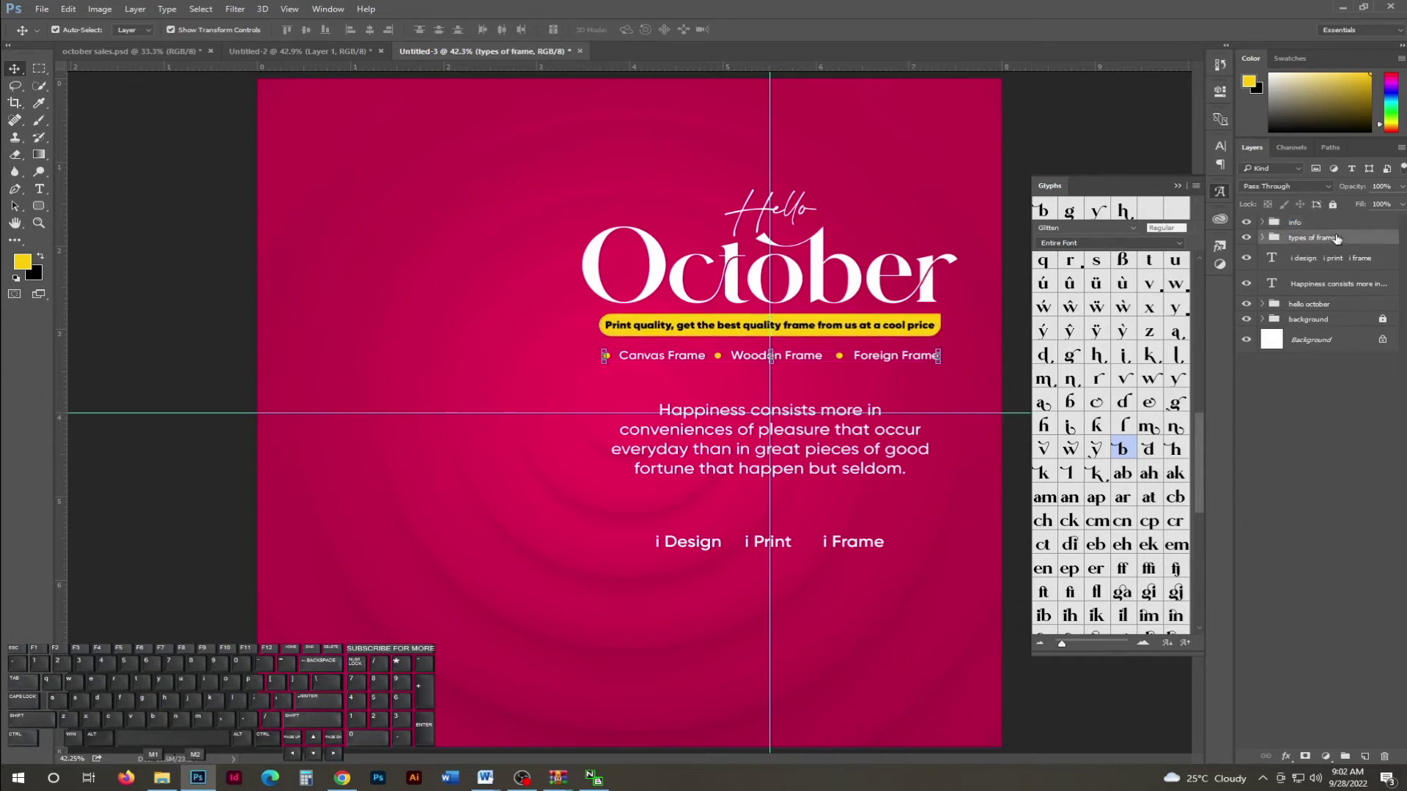
key("Left")
key("Left")
key("Down")
key("Down")
key("Down")
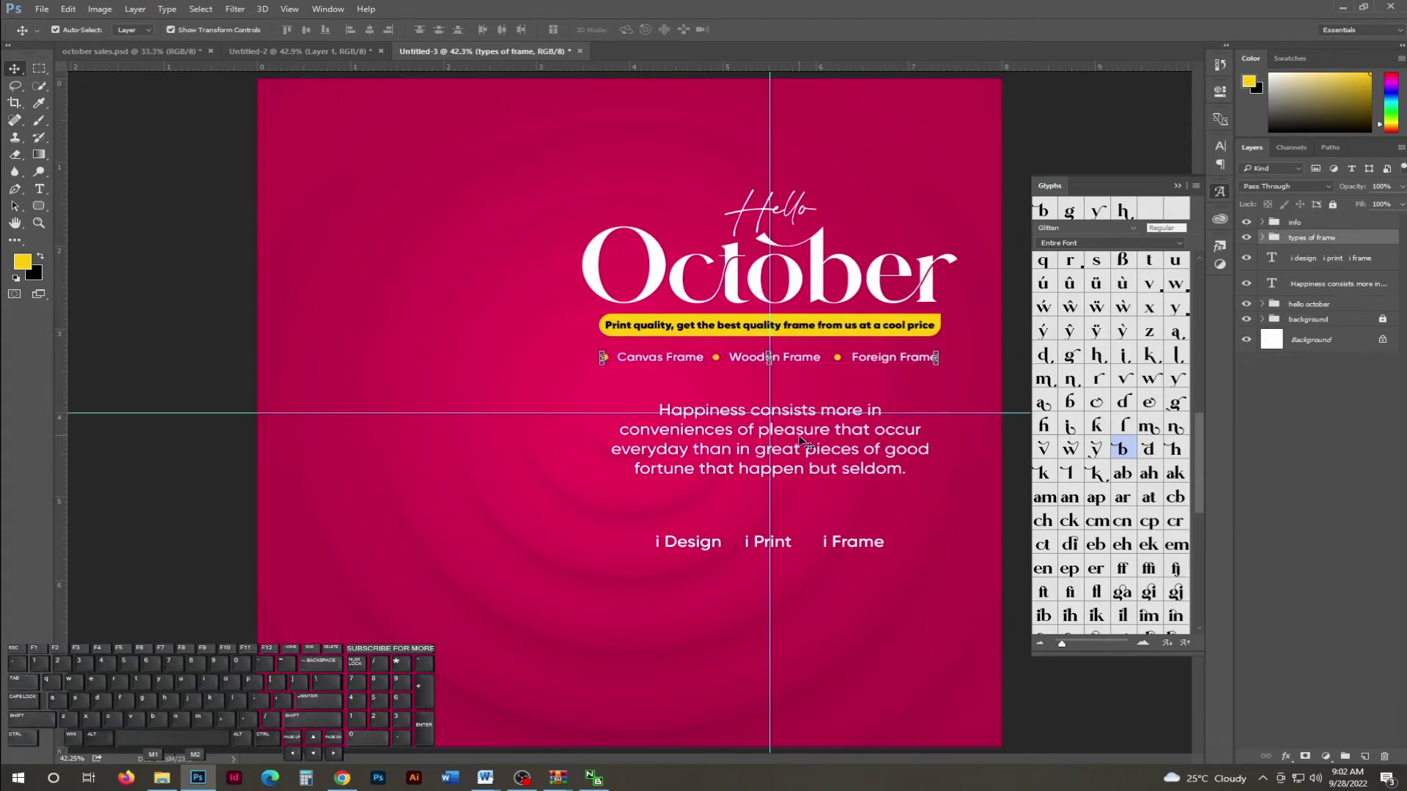
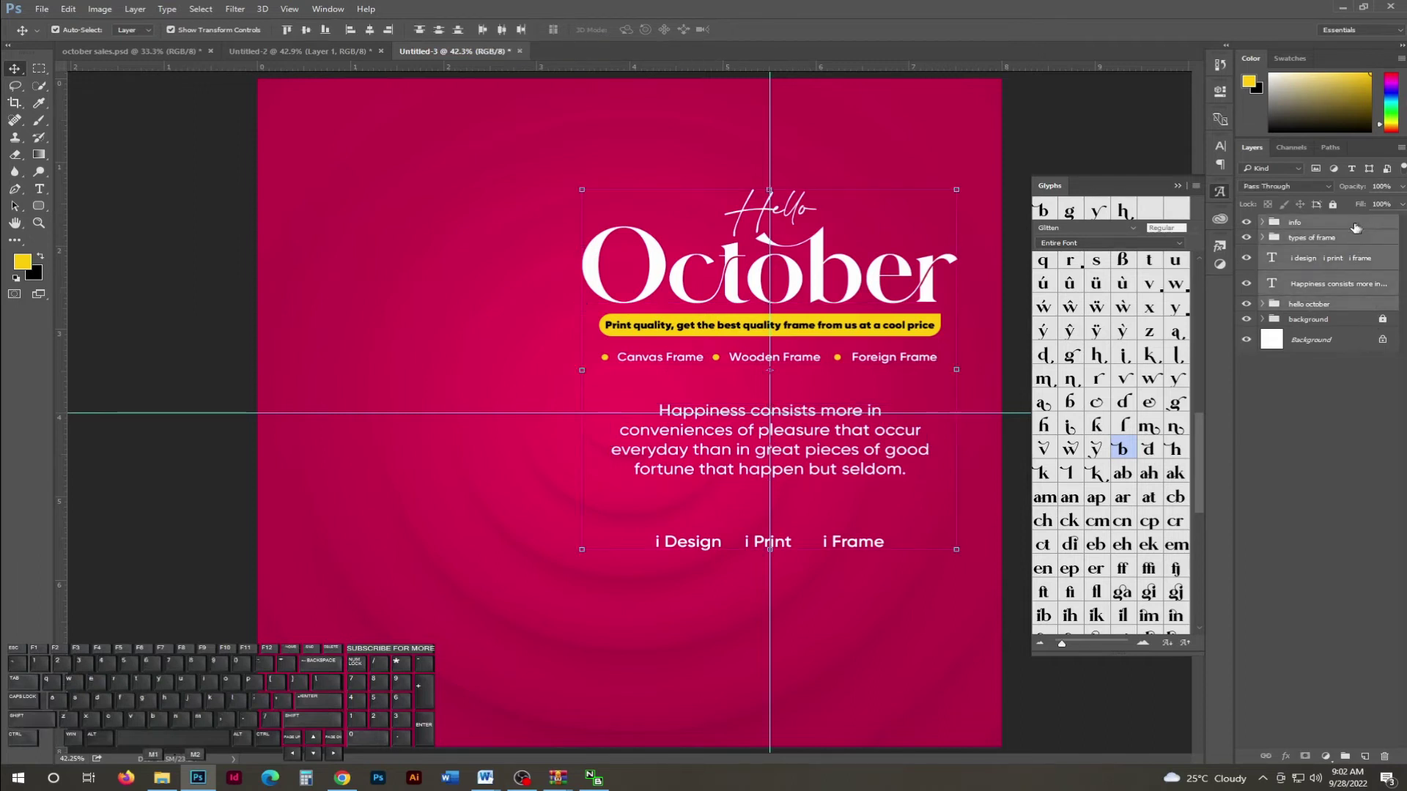
Move the whole text block lower on the pink canvas with large nudges.
key("shift+Down")
key("shift+Down")
key("shift+Down")
key("shift+Down")
key("shift+Down")
key("shift+Down")
key("shift+Down")
key("shift+Down")
key("shift+Down")
key("shift+Down")
key("shift+Down")
key("shift+Down")
key("shift+Down")
key("shift+Down")
key("shift+Up")
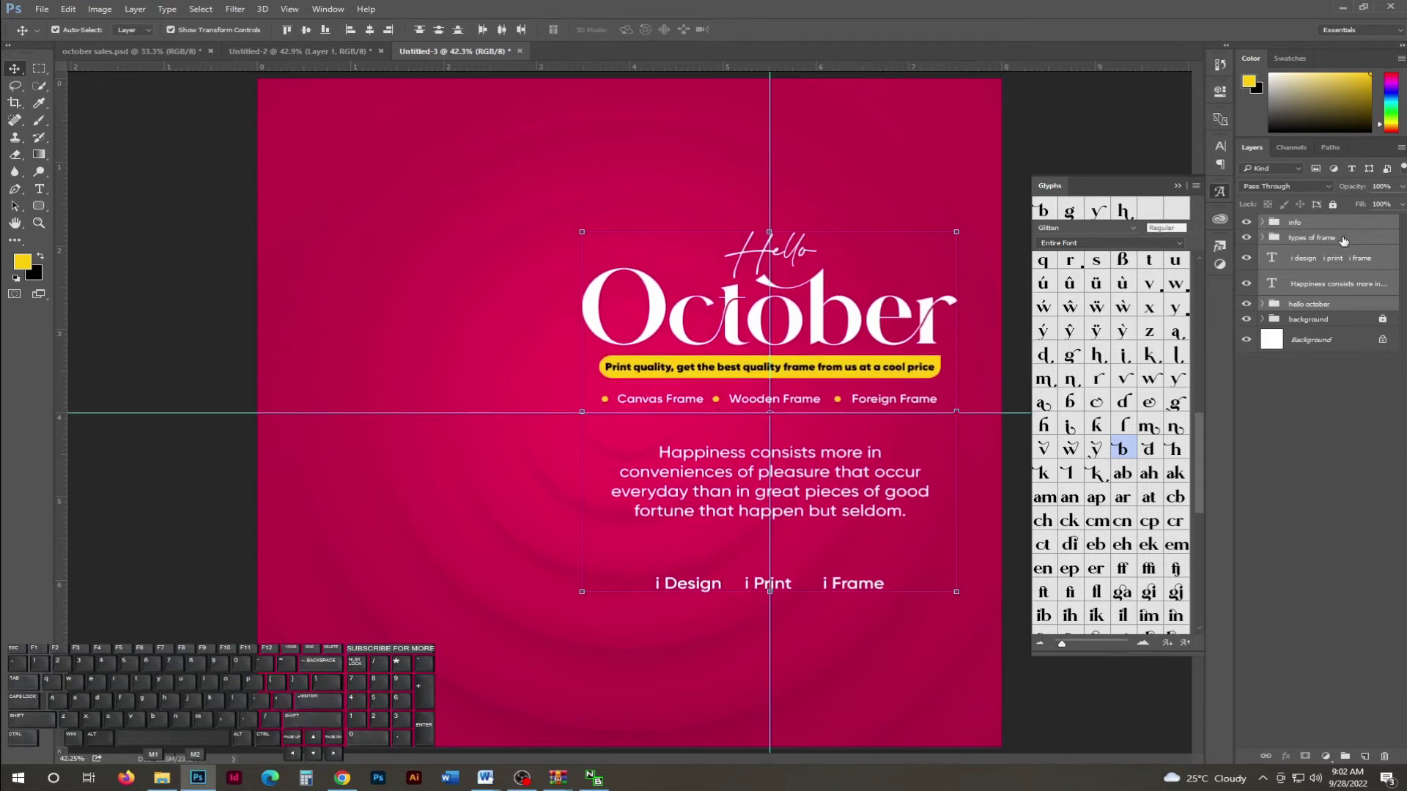
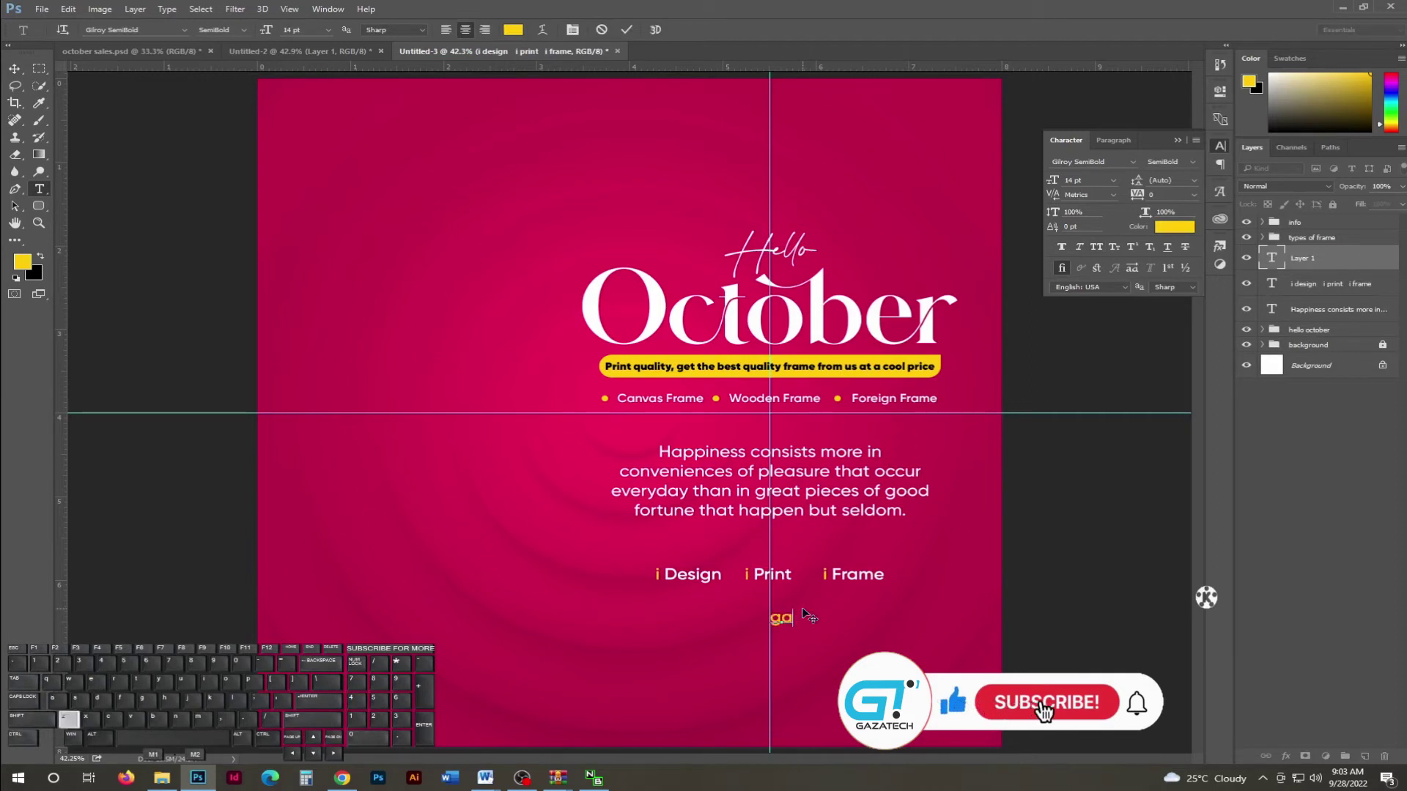
Finish typing 'gazatecline', set it to All Caps and reduce it to 8 pt.
key("BackSpace")
key("z")
key("BackSpace")
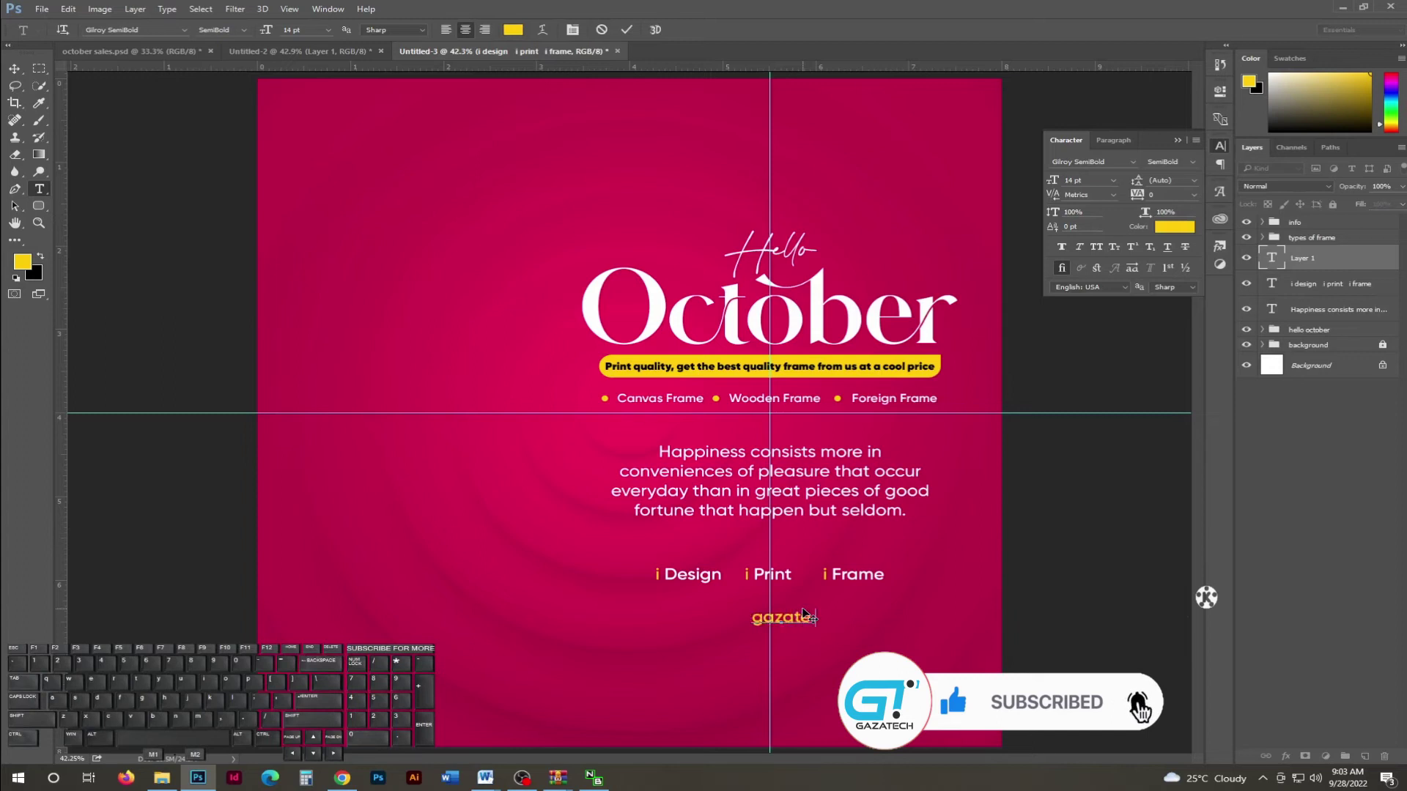
key("e")
left_click(628, 30)
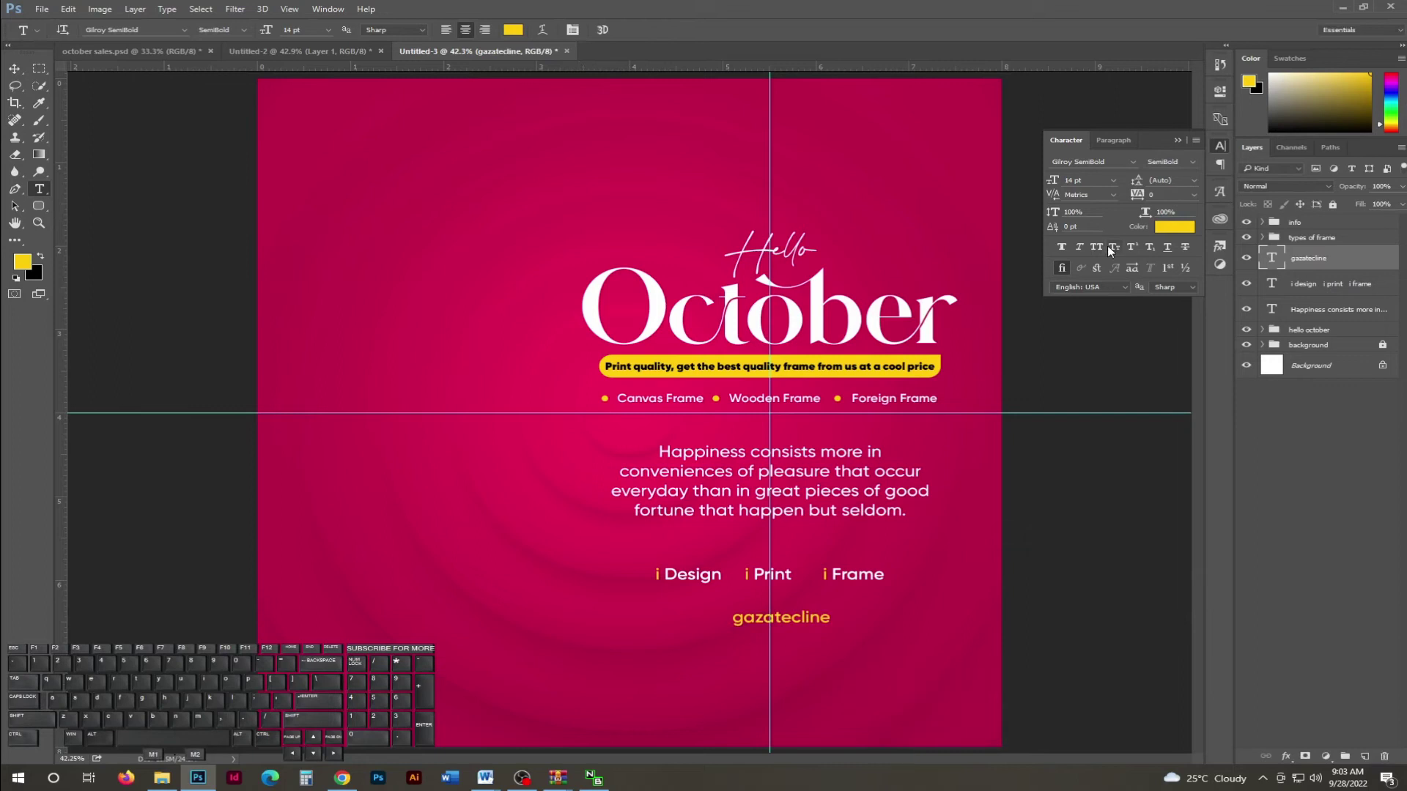
left_click(1099, 251)
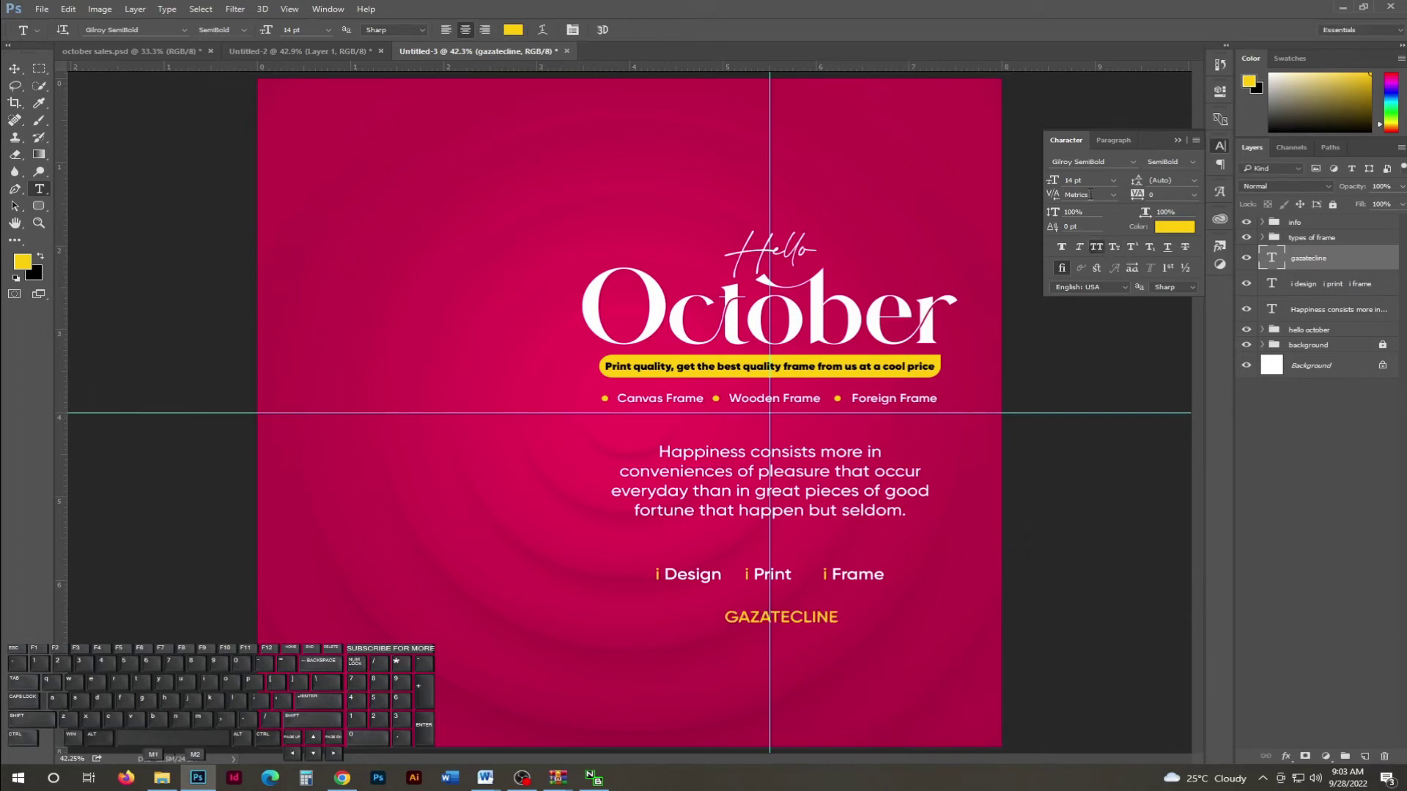
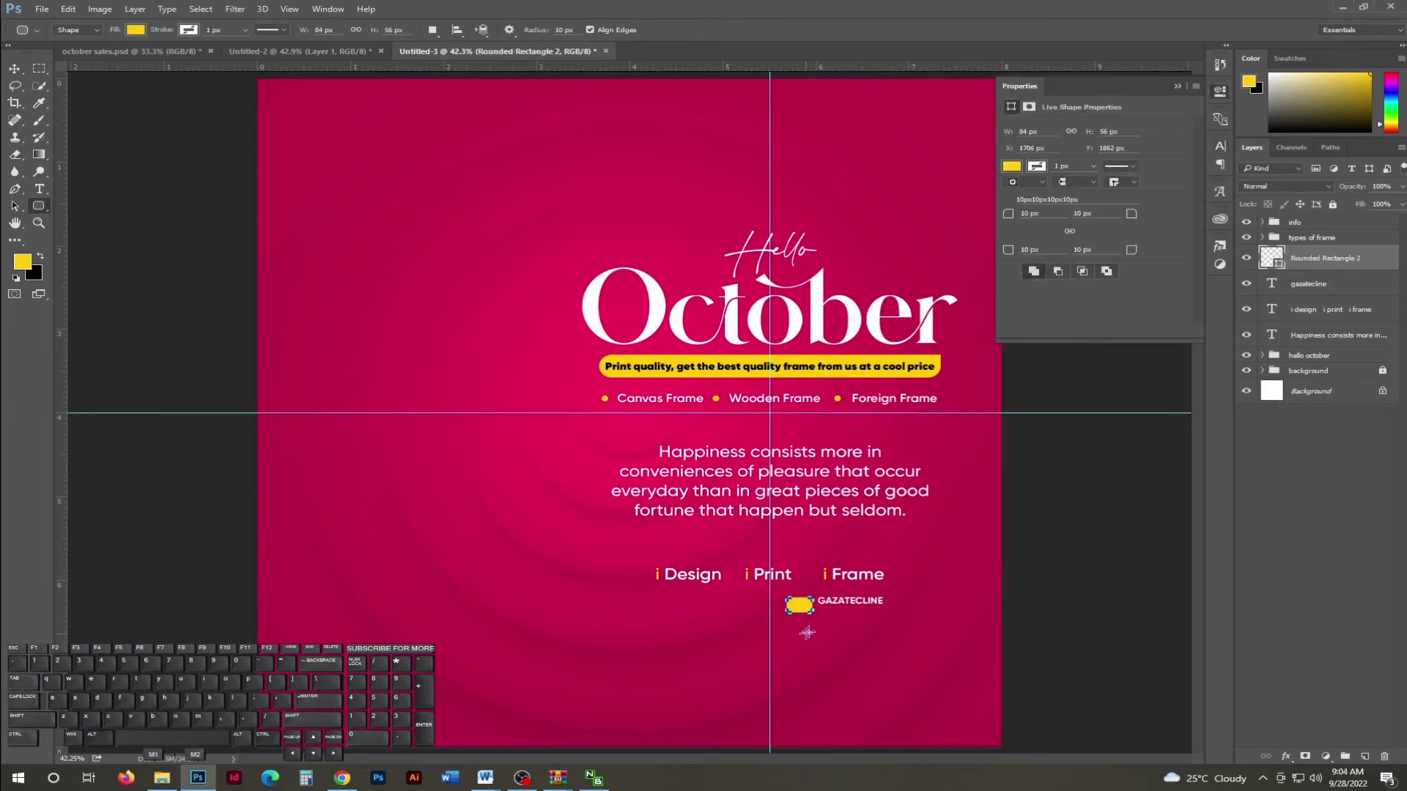
Position the white rounded rectangle beside GAZATECLINE and unlink its corner radii.
key("v")
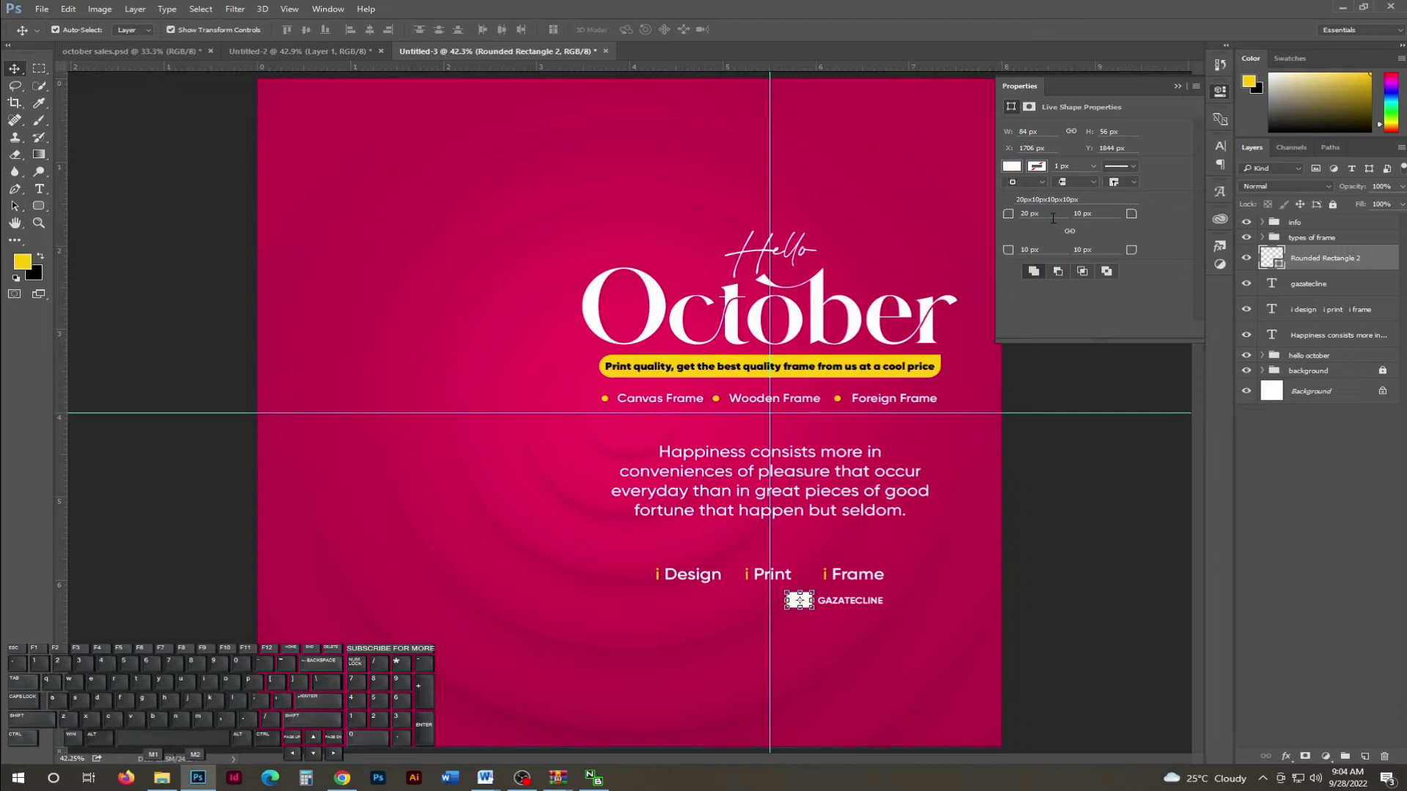
left_click(1071, 232)
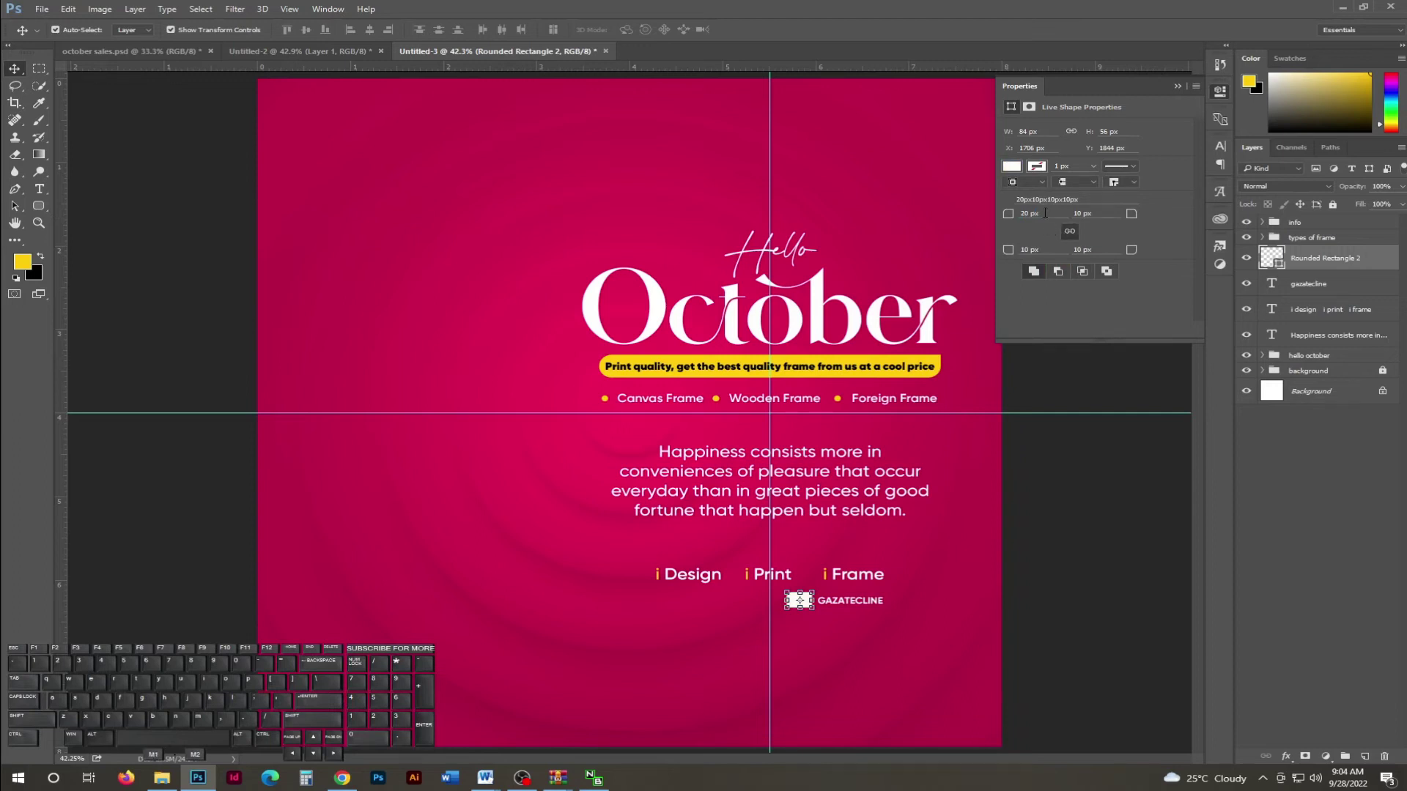
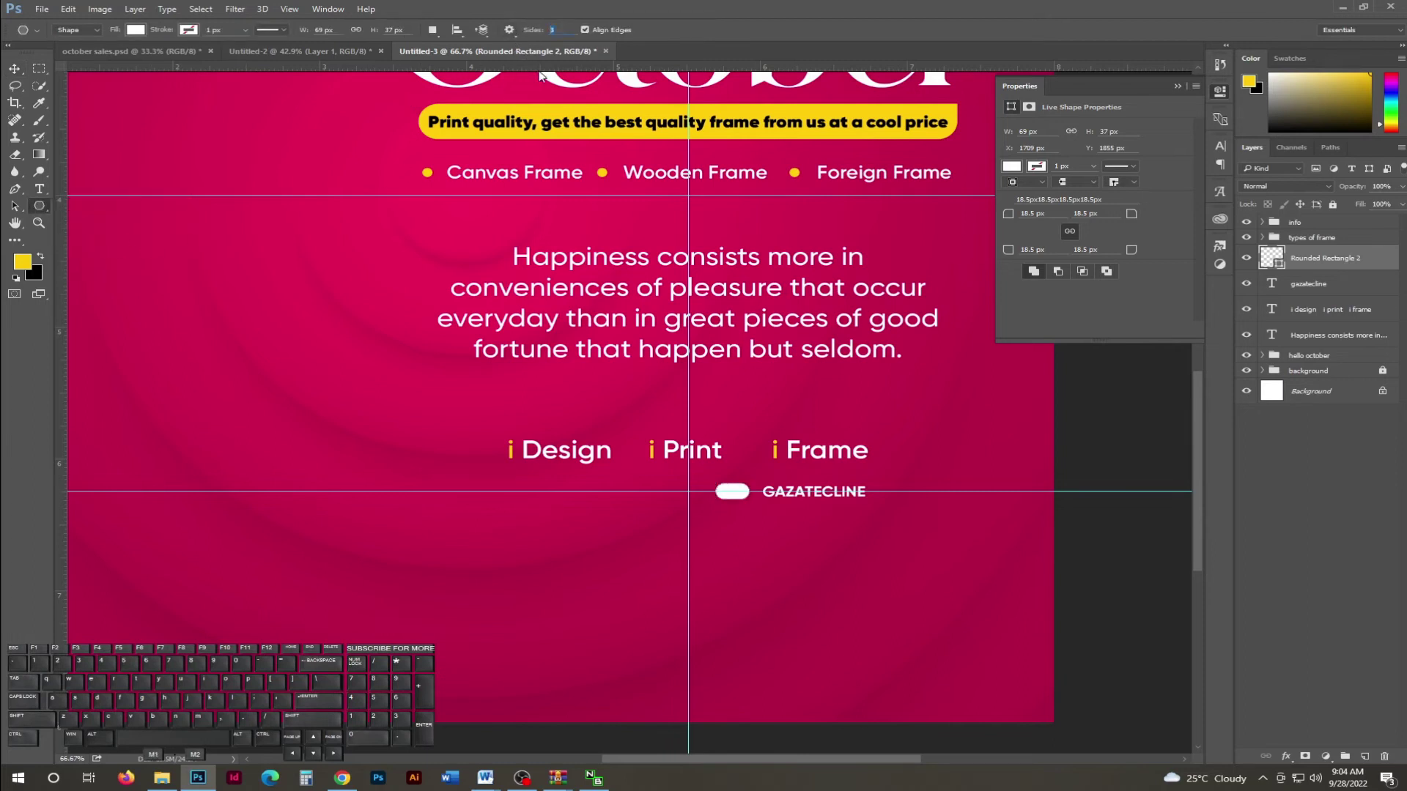
Draw a 3-sided polygon triangle and shrink it with Free Transform.
key("KP_3")
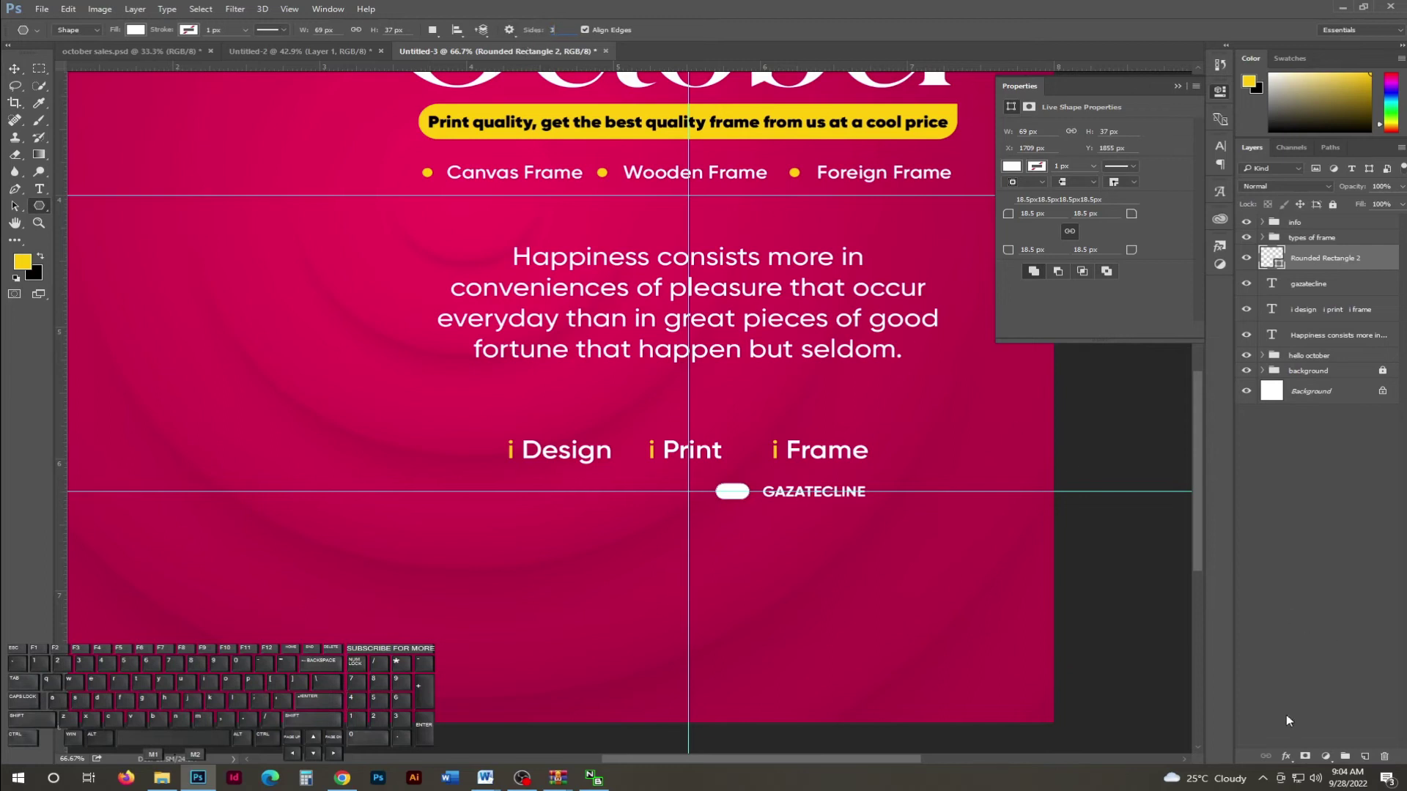
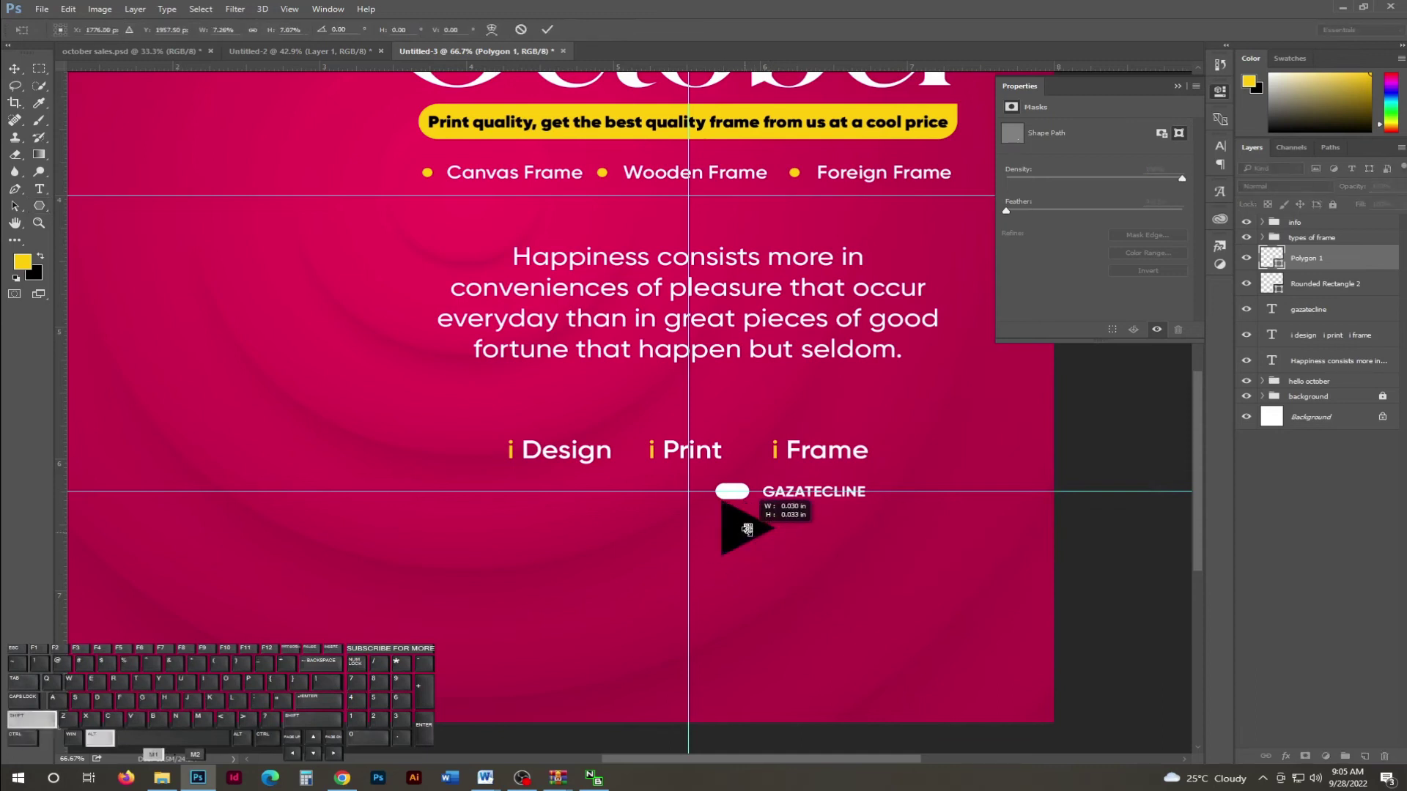
key("Return")
key("shift+Up")
key("shift+Up")
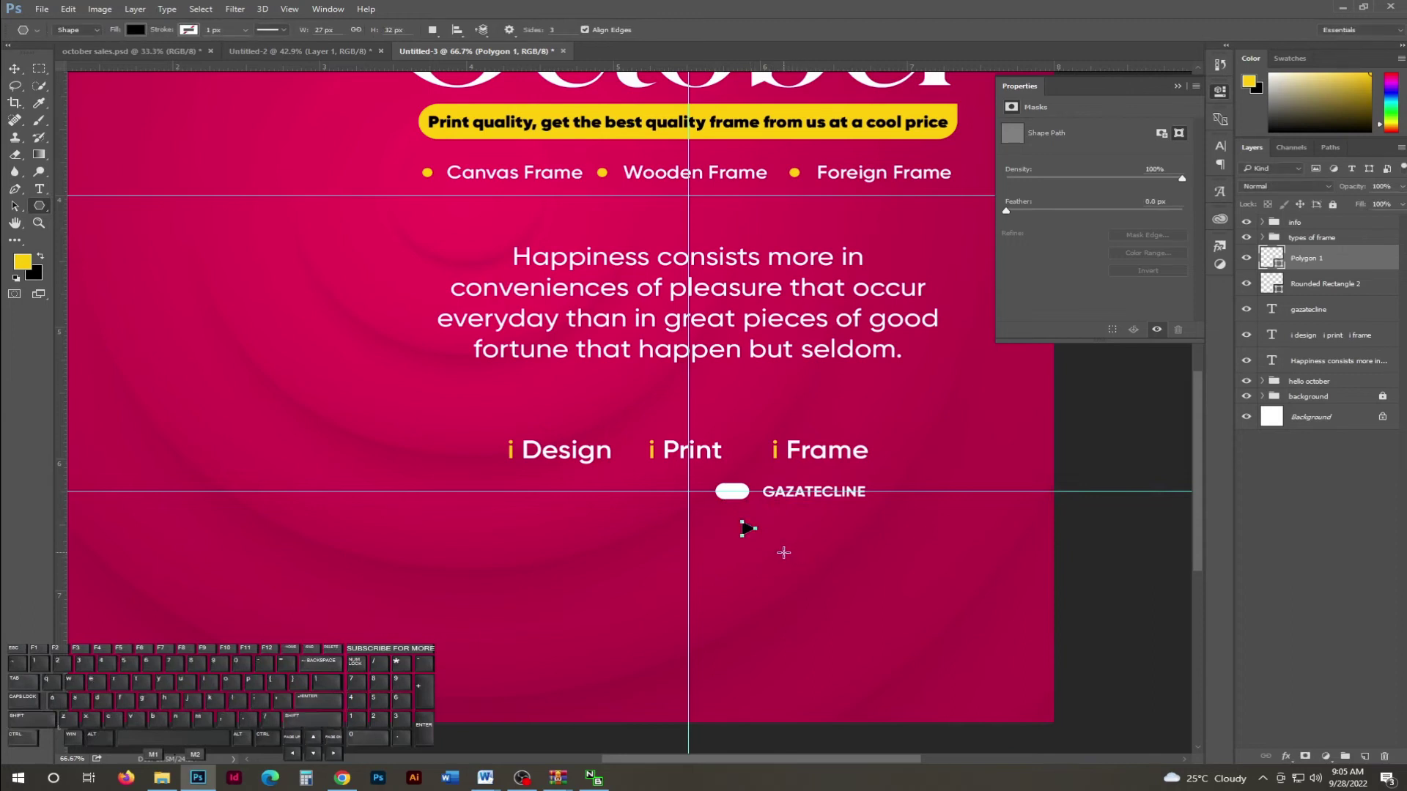
Nudge the triangle up and left onto the white pill.
key("v")
key("shift+Up")
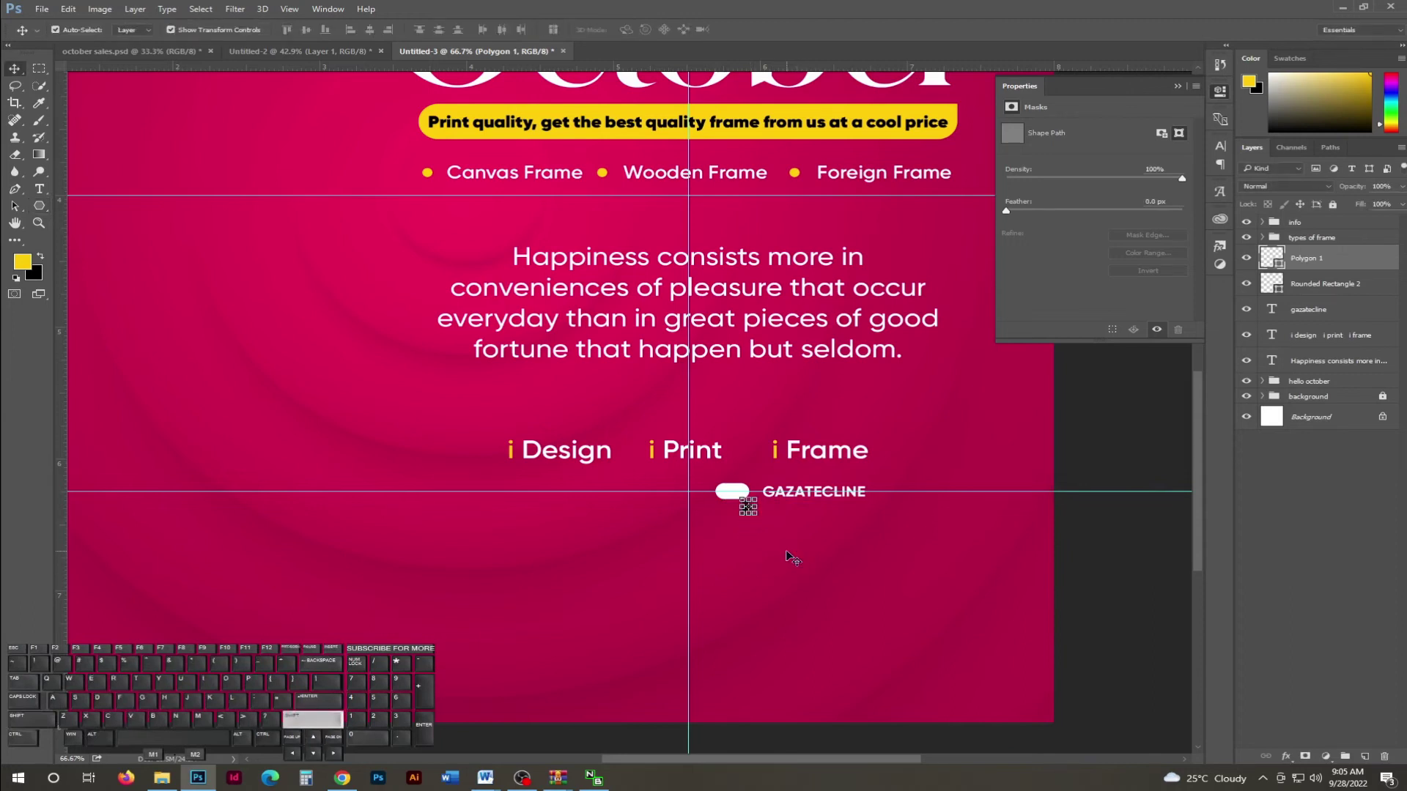
key("shift+Up")
key("shift+Up")
key("shift+Left")
key("shift+Left")
key("shift+Left")
key("shift+Up")
key("Up")
key("Up")
key("Up")
key("Right")
key("Down")
key("ctrl+h")
Resize the triangle to fit inside the pill and fine-tune its position.
key("ctrl+t")
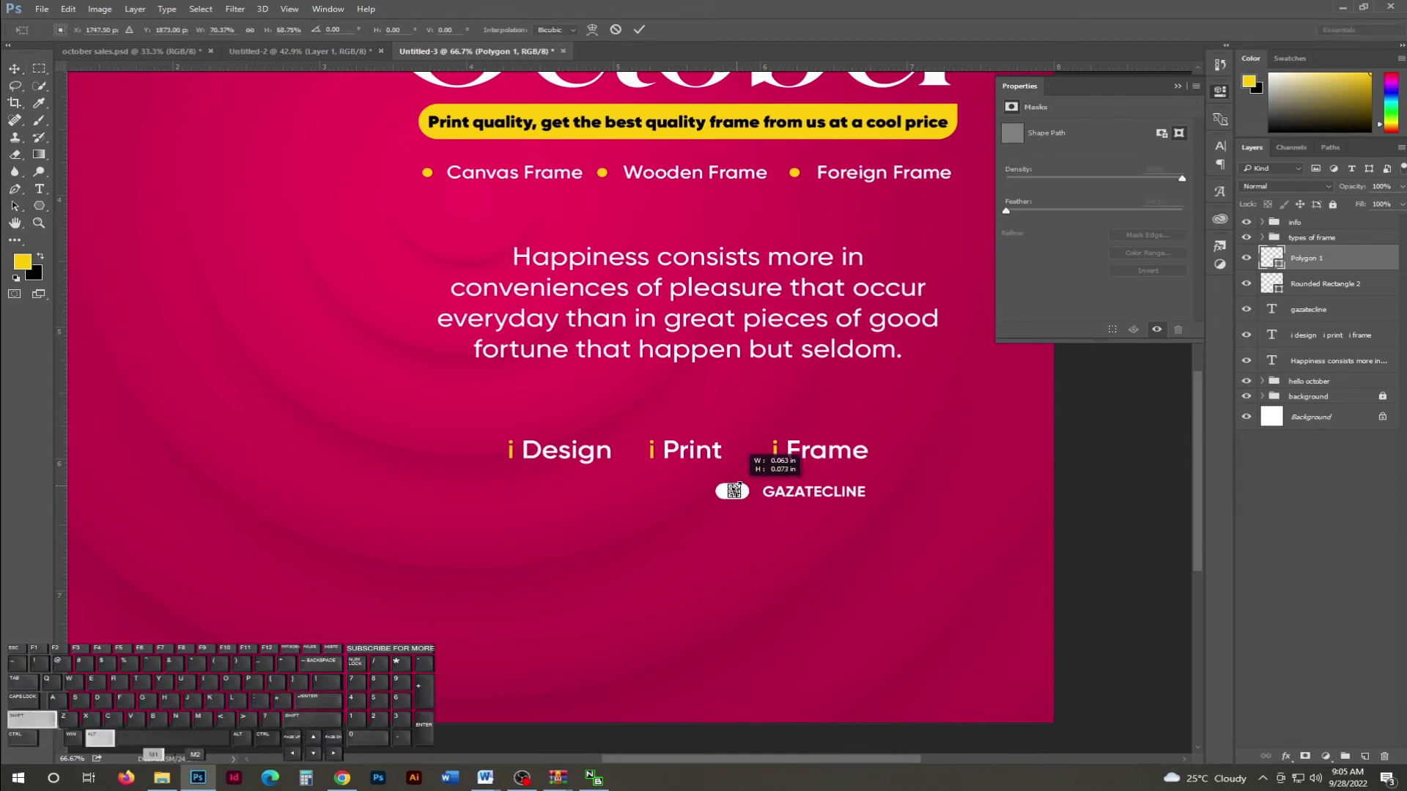
key("Return")
key("Left")
key("Left")
key("Right")
key("Right")
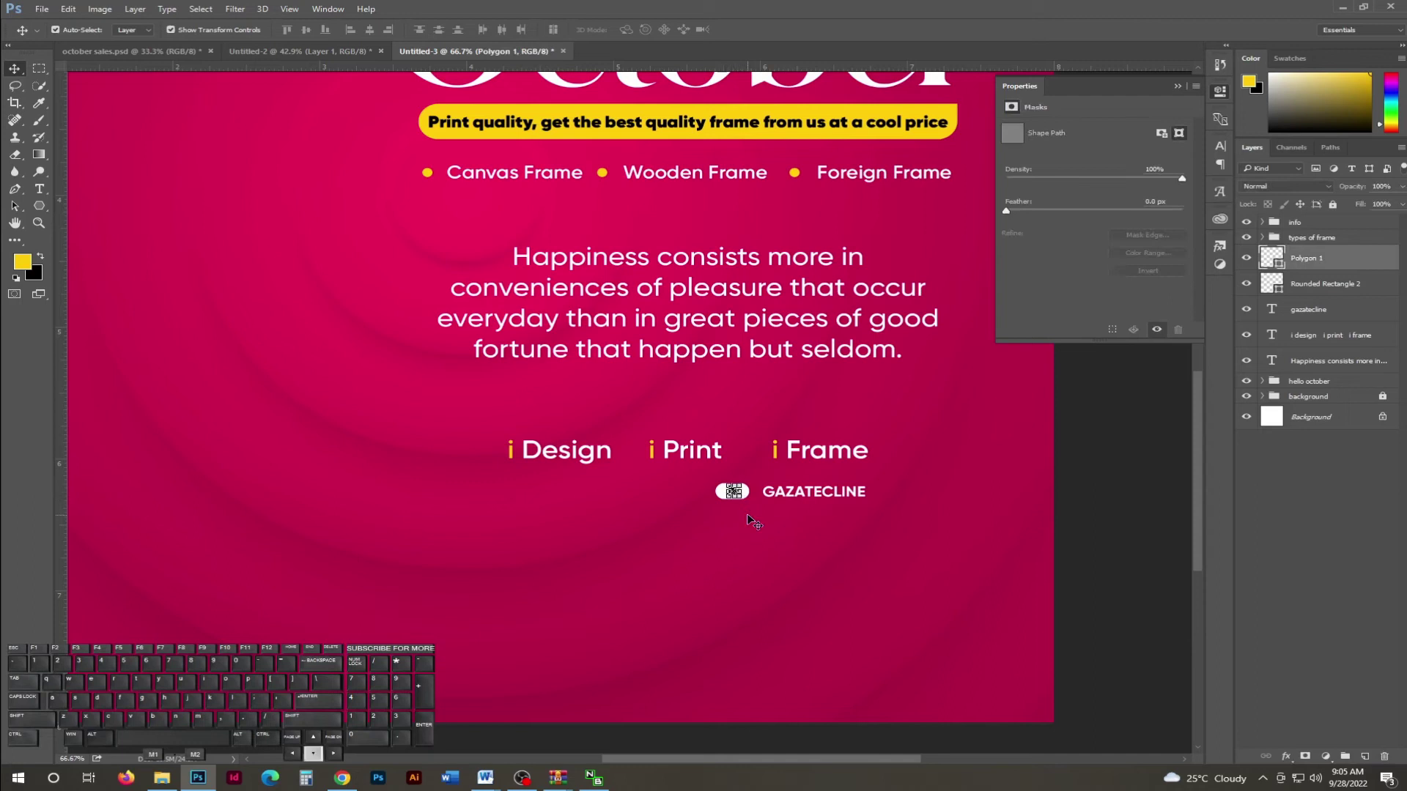
Name the combined icon smart object 'youtube' and nudge it into alignment.
left_click(753, 529)
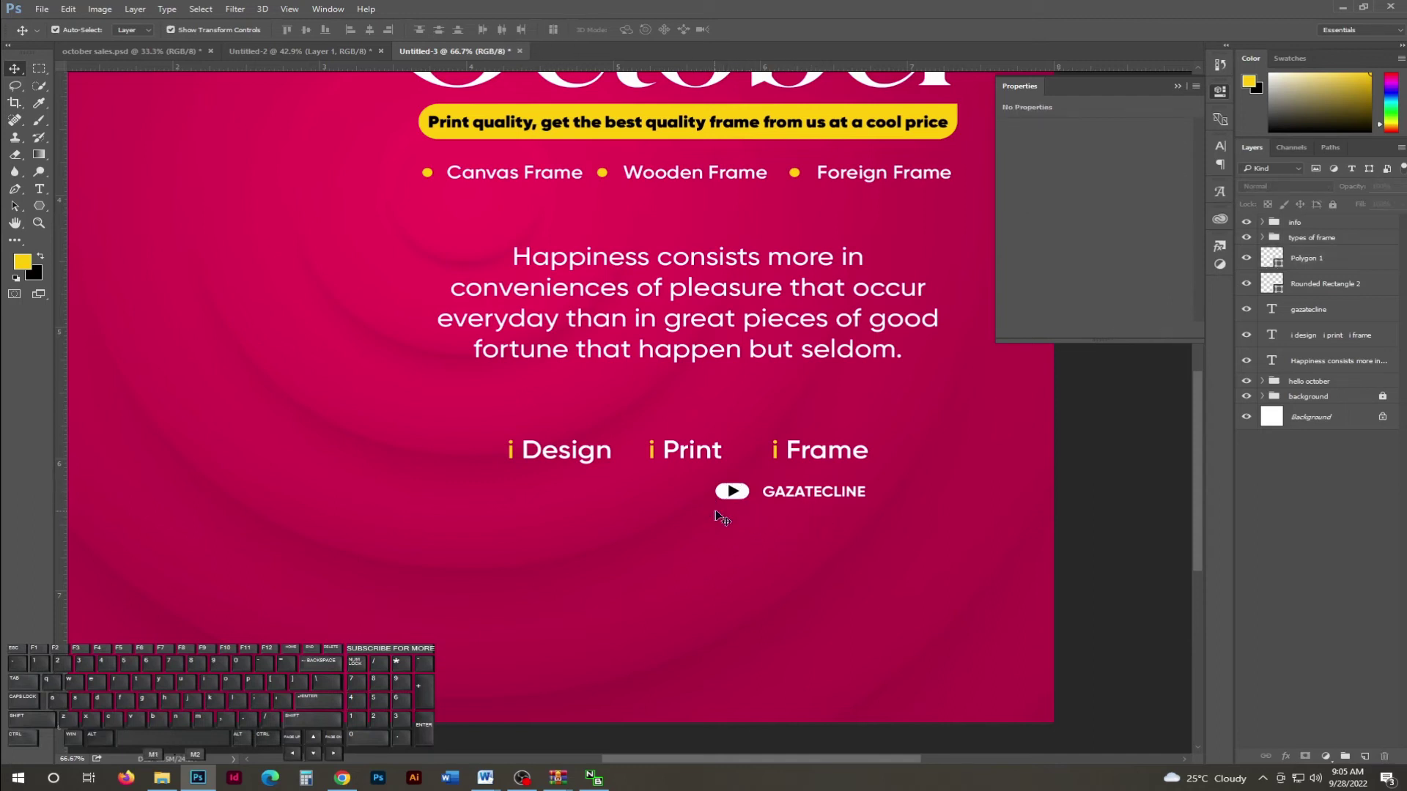
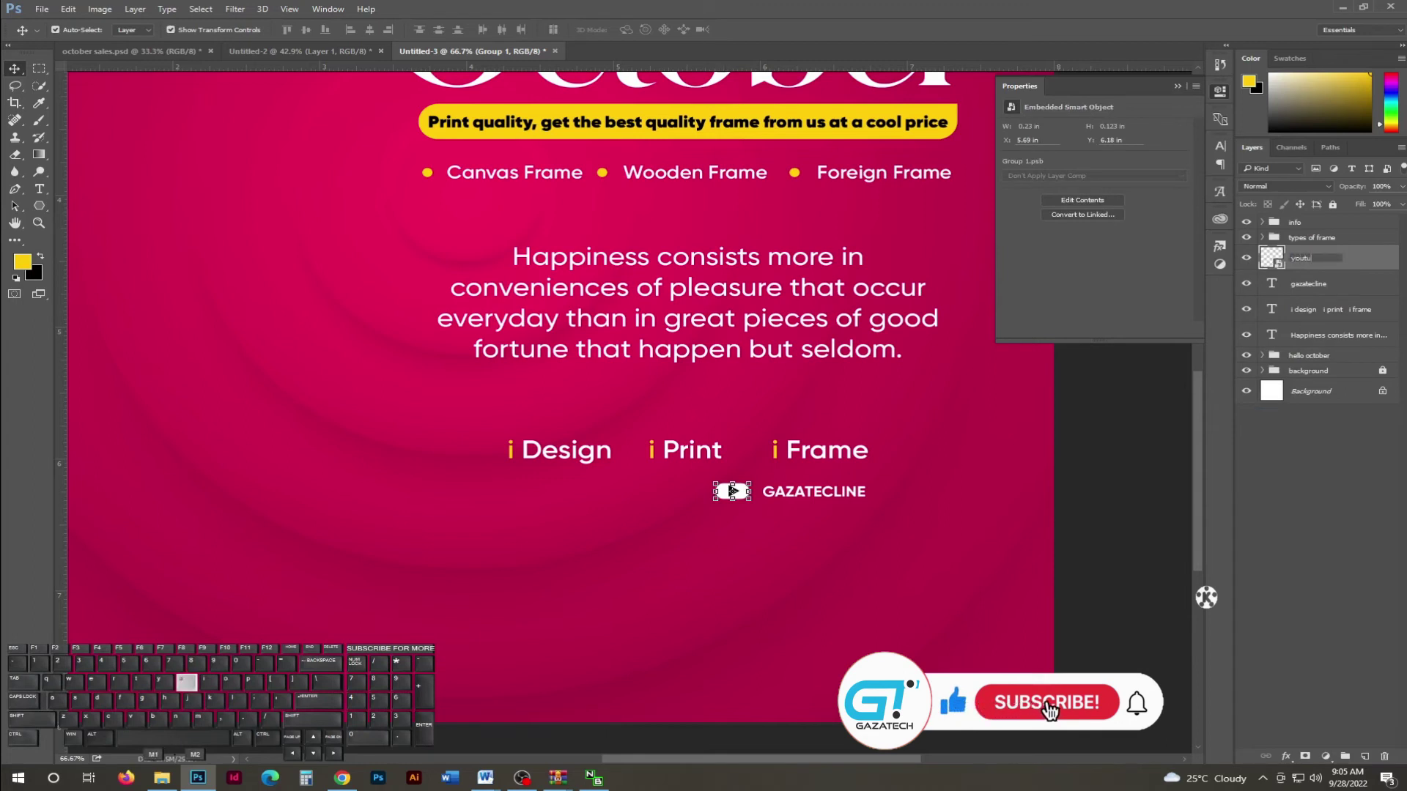
key("BackSpace")
key("Return")
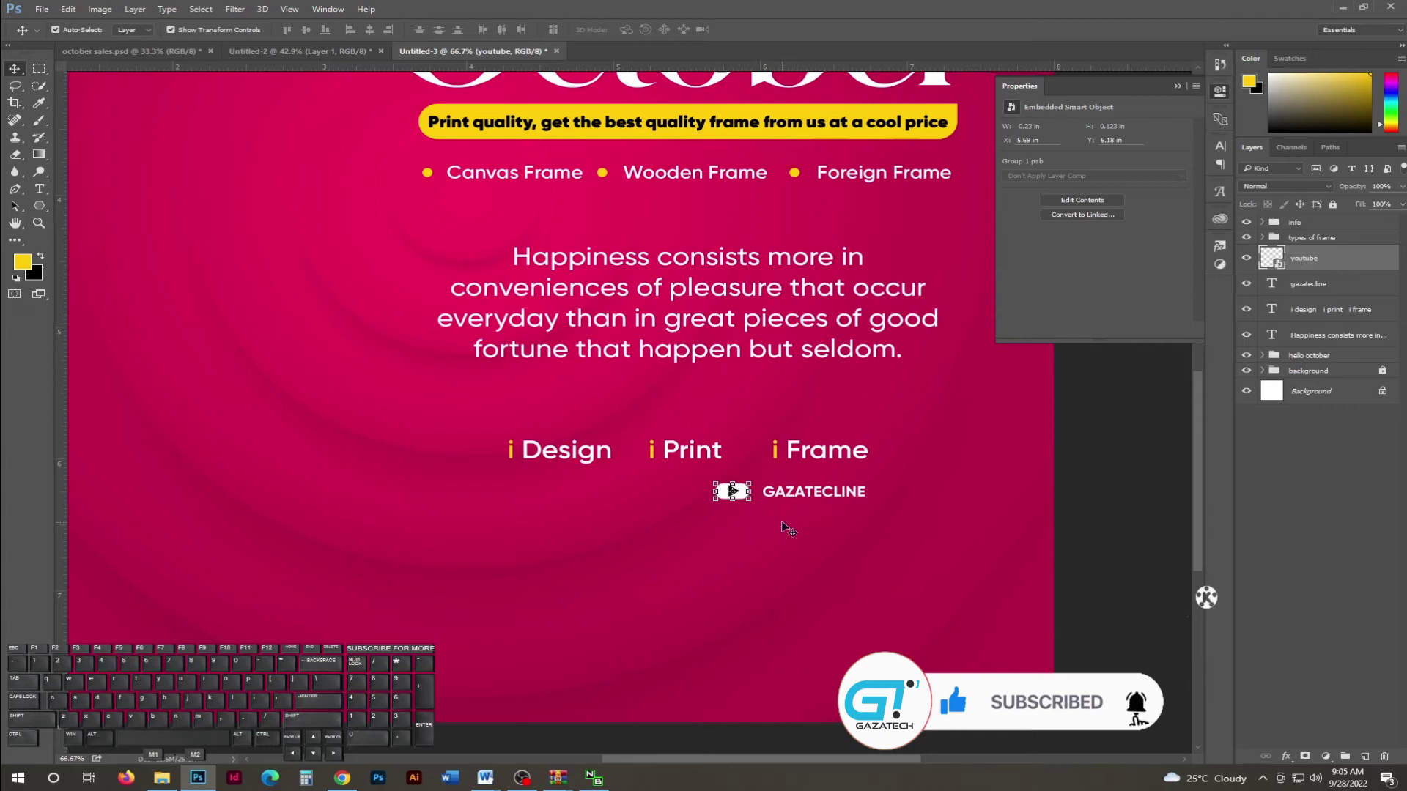
key("ctrl+KP_0")
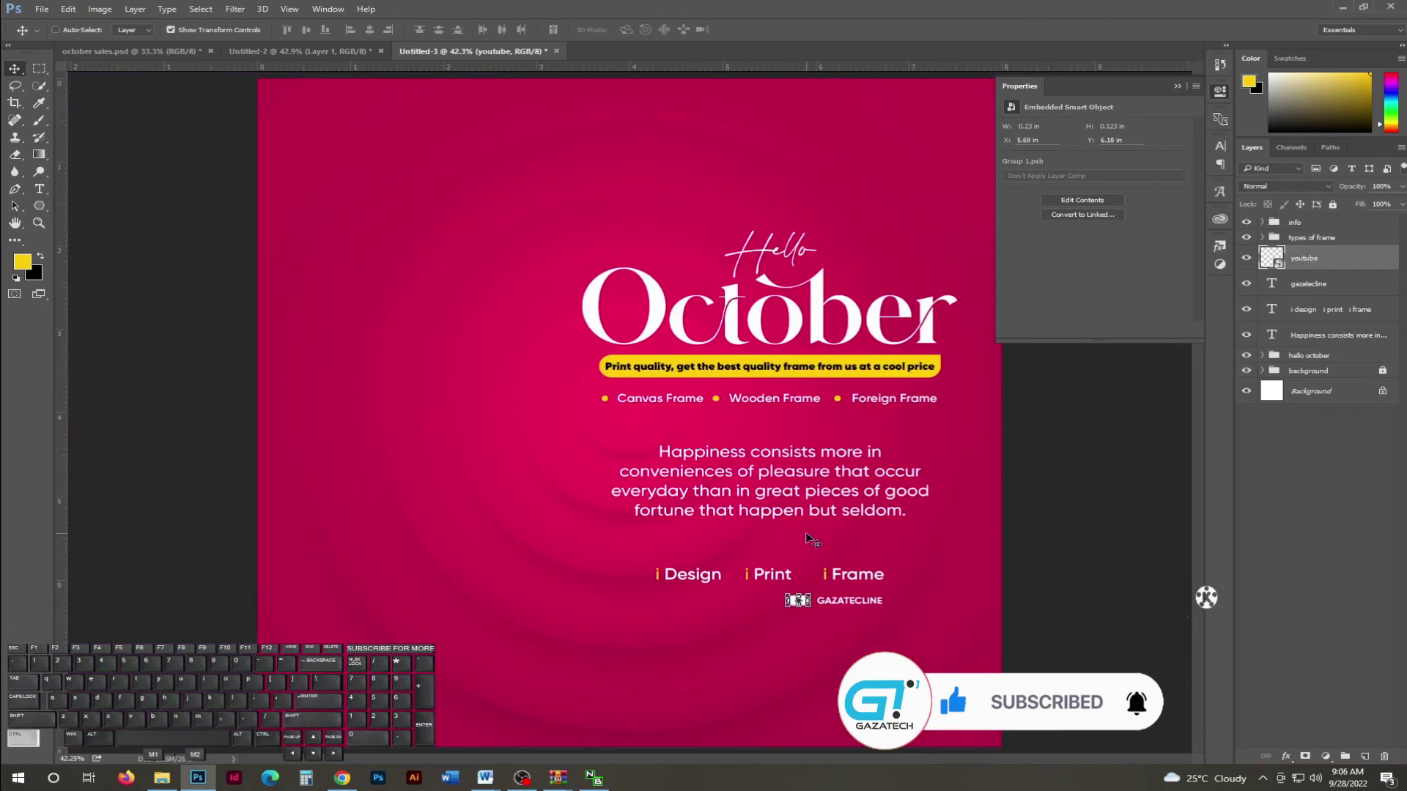
key("ctrl+h")
key("Up")
key("Down")
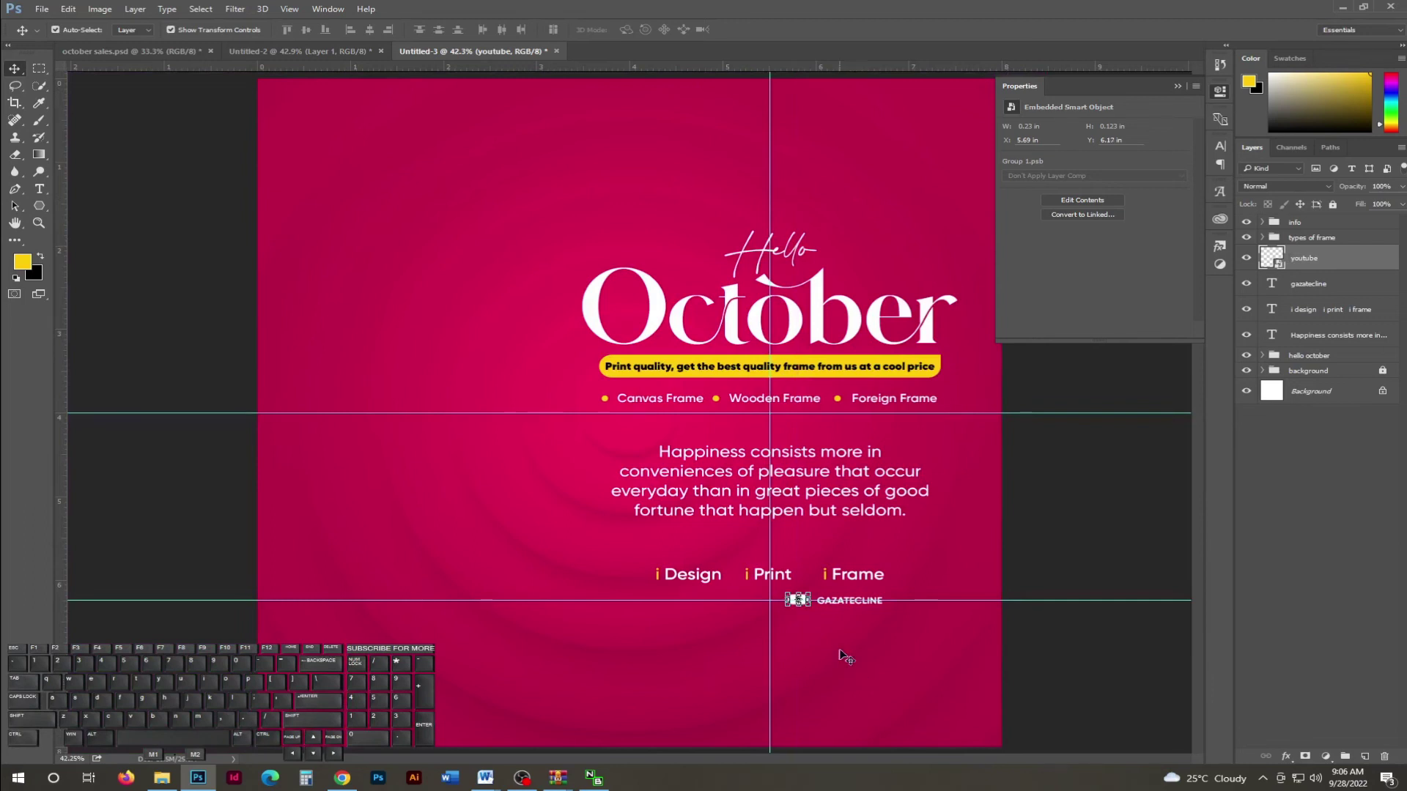
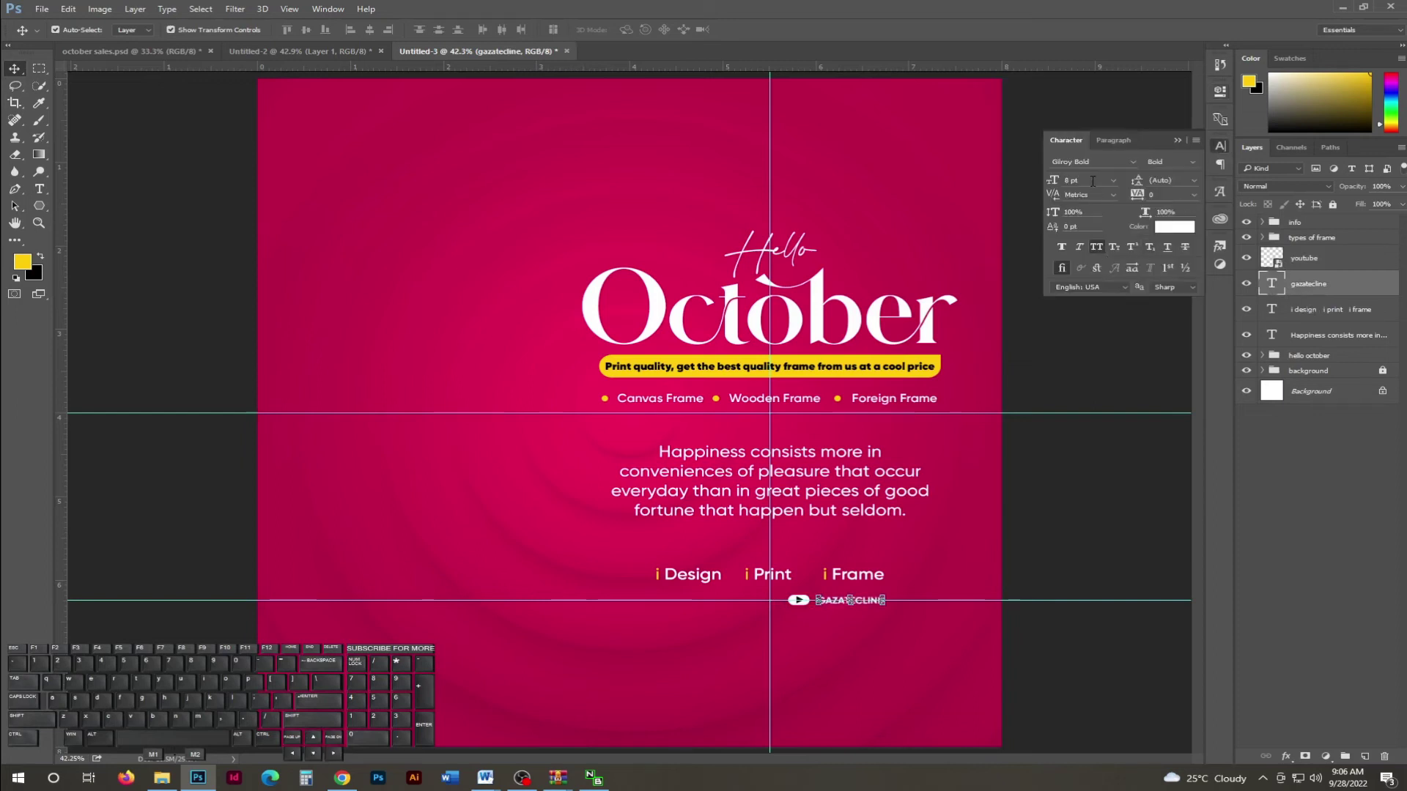
Raise the GAZATECLINE text to 9 pt and adjust its position.
key("KP_9")
key("KP_Enter")
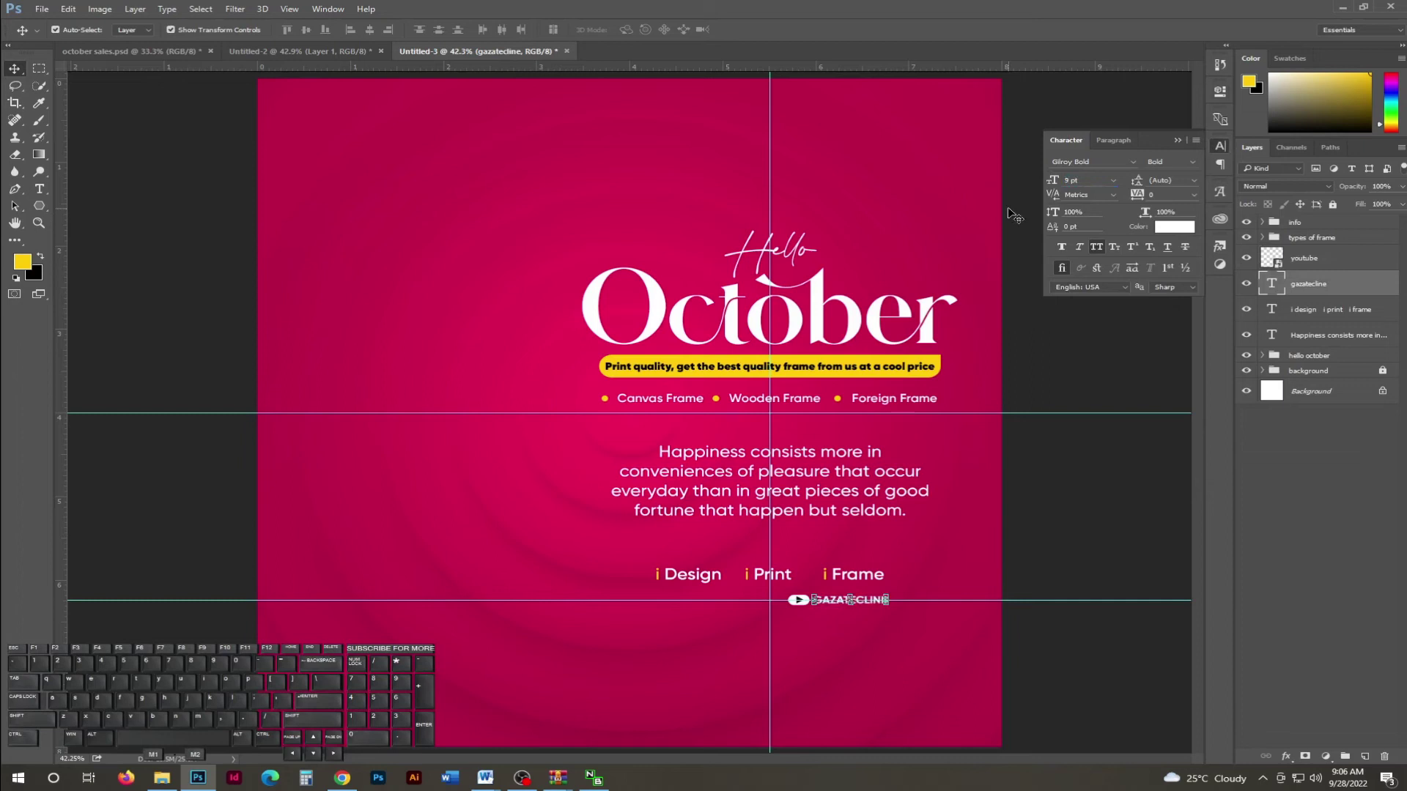
key("Right")
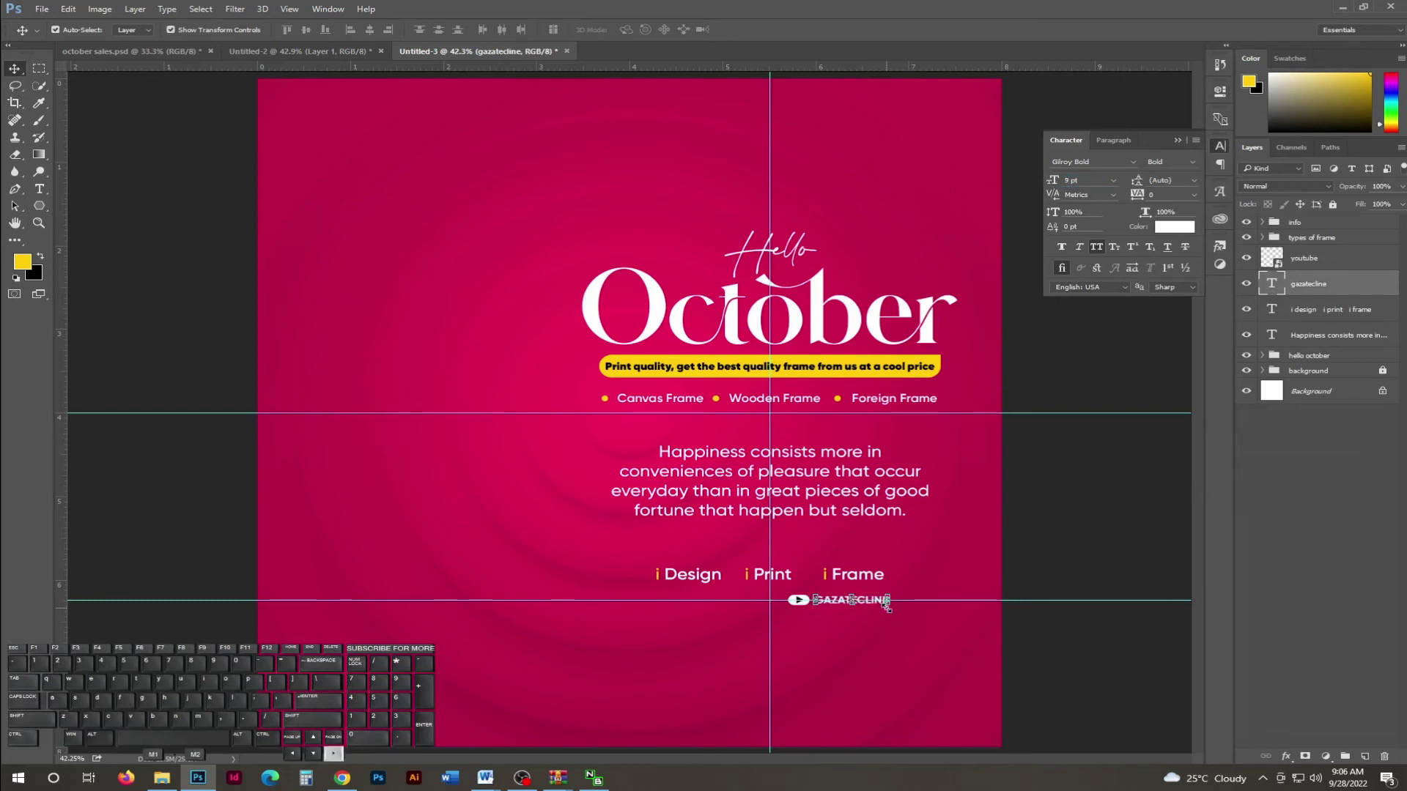
key("Down")
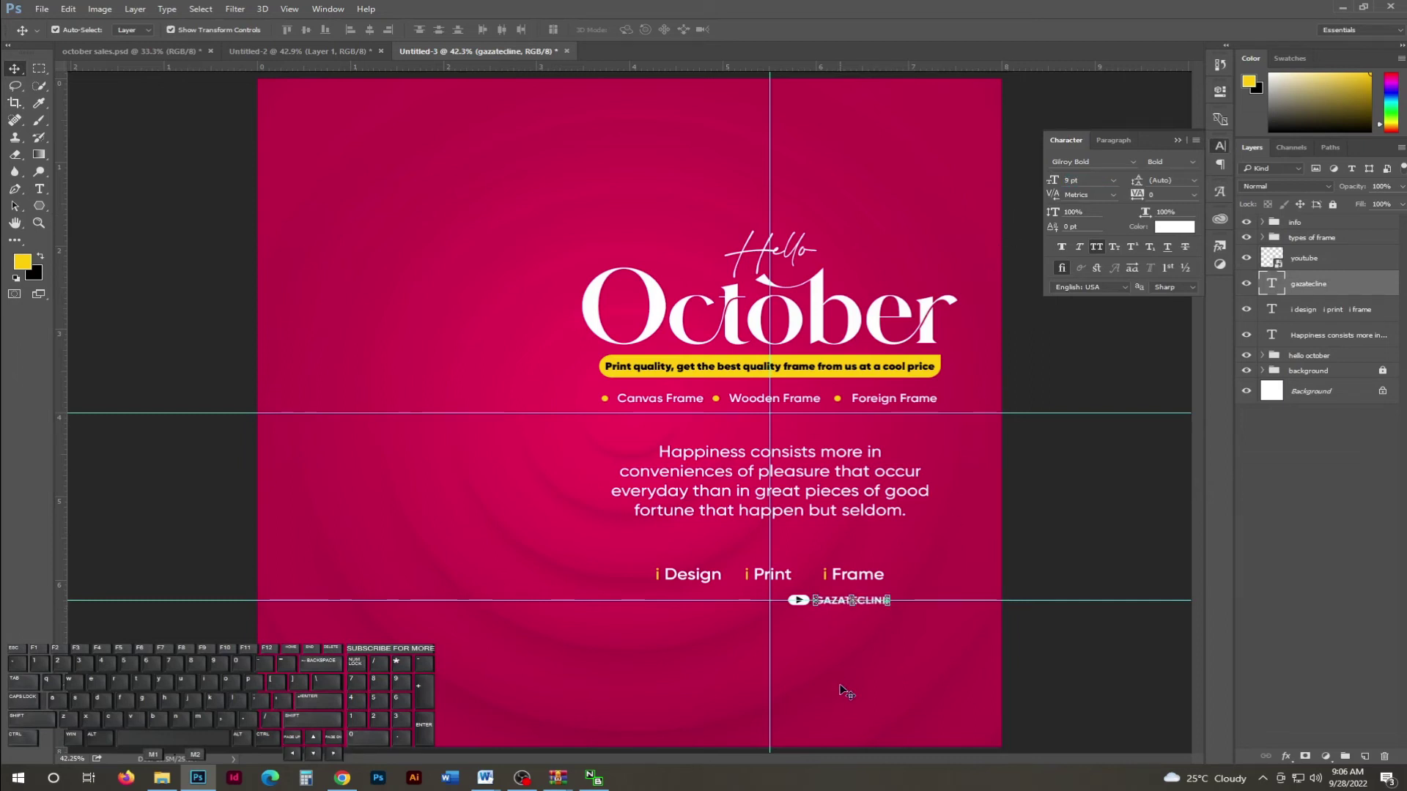
key("Return")
key("ctrl+h")
key("ctrl+h")
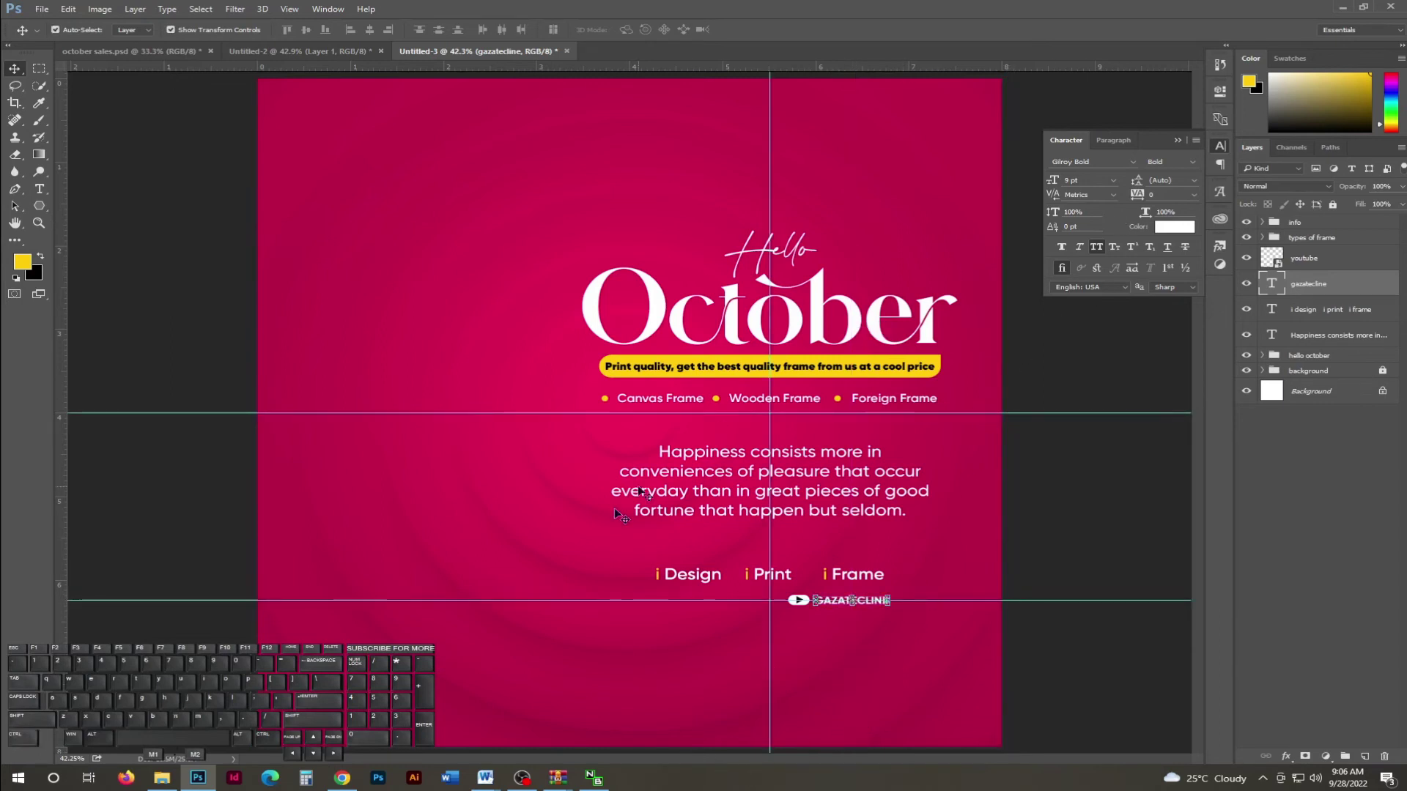
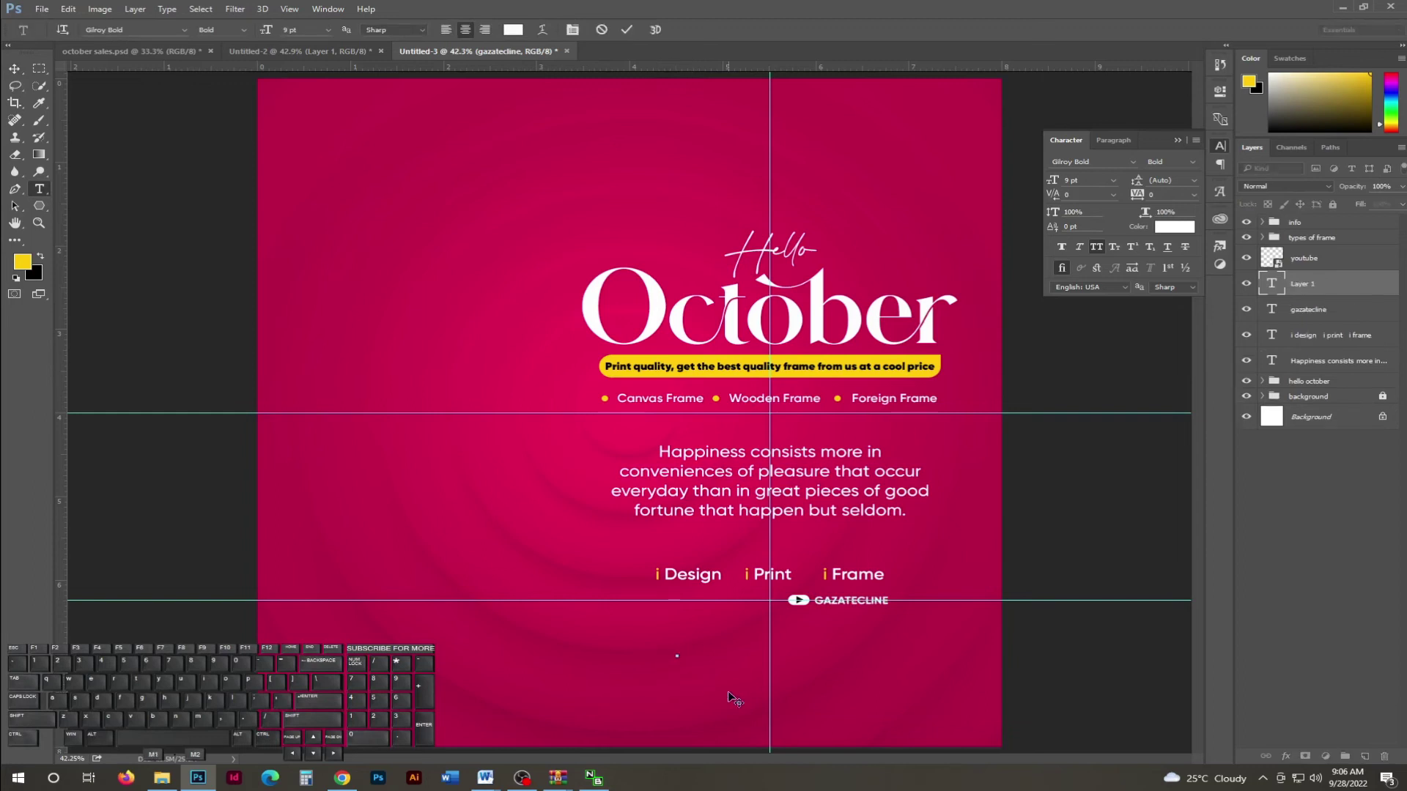
key("KP_0")
key("KP_5")
key("KP_0")
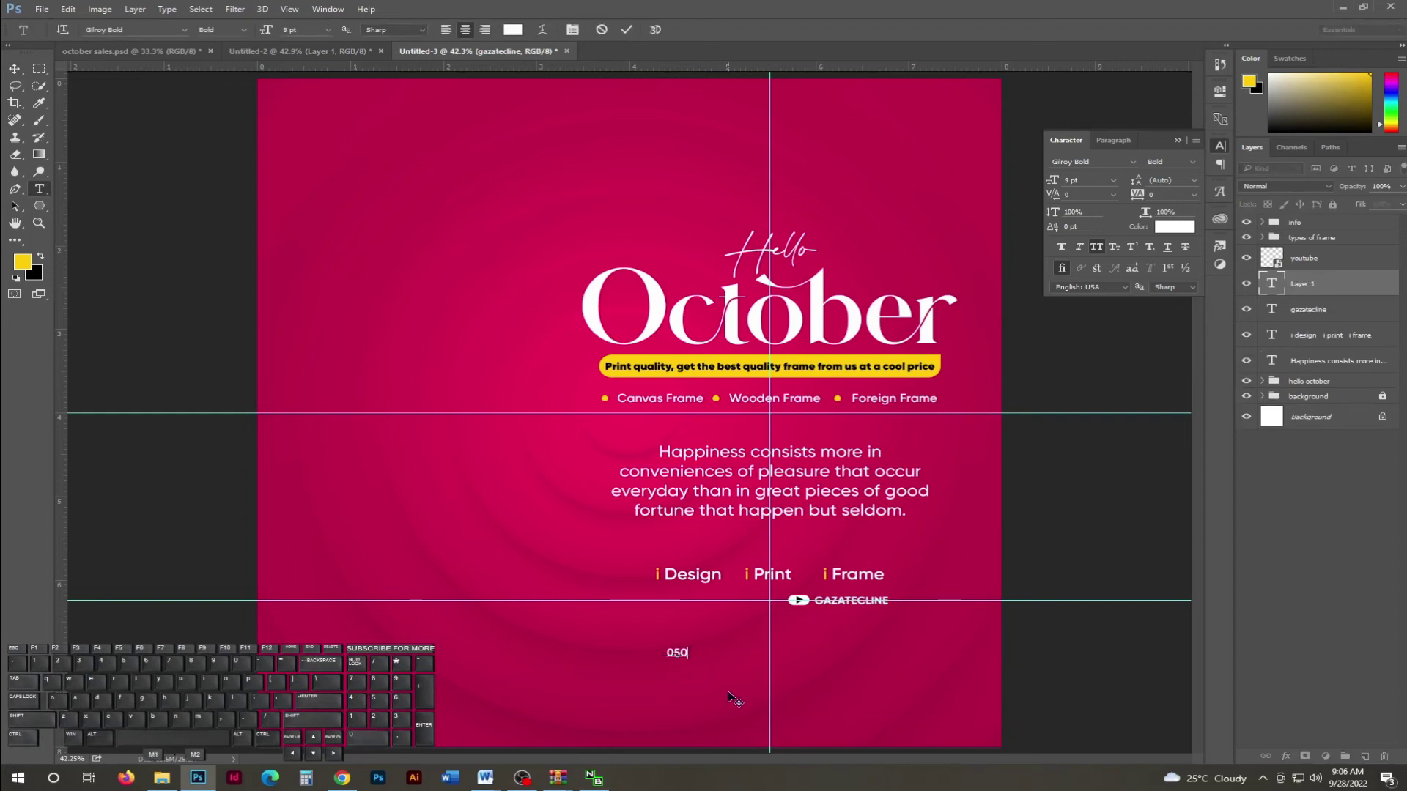
key("BackSpace")
key("BackSpace")
key("KP_9")
key("KP_0")
key("KP_0")
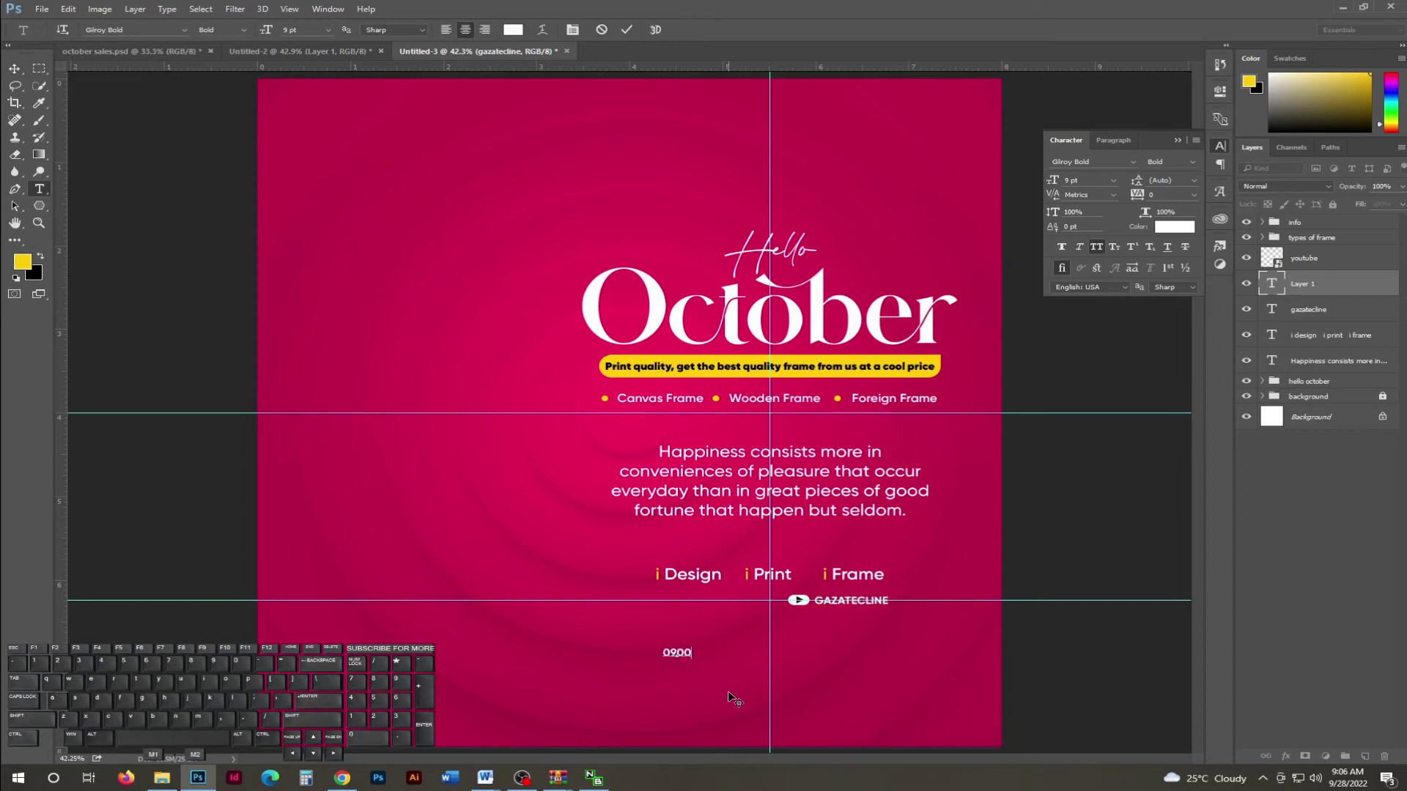
key("space")
key("KP_0")
key("KP_0")
key("KP_0")
key("space")
key("KP_0")
key("KP_0")
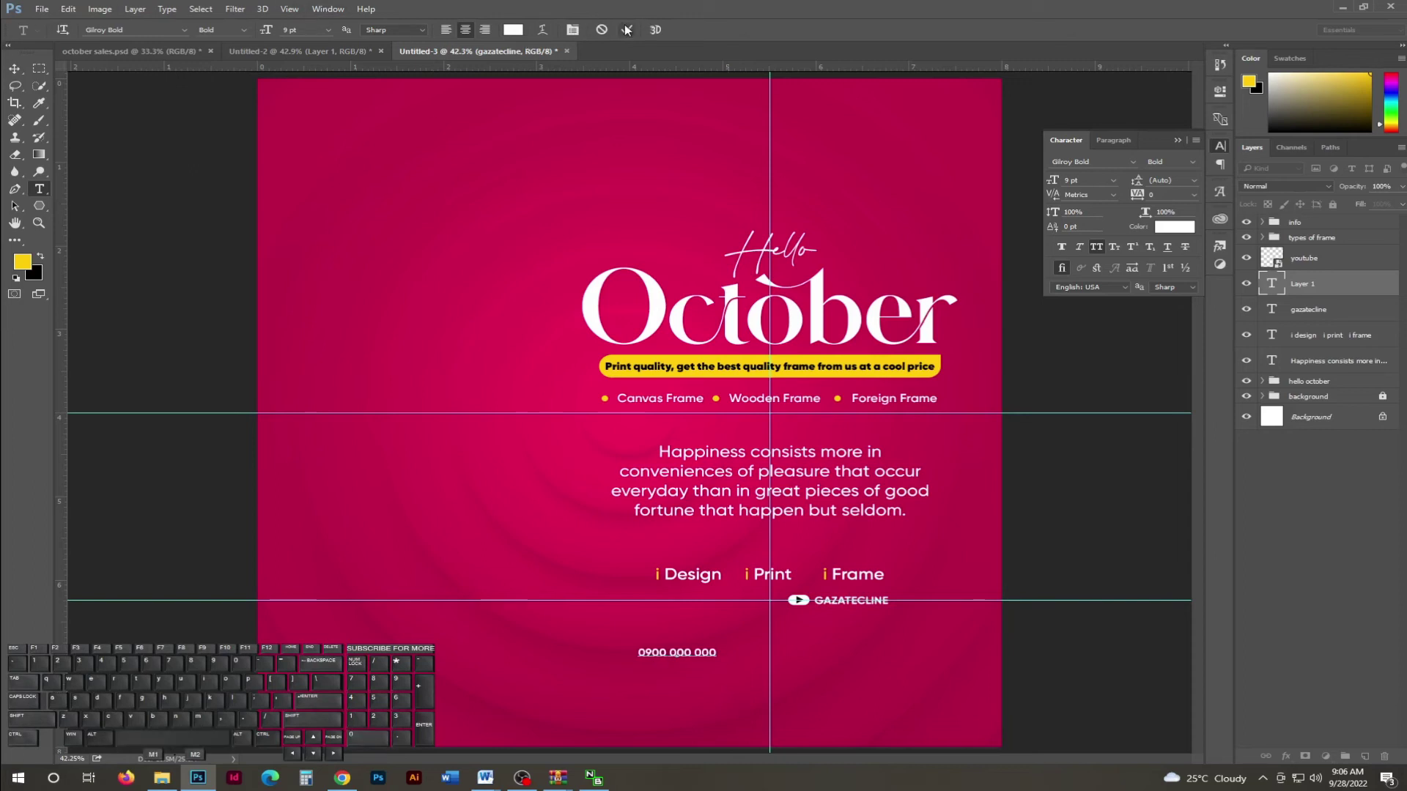
key("v")
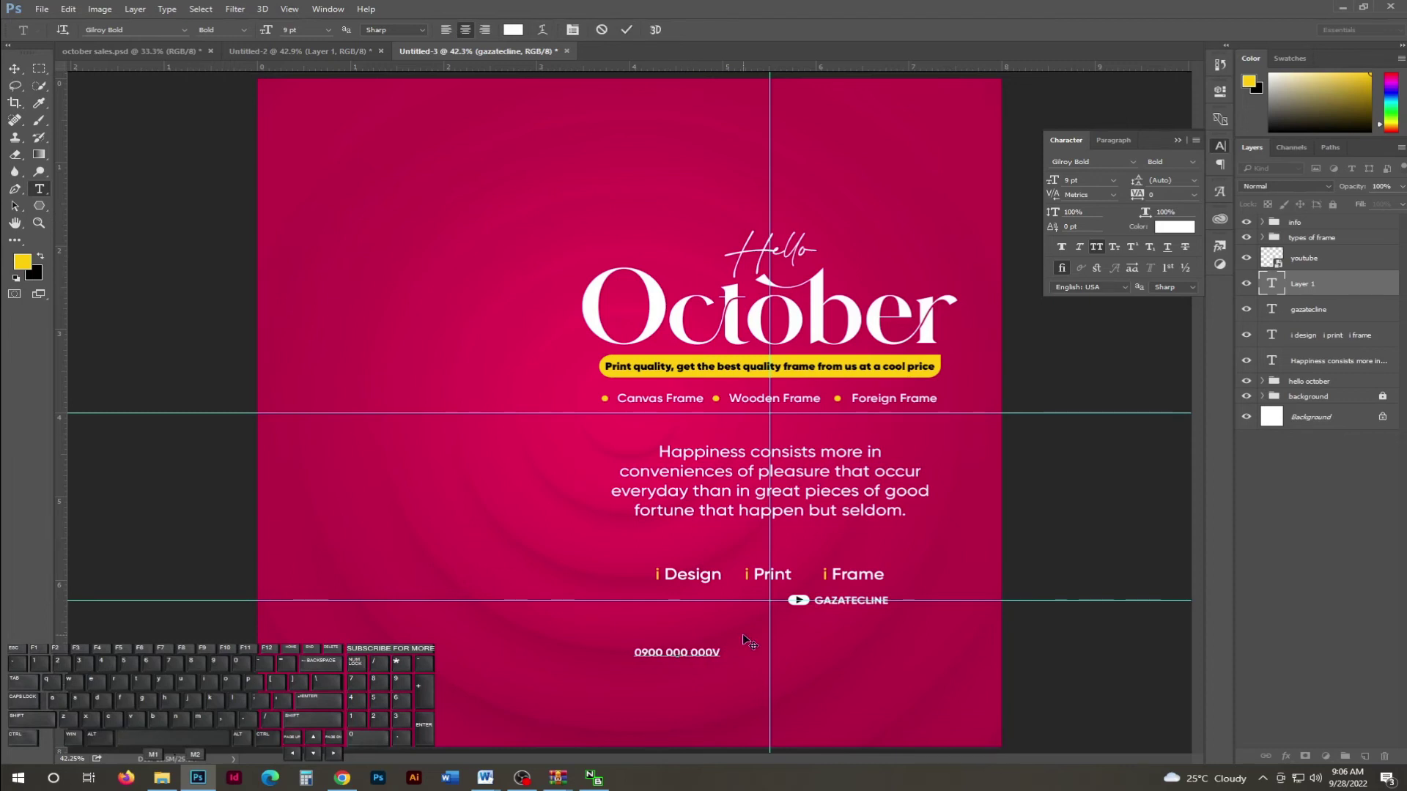
key("BackSpace")
left_click(630, 22)
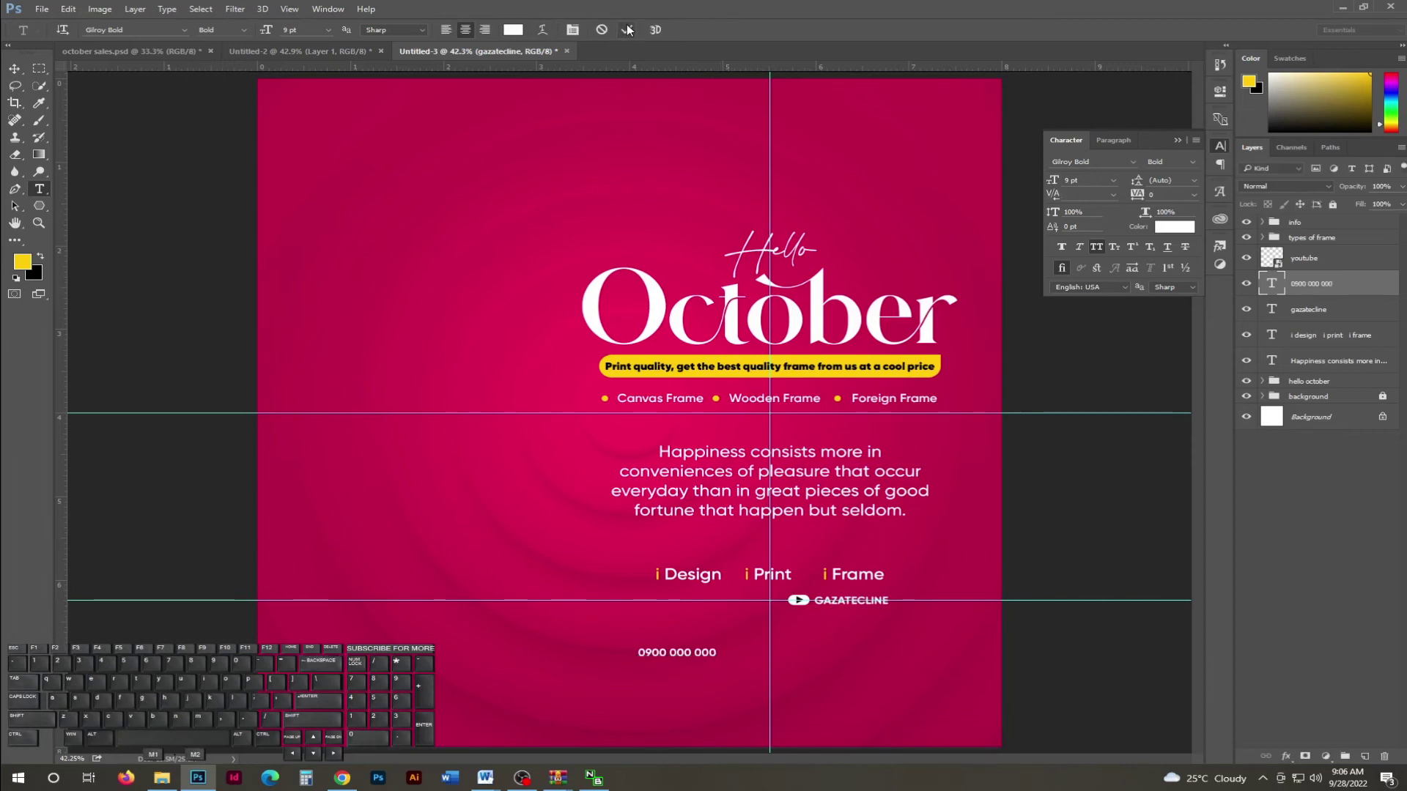
key("v")
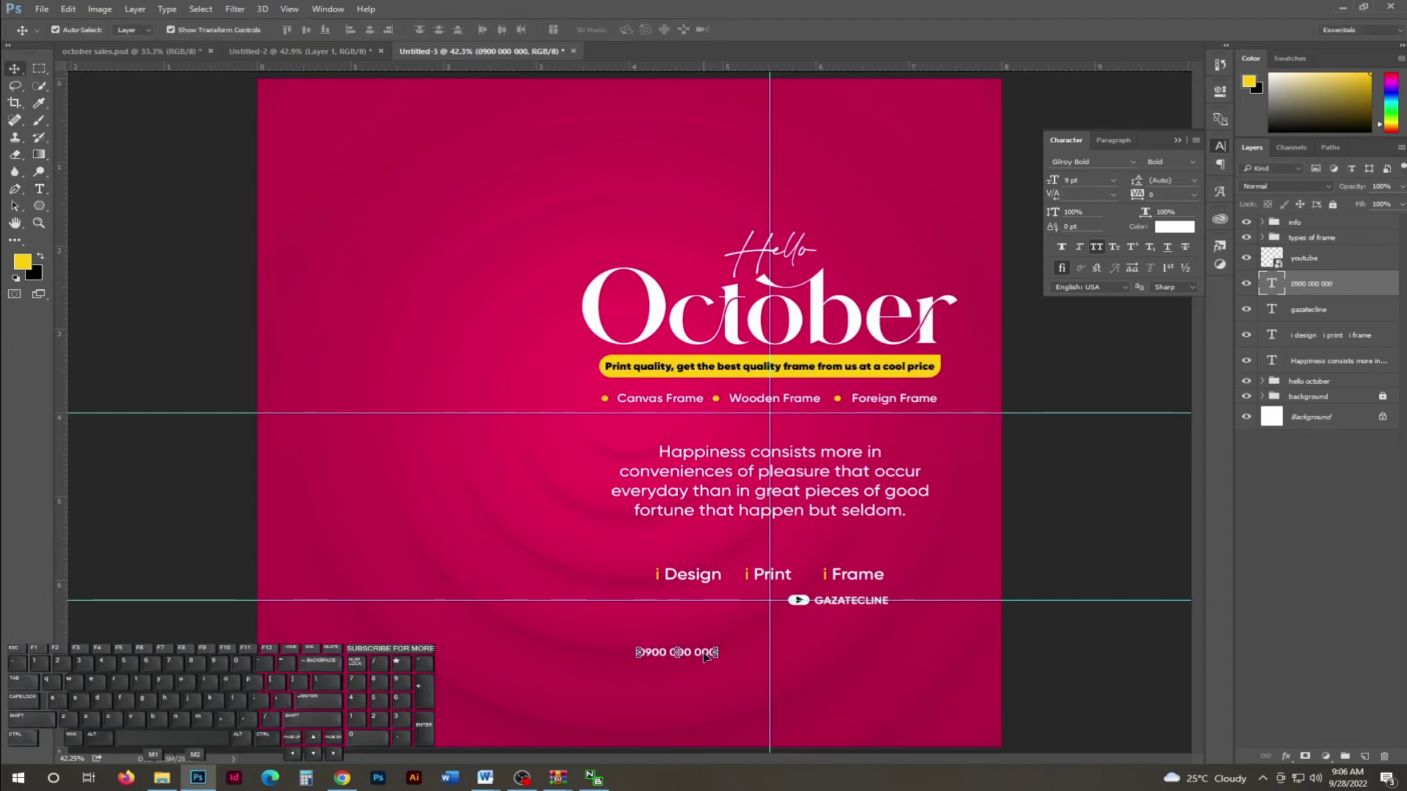
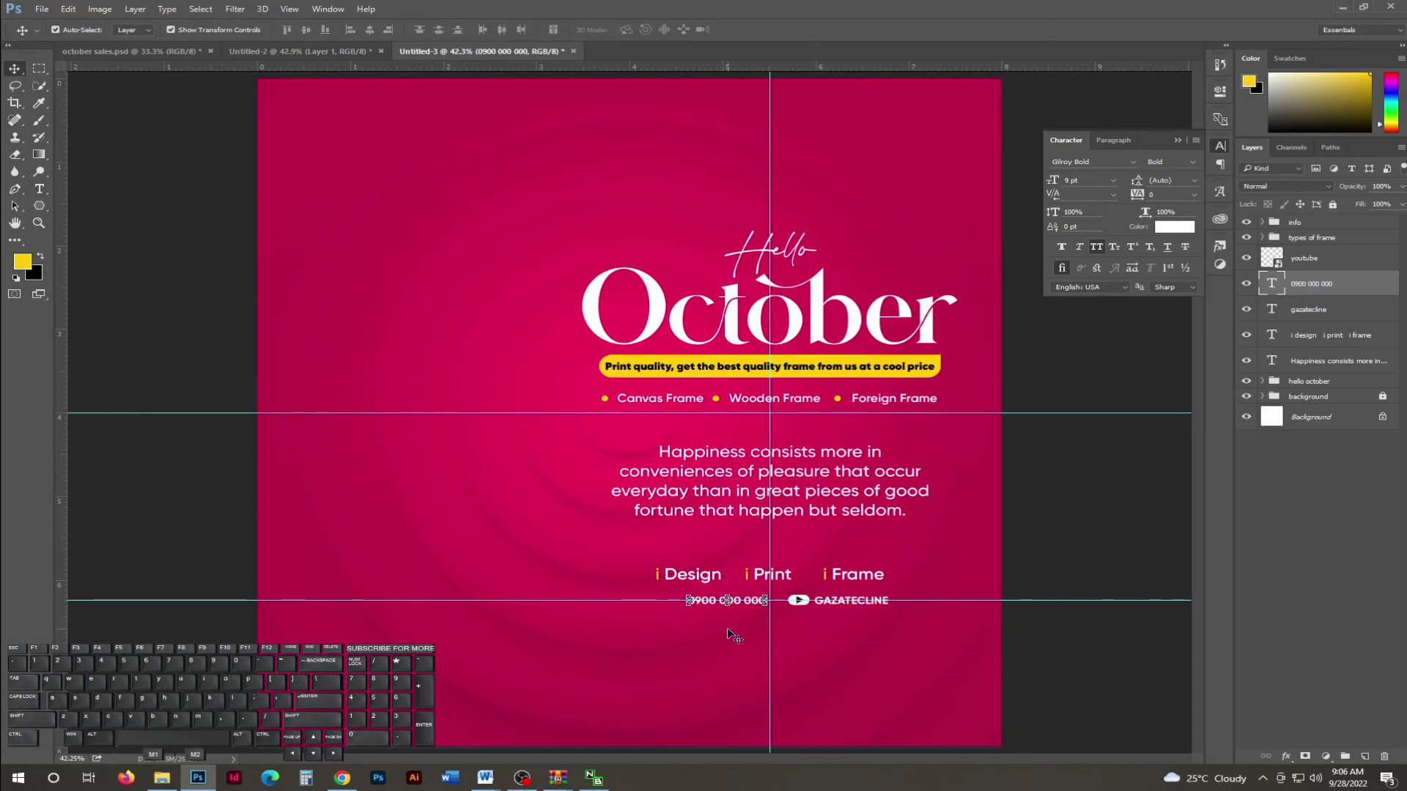
Place the WhatsApp icon image, scale it down and set it left of the phone number.
left_click(44, 11)
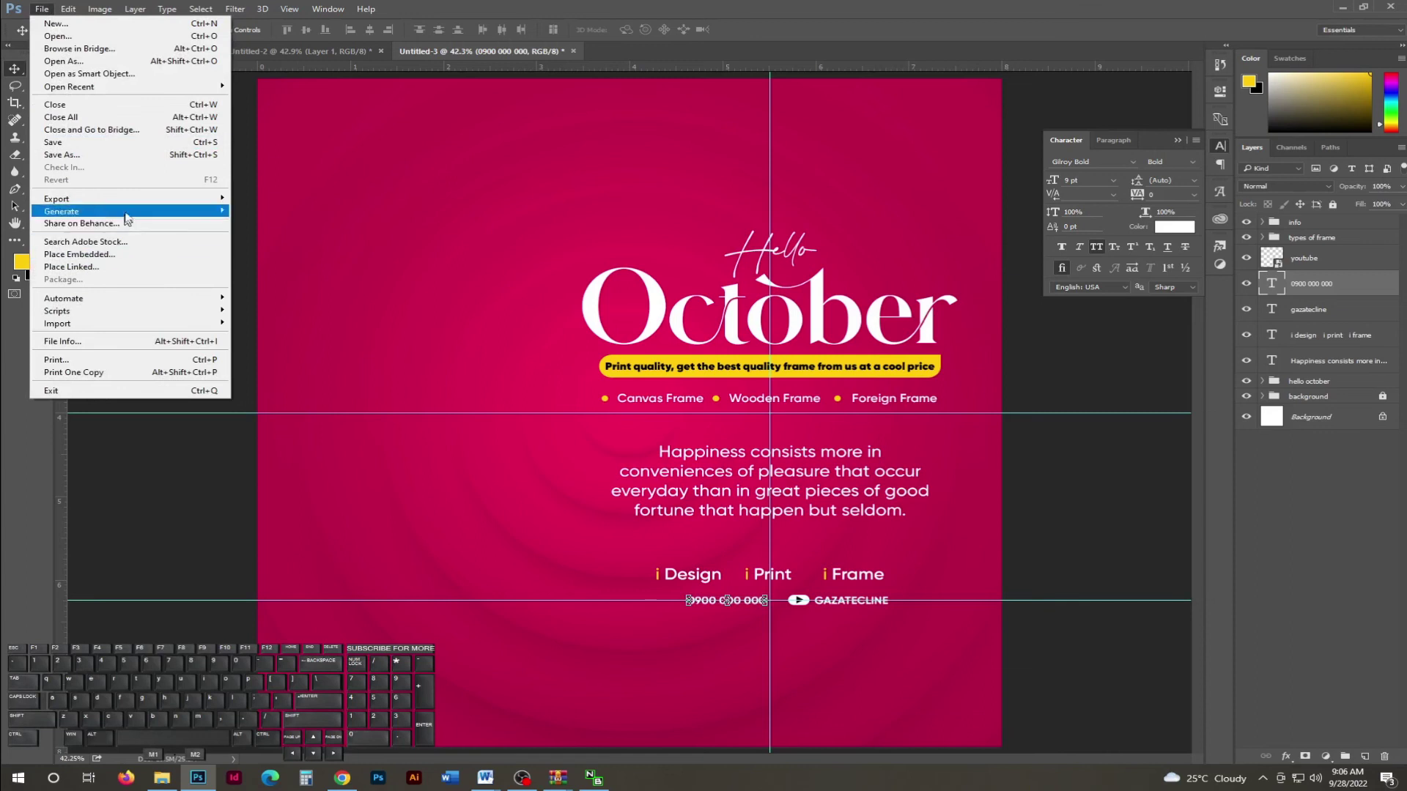
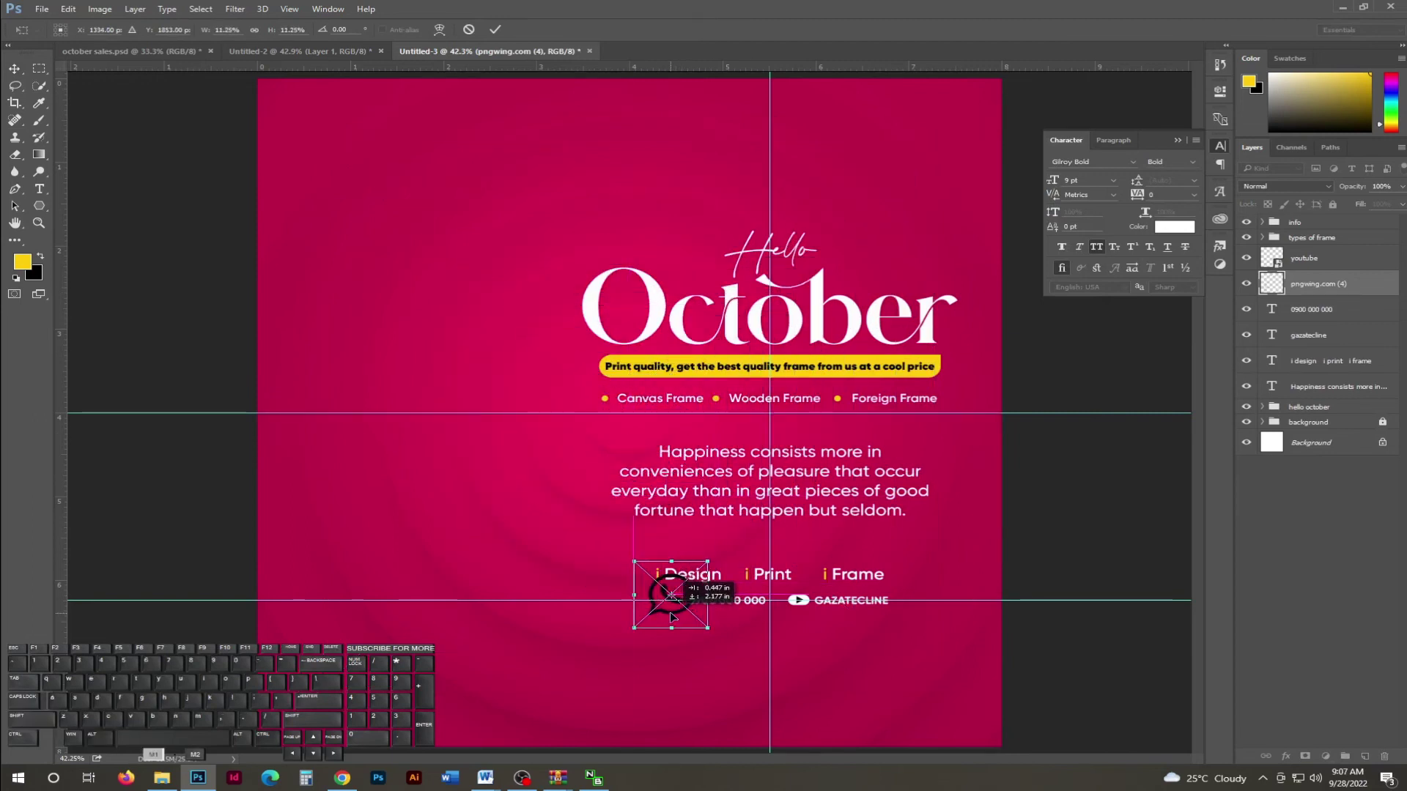
key("Down")
key("Down")
key("Down")
key("shift+Right")
key("Down")
key("Down")
key("Down")
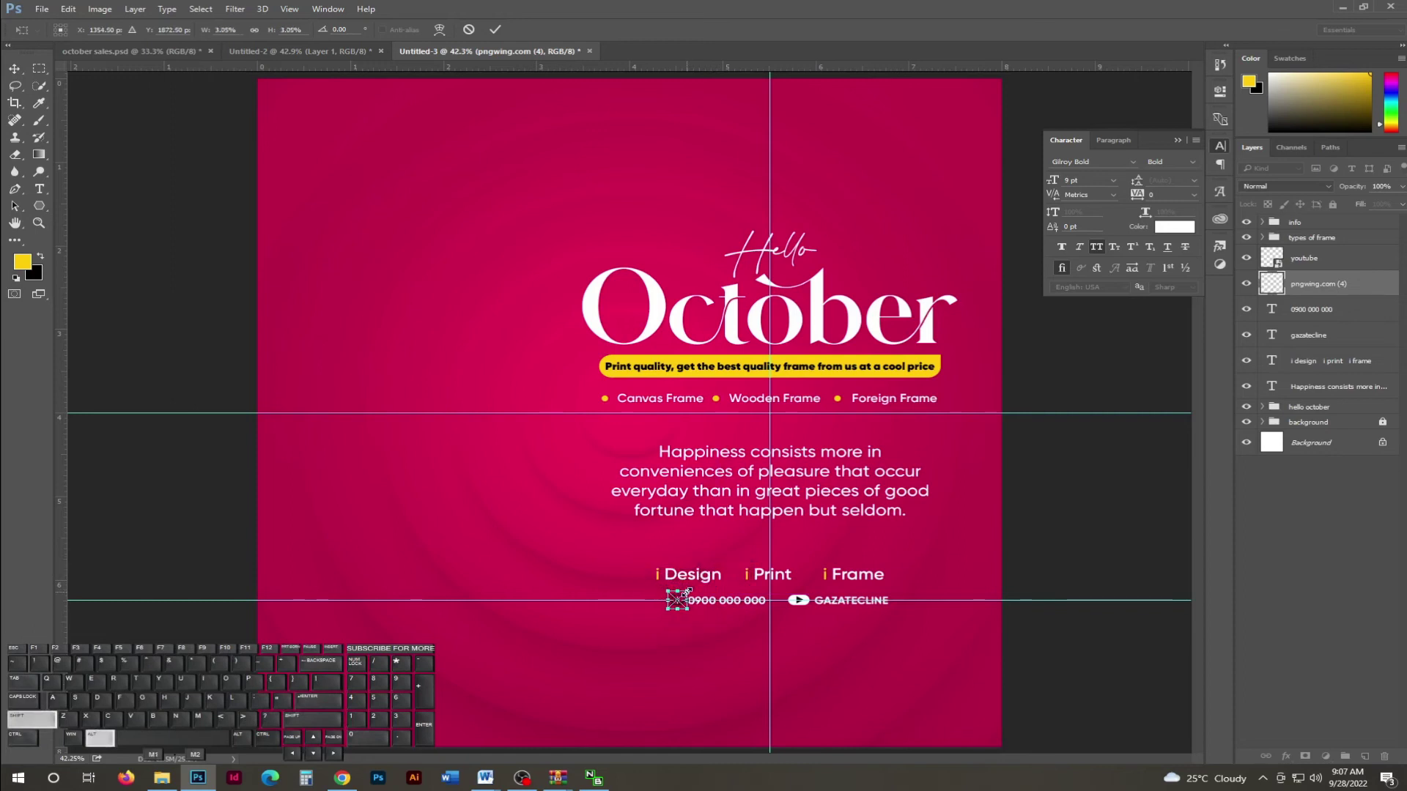
key("Return")
key("Return")
key("Left")
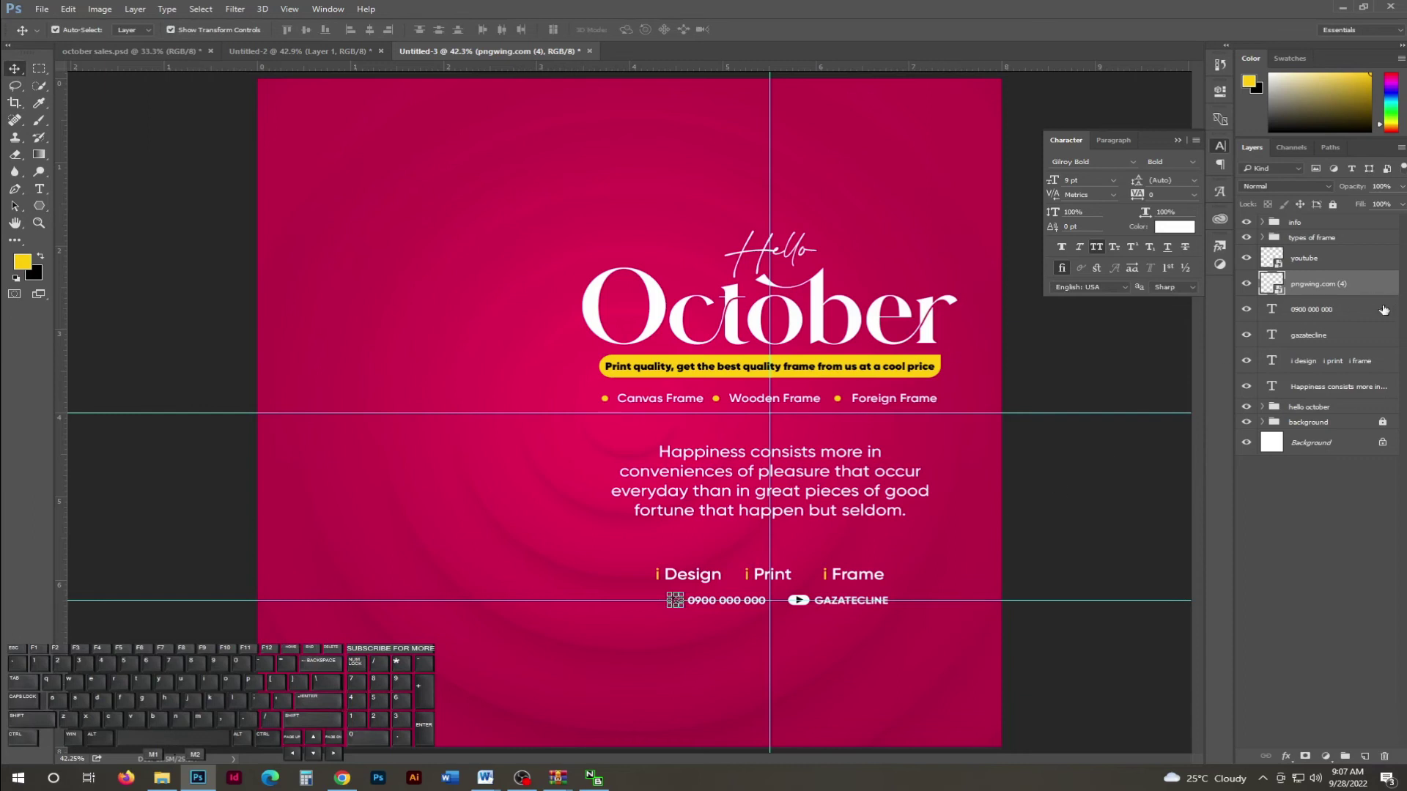
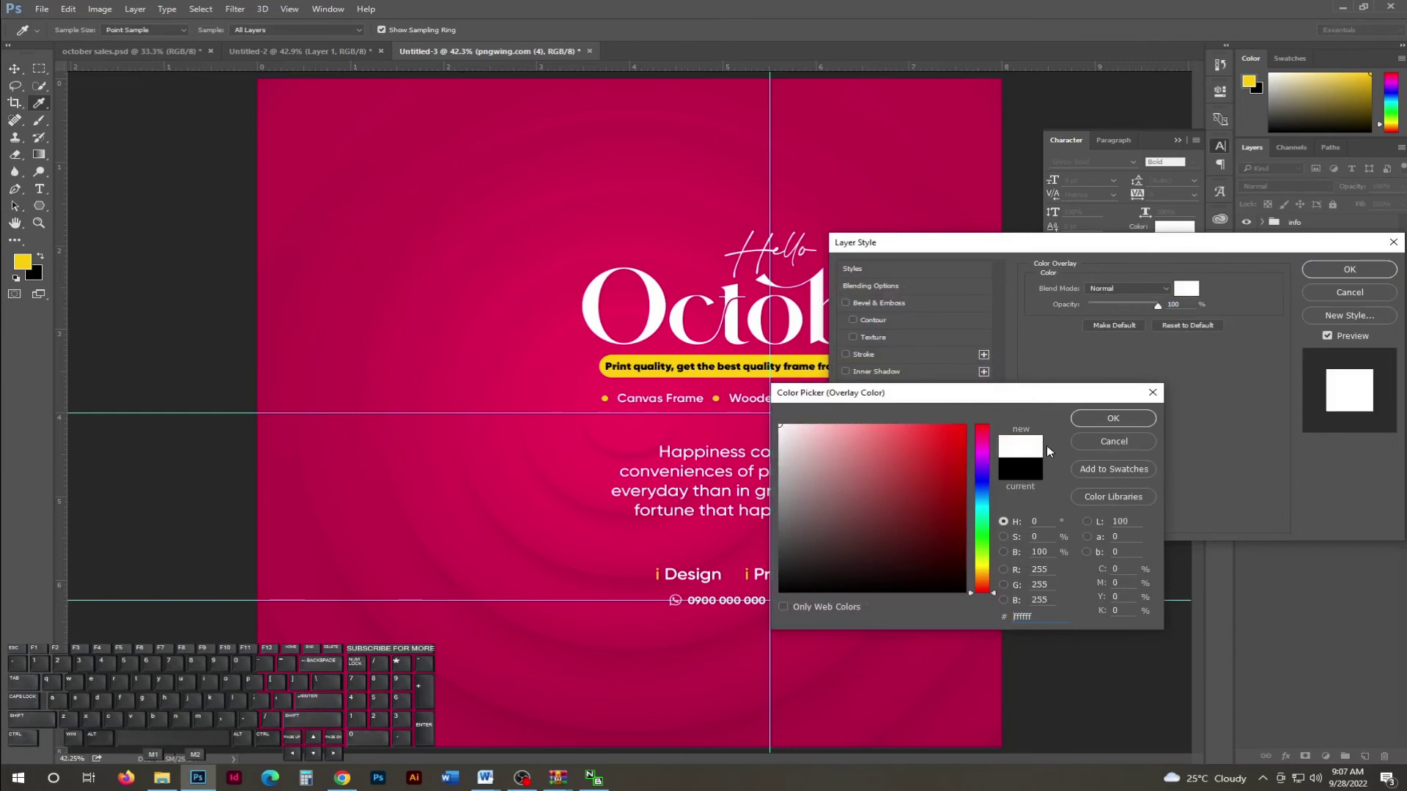
Apply a white Color Overlay layer style to the icon.
left_click(1123, 422)
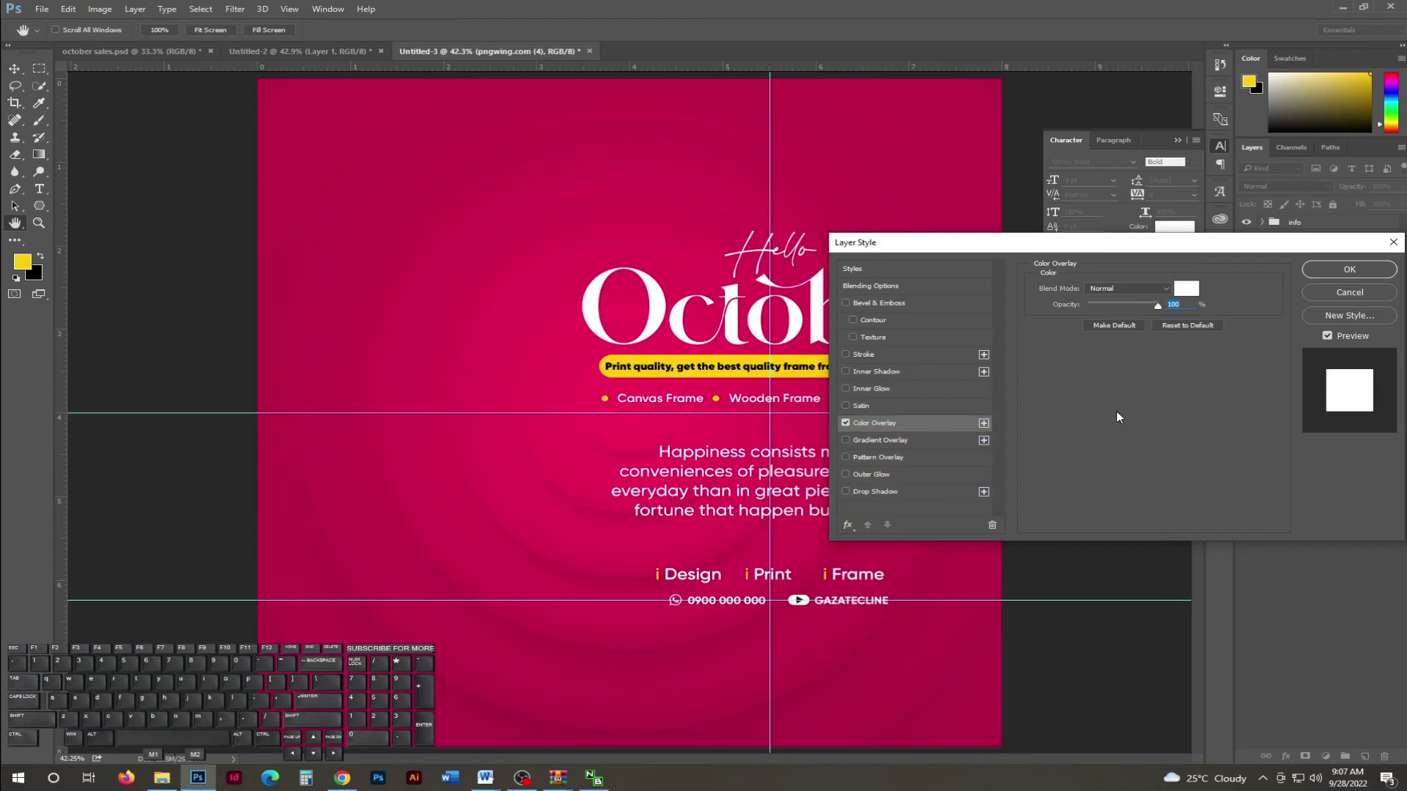
left_click(1352, 278)
key("ctrl+h")
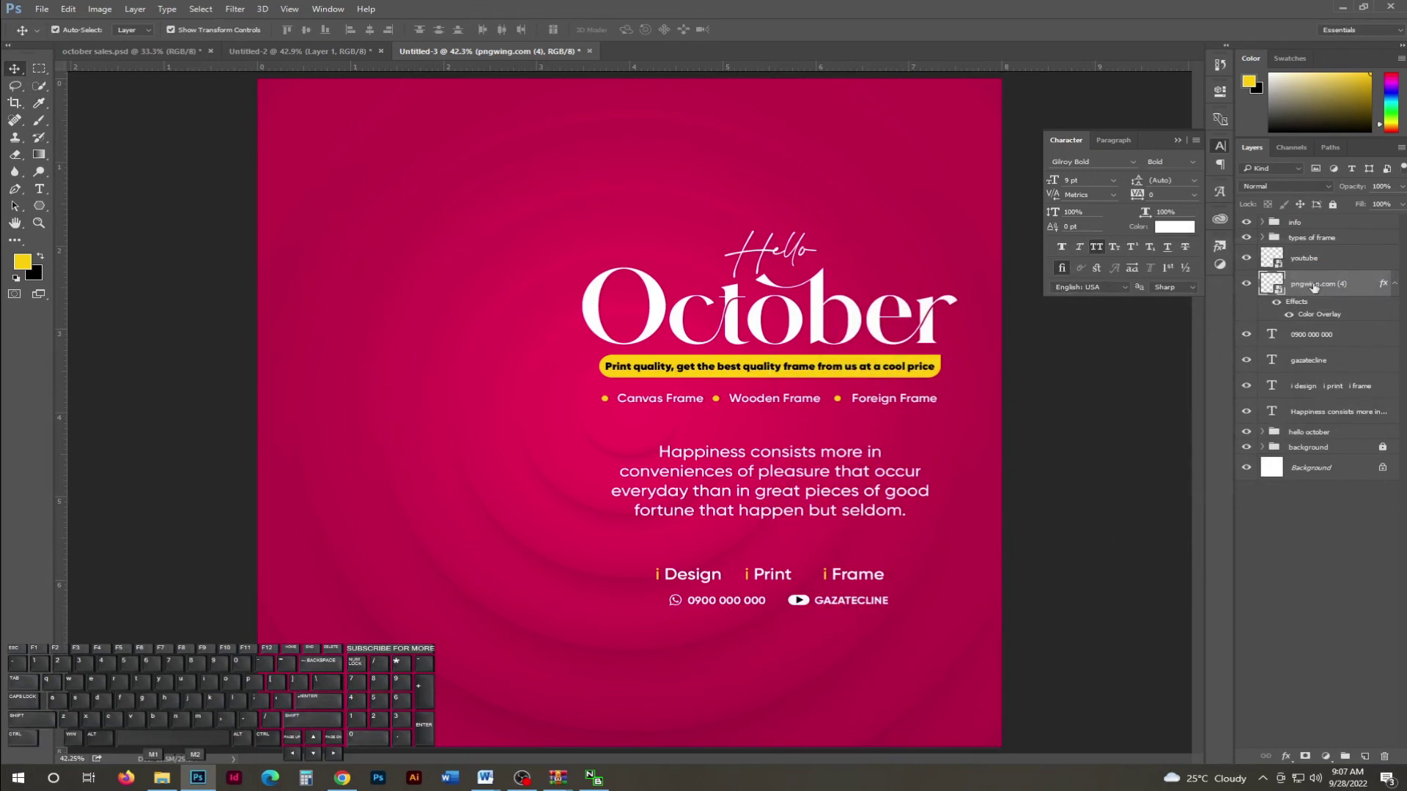
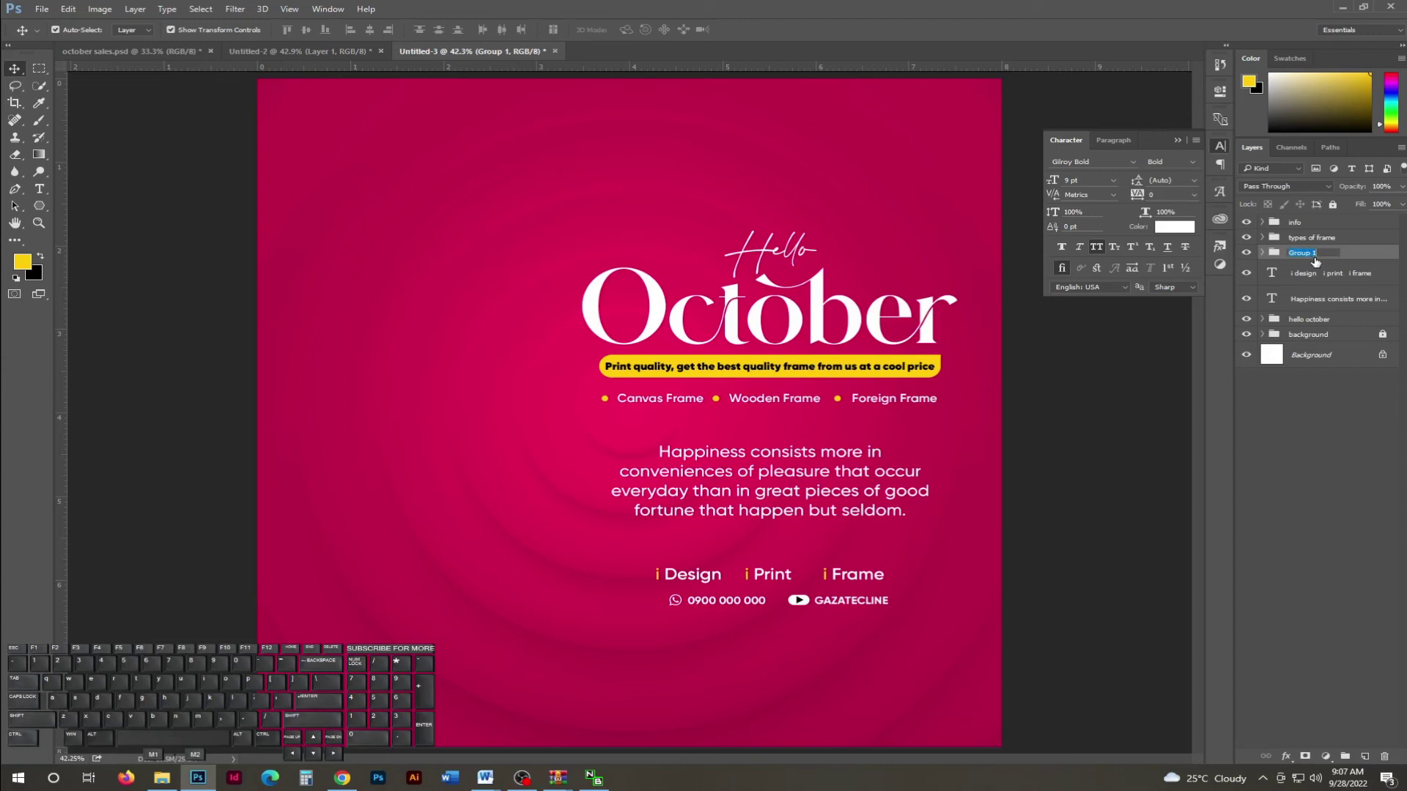
Name the contact group 'social media' and nudge it down and left into place.
key("space")
key("Return")
key("v")
key("ctrl+h")
key("shift+Down")
key("shift+Left")
key("shift+Left")
key("shift+Up")
key("shift+Left")
key("Right")
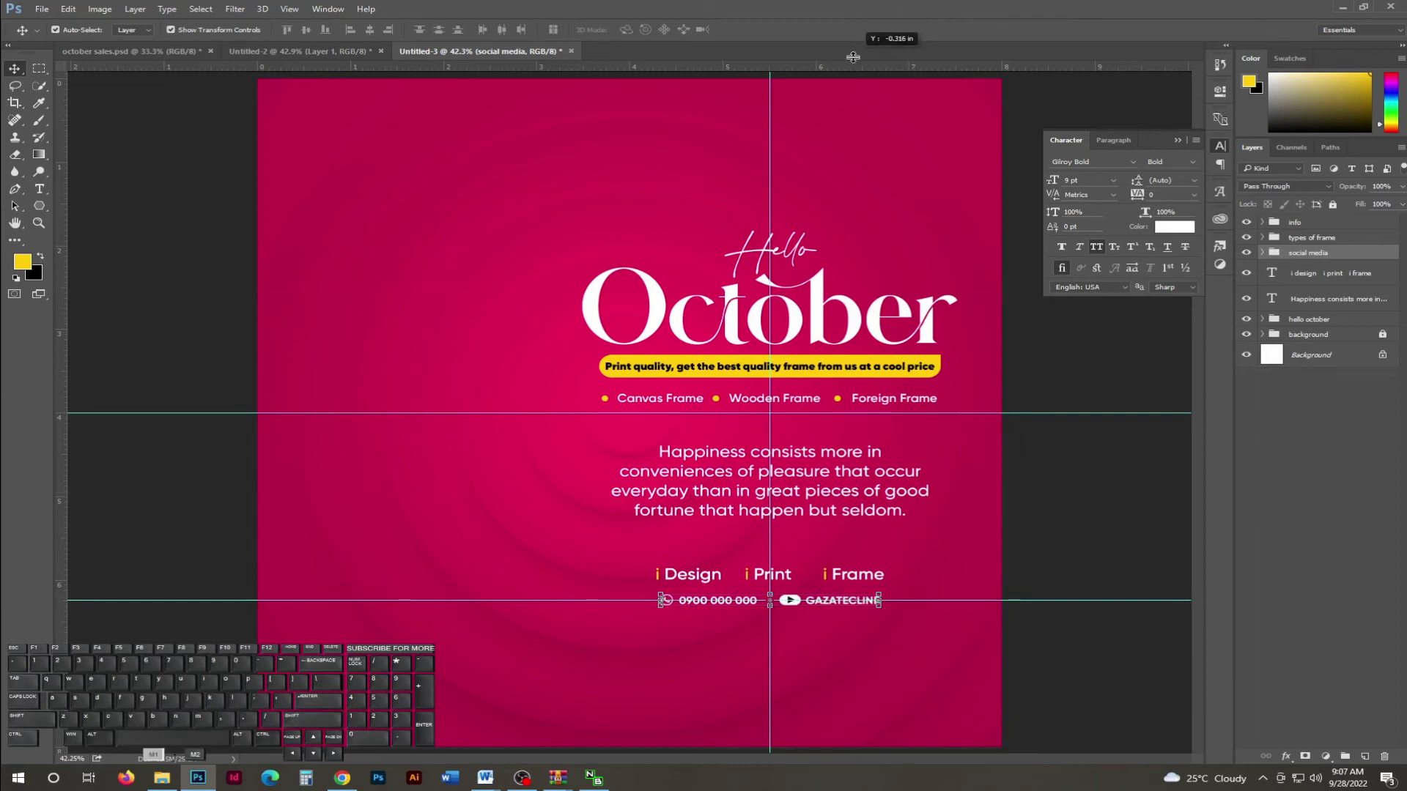
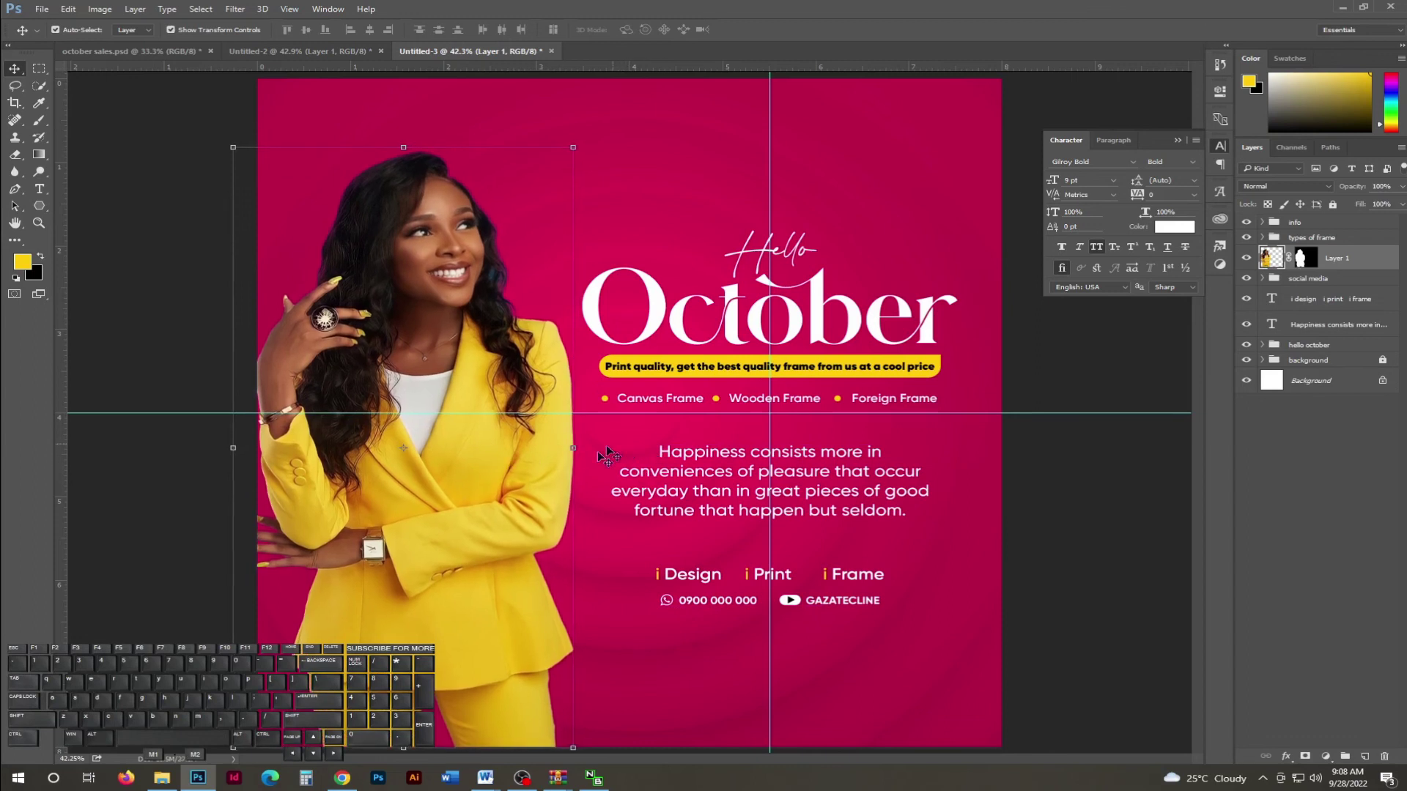
Nudge the pasted photo of the woman right and up into position on the left side.
key("Up")
key("Right")
key("Right")
key("Right")
key("Right")
key("Right")
key("Right")
key("Right")
key("Up")
key("Up")
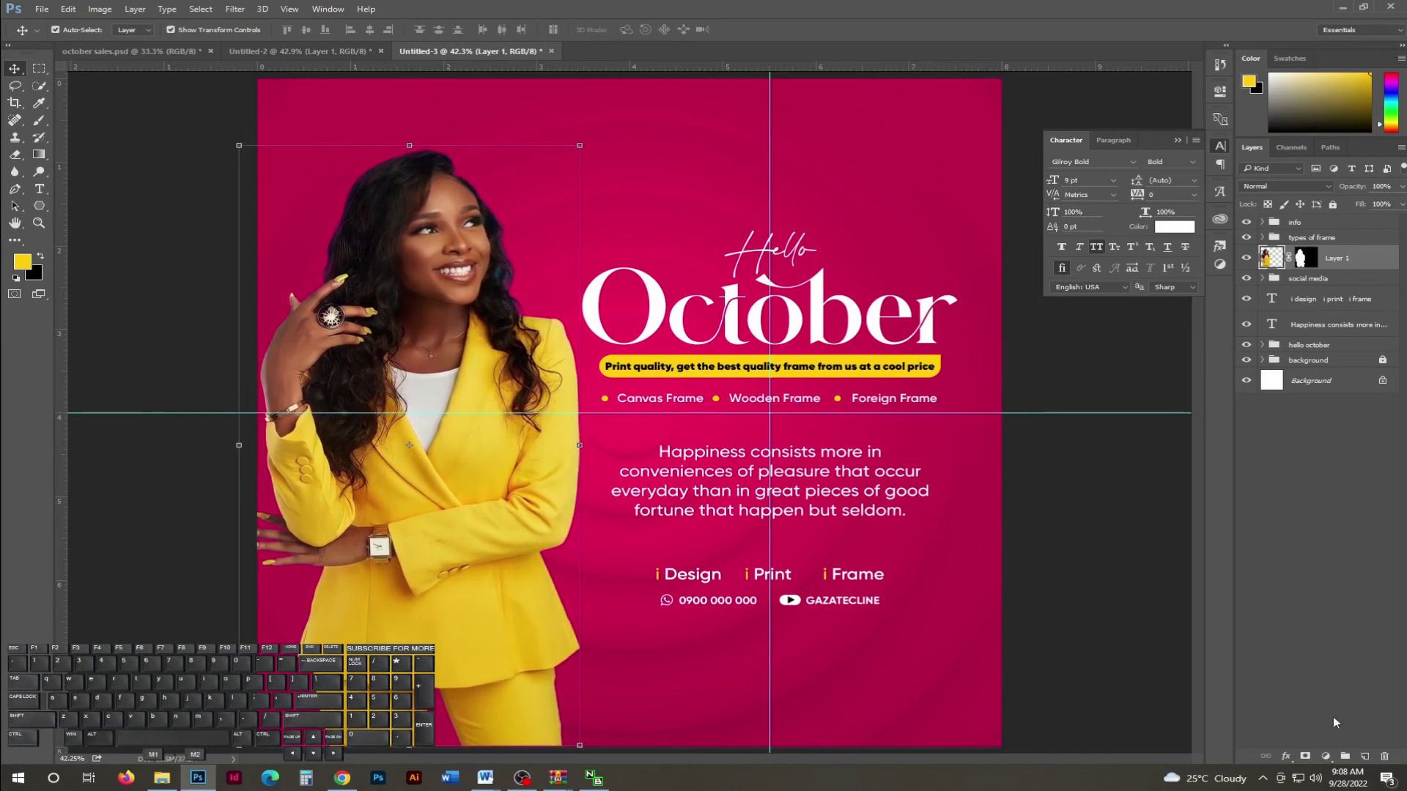
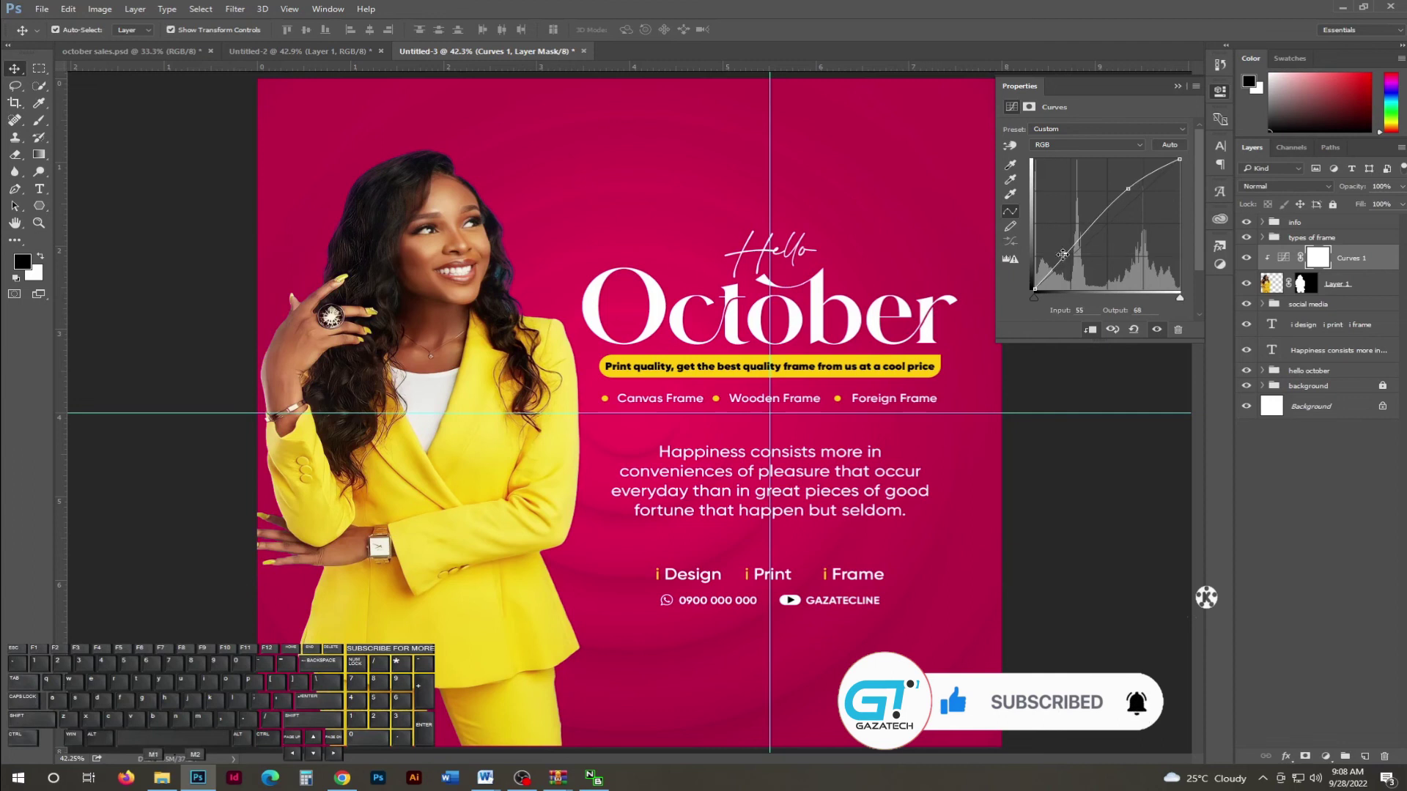
Fine-tune the clipped Curves point to brighten her slightly, then bring up the Word document.
key("Left")
key("Down")
key("Down")
key("Right")
key("Up")
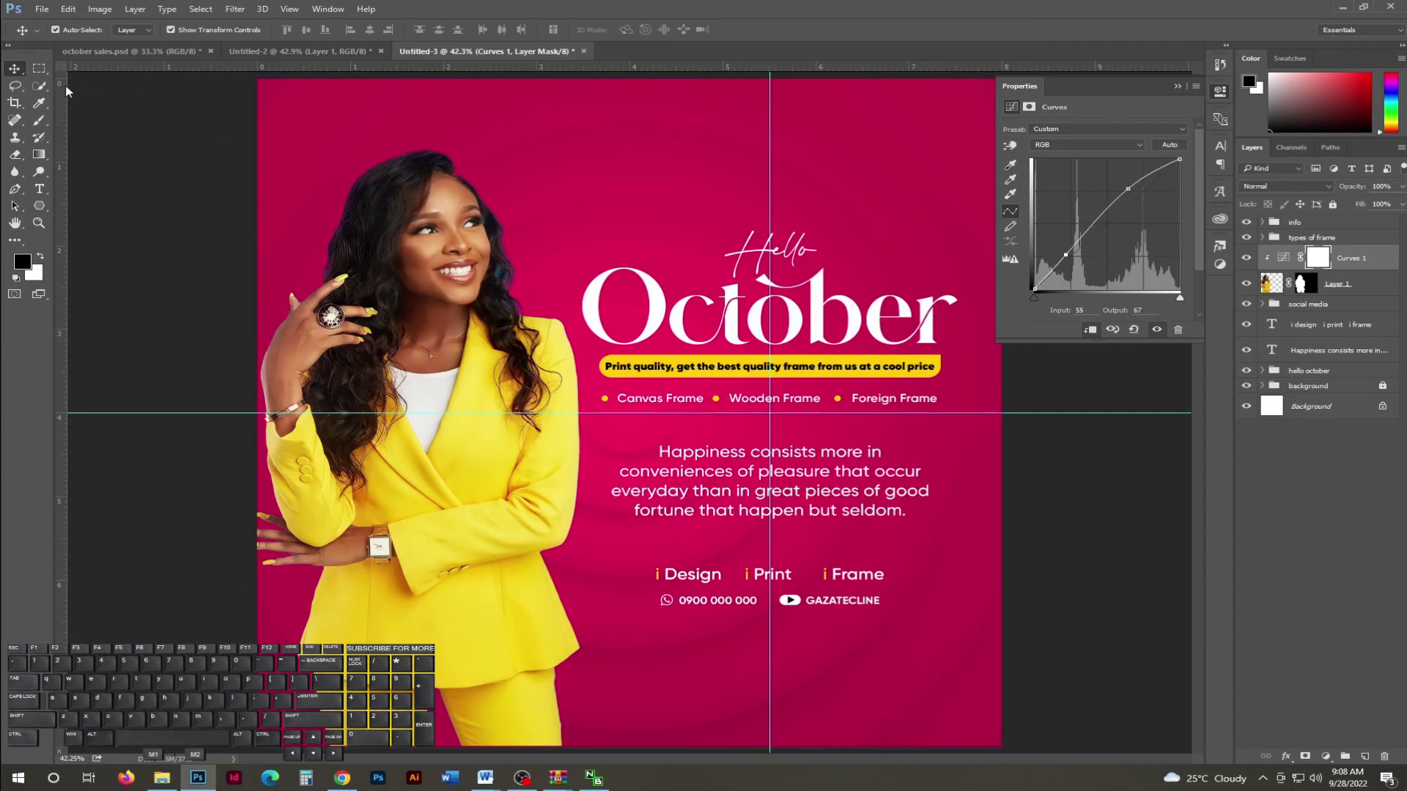
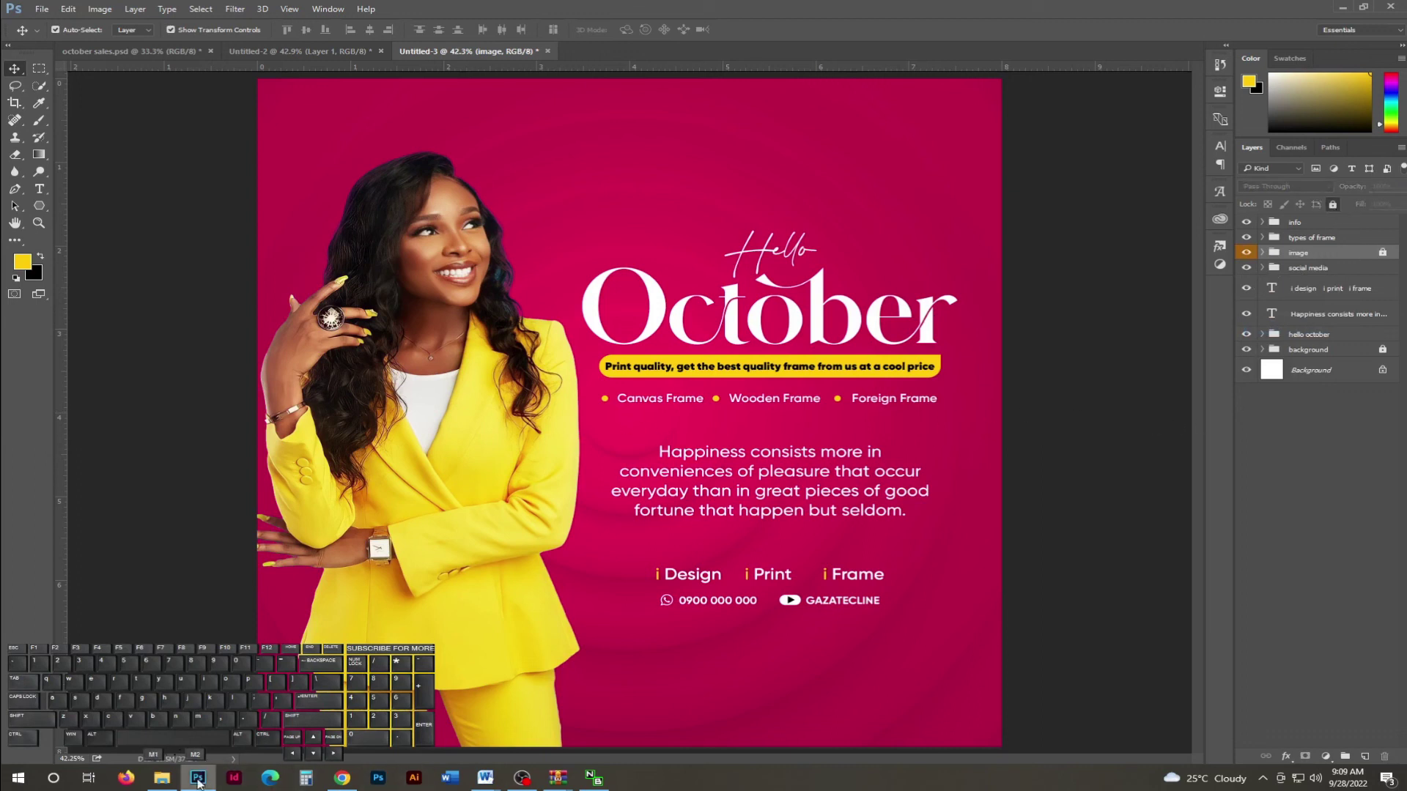
left_click(490, 781)
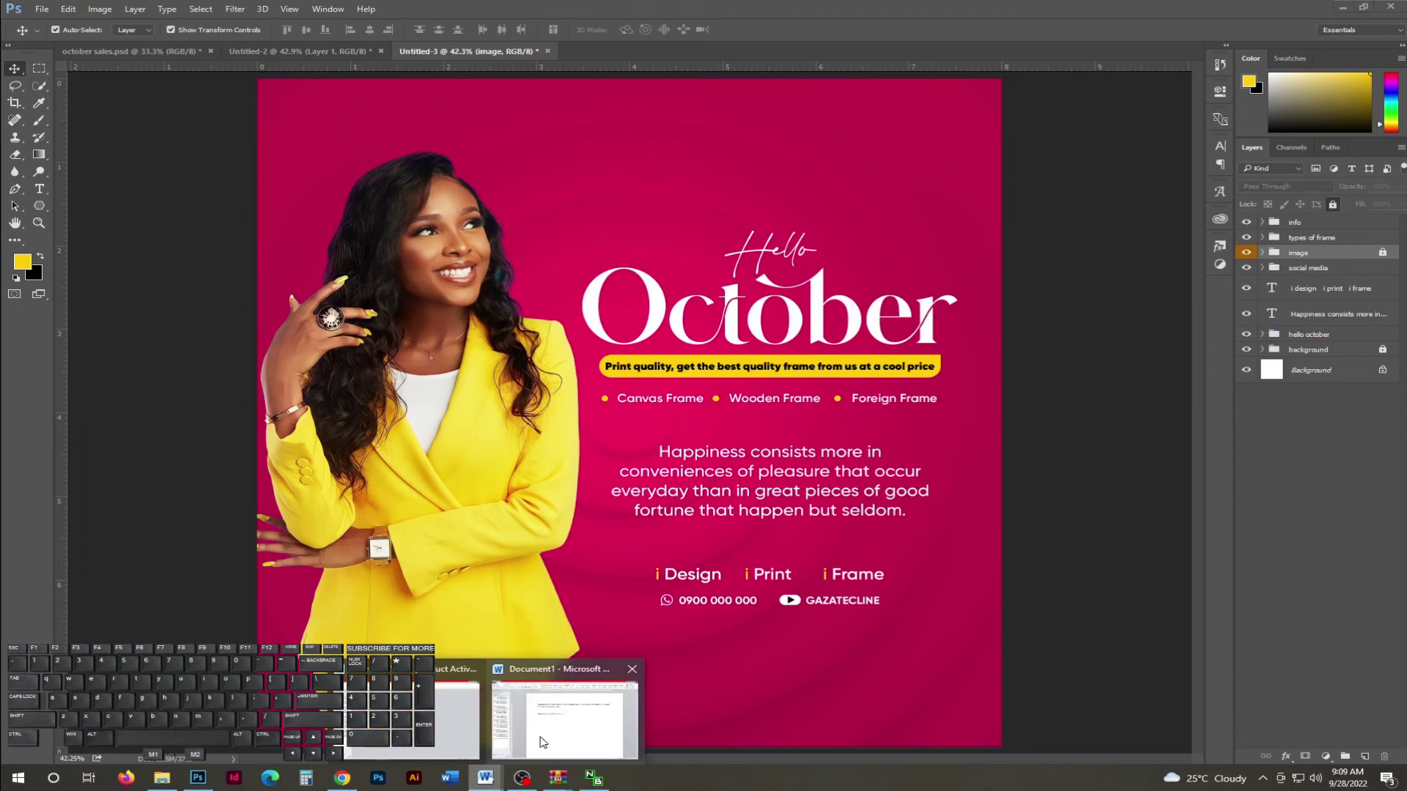
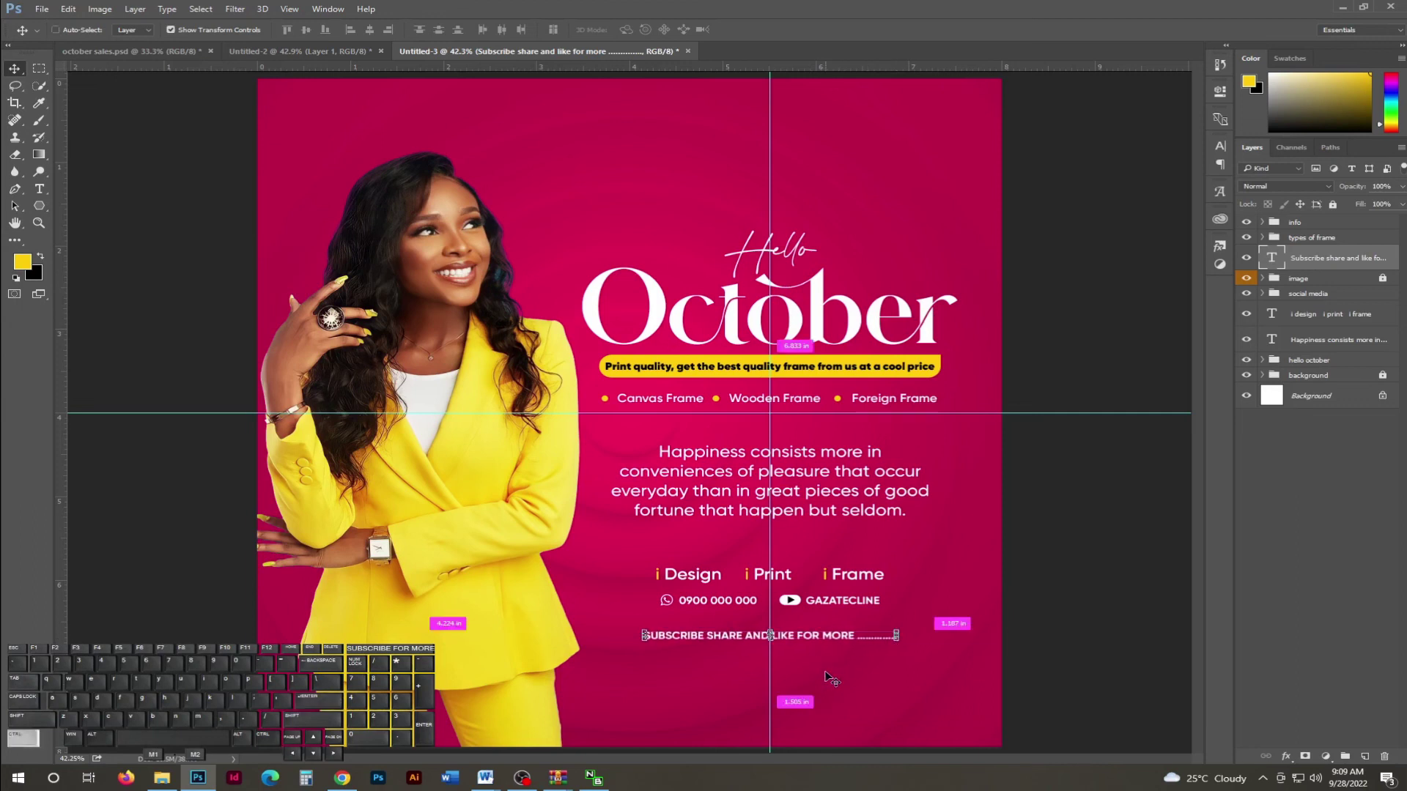
Toggle guides while placing the SUBSCRIBE SHARE AND LIKE FOR MORE line below the contacts.
key("ctrl+h")
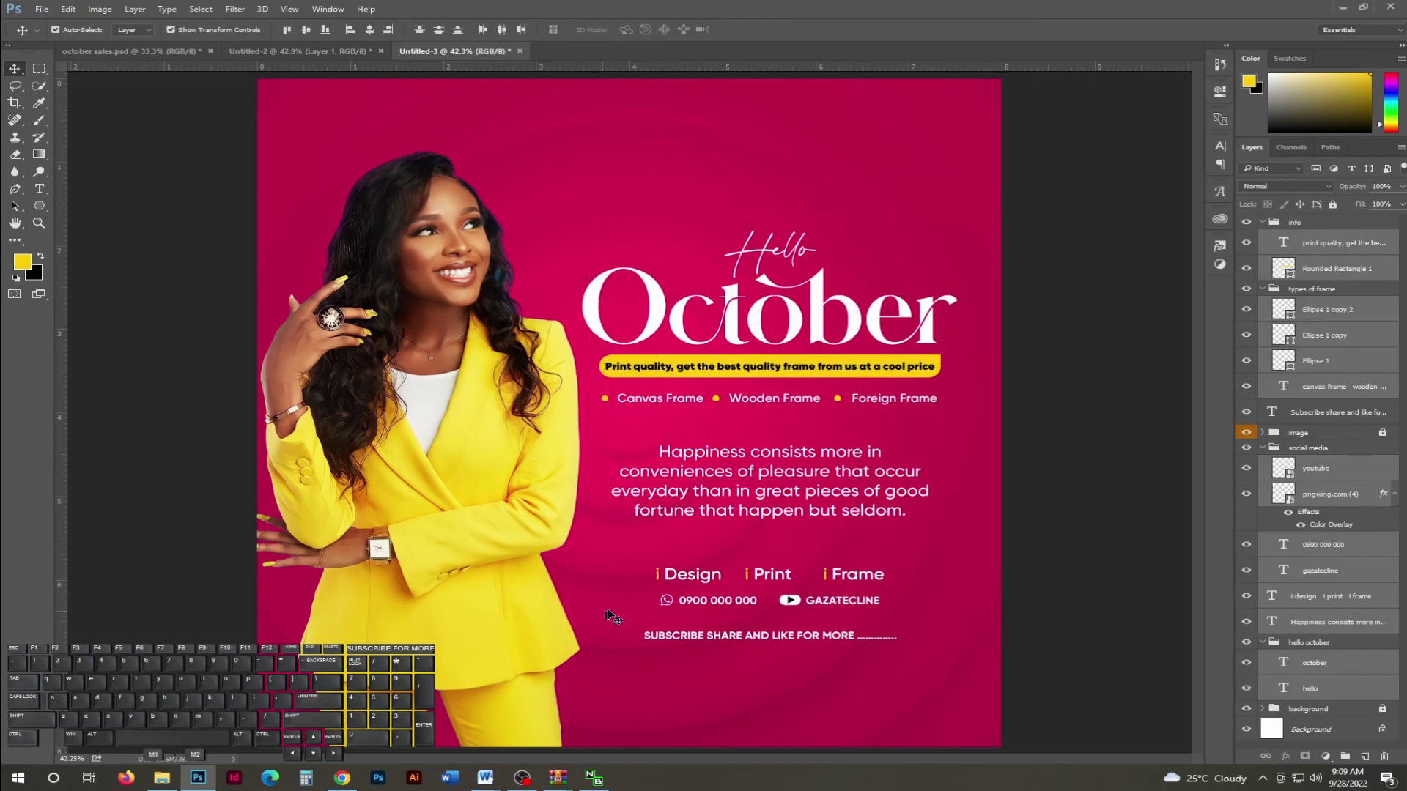
Nudge the headline block up a few pixels with the arrow keys and deselect it.
key("ctrl+h")
key("Up")
key("Up")
key("Up")
key("Up")
key("Up")
key("Down")
key("Down")
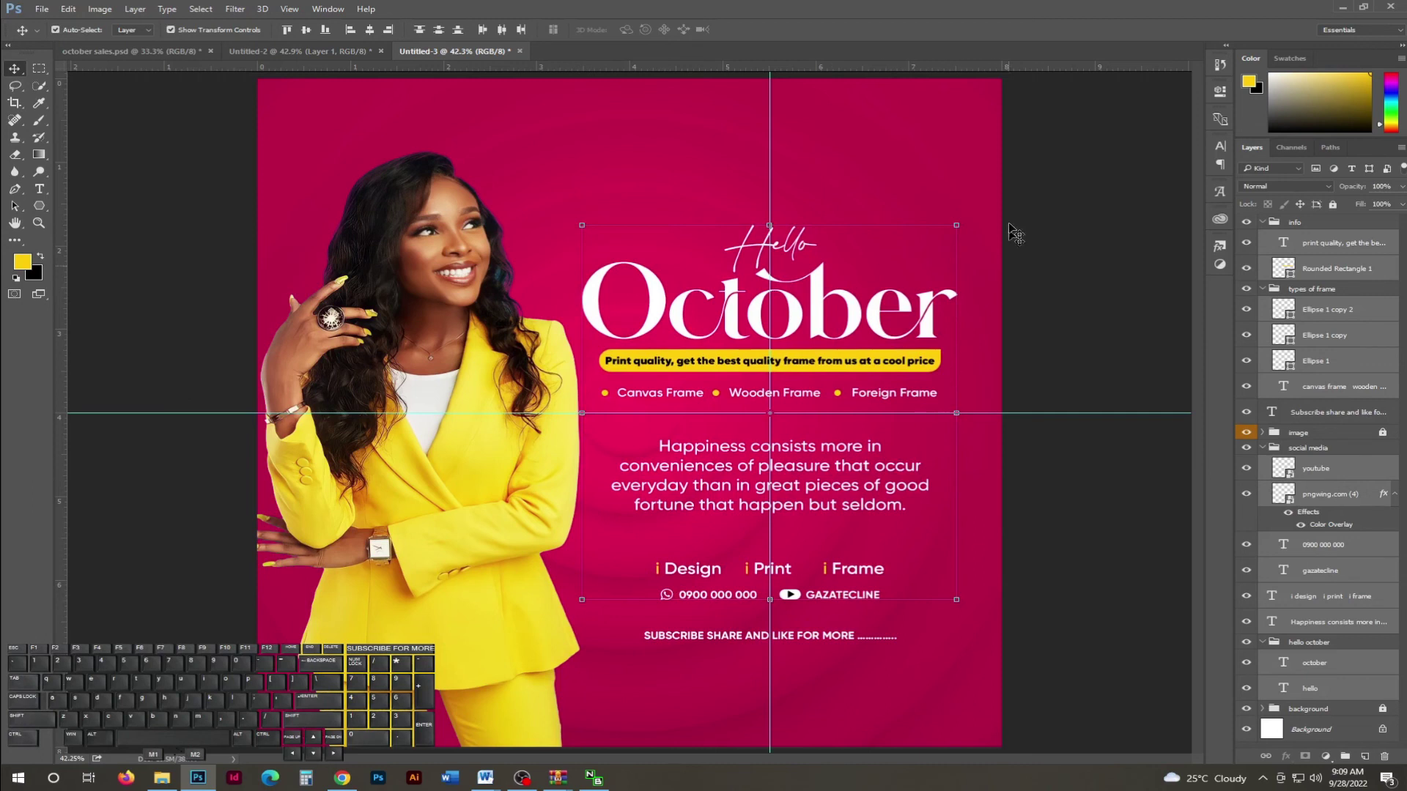
left_click(946, 145)
key("ctrl+h")
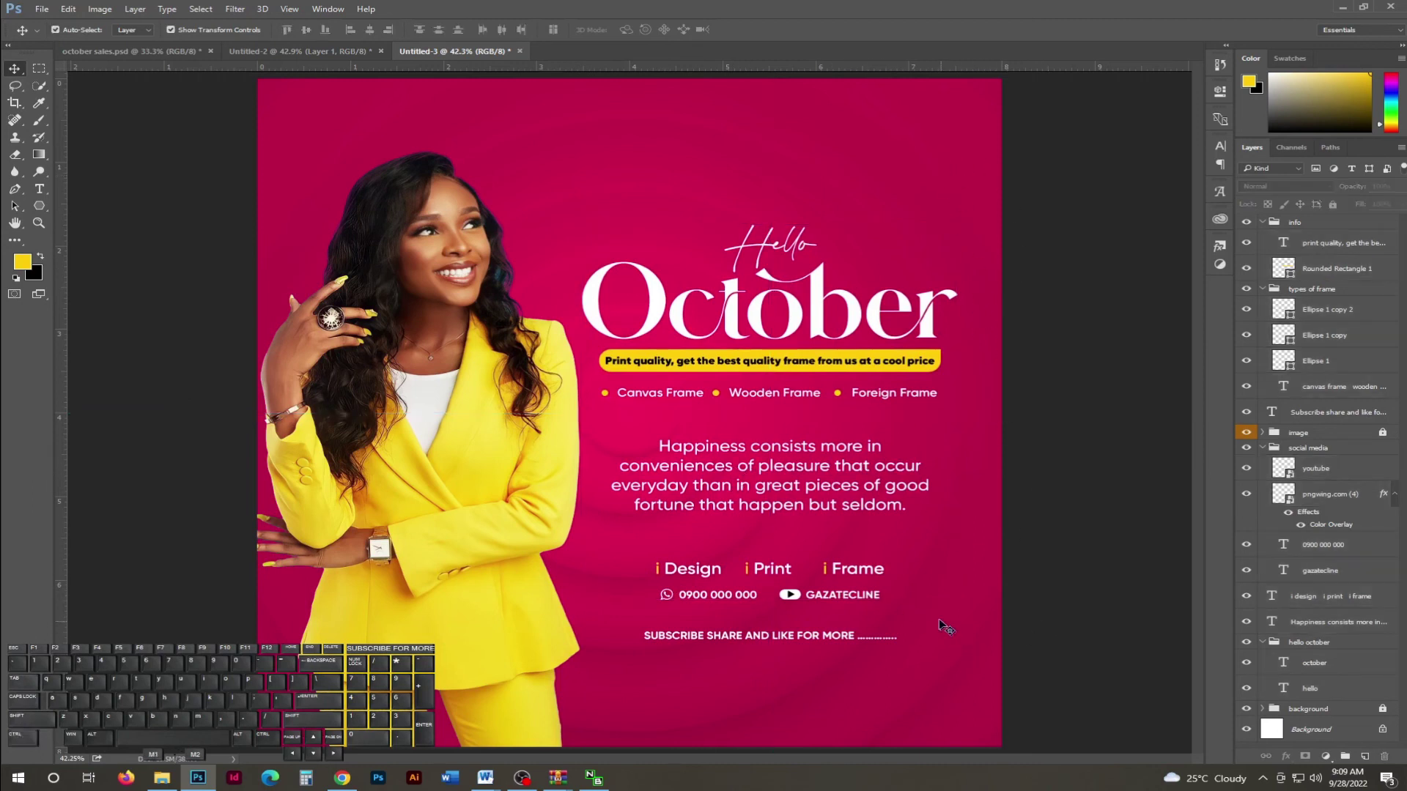
Move the Design row and contact details up closer to the quote, then target the i Design i Print i Frame text.
left_click_drag(935, 617, 625, 560)
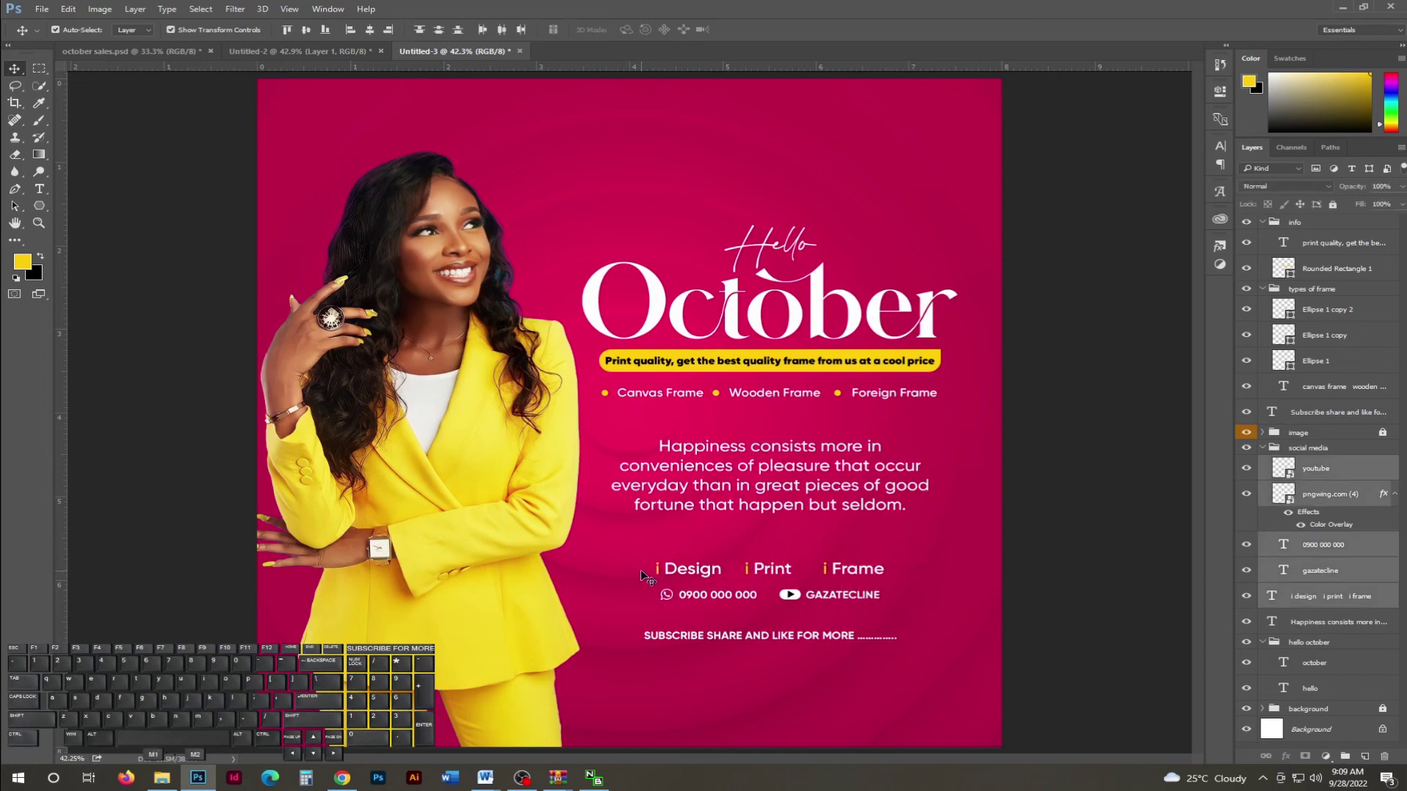
key("shift+Up")
key("shift+Up")
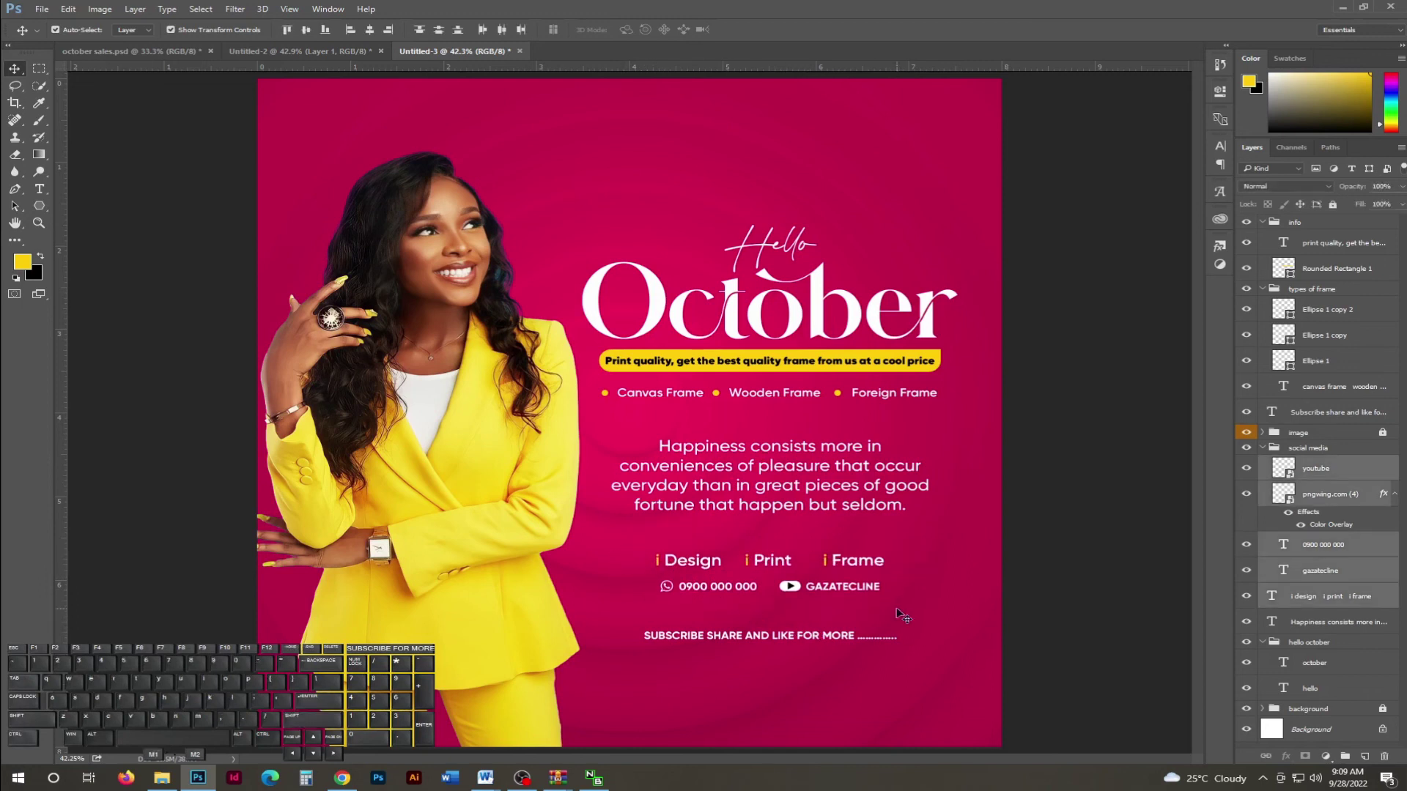
left_click(806, 563)
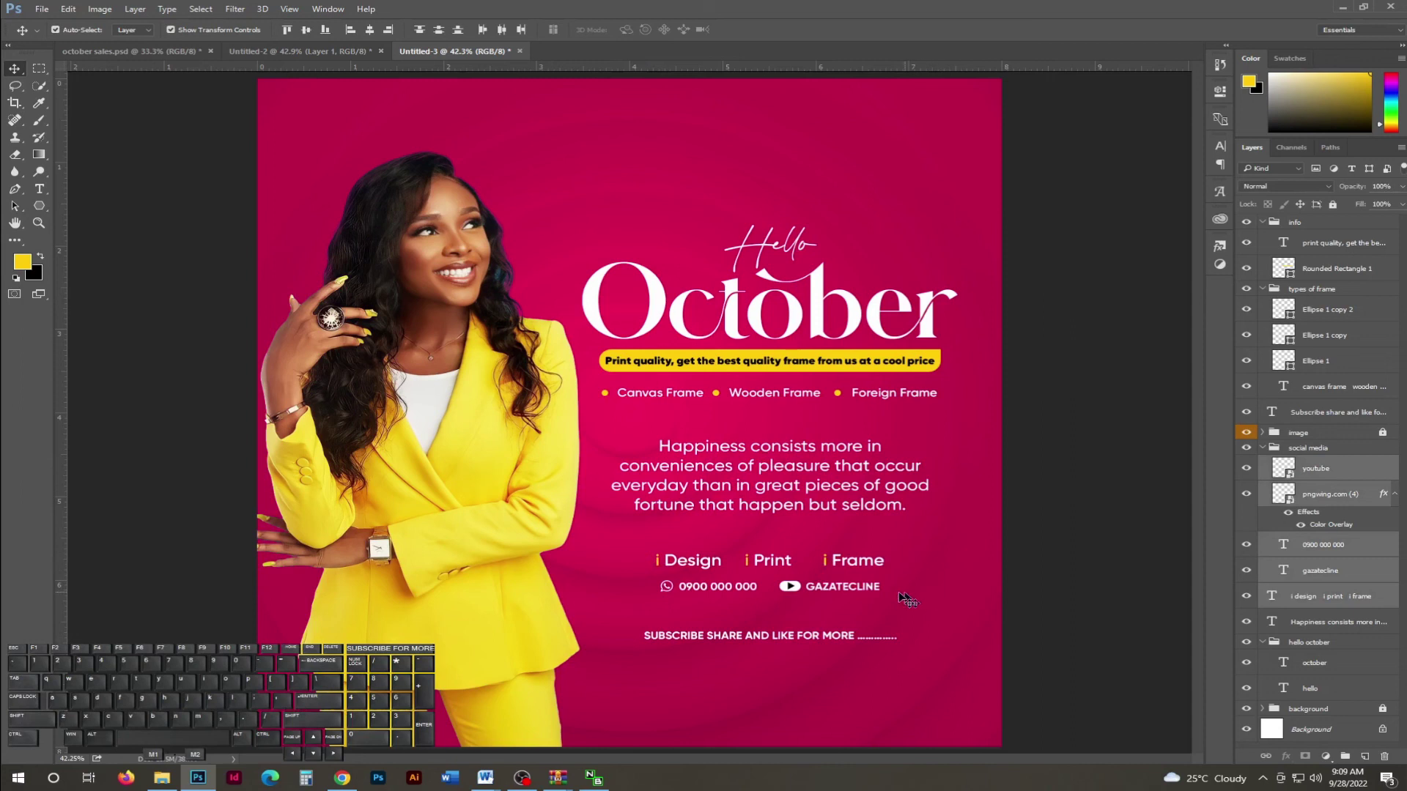
left_click(952, 686)
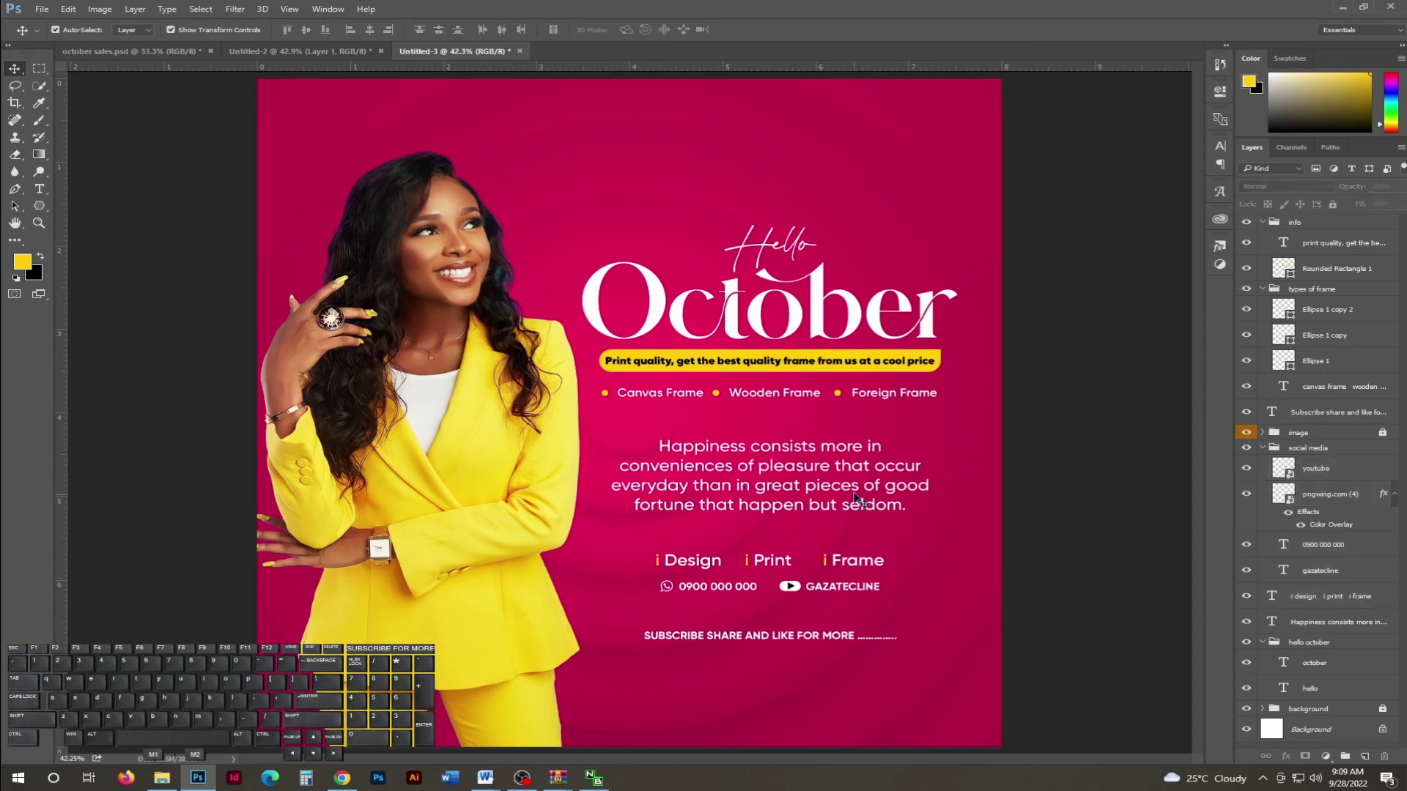
left_click(815, 566)
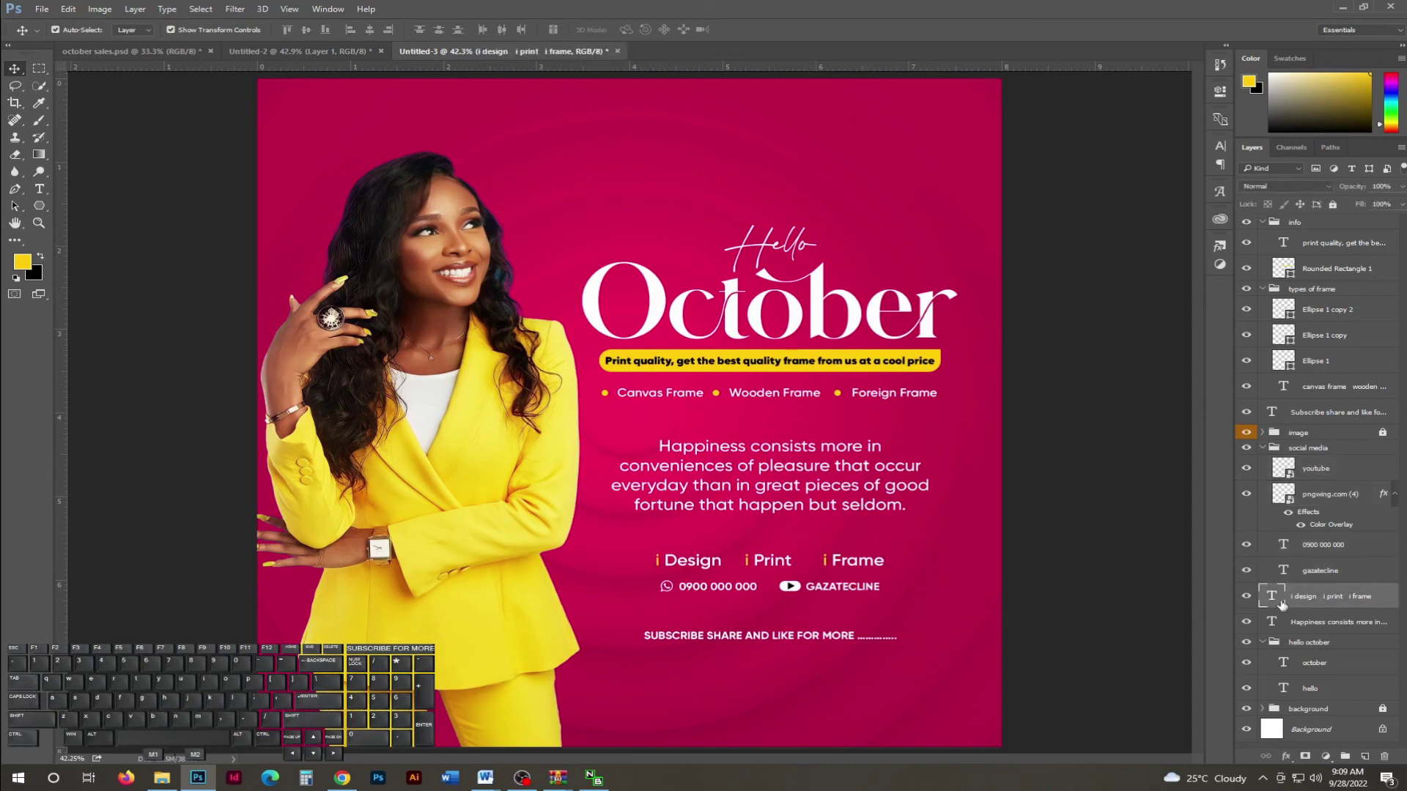
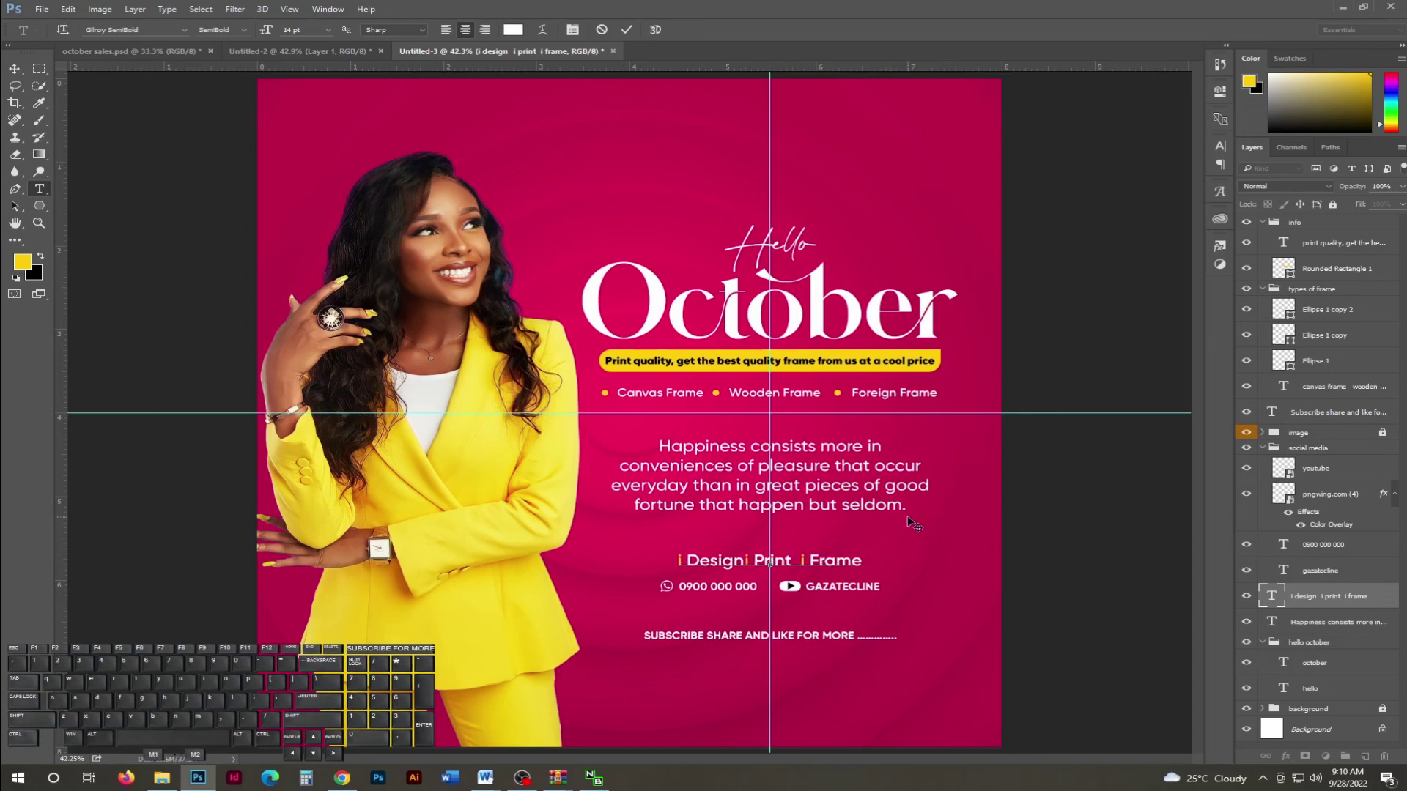
Remove the extra spaces in 'i design i print i frame', commit the edit and collapse the layer groups.
key("Tab")
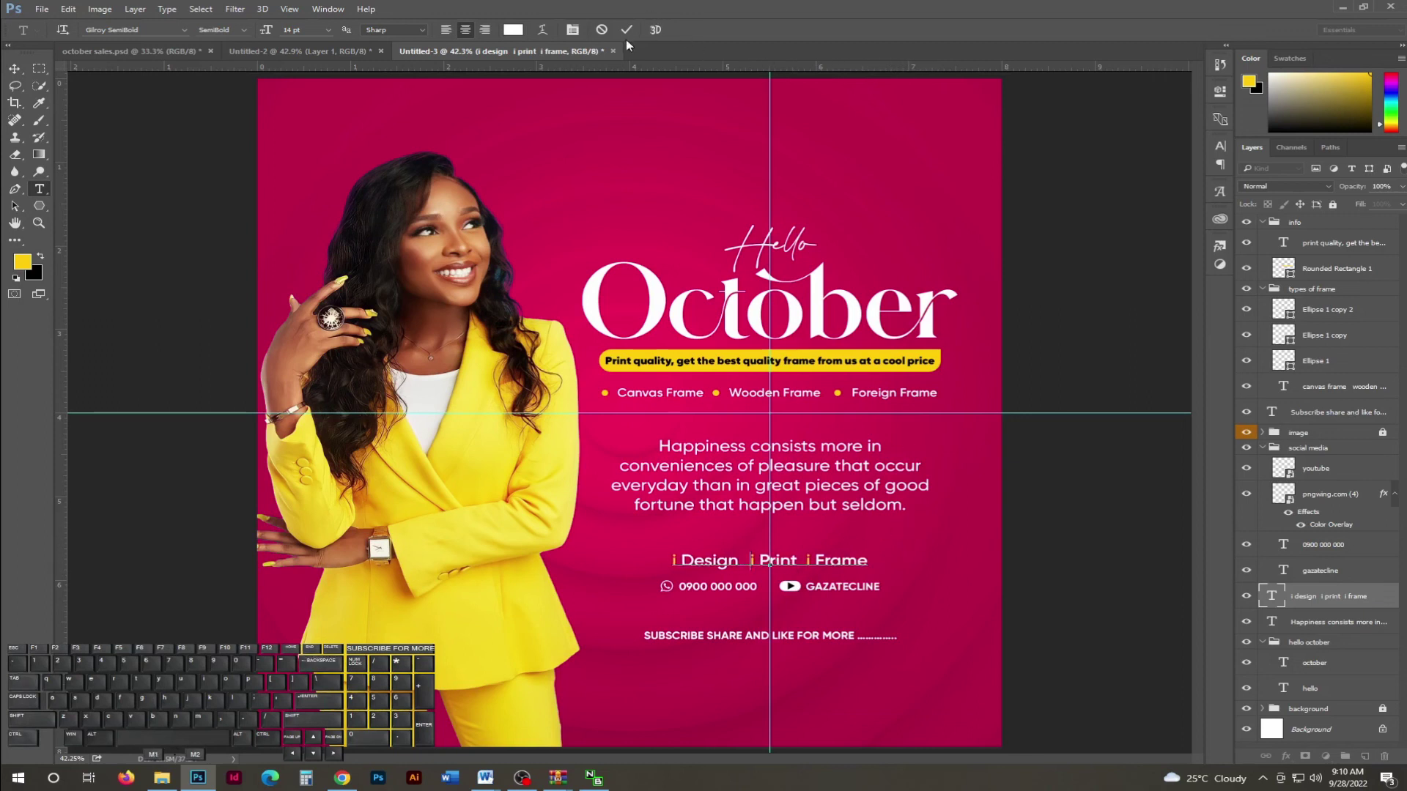
left_click(631, 36)
key("Up")
key("Left")
key("ctrl+h")
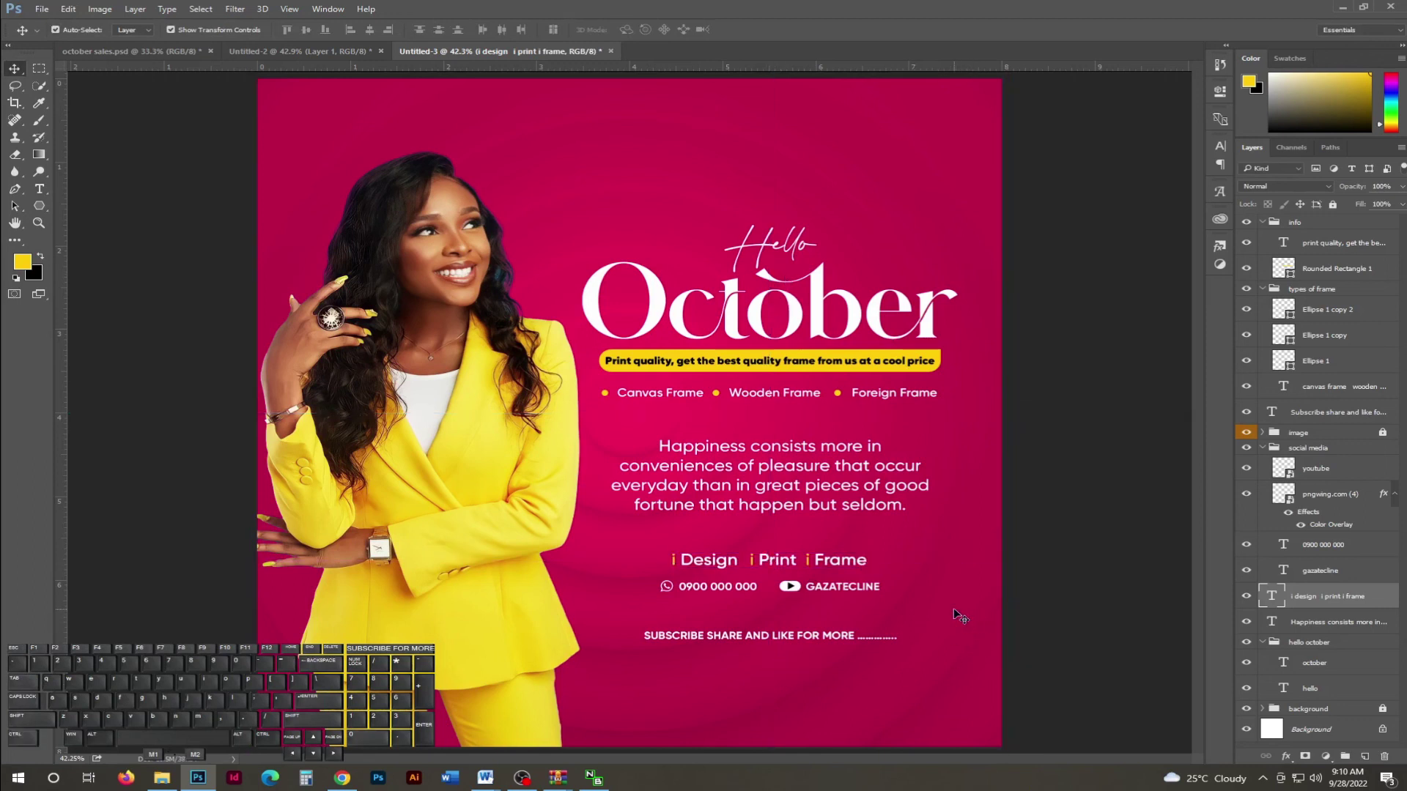
key("t")
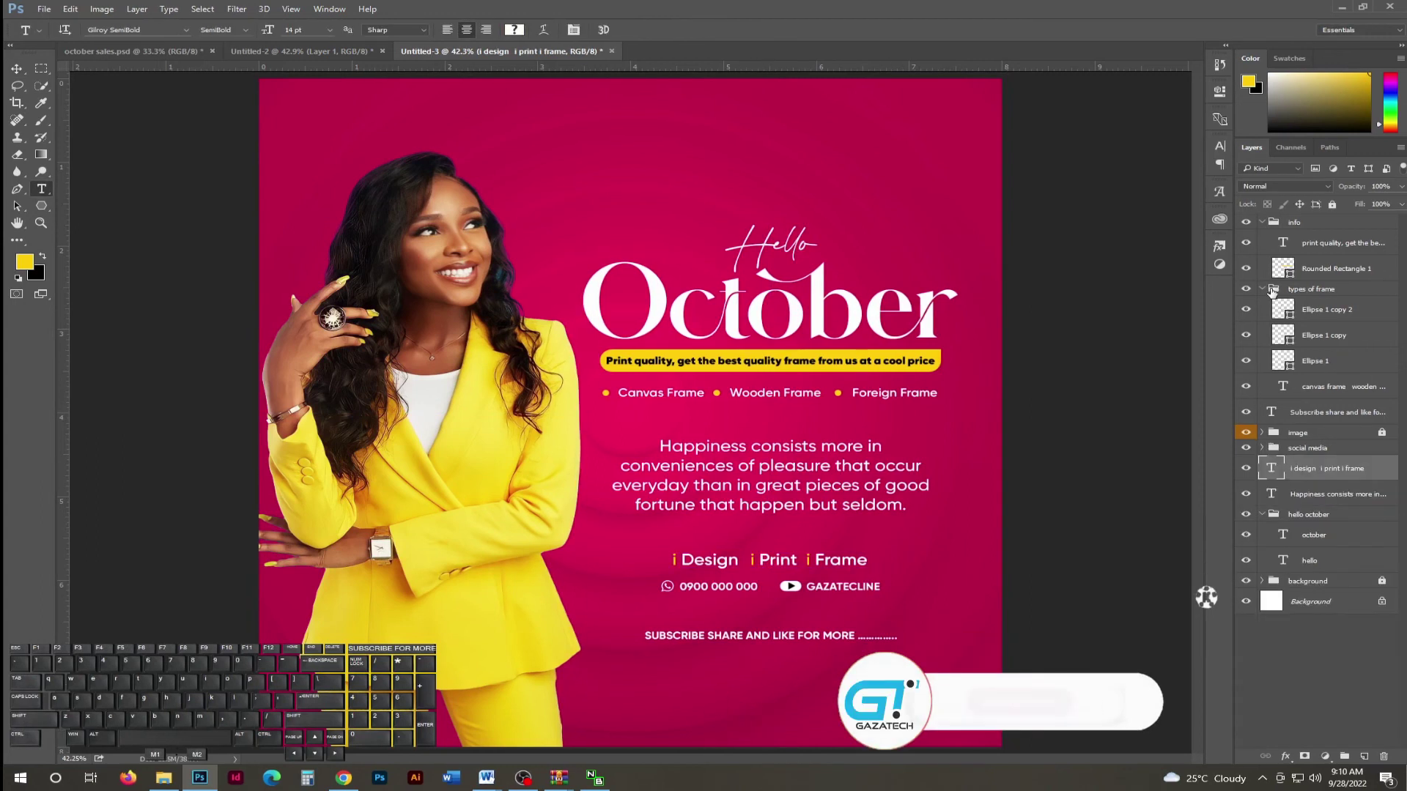